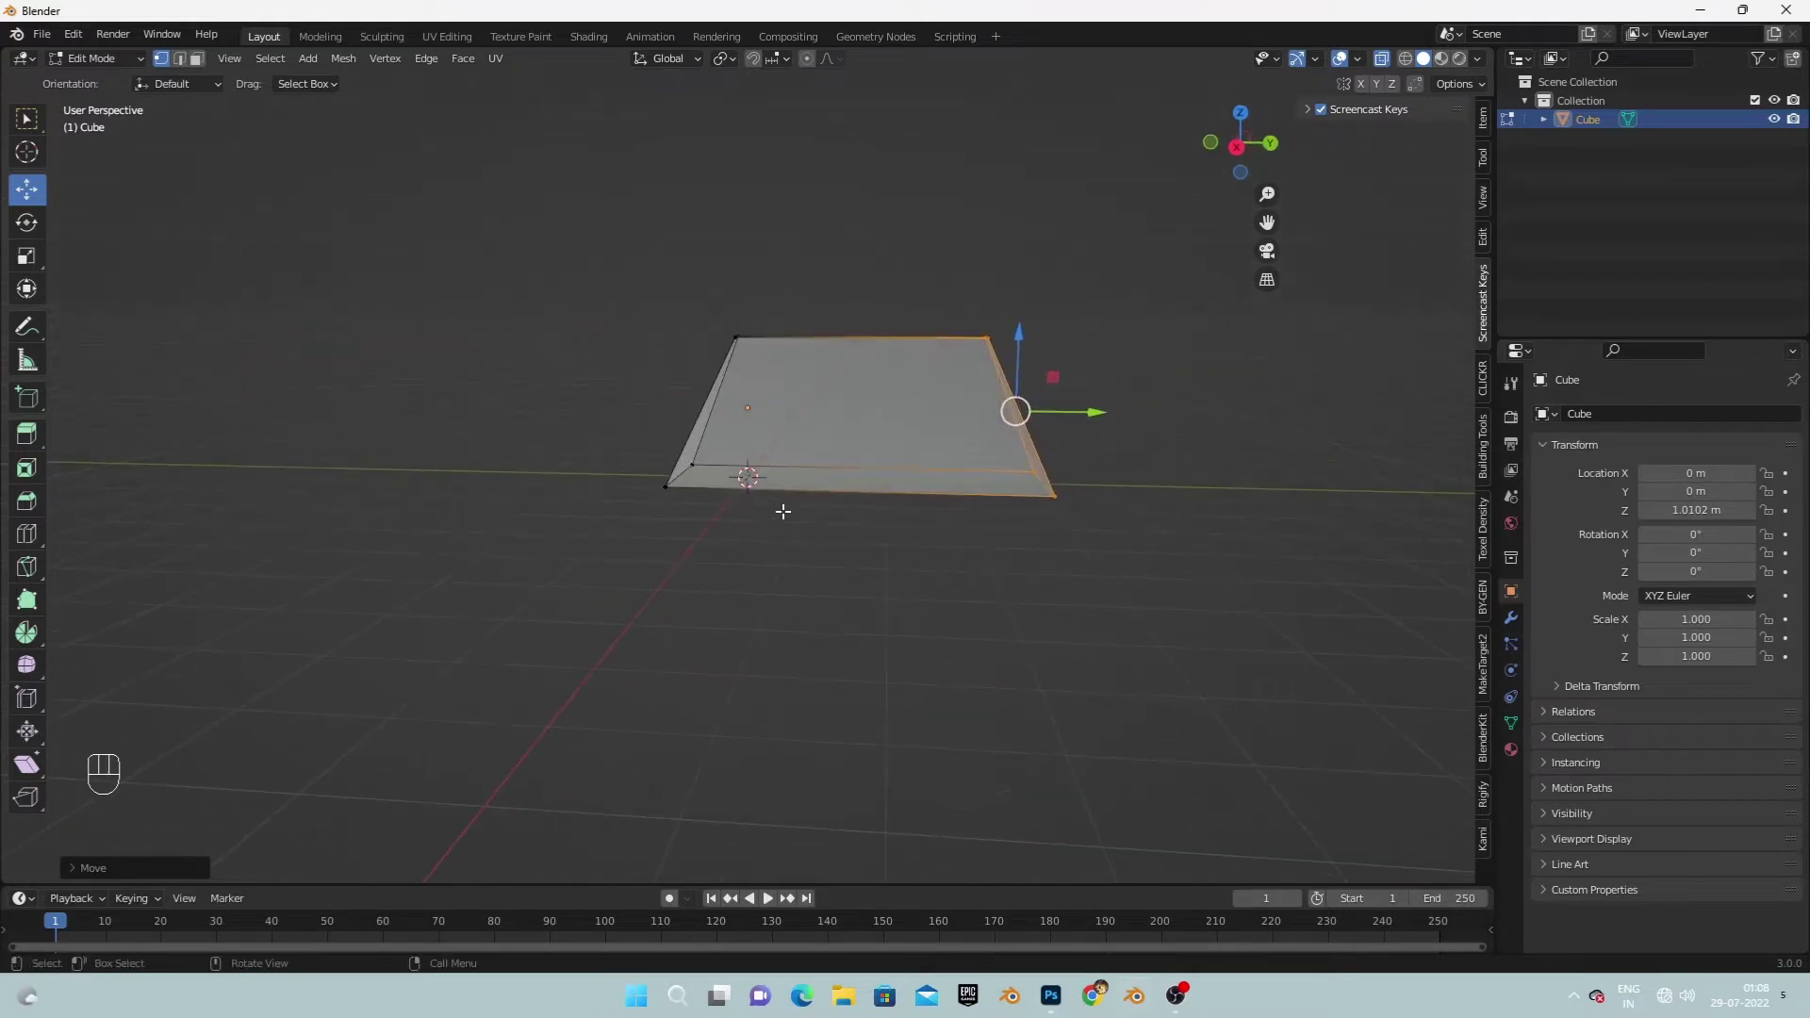
View the trapezoid cabin body straight on from the front and then the right side.
key(KP_1)
key(KP_3)
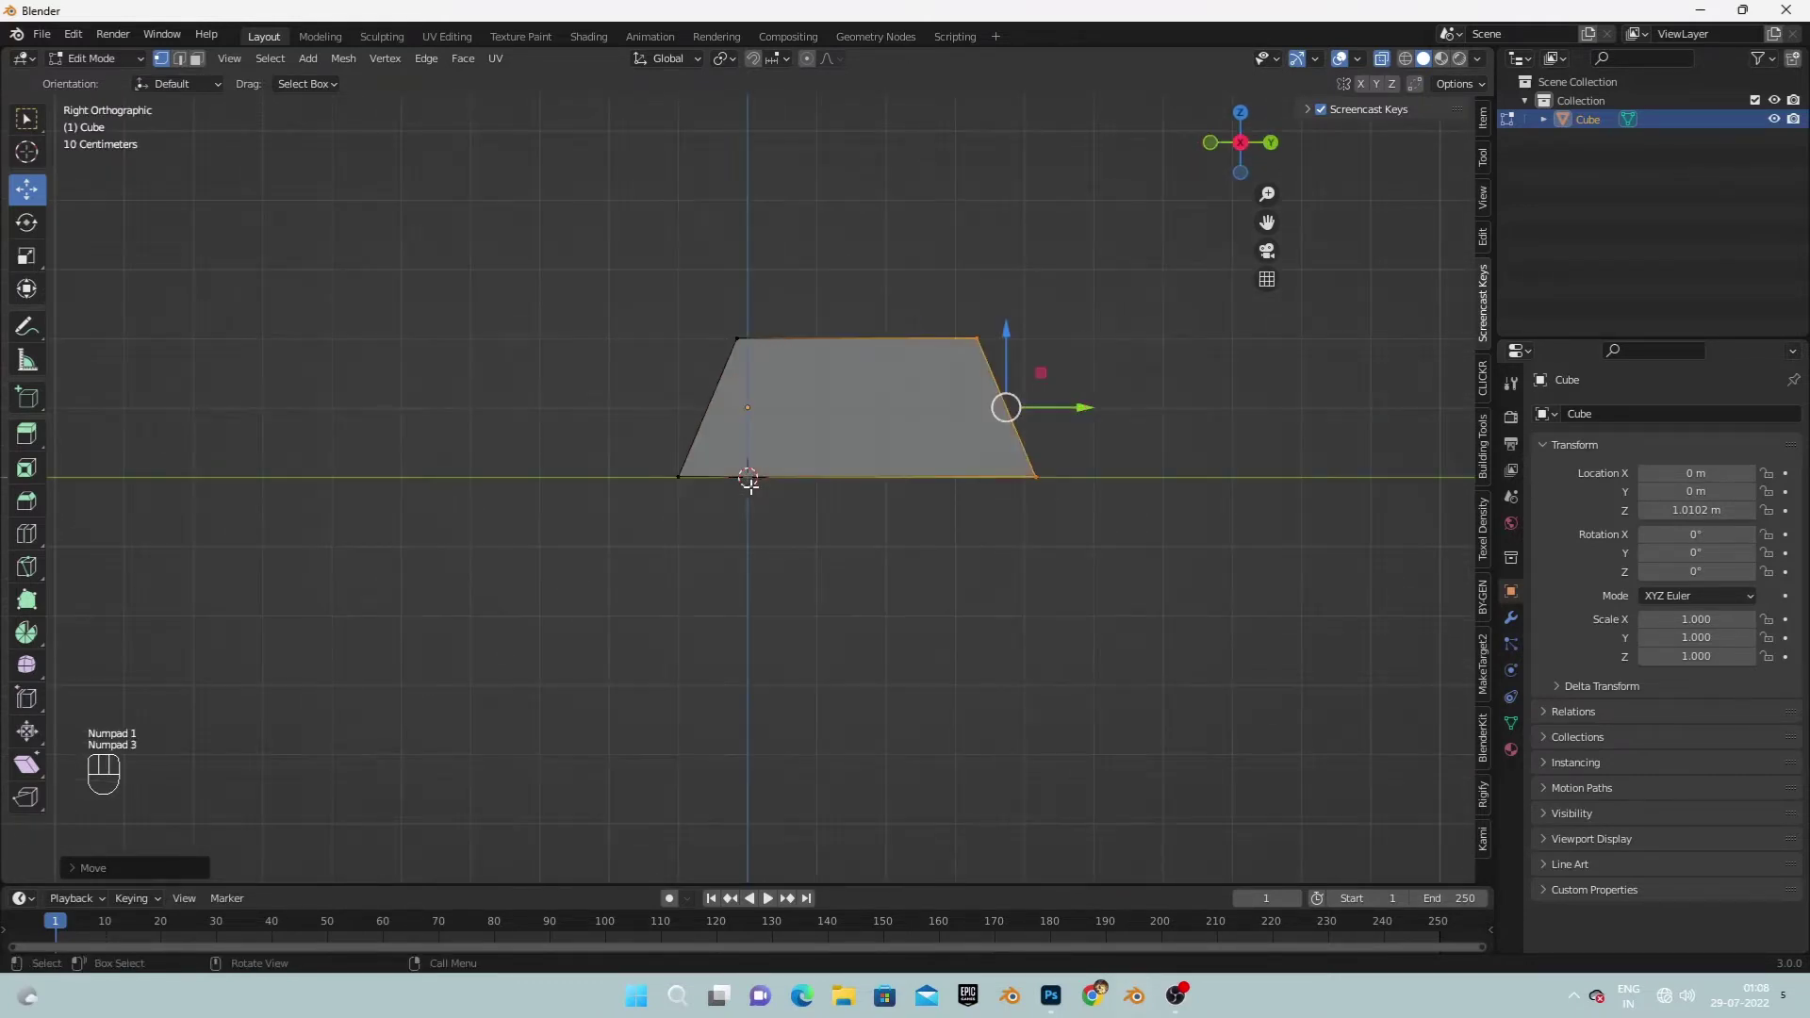
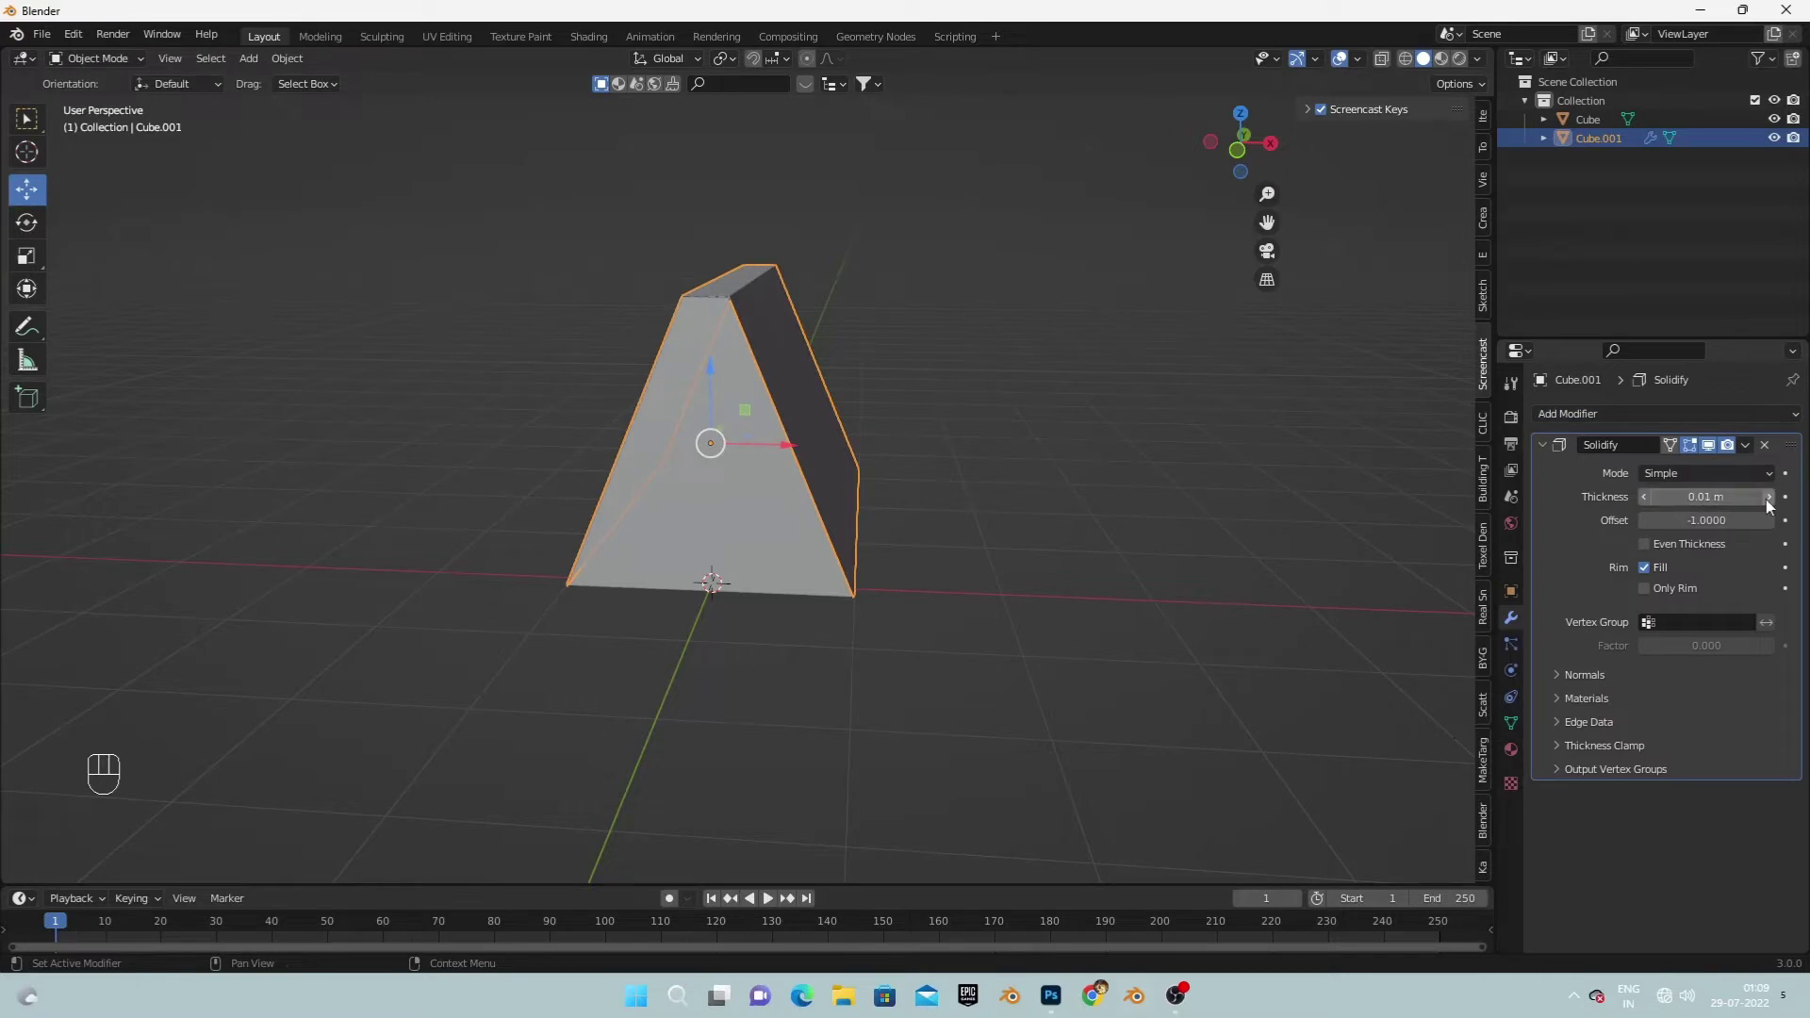
Set the Solidify shell thickness to -0.07 m, trying Even Thickness and leaving it off.
click(1770, 506)
click(1771, 506)
click(1771, 507)
click(1770, 506)
click(1770, 506)
click(1770, 506)
double_click(1770, 506)
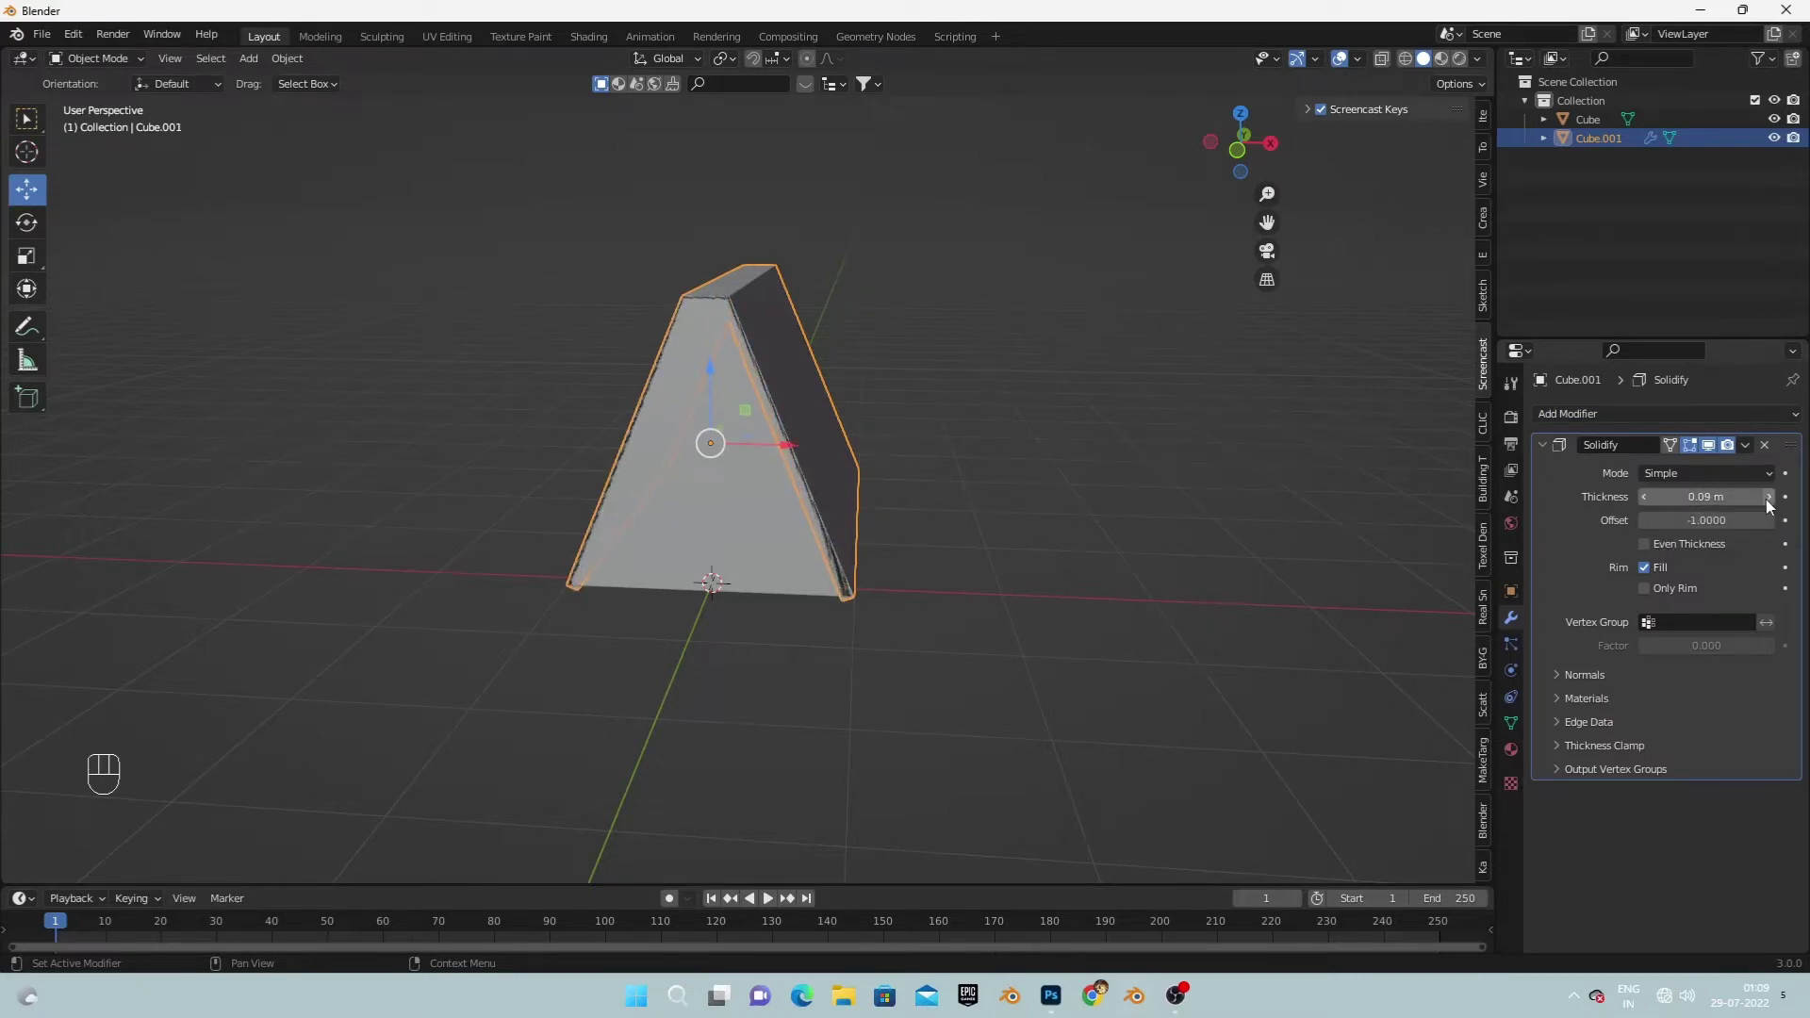
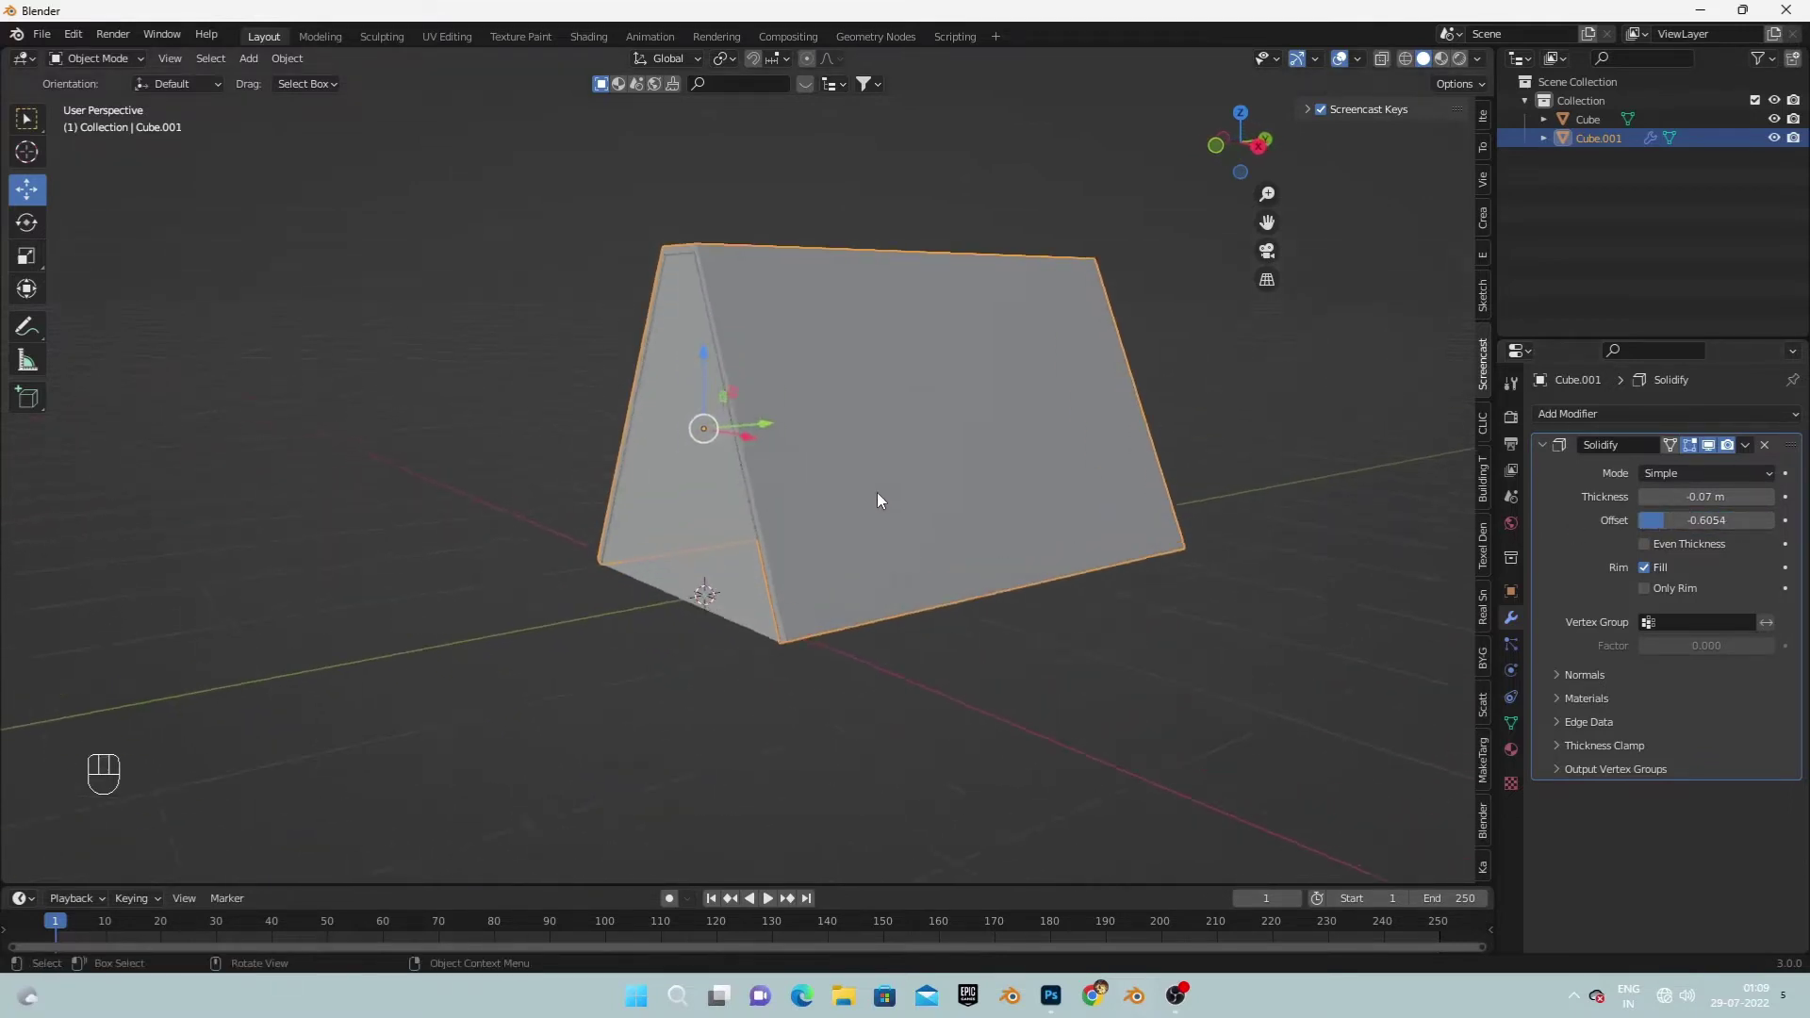
middle_click(921, 508)
key(ctrl+z)
drag(964, 509, 978, 532)
click(1653, 548)
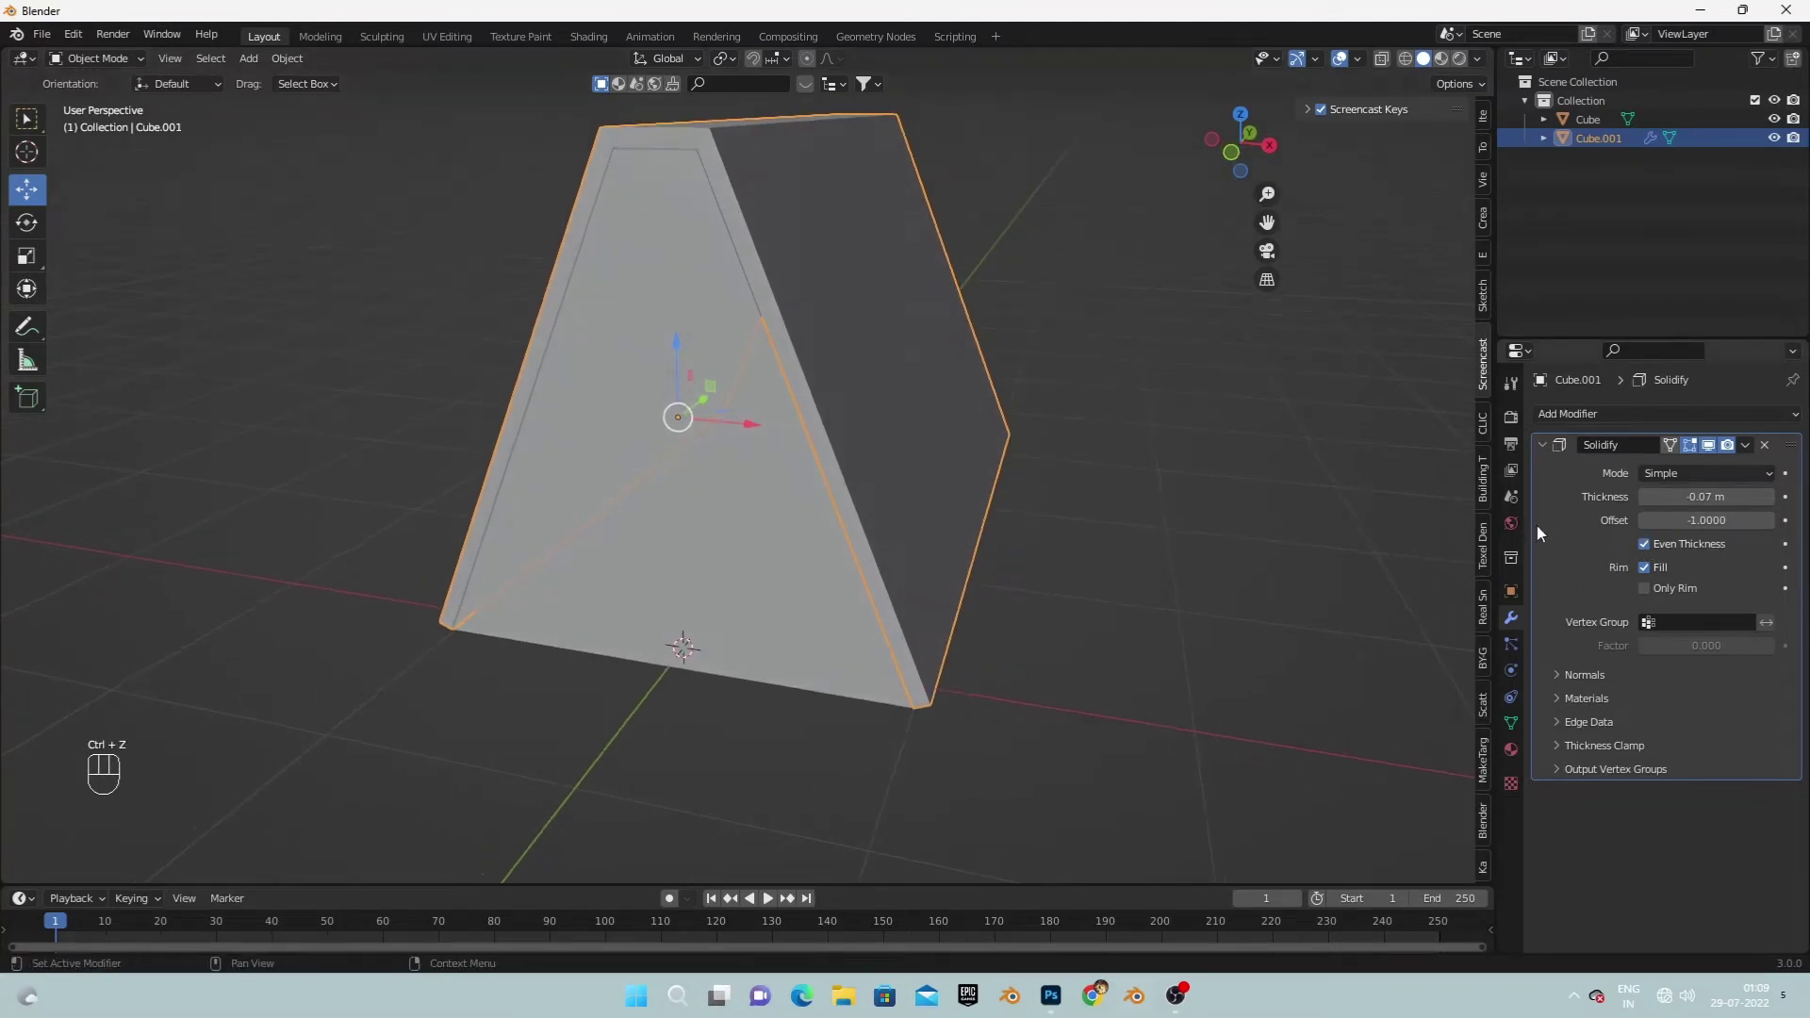
click(1654, 553)
Stretch the shell along global Y so it extends past the cabin body.
drag(1137, 482, 999, 484)
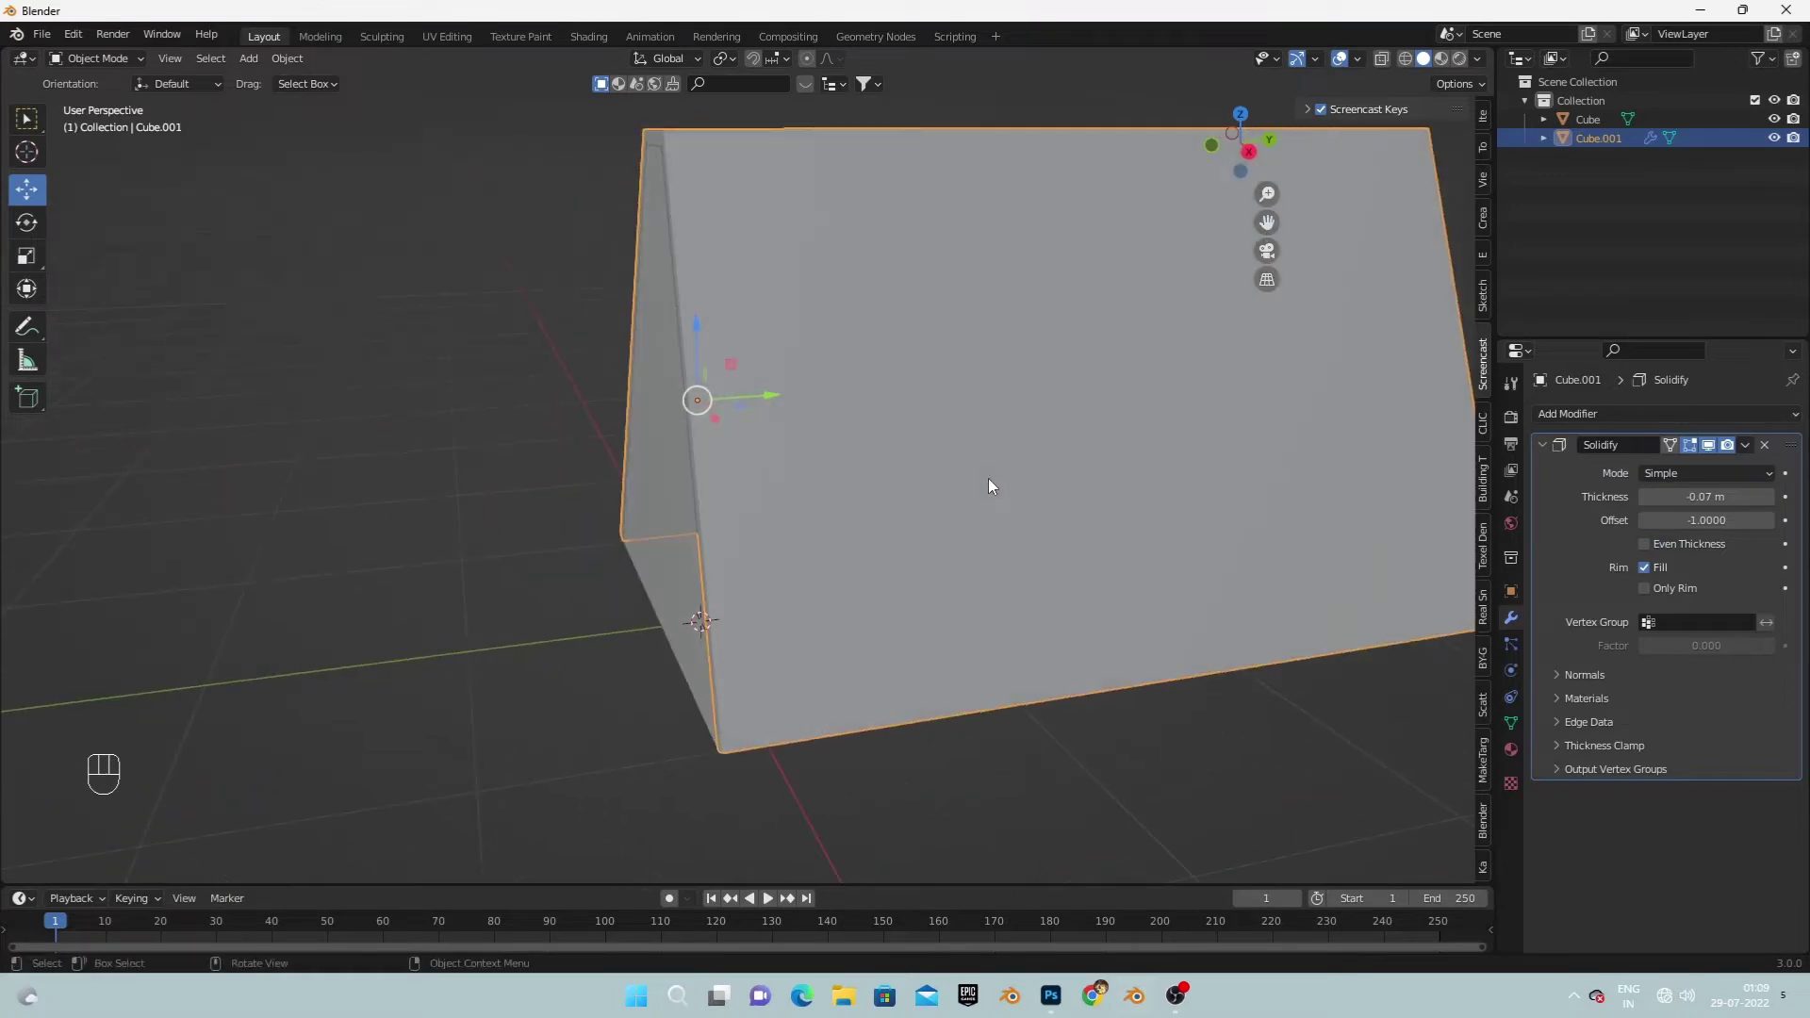
drag(994, 487, 1027, 508)
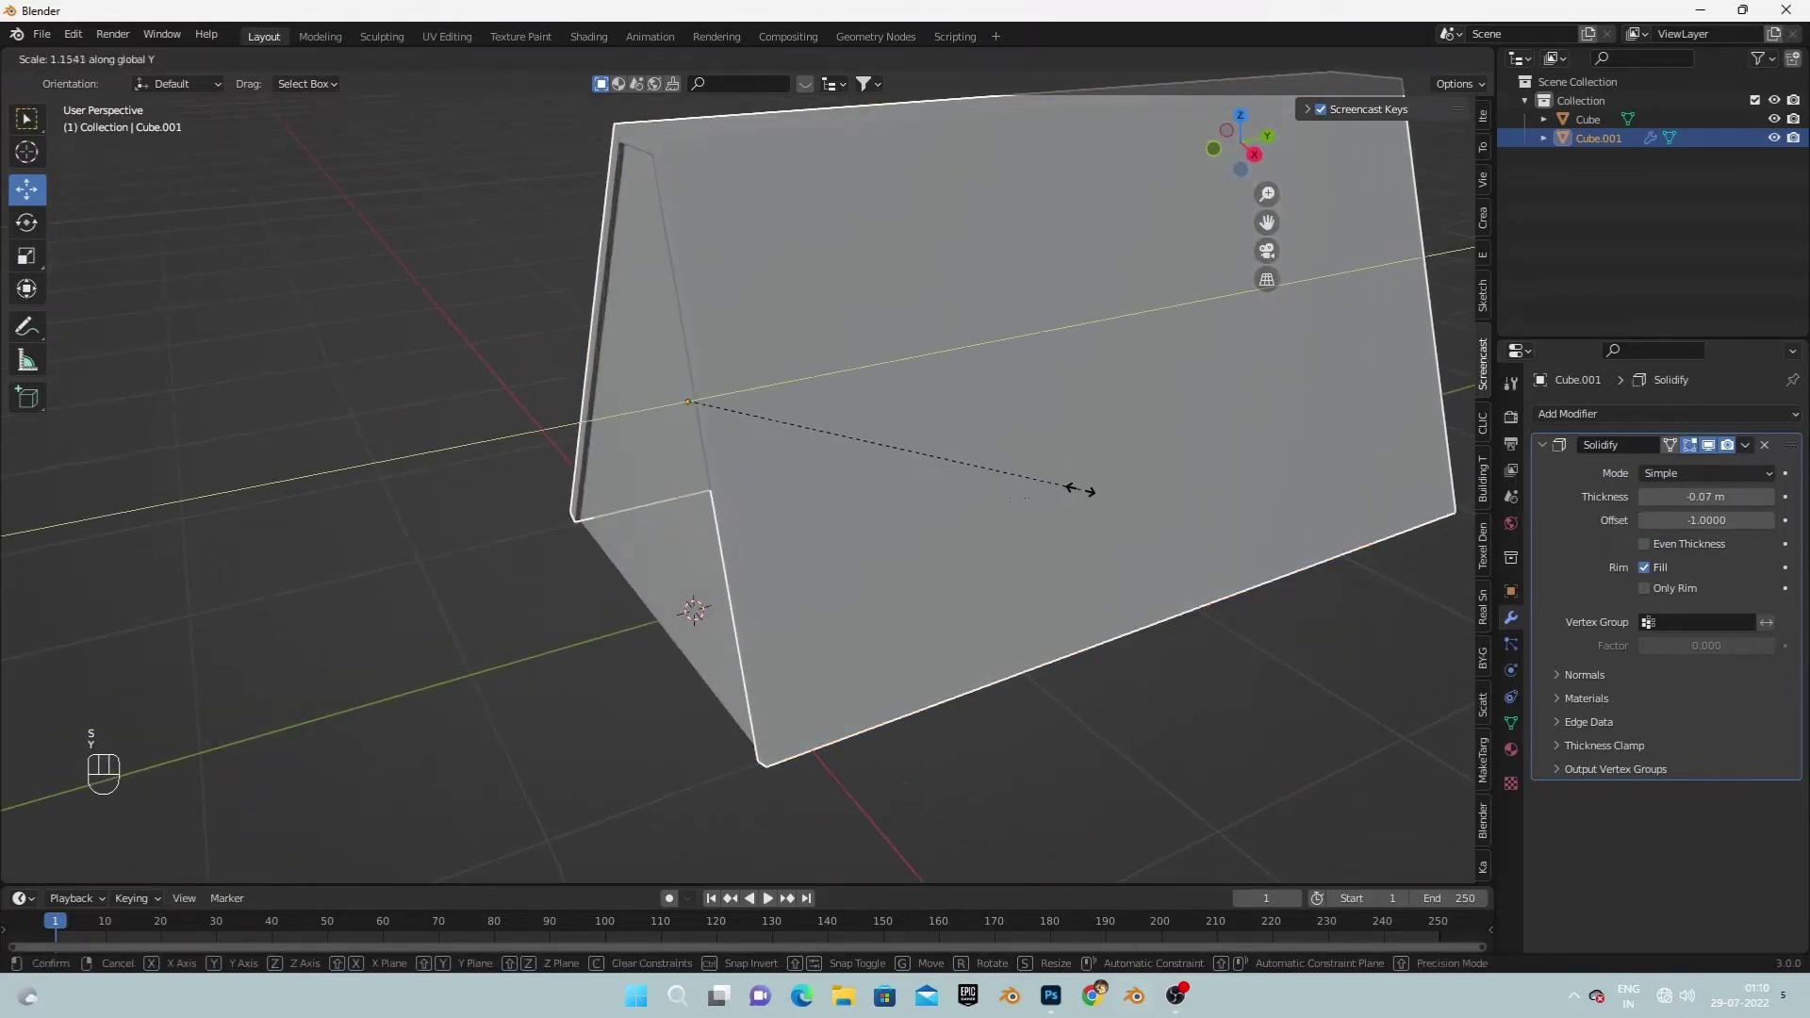
click(1109, 496)
drag(881, 538, 1034, 501)
click(1036, 507)
drag(1033, 548, 1019, 521)
drag(1020, 548, 995, 558)
middle_click(754, 540)
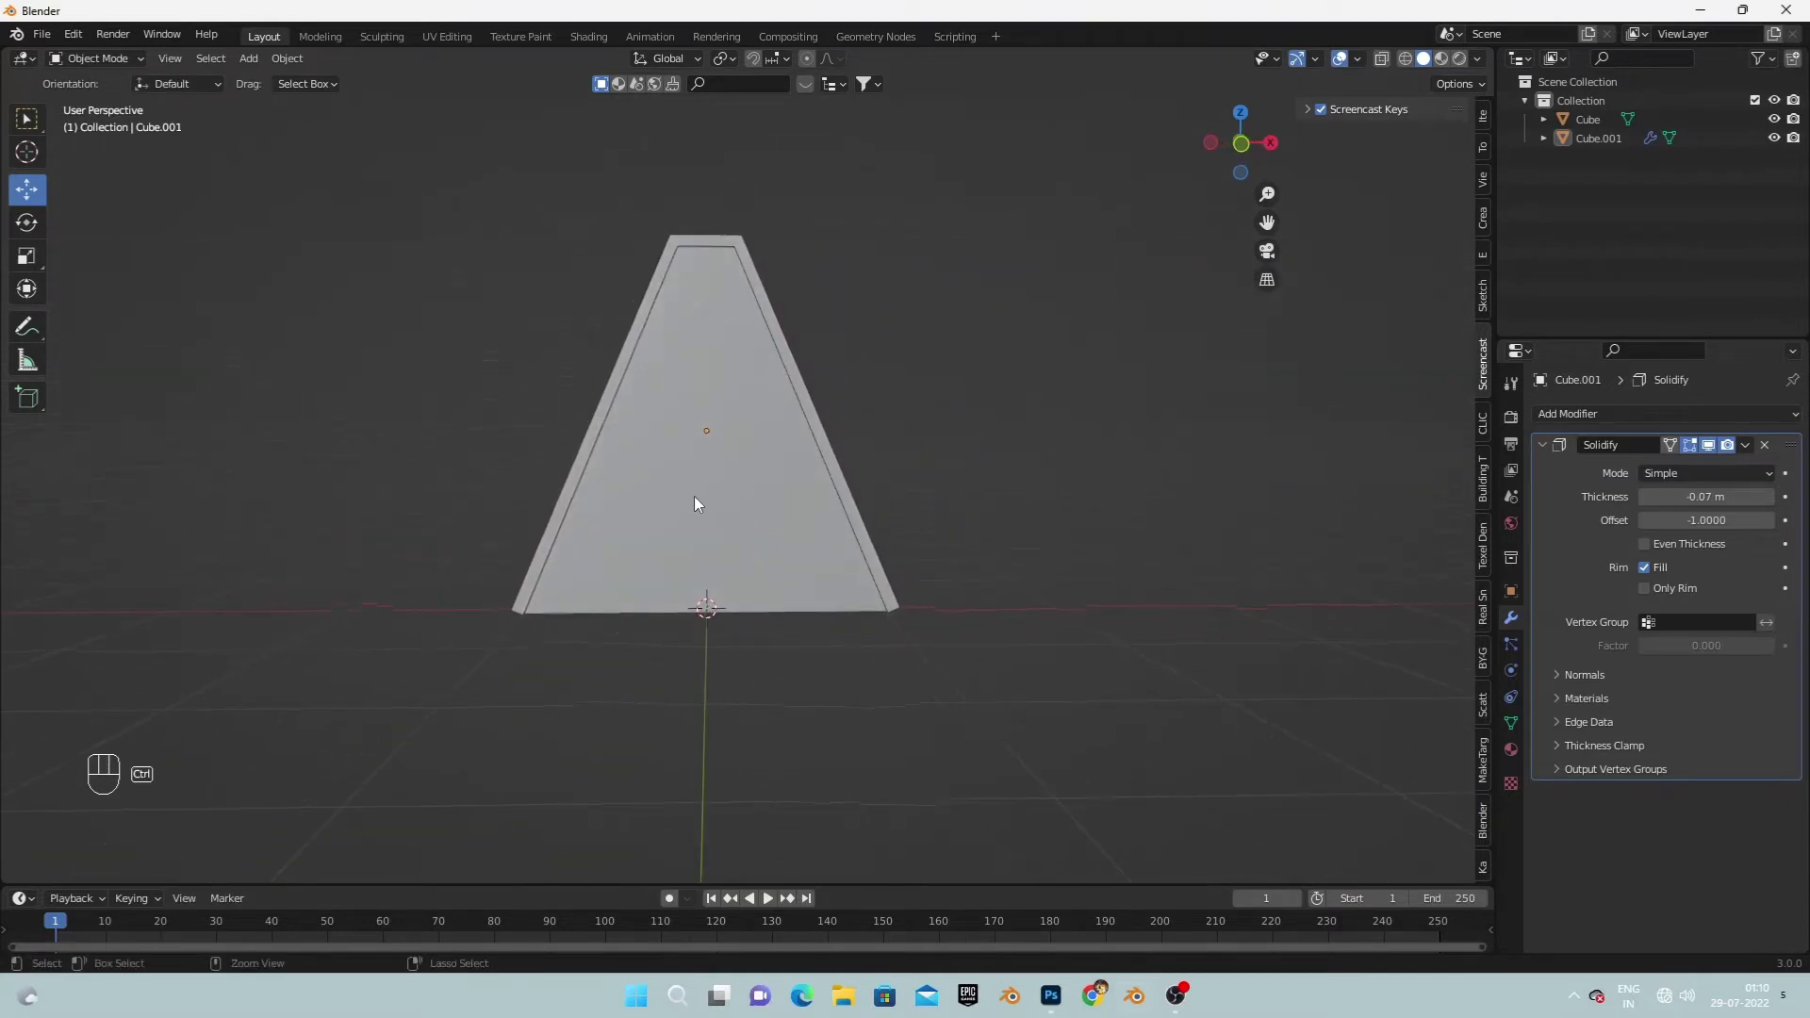
Loop-cut the cabin body's front face into vertical strips and a crosswise band for the door.
key(ctrl+r)
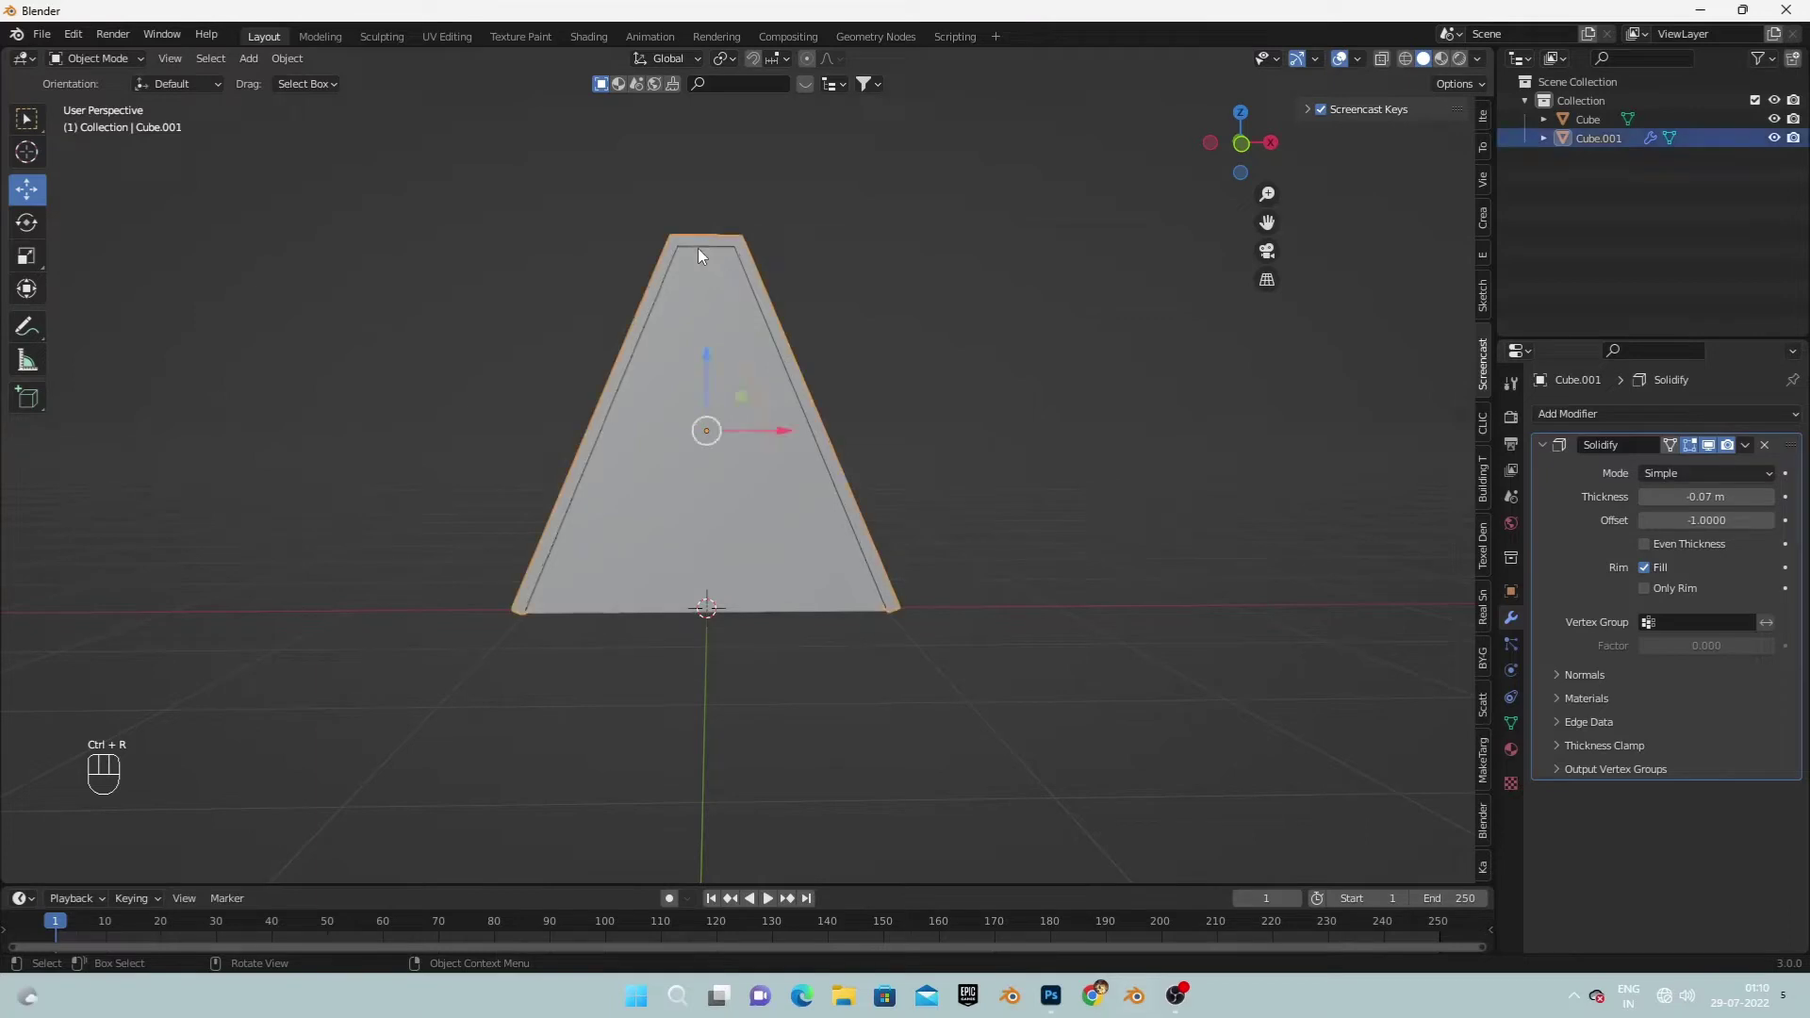
click(699, 288)
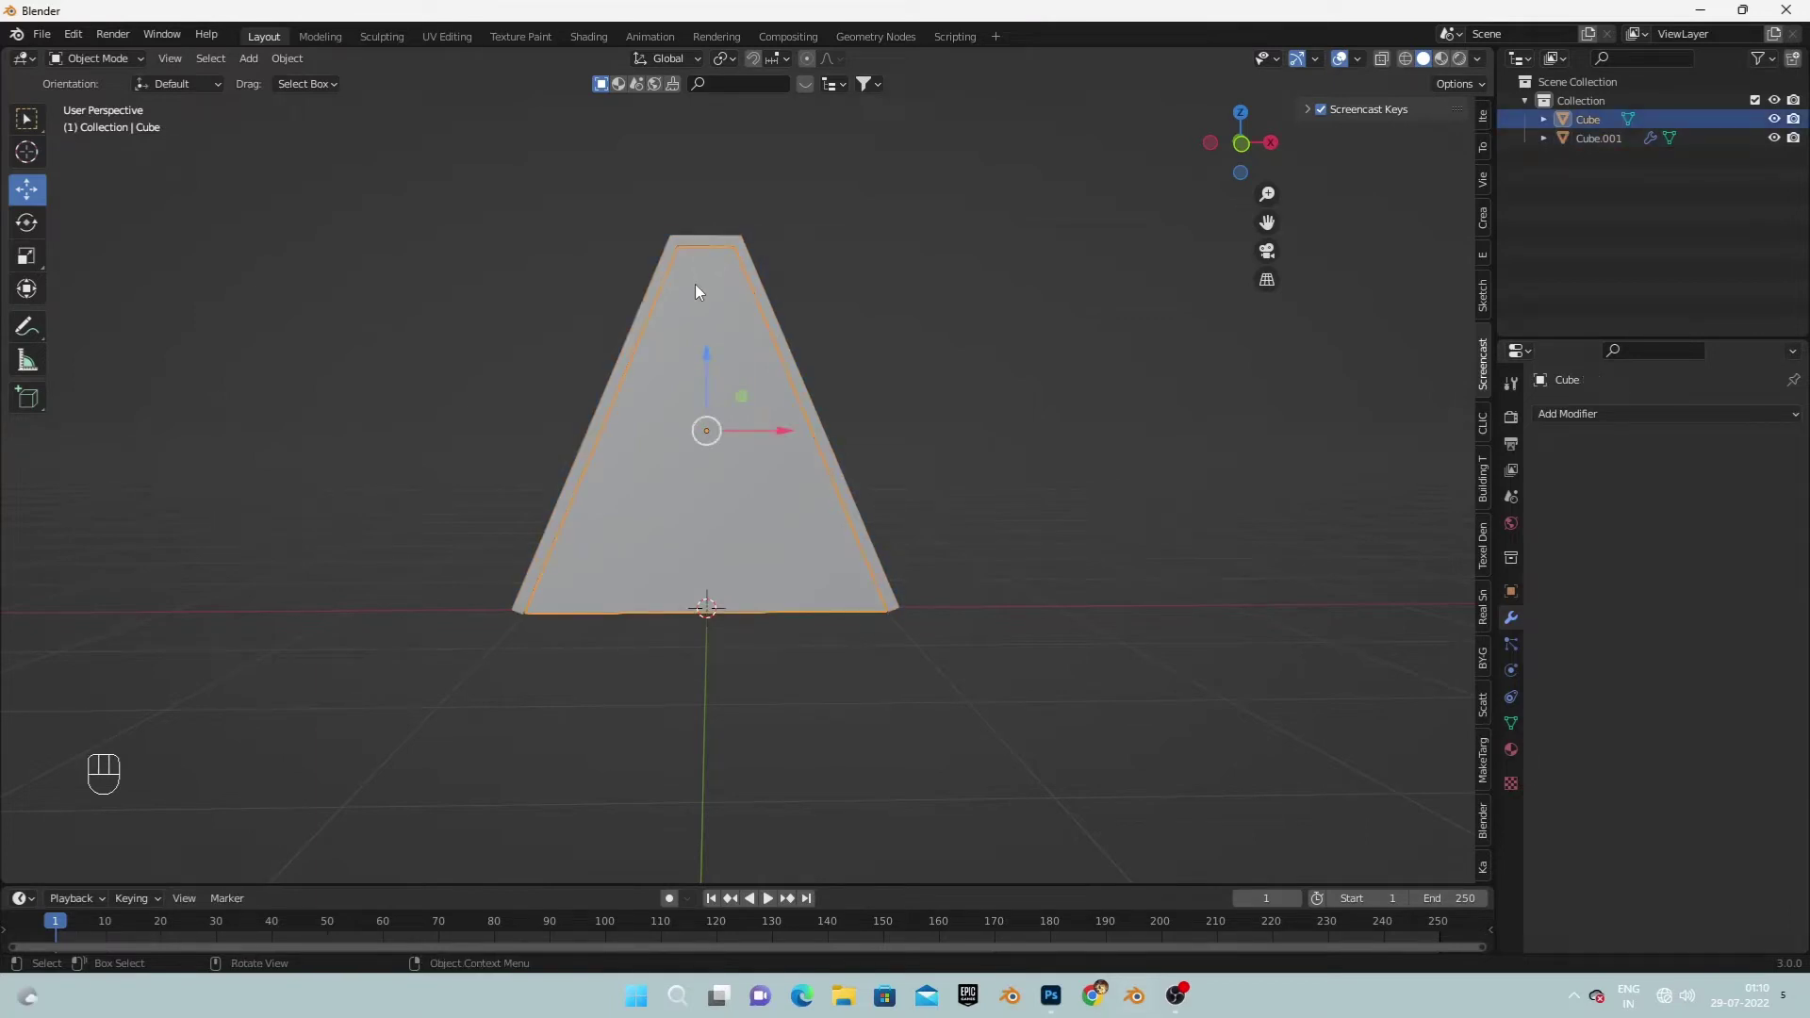
key(Tab)
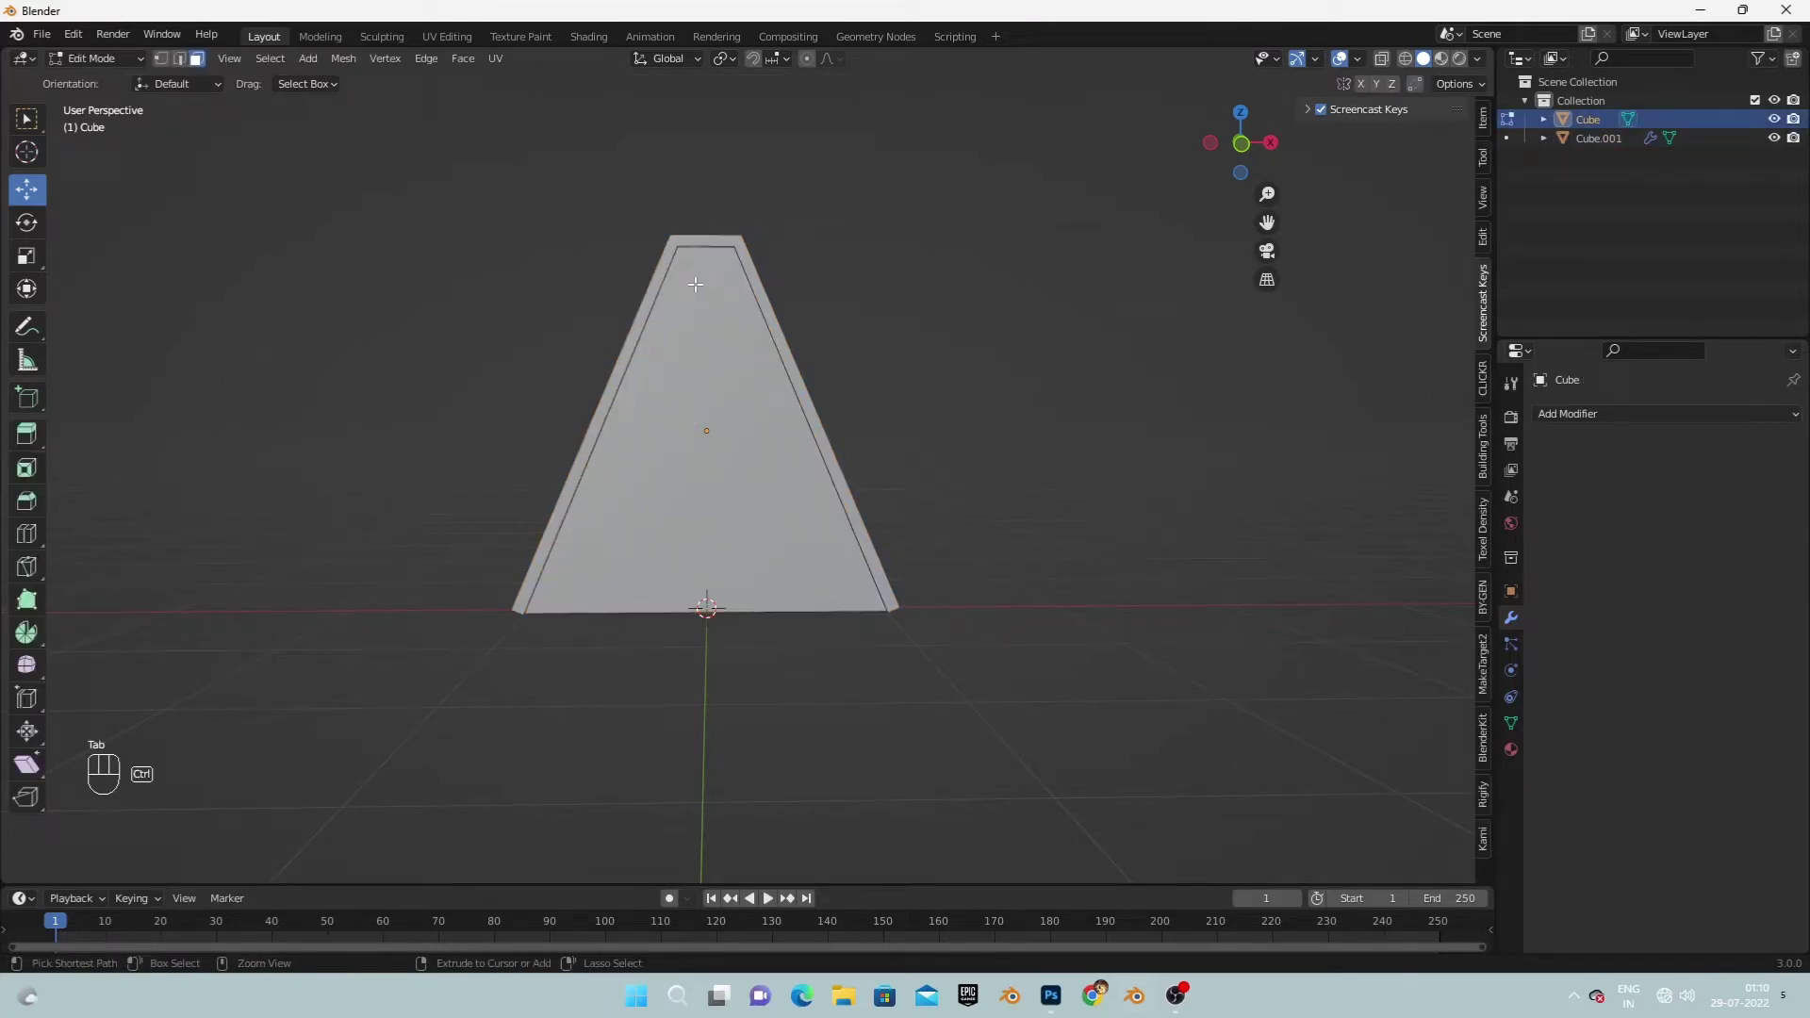
key(ctrl+r)
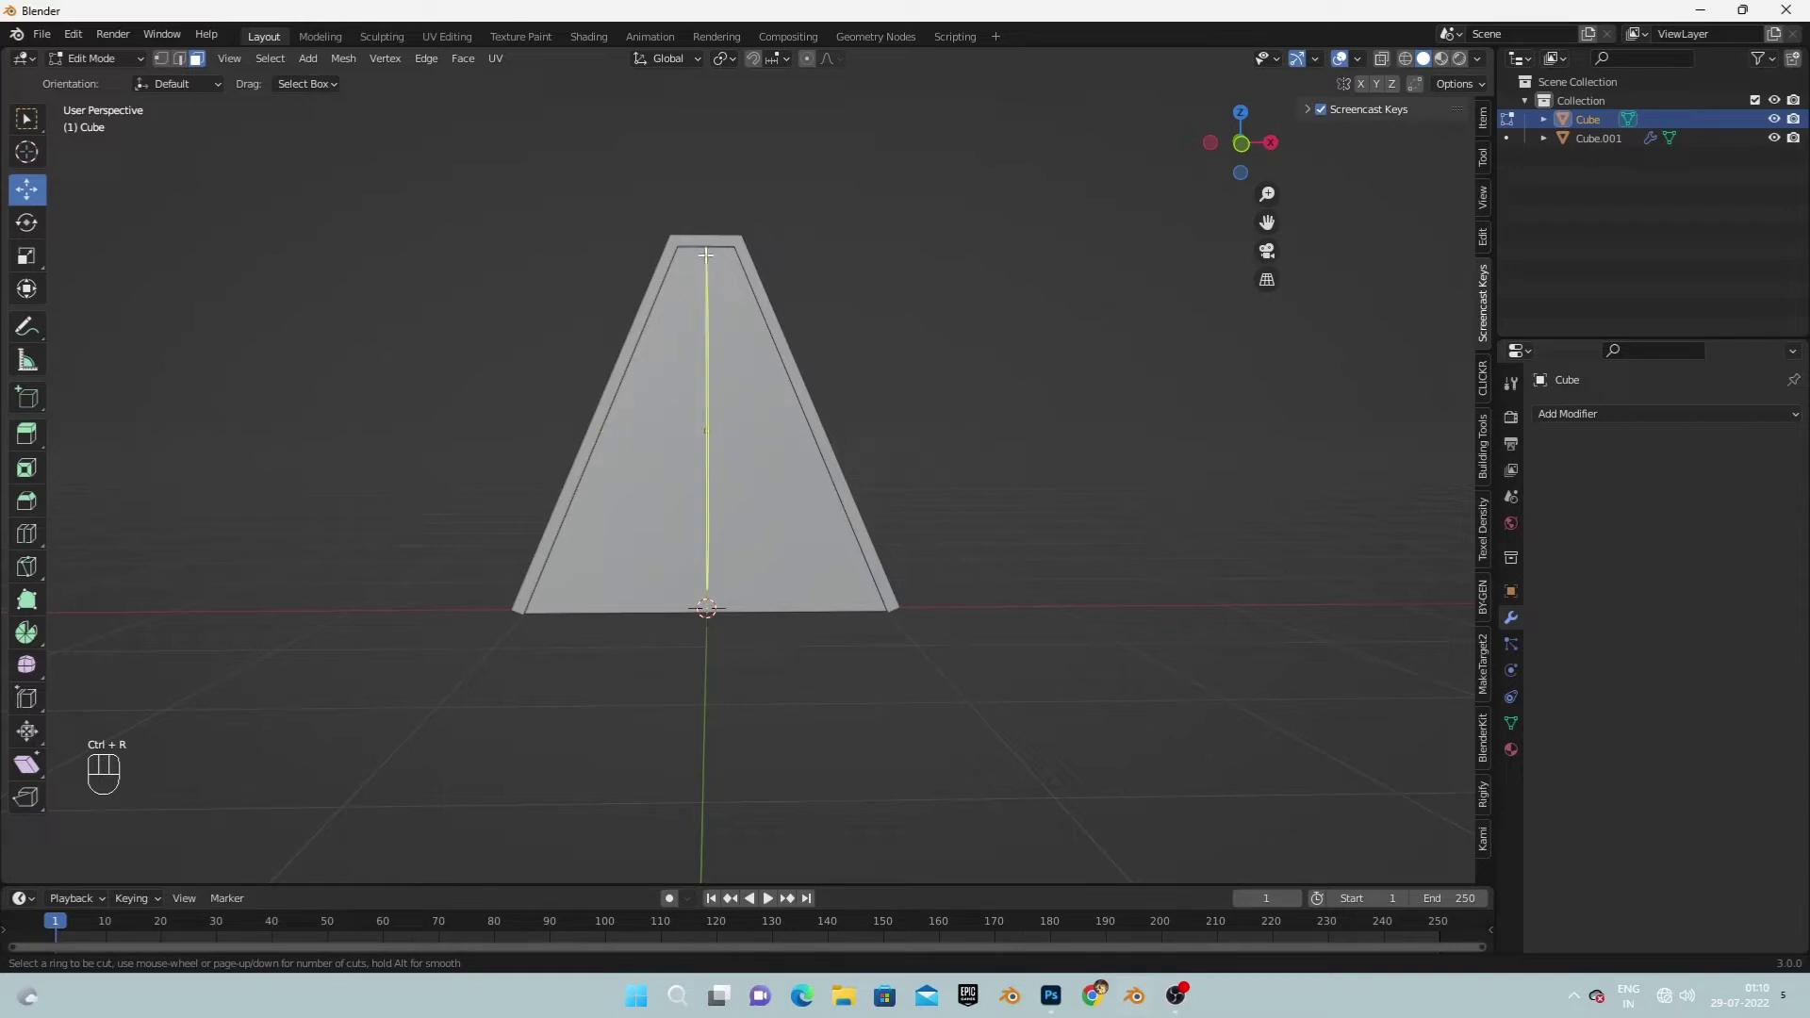
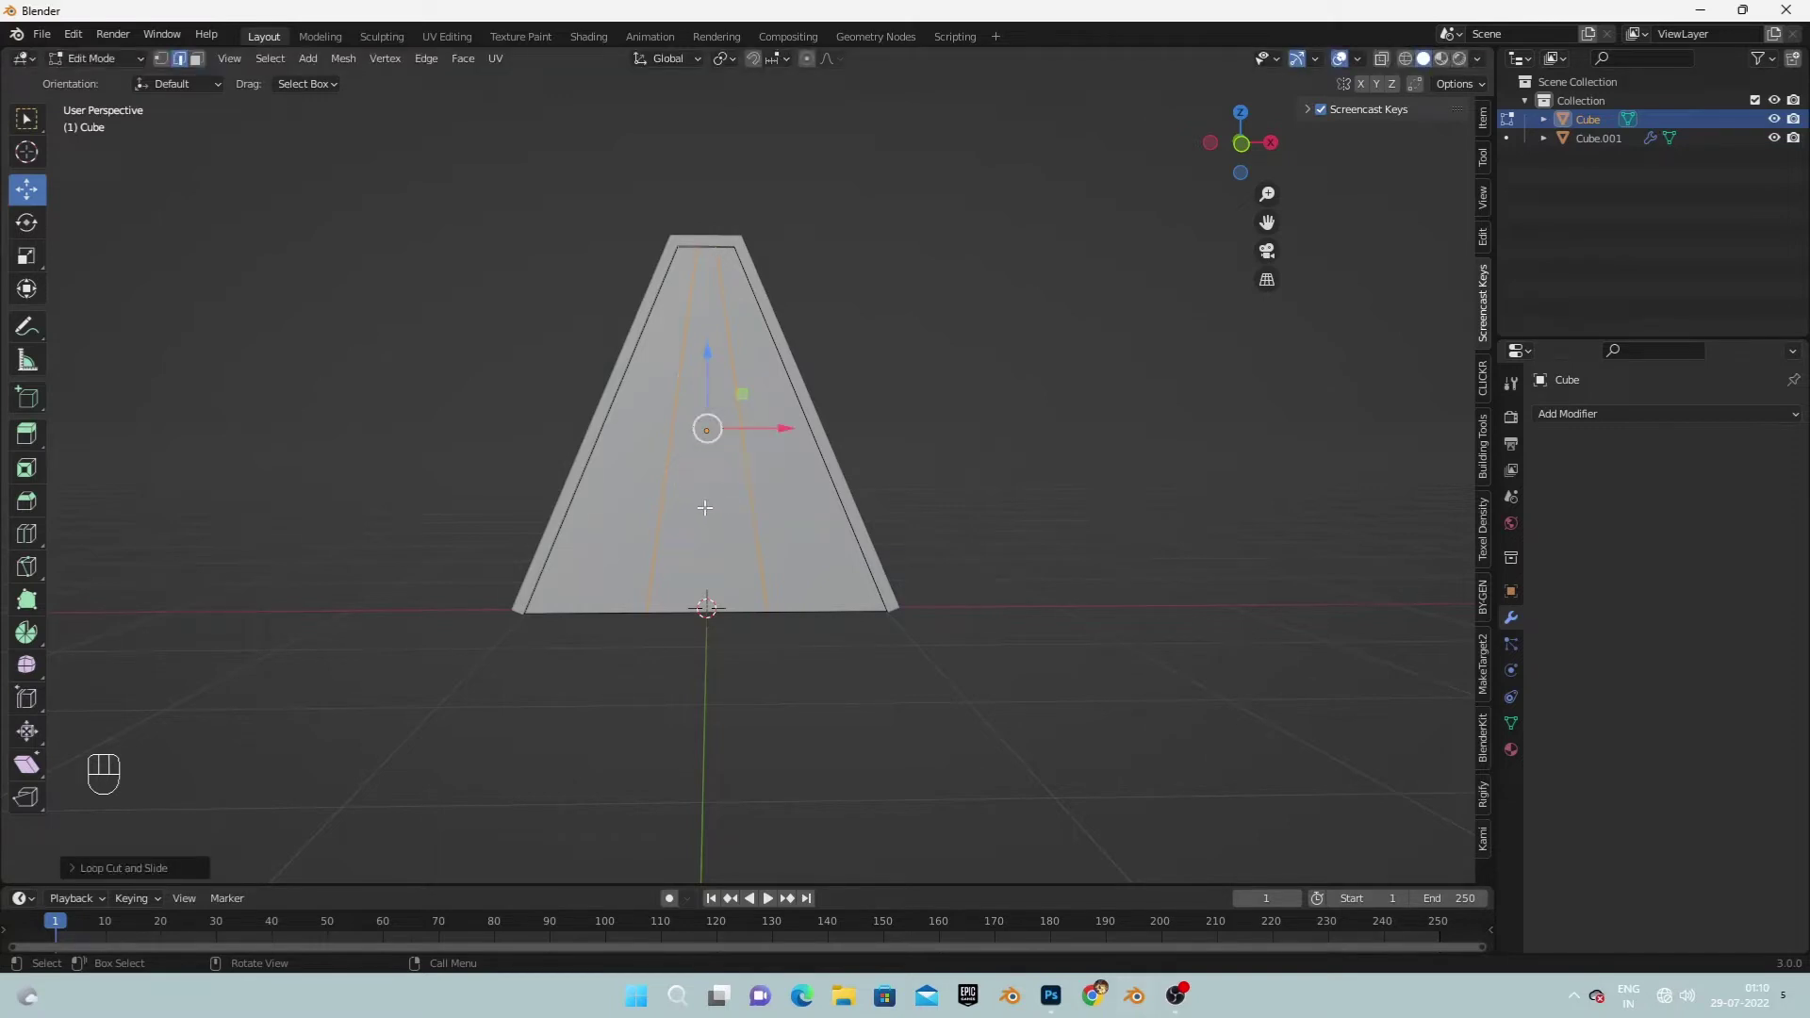
key(ctrl+r)
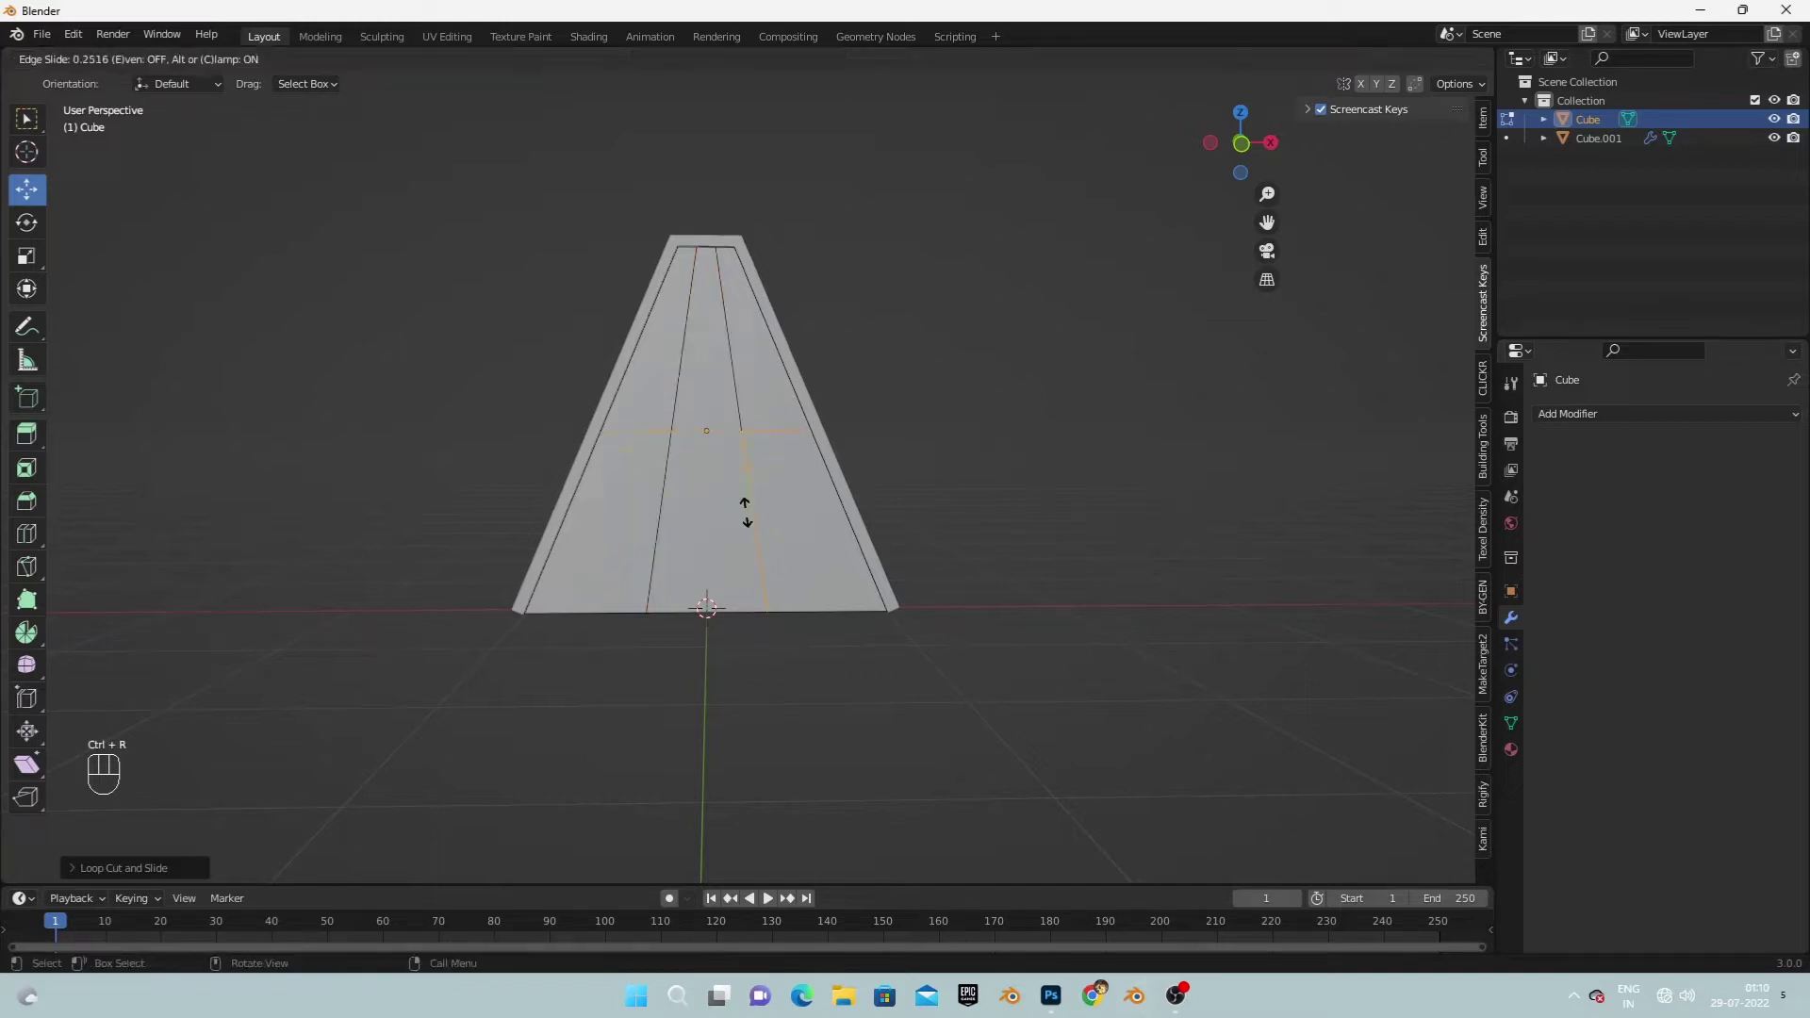
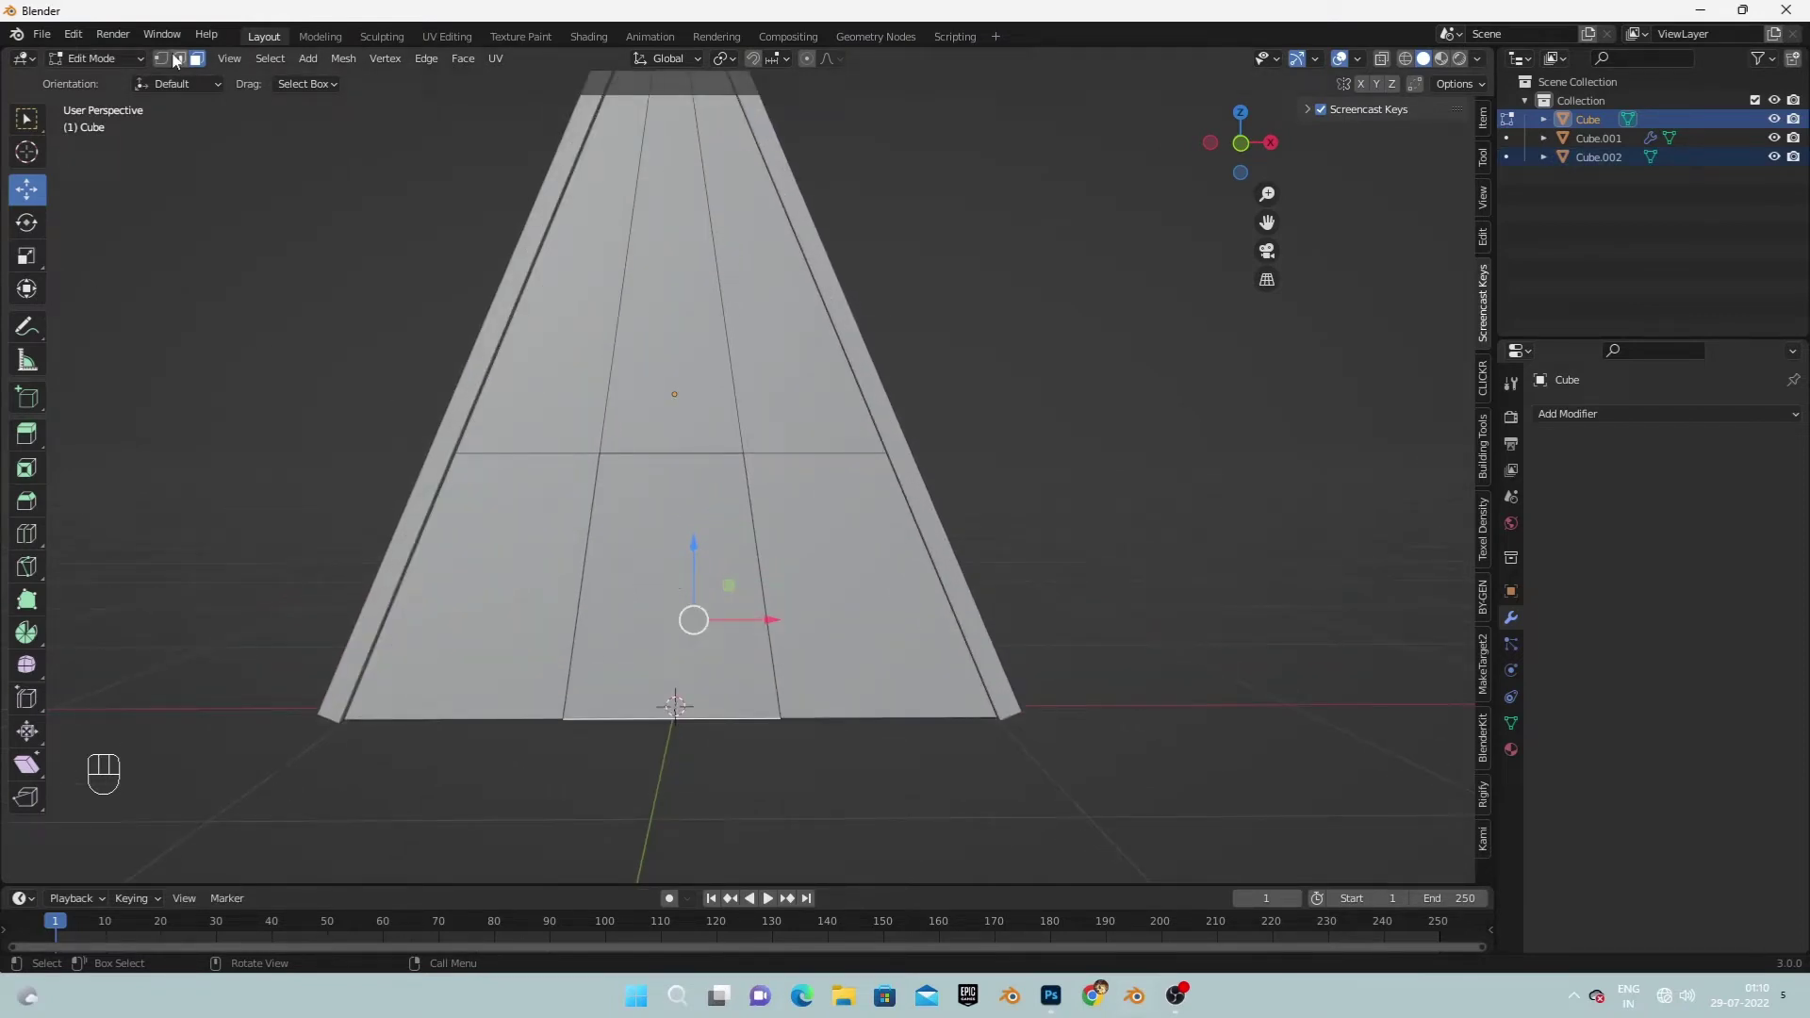
Separate the lower middle front panel and rename the new object 'door'.
key(ctrl+z)
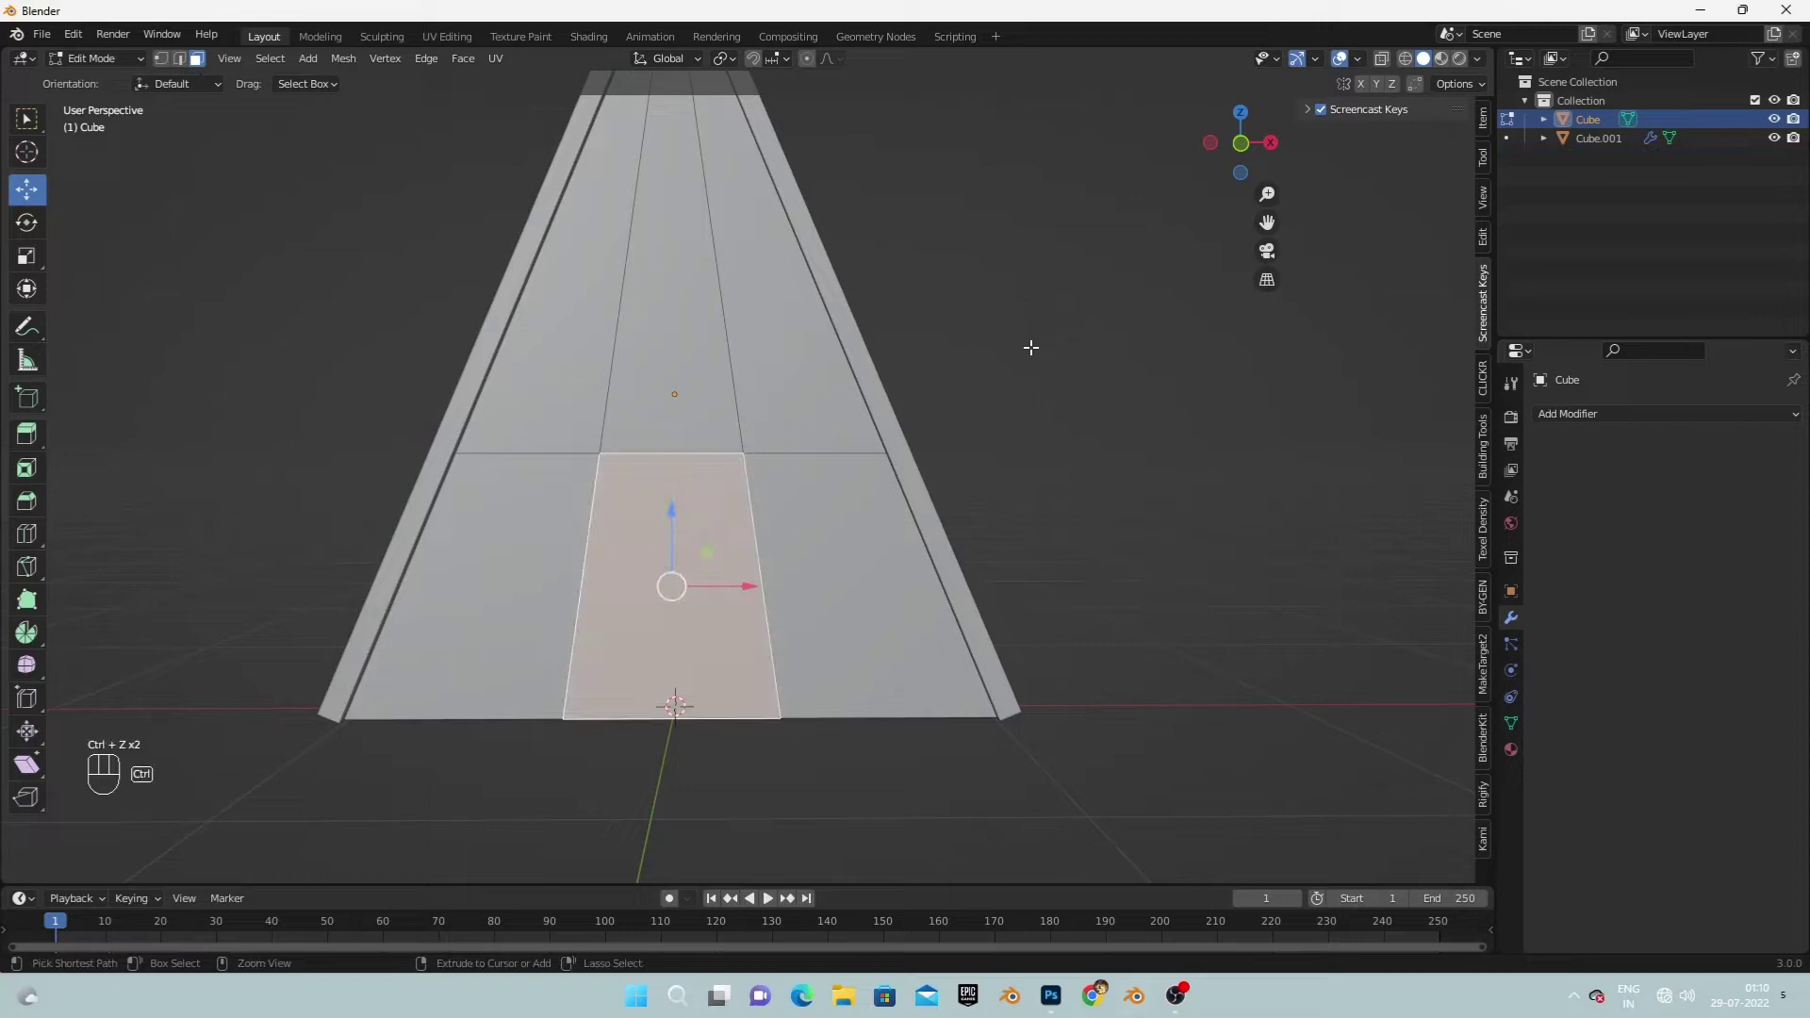
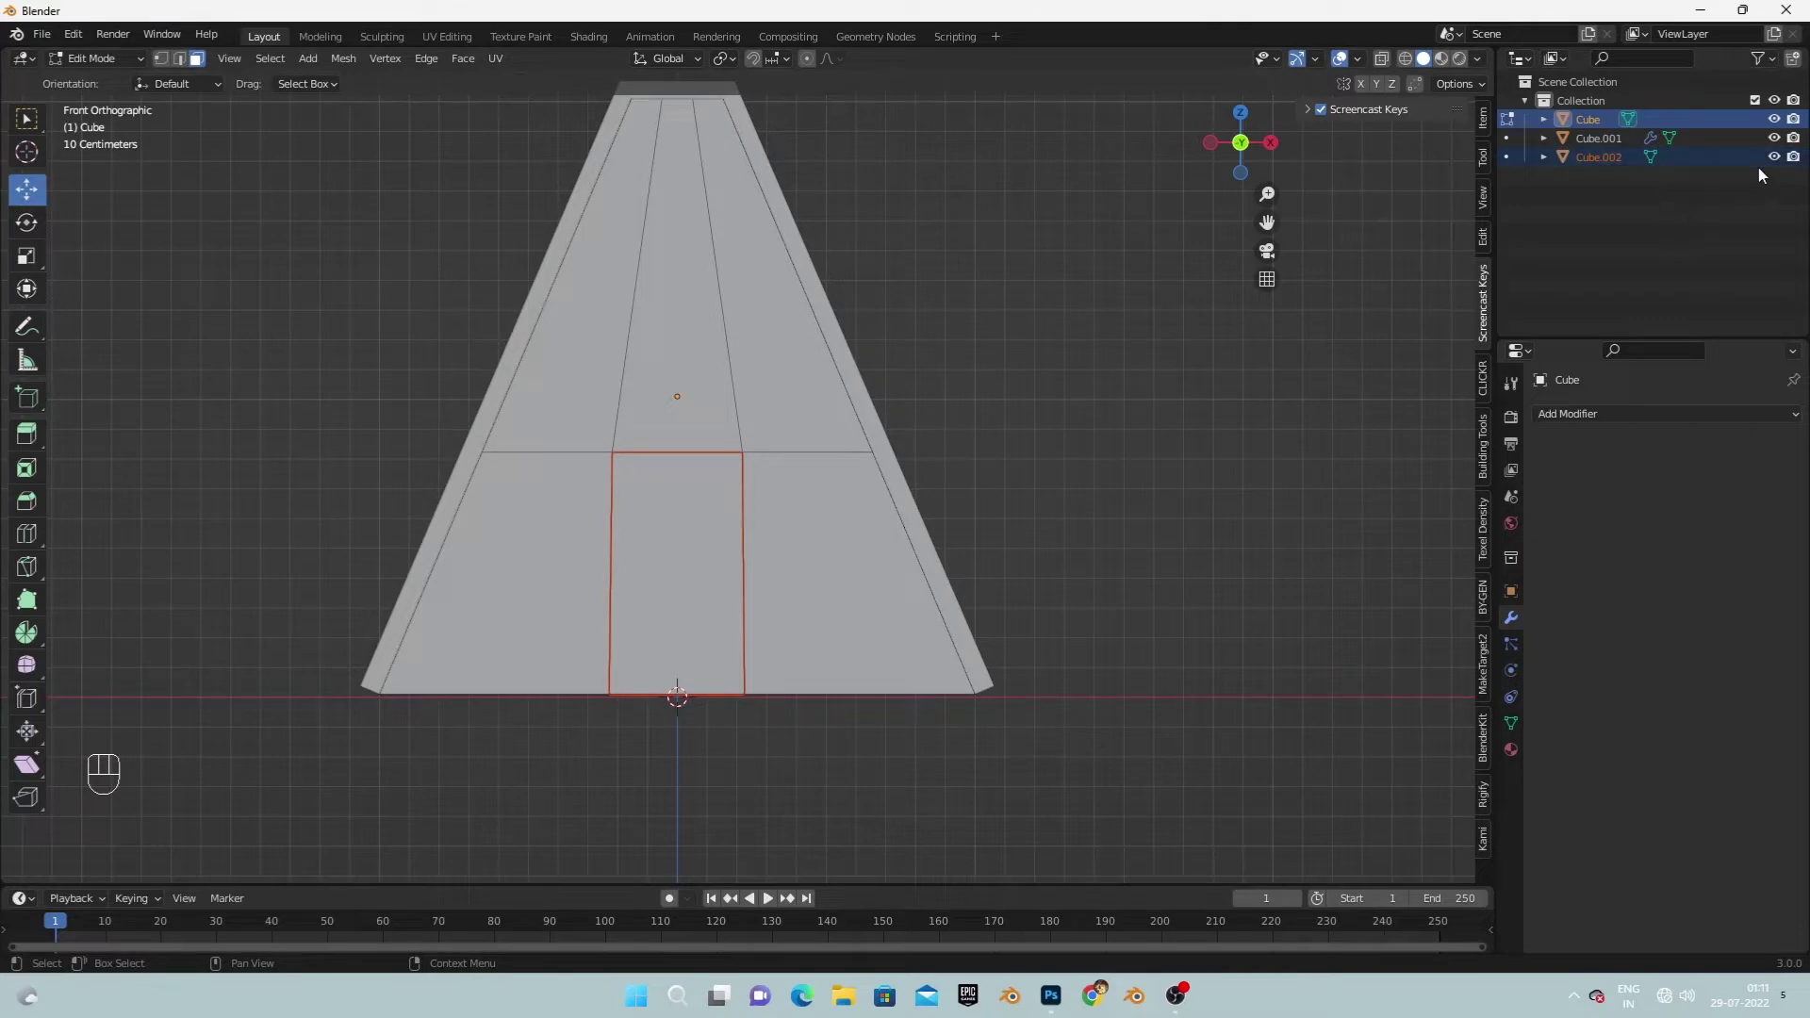
click(1630, 162)
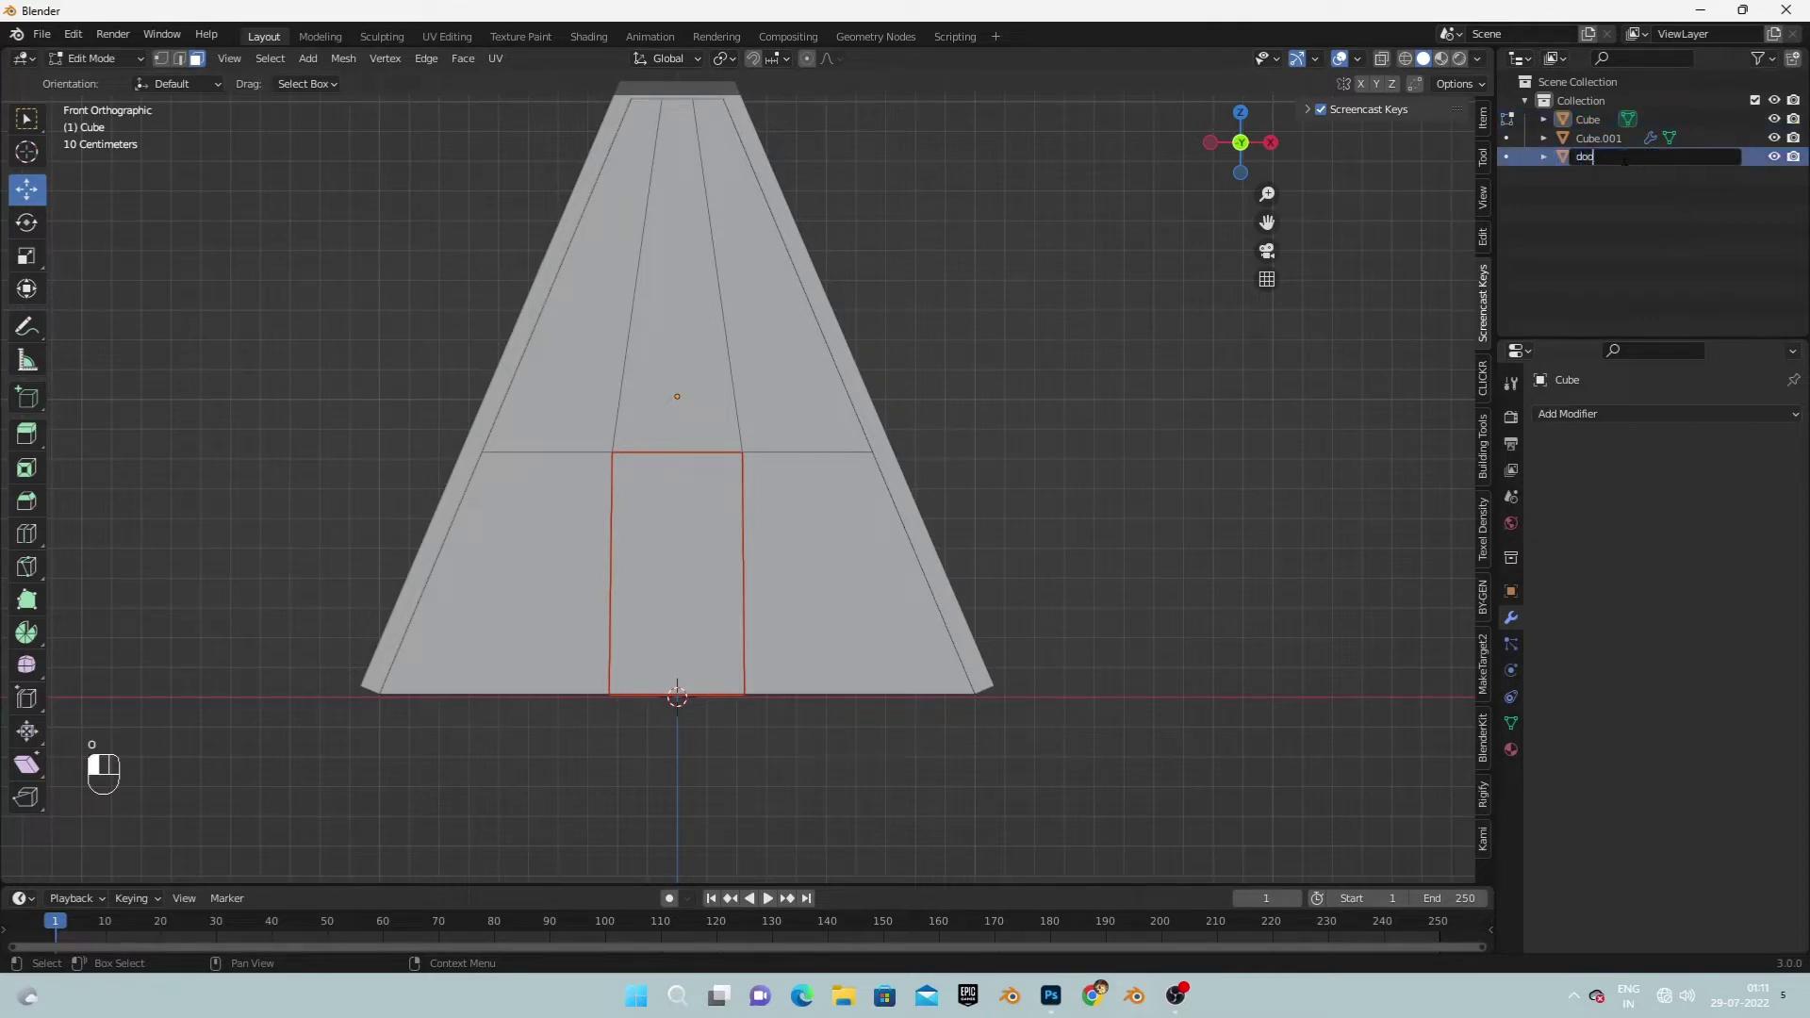
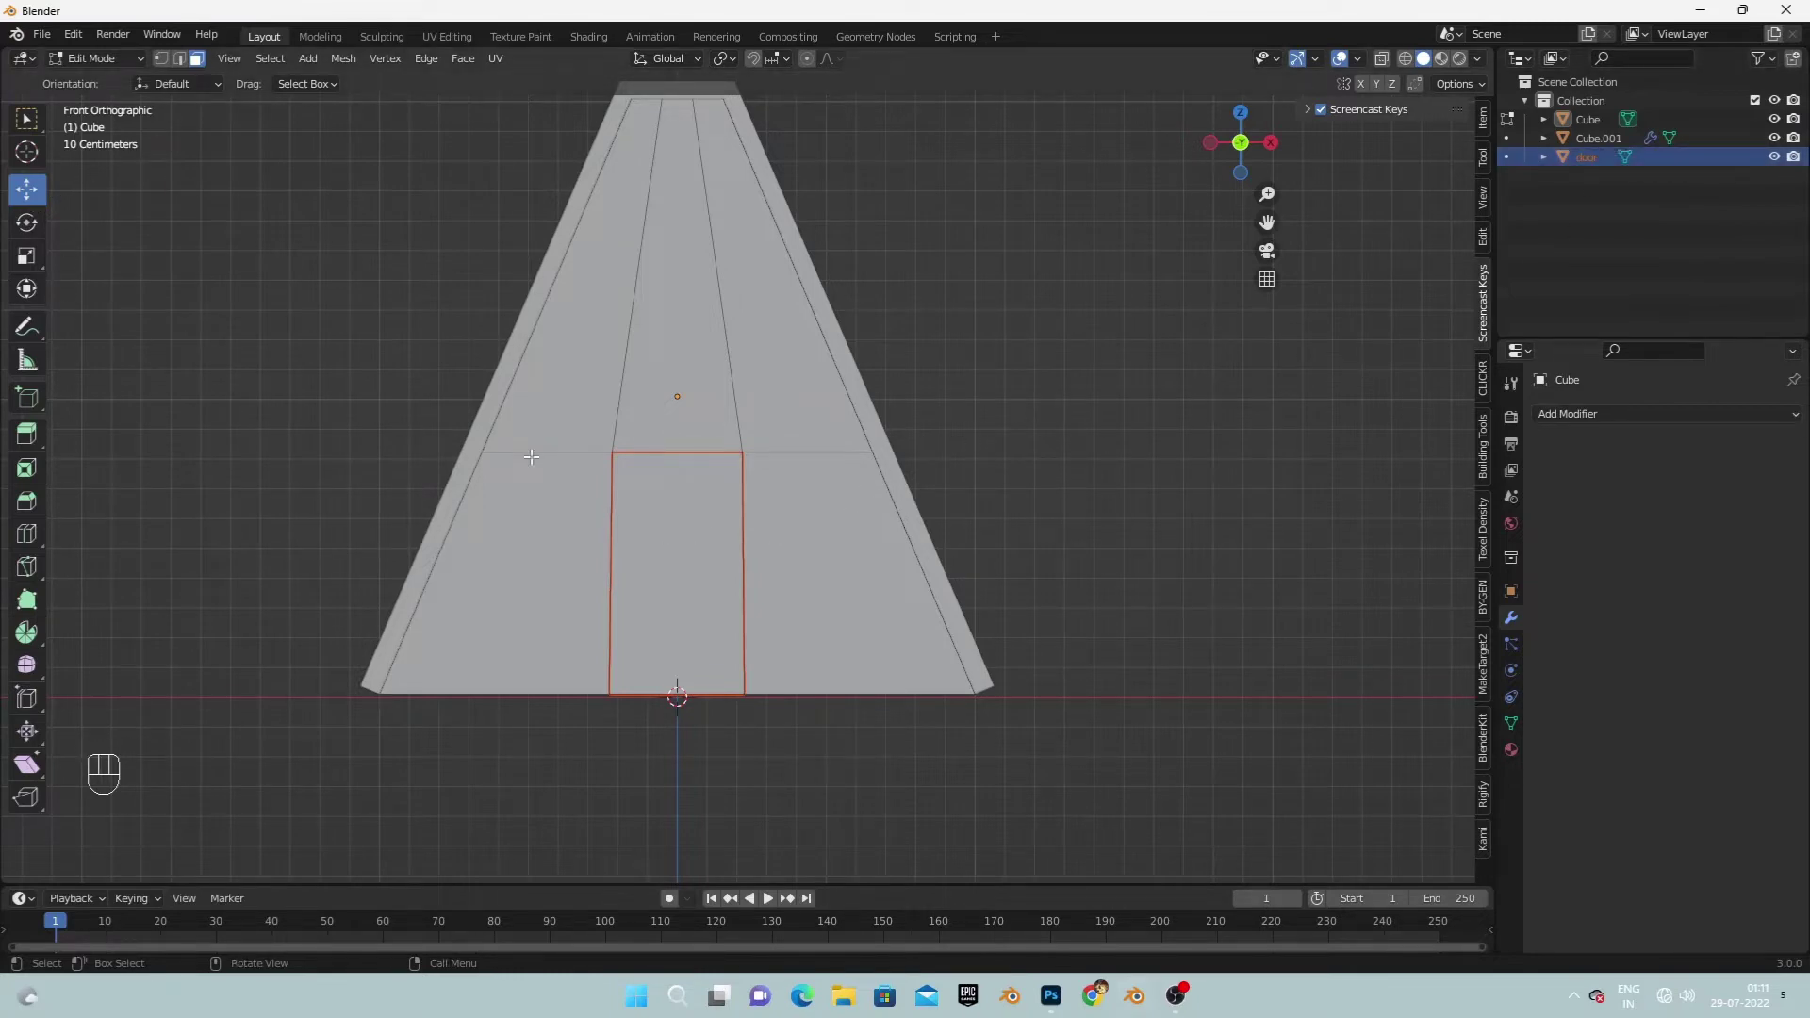
key(Tab)
Select the door and try placing the 3D cursor on it via the snap menu.
drag(729, 609, 756, 704)
click(711, 649)
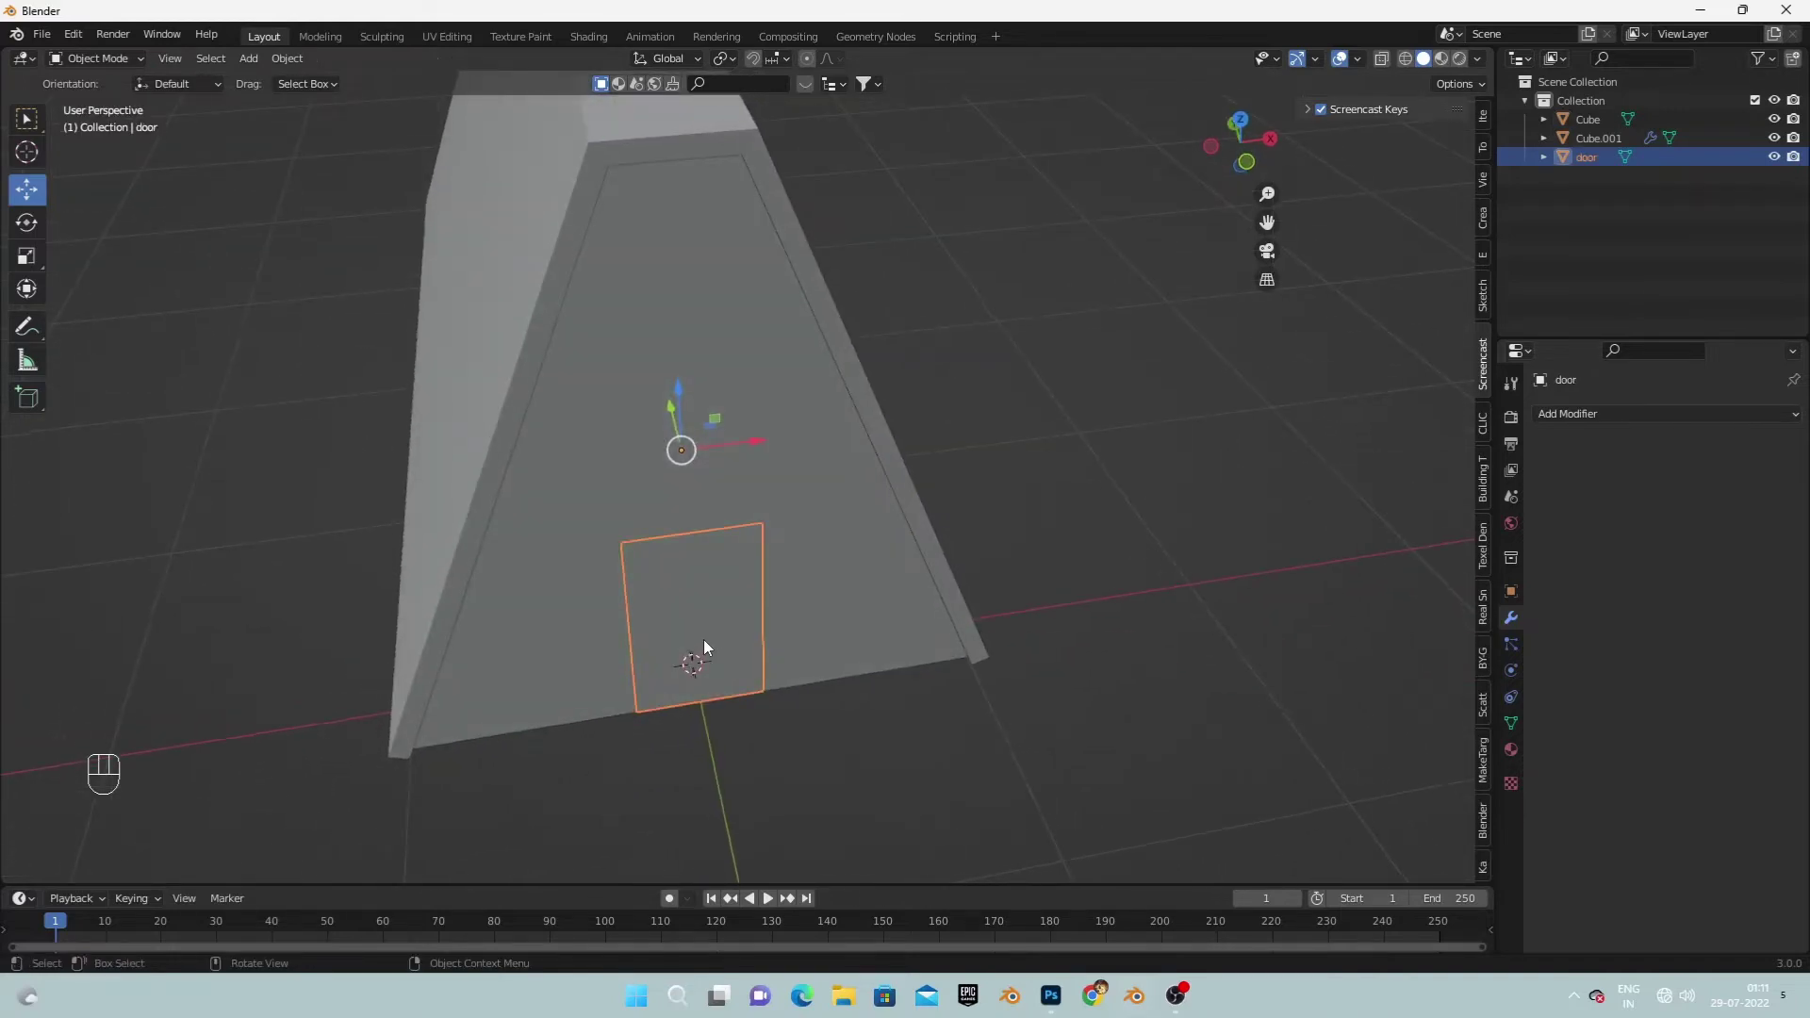
key(shift+s)
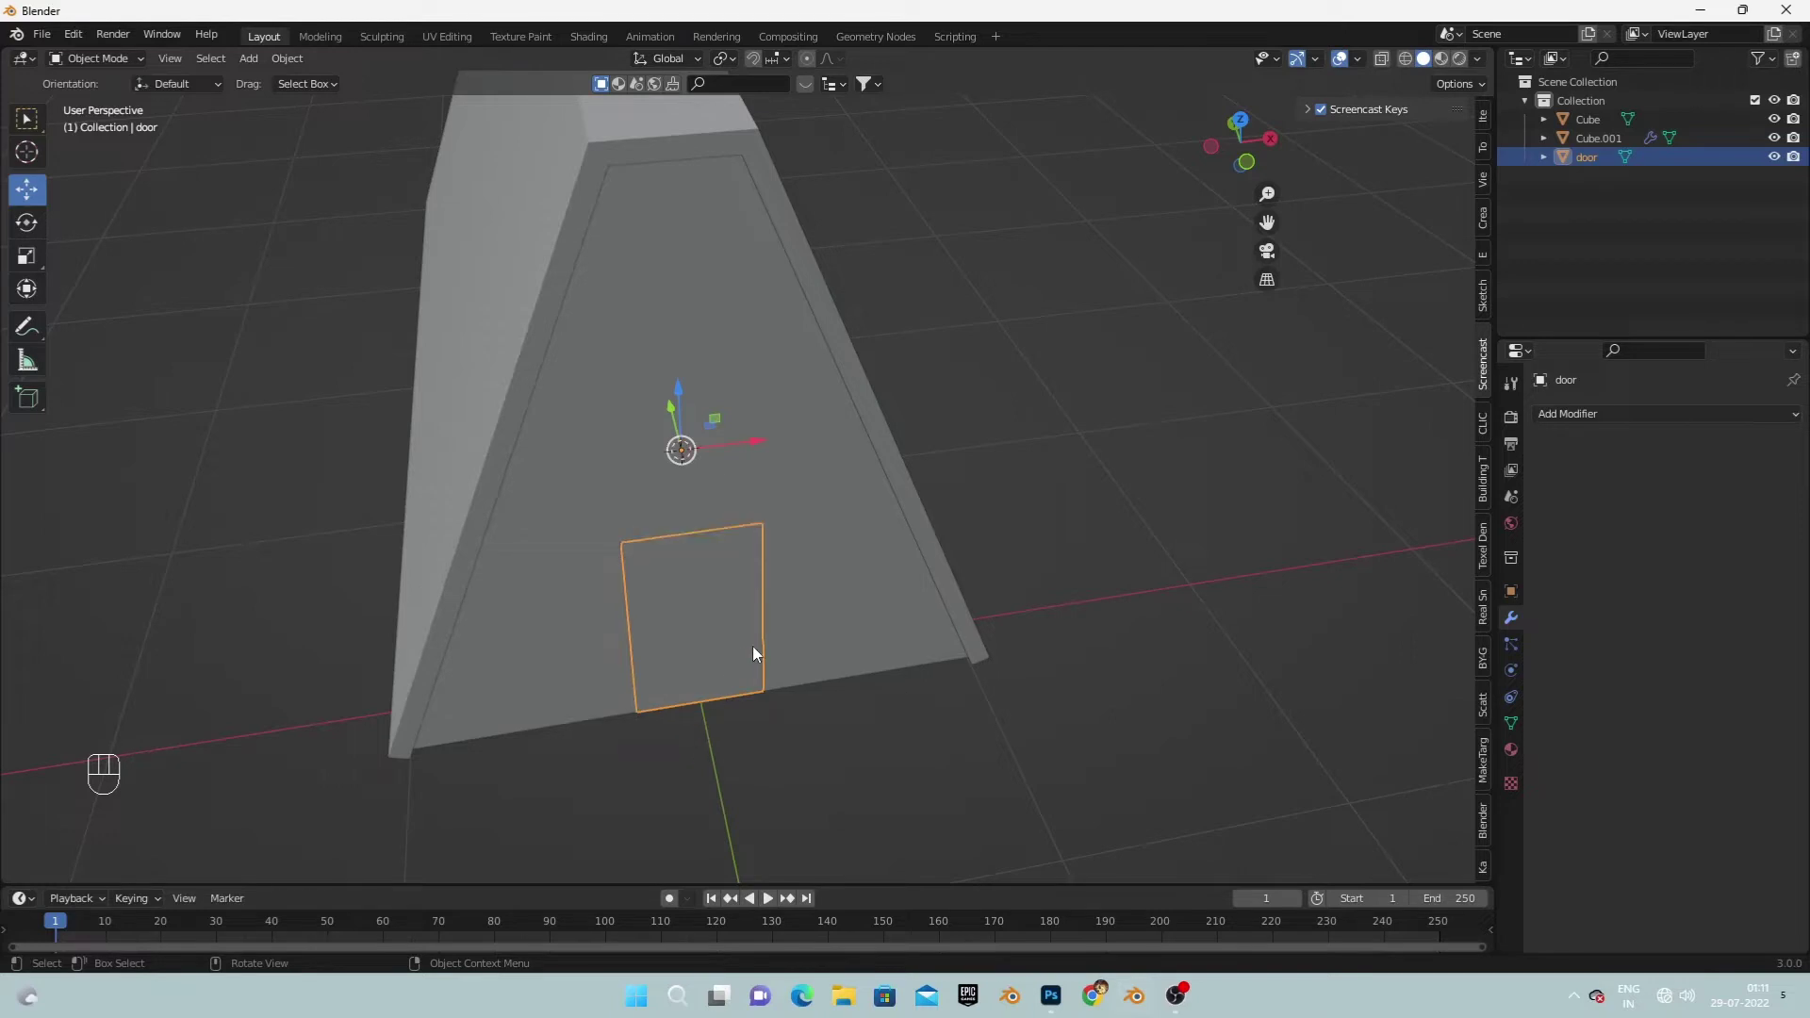
drag(754, 648, 678, 591)
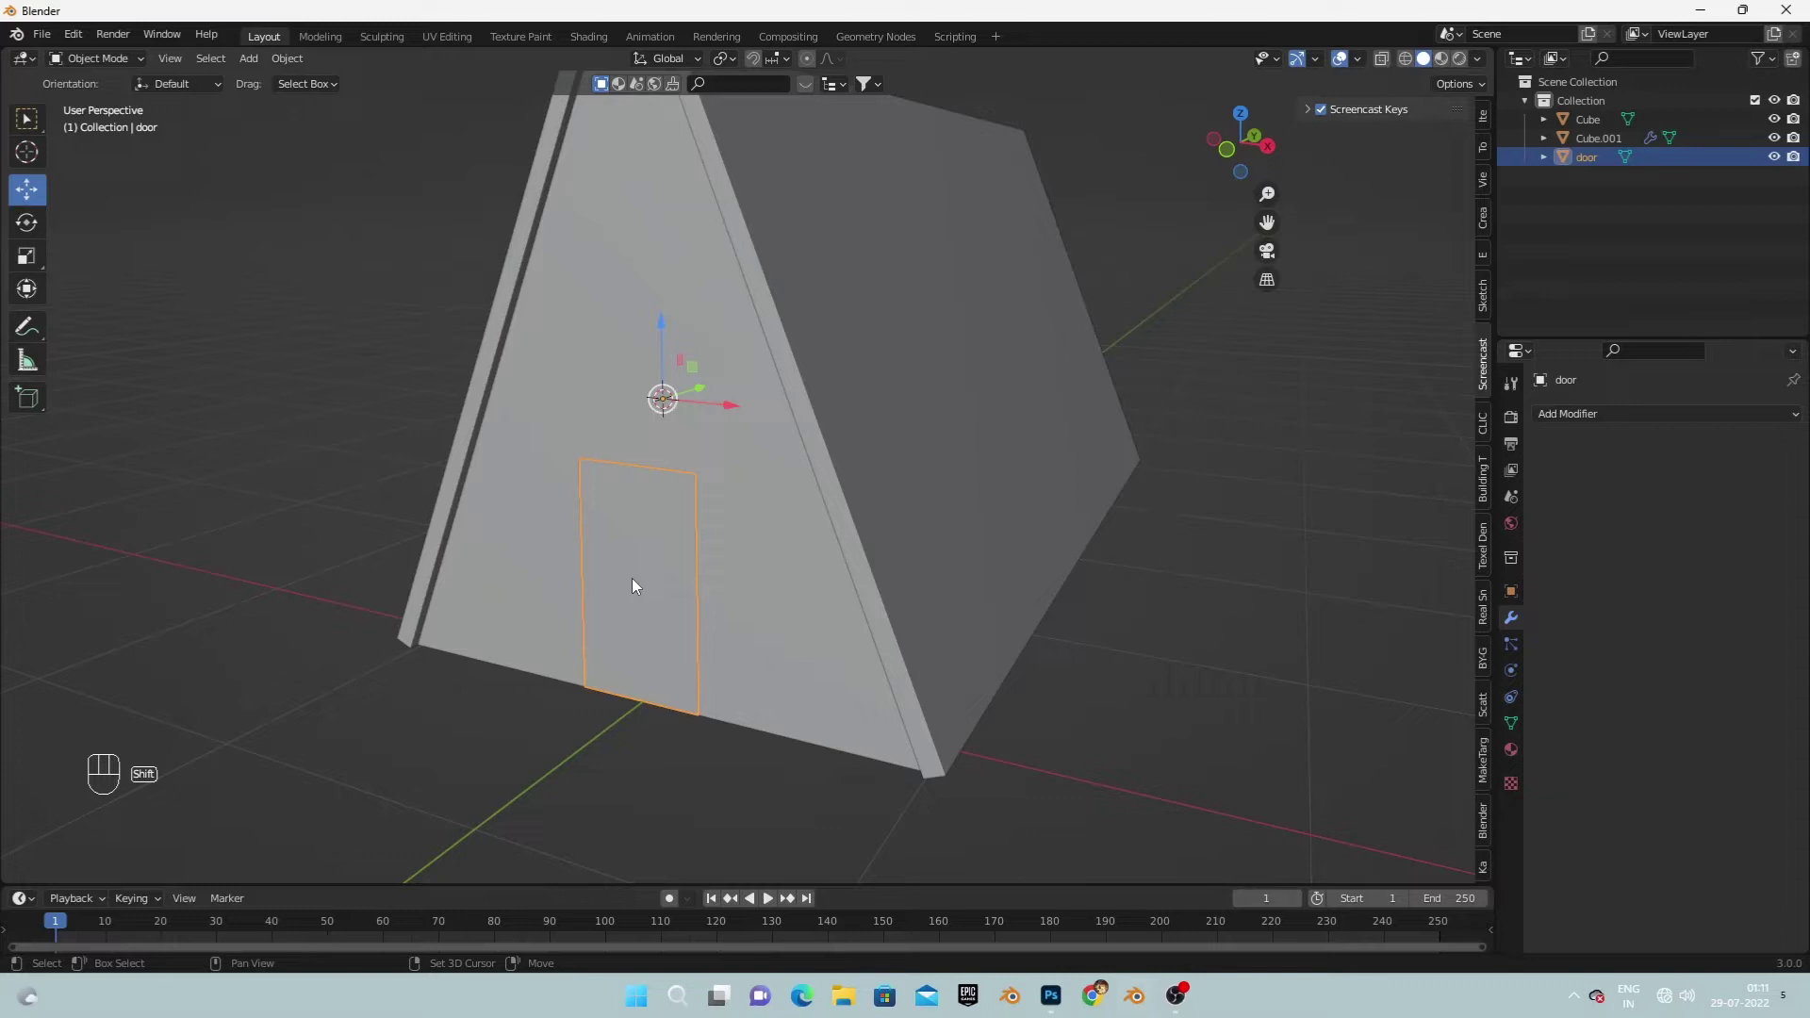
right_click(639, 587)
drag(643, 618, 709, 625)
middle_click(725, 612)
key(shift+s)
drag(714, 660, 665, 631)
key(shift+z)
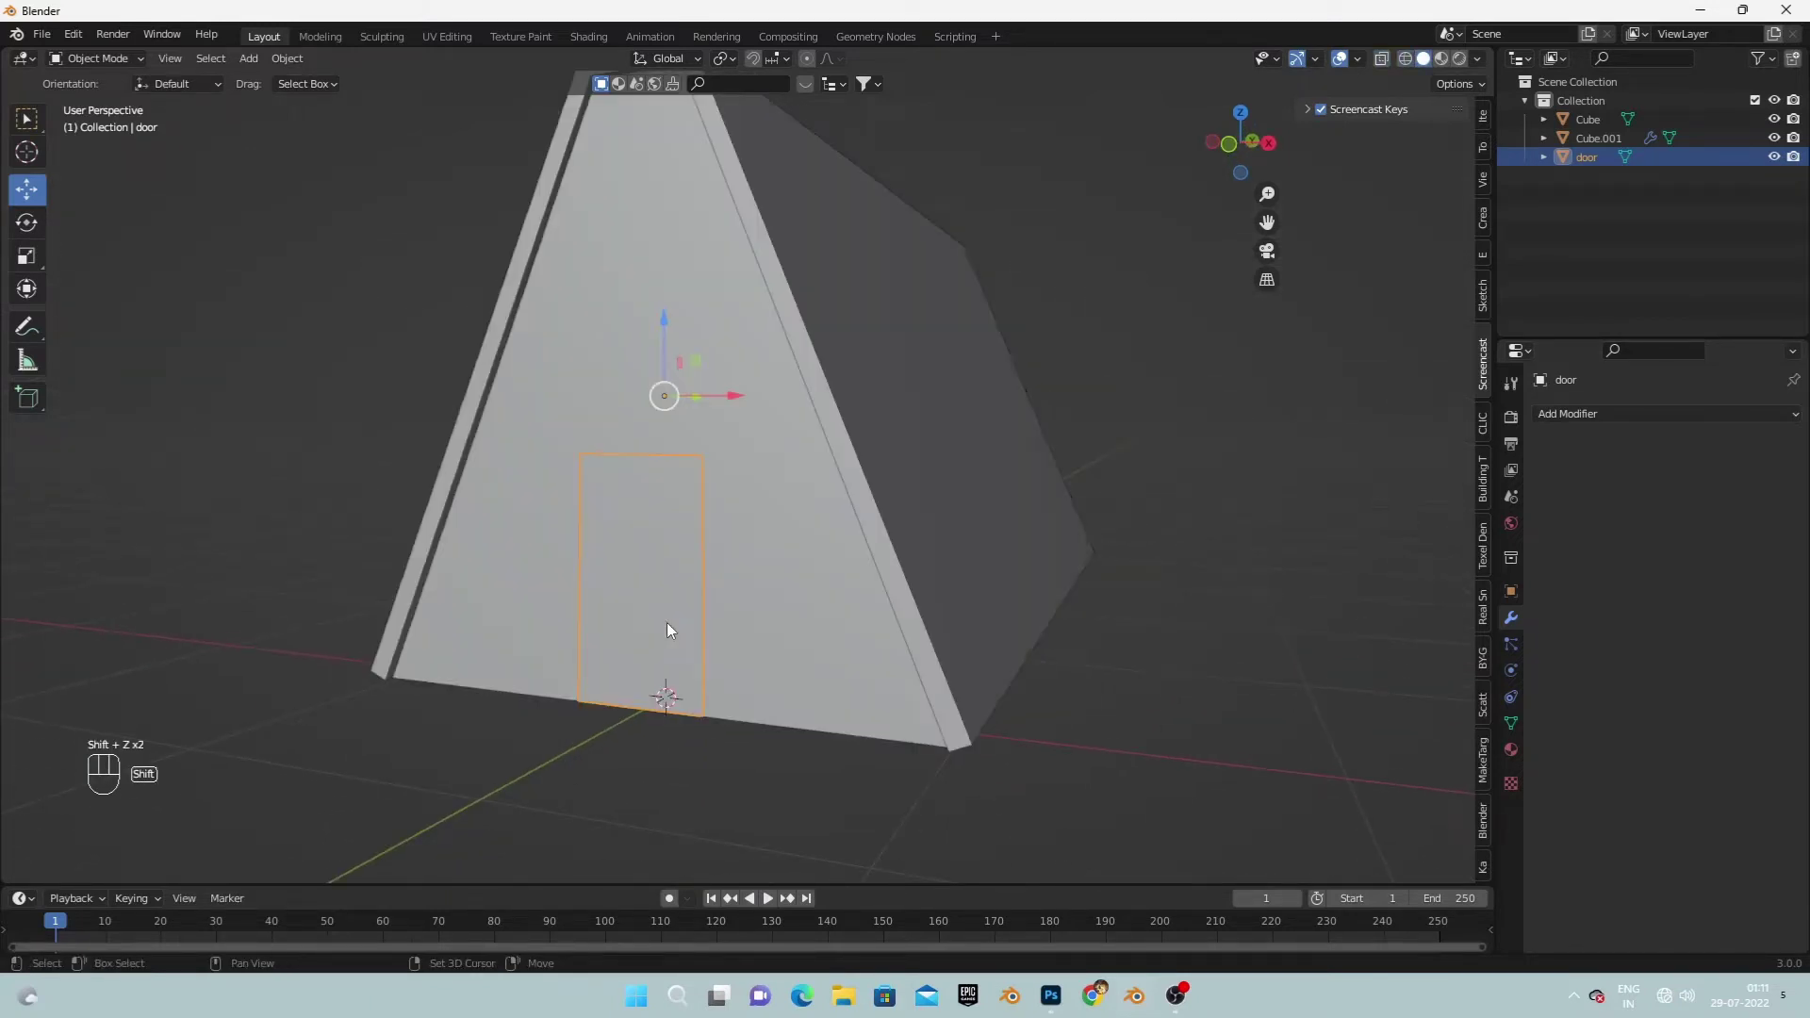
drag(696, 638, 725, 646)
right_click(673, 589)
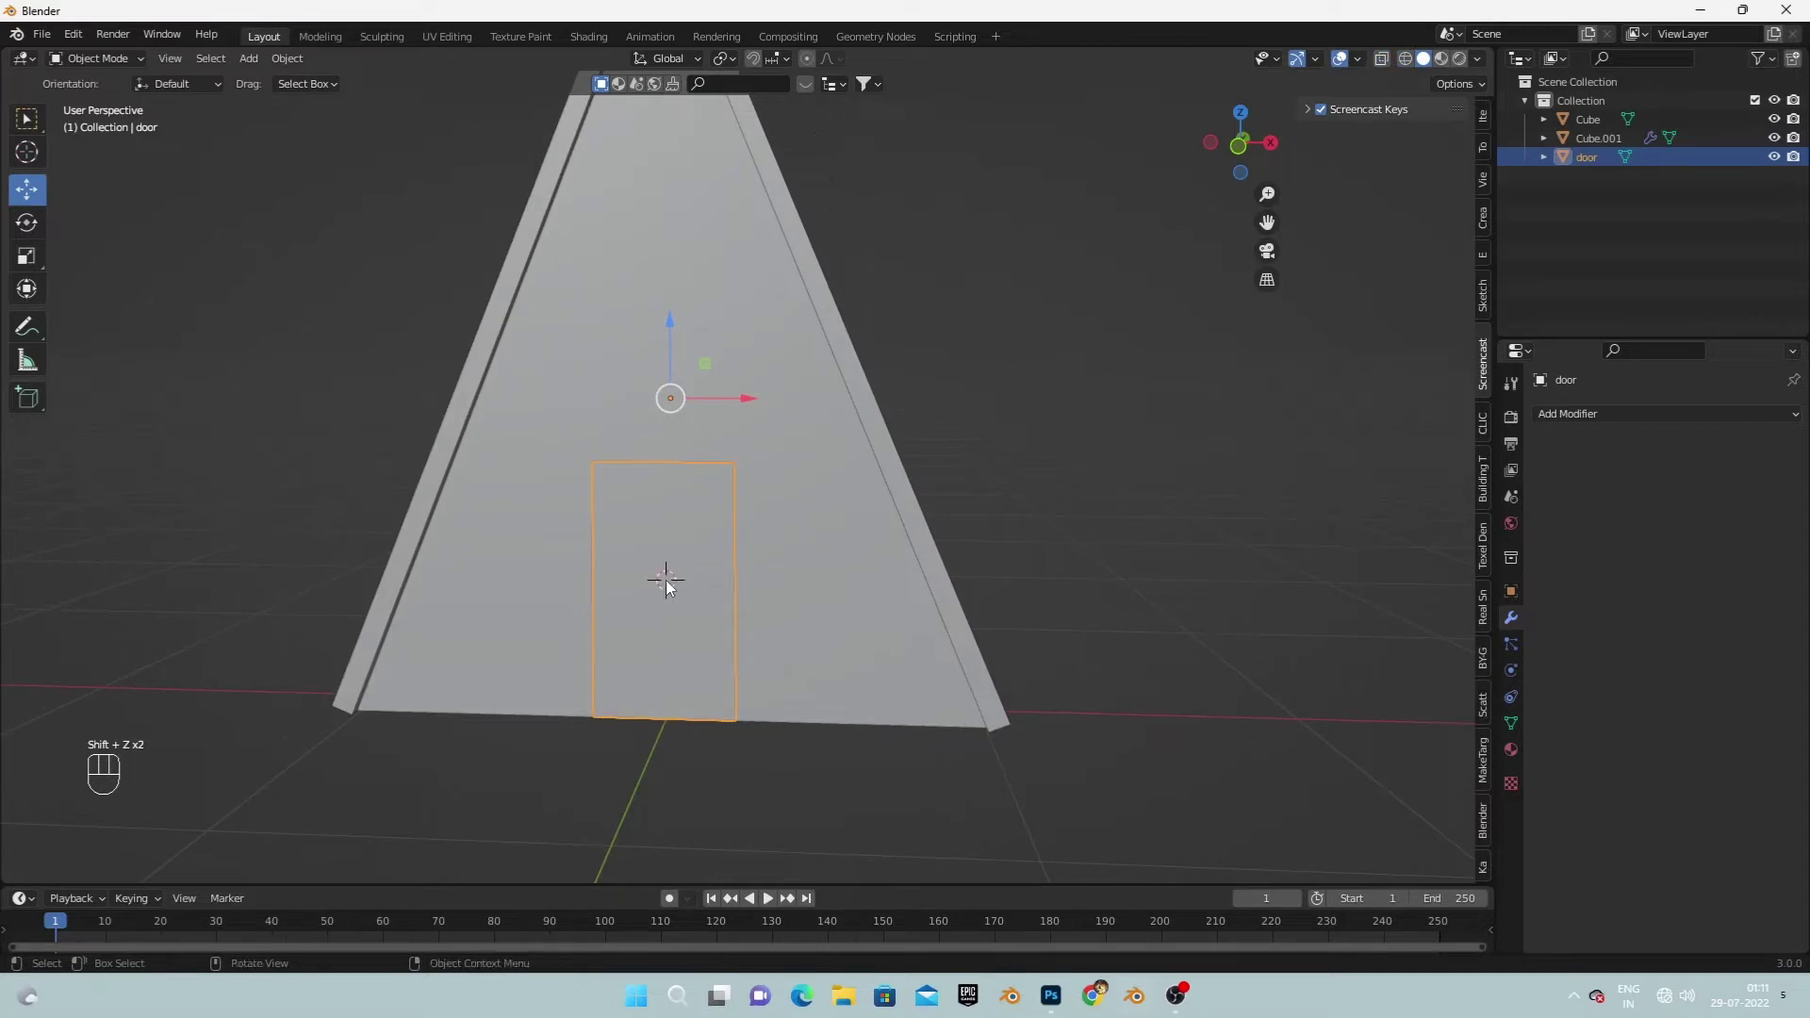
Snap the 3D cursor to the centre of the door panel with Cursor to Selected.
key(shift+s)
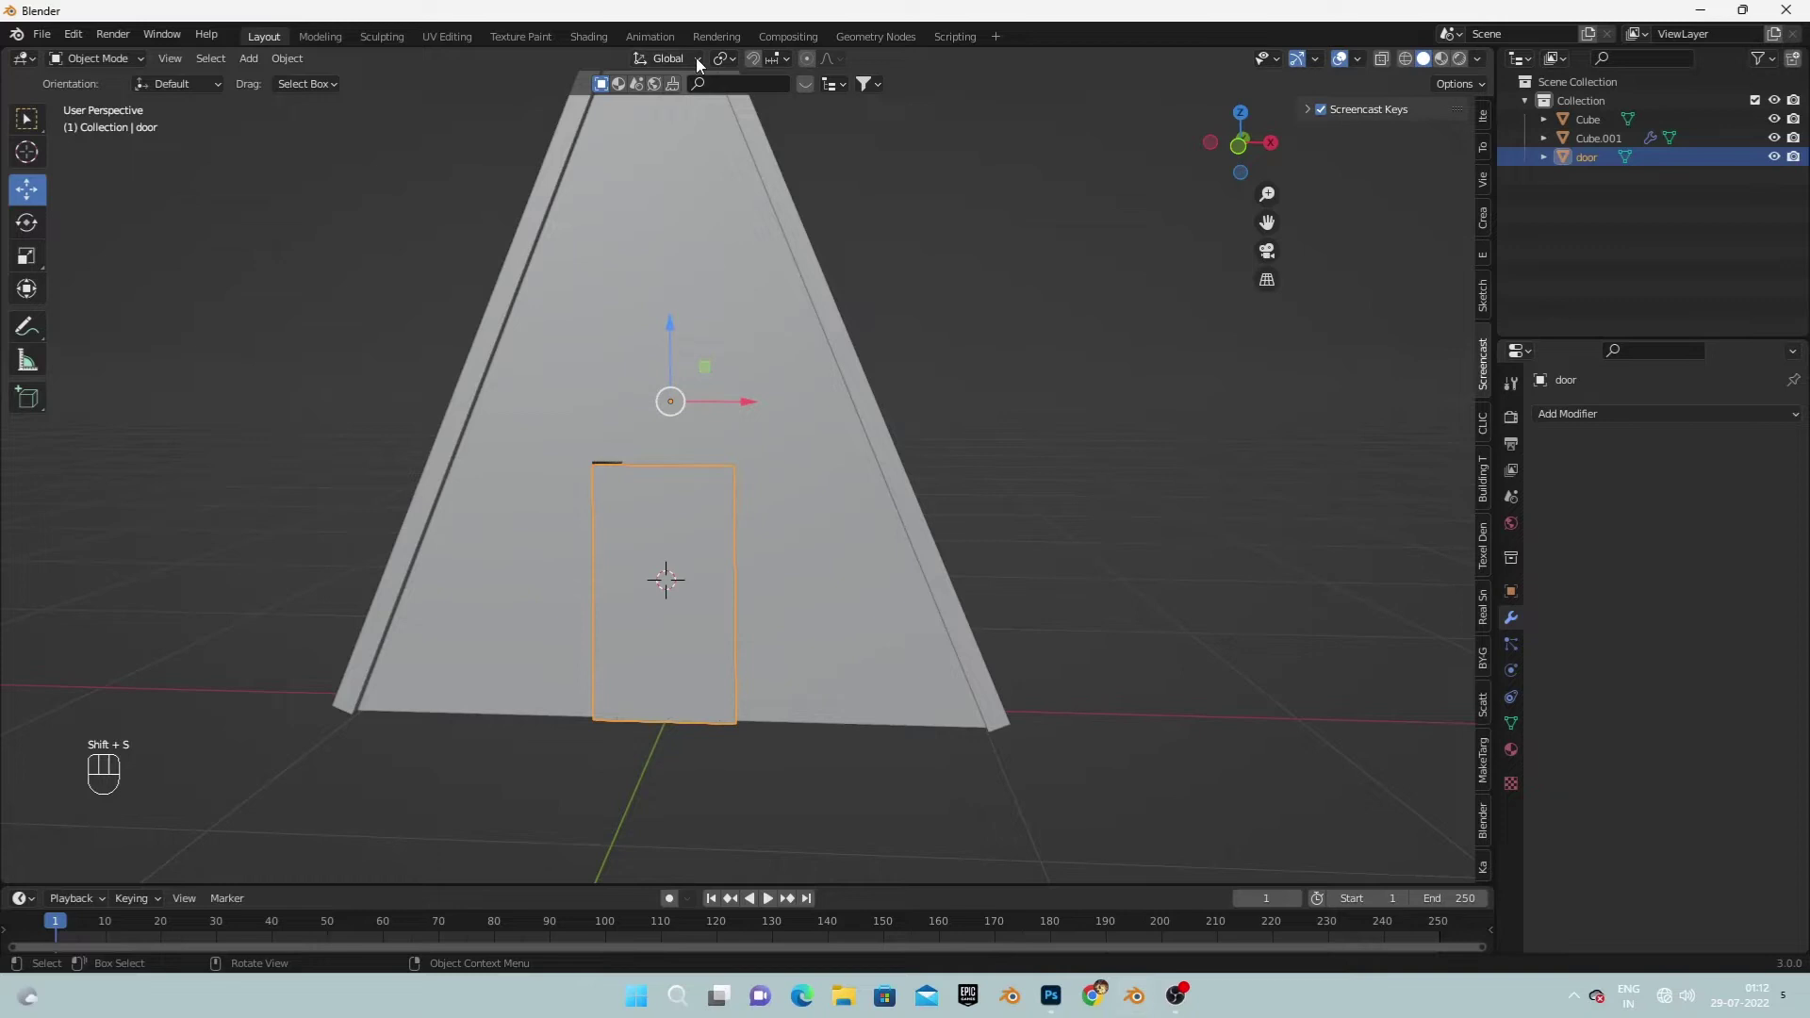
drag(731, 62, 760, 128)
drag(689, 511, 626, 517)
key(shift+s)
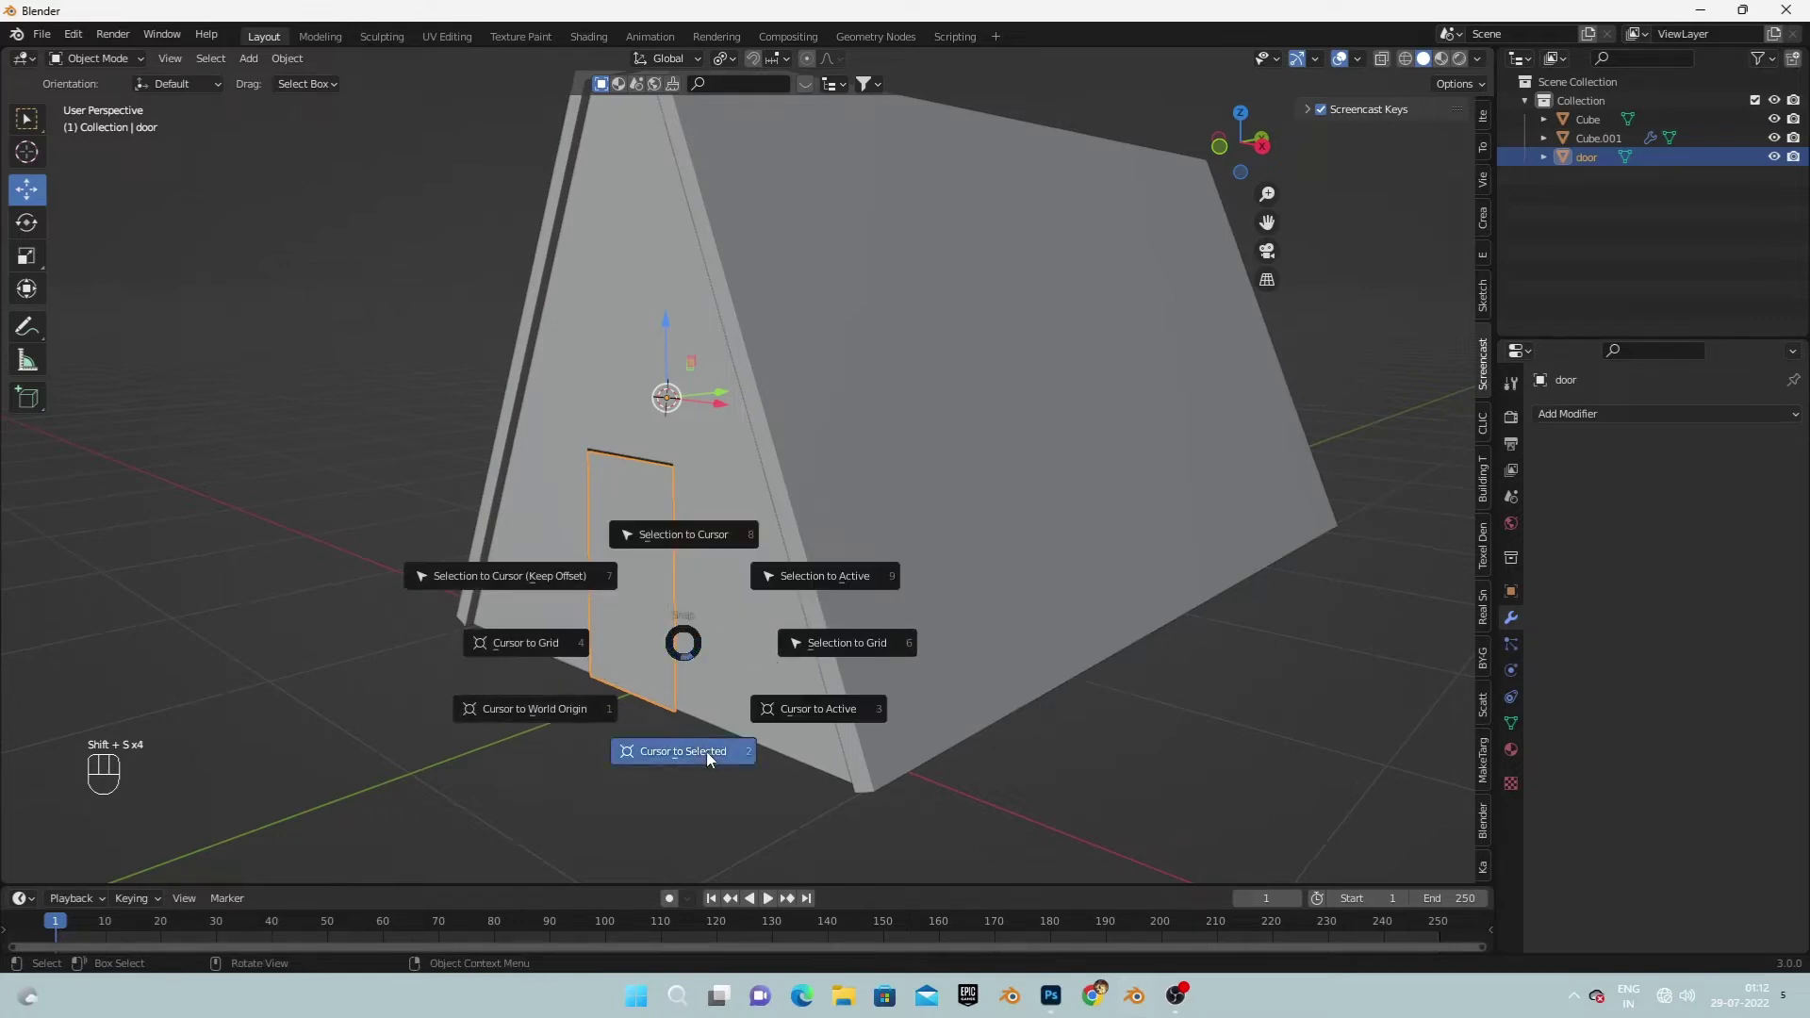
drag(727, 729, 863, 750)
middle_click(680, 612)
right_click(735, 626)
key(shift+s)
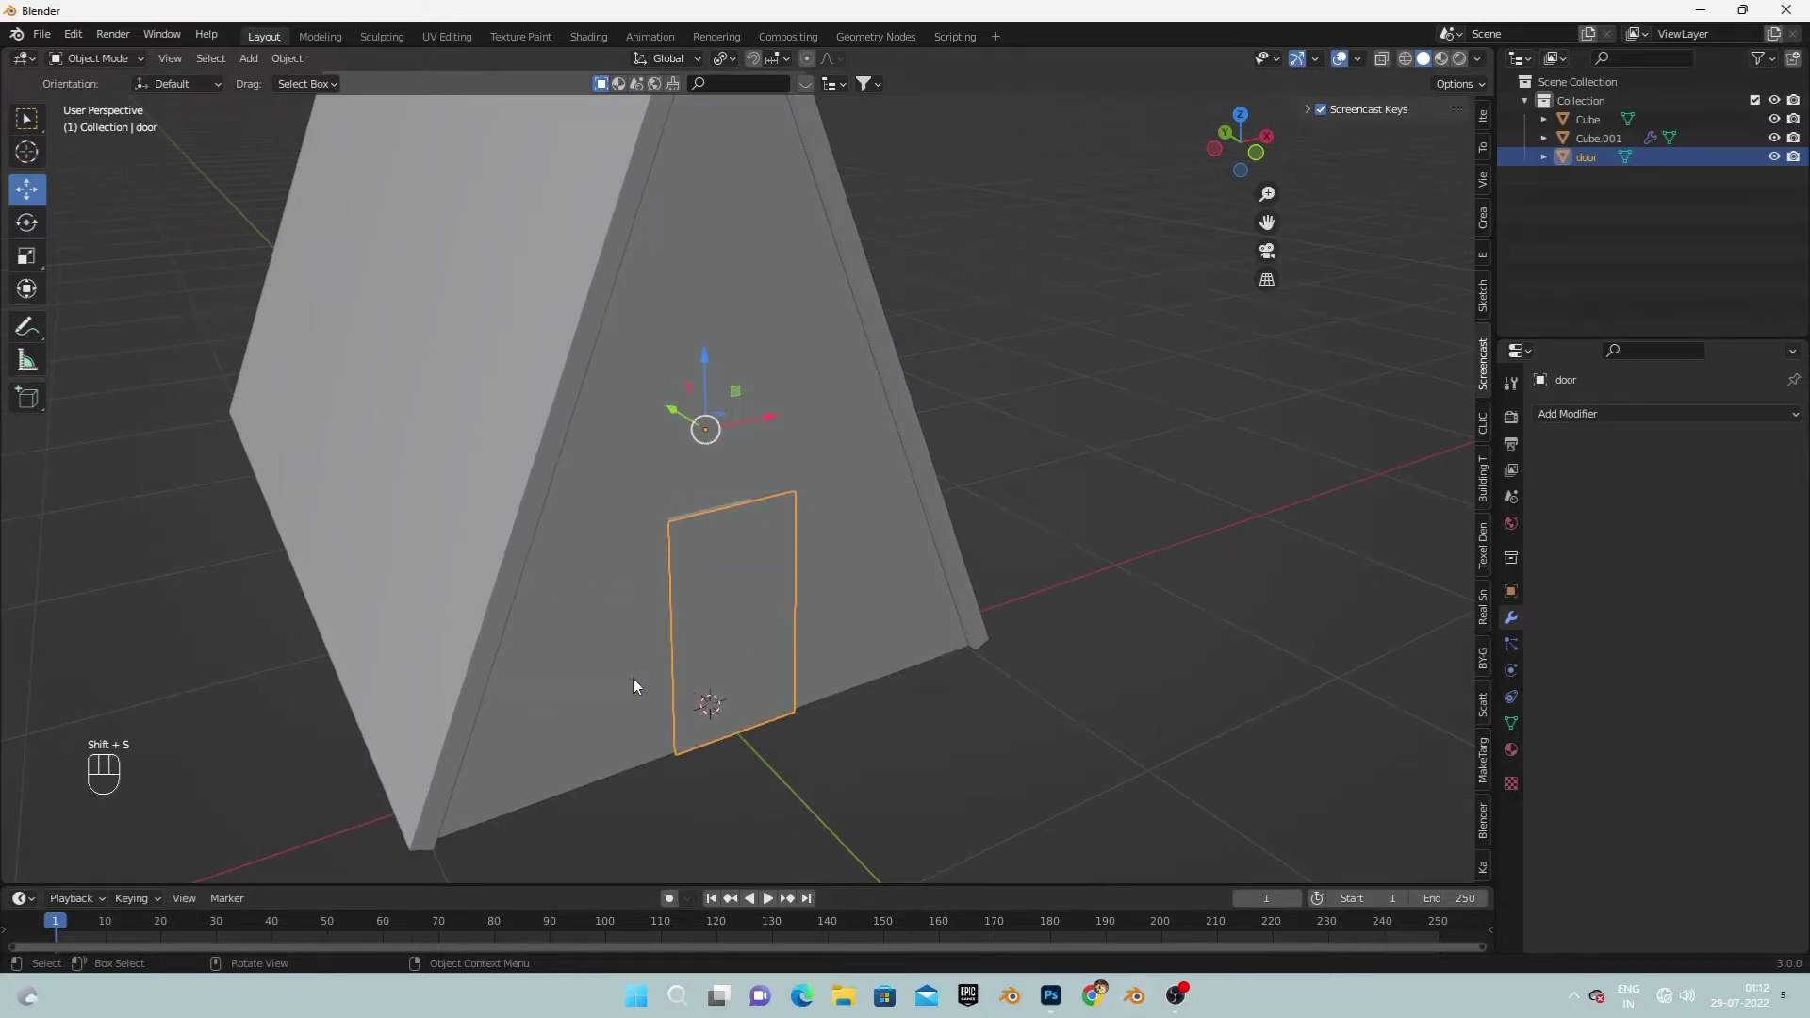
right_click(741, 628)
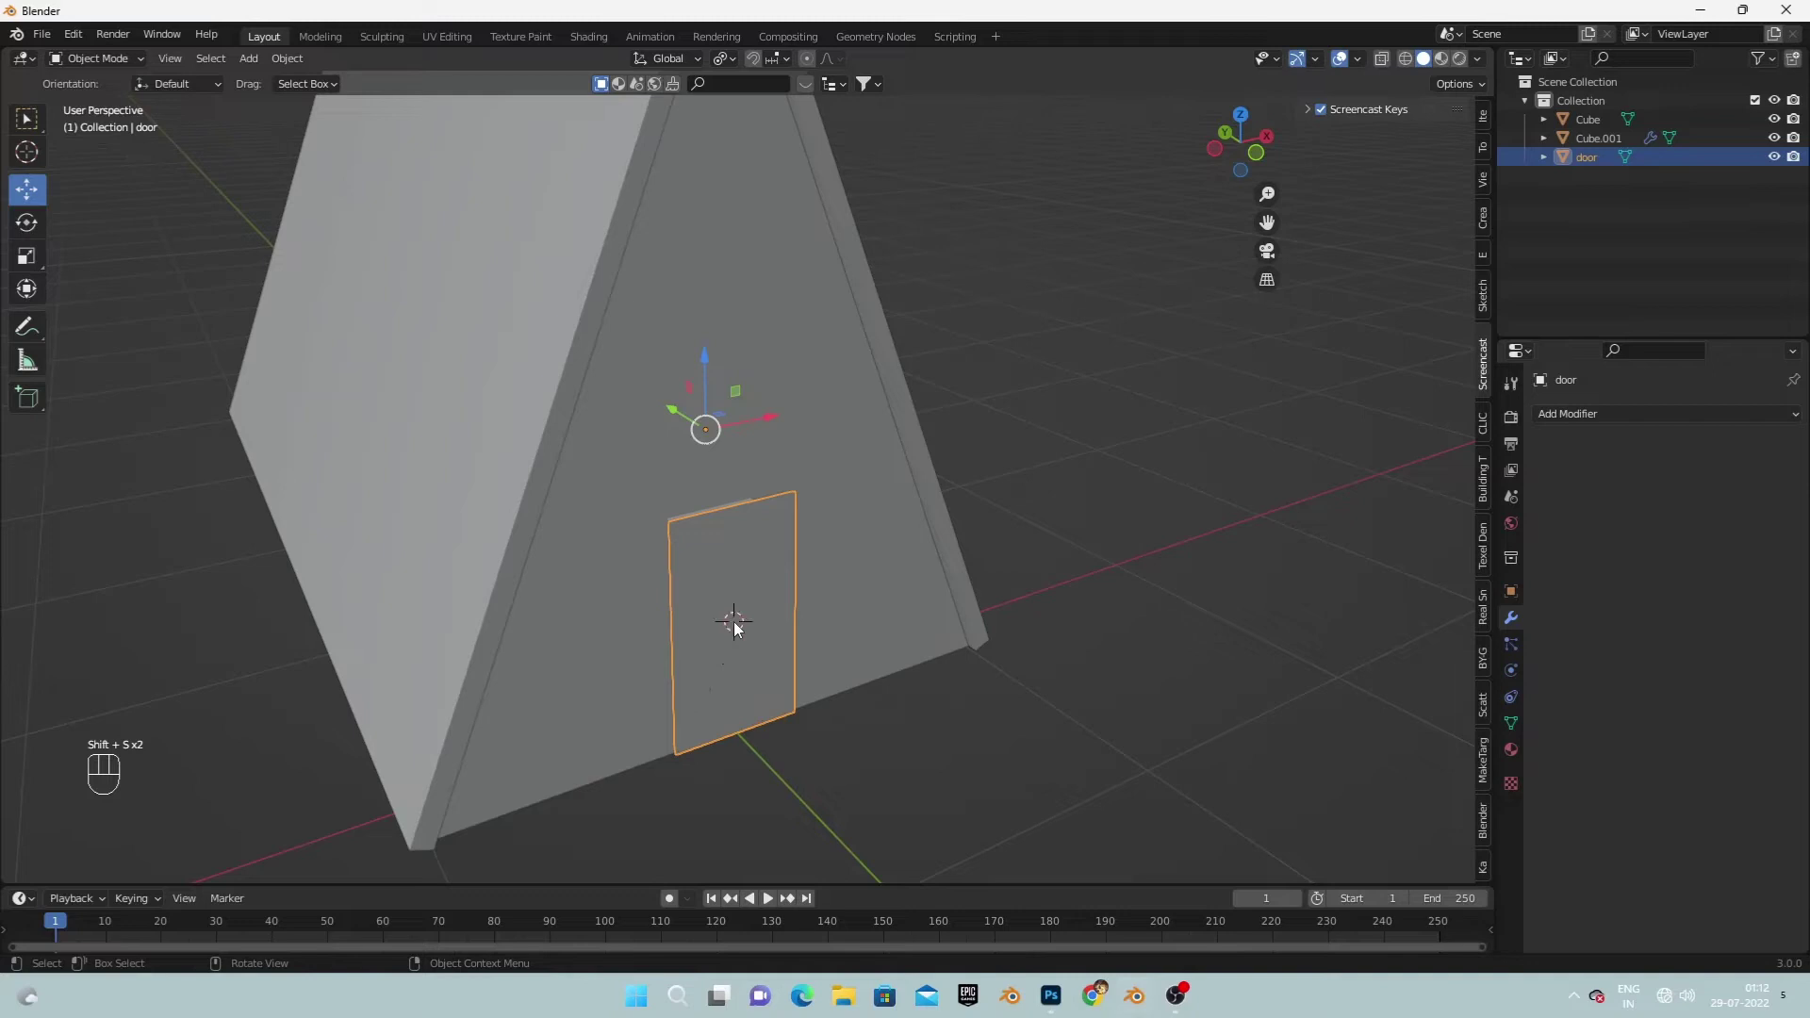
key(shift+s)
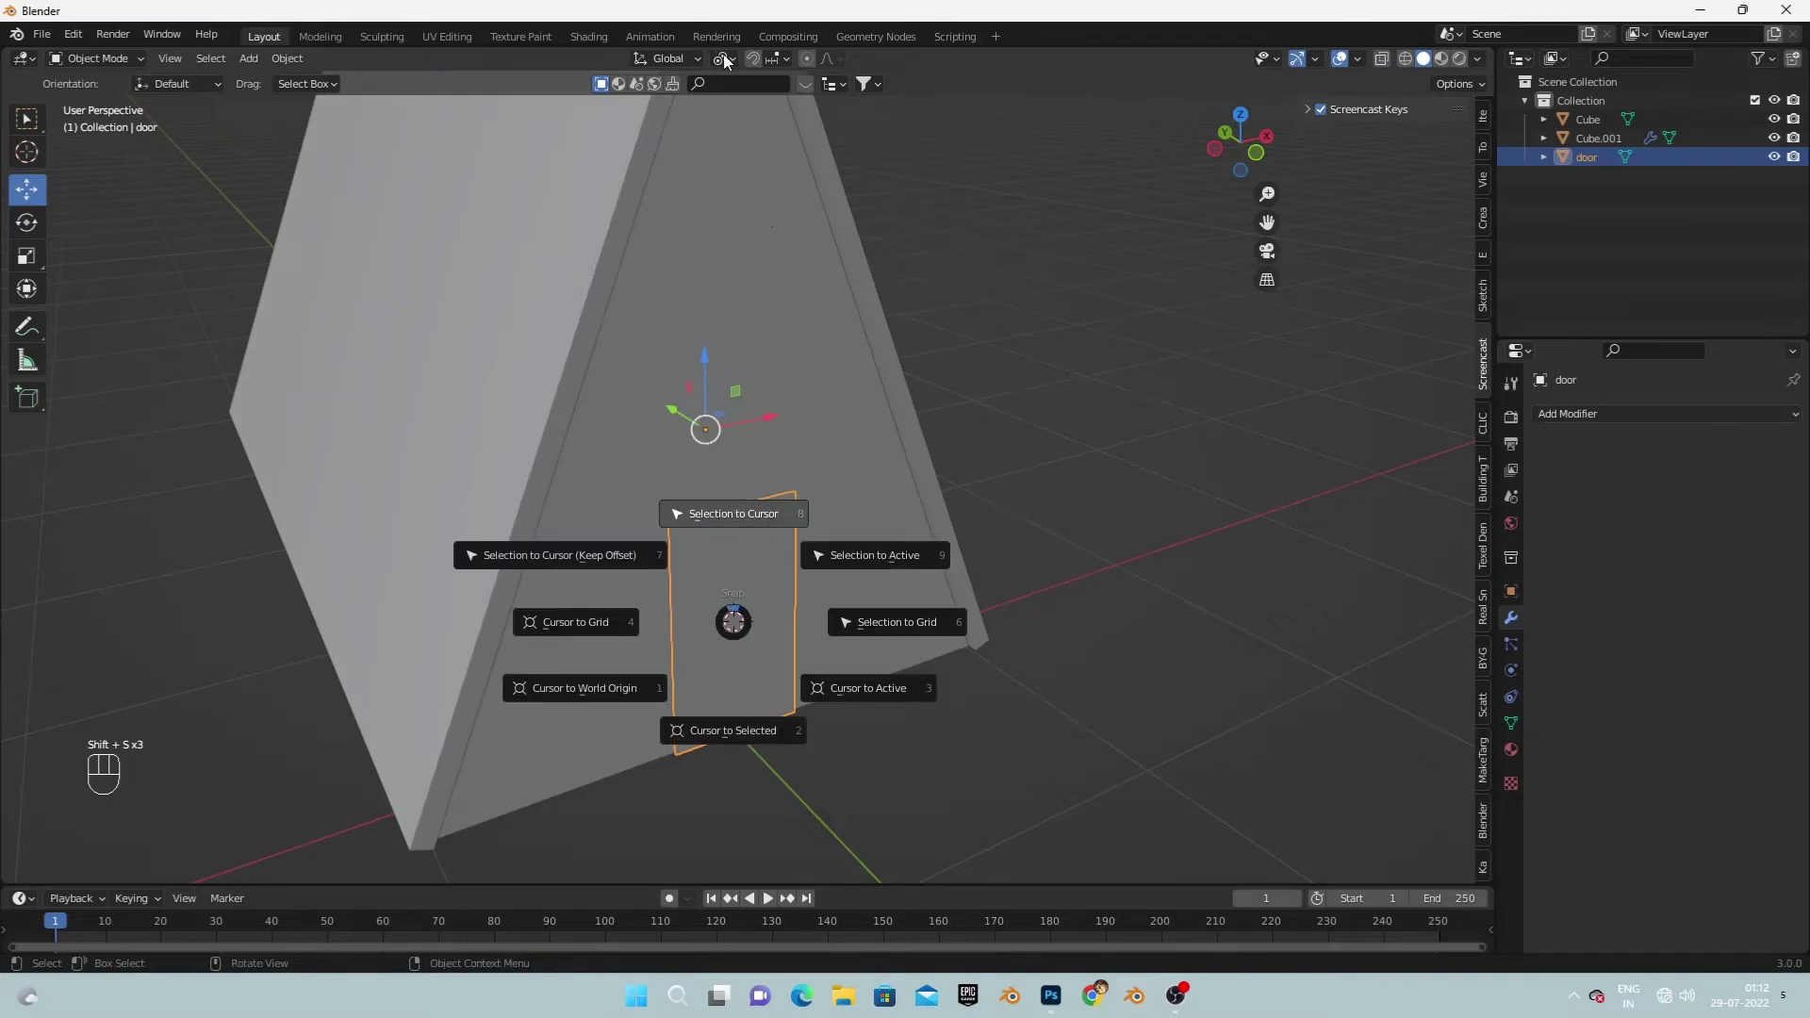
Slide the door down to ground level on the front wall.
key(ctrl+z)
drag(831, 556, 748, 523)
key(ctrl+z)
drag(835, 559, 864, 537)
click(686, 341)
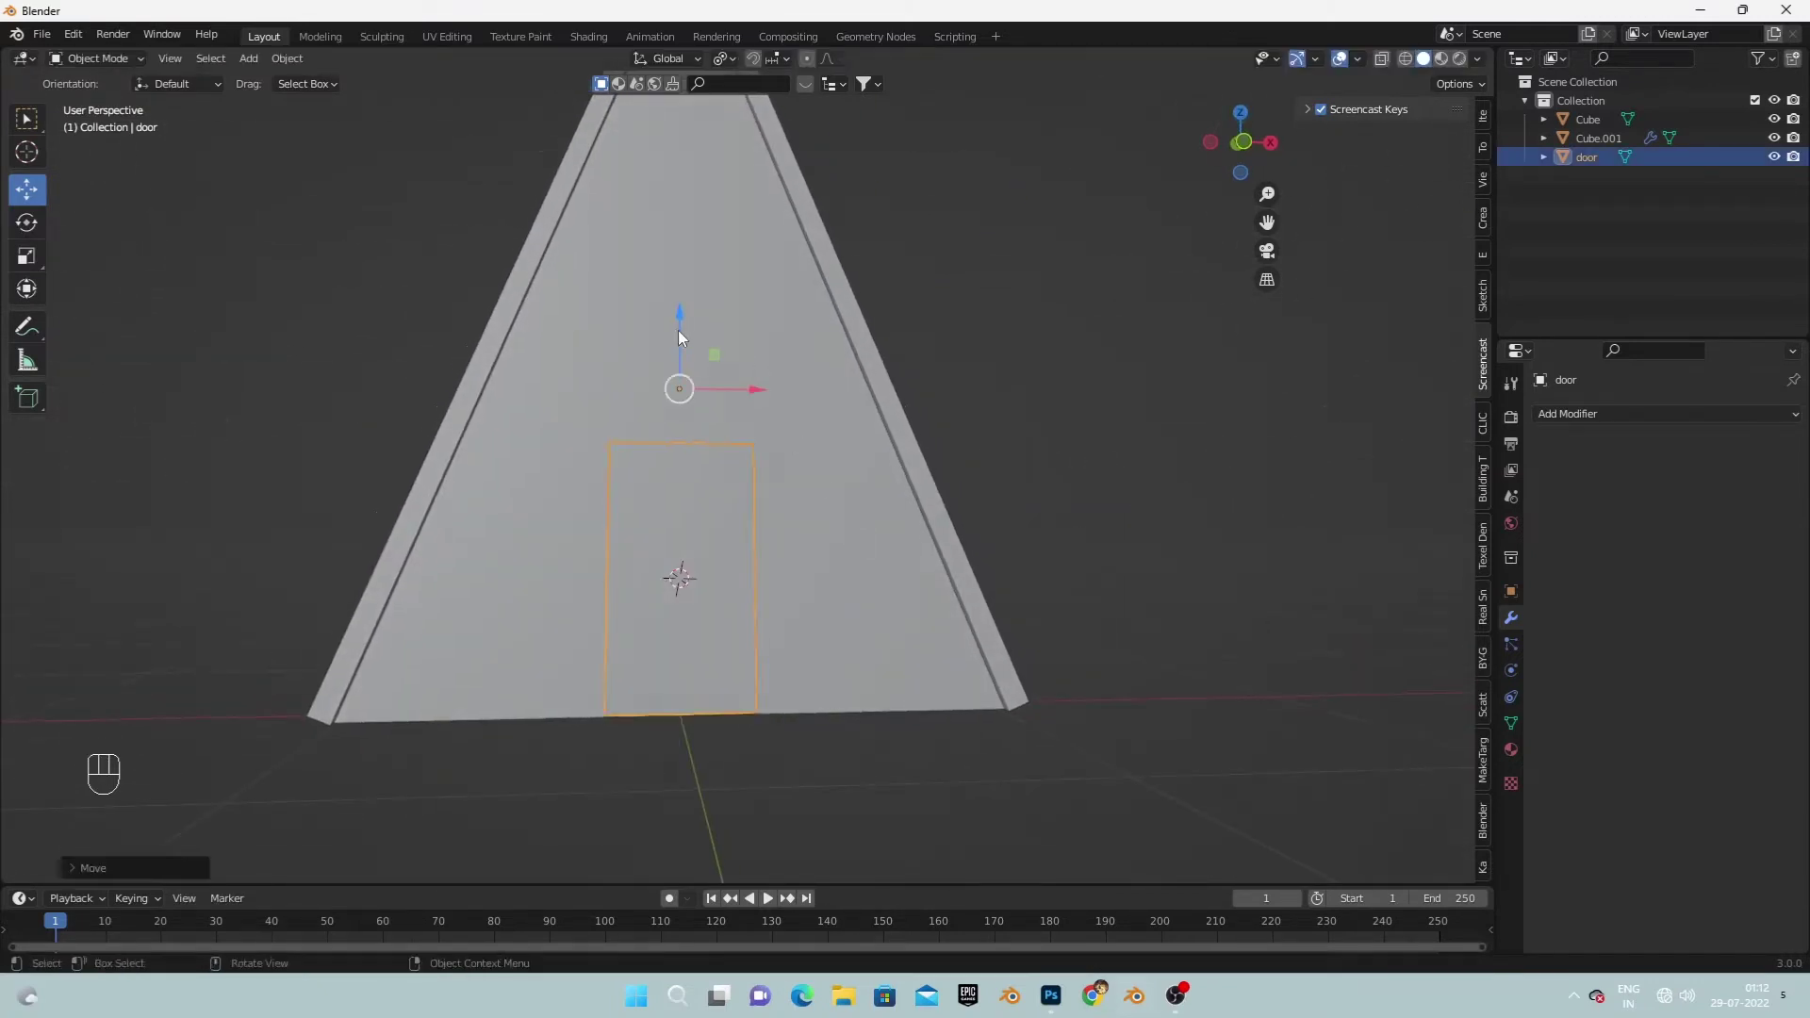
drag(678, 368, 672, 419)
drag(647, 468, 632, 477)
drag(659, 476, 695, 483)
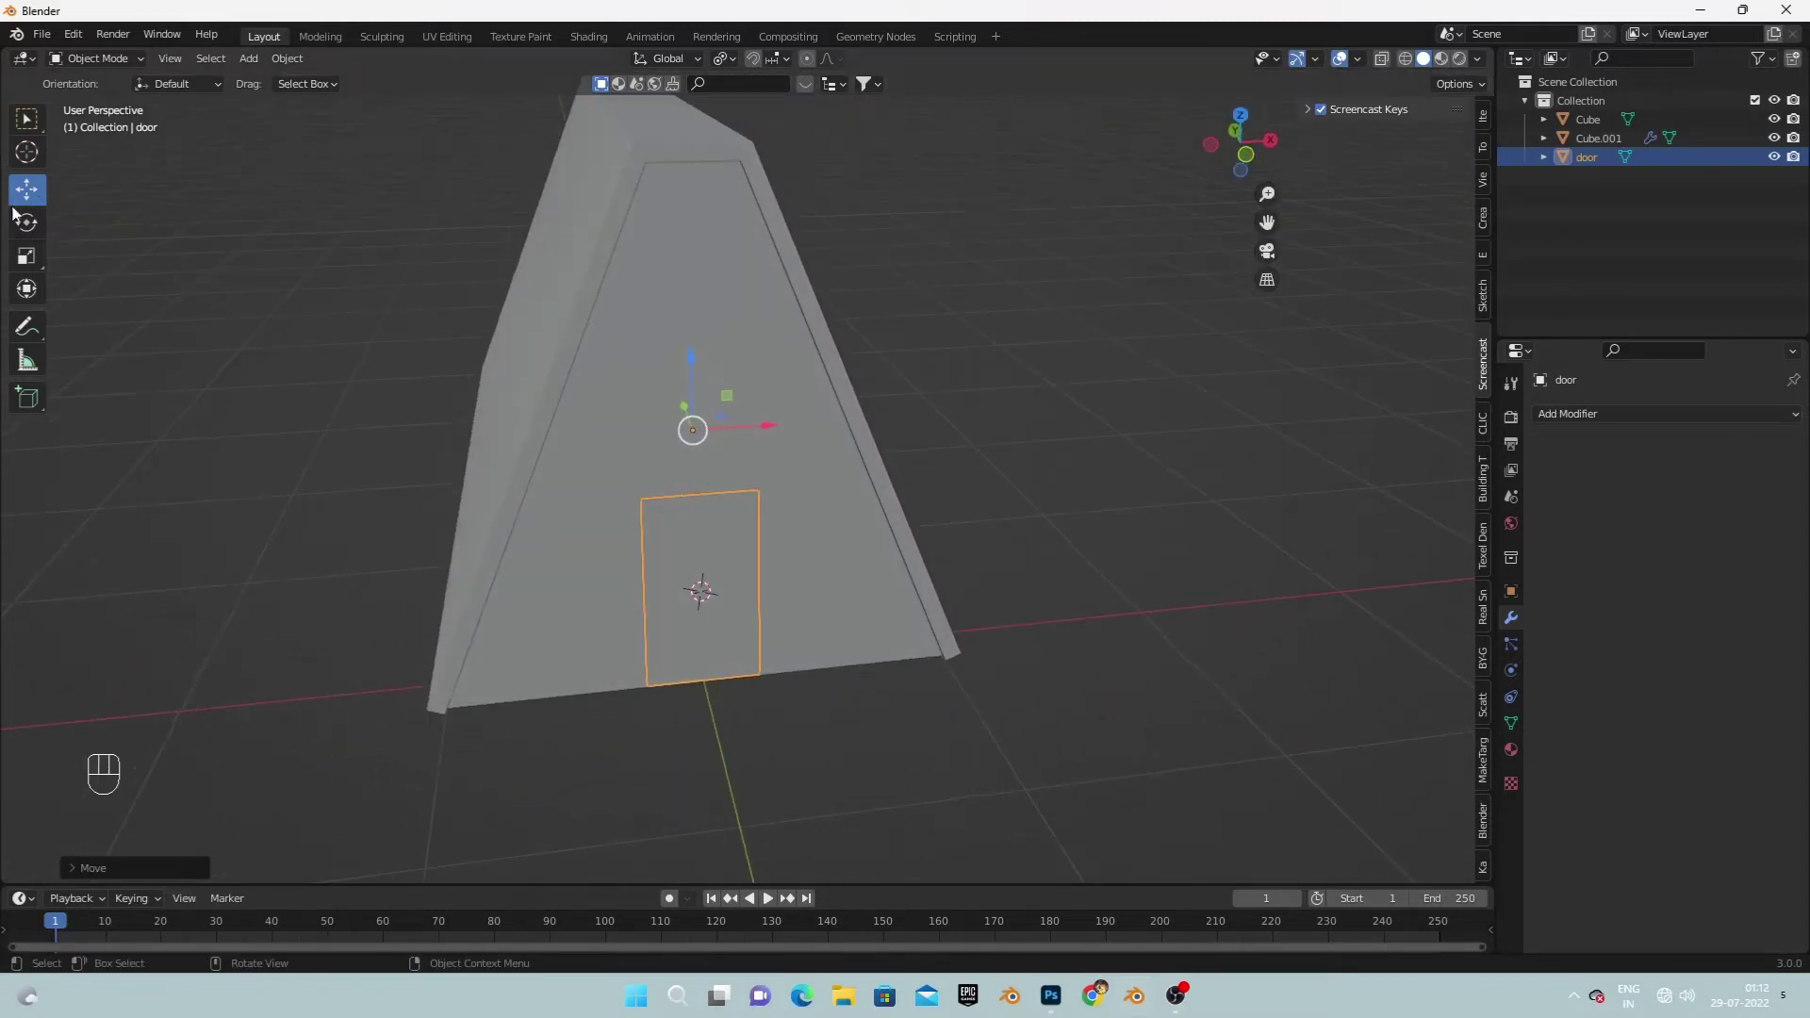
Rotate the door about its vertical axis, testing the swing and returning it flat.
click(26, 229)
drag(738, 463, 718, 471)
key(ctrl+z)
drag(736, 462, 695, 469)
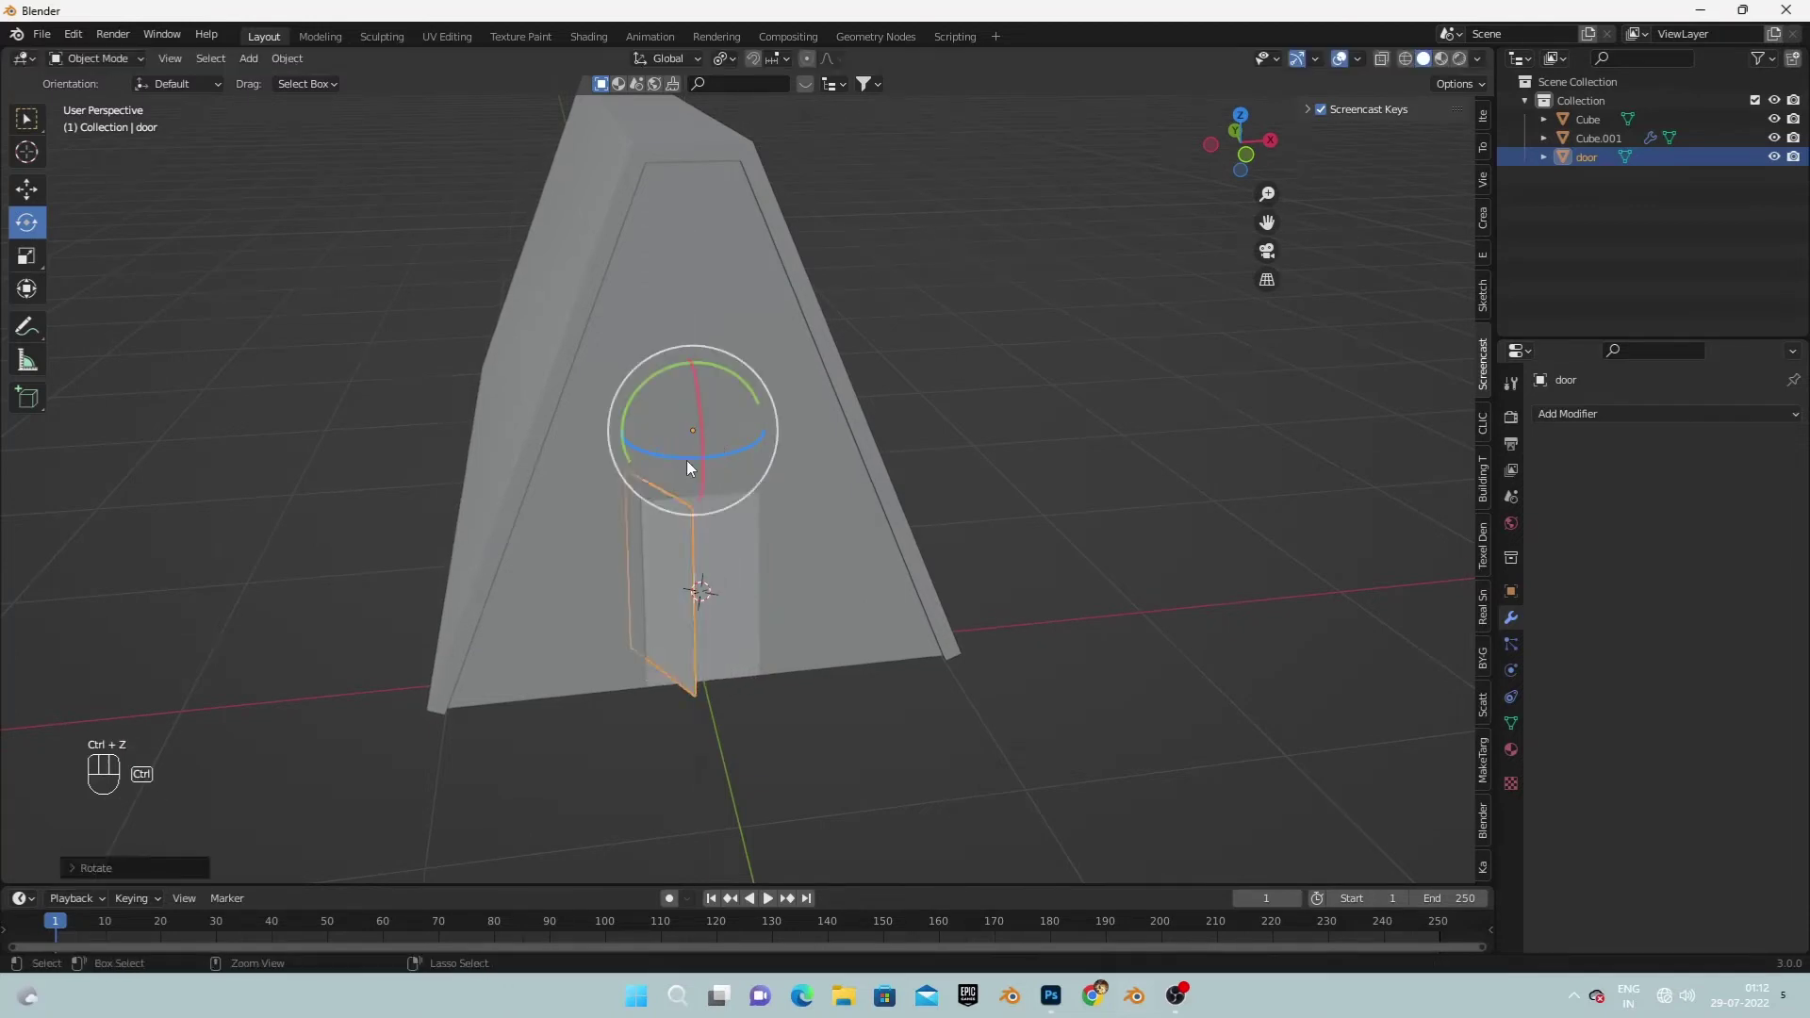
drag(748, 519, 706, 526)
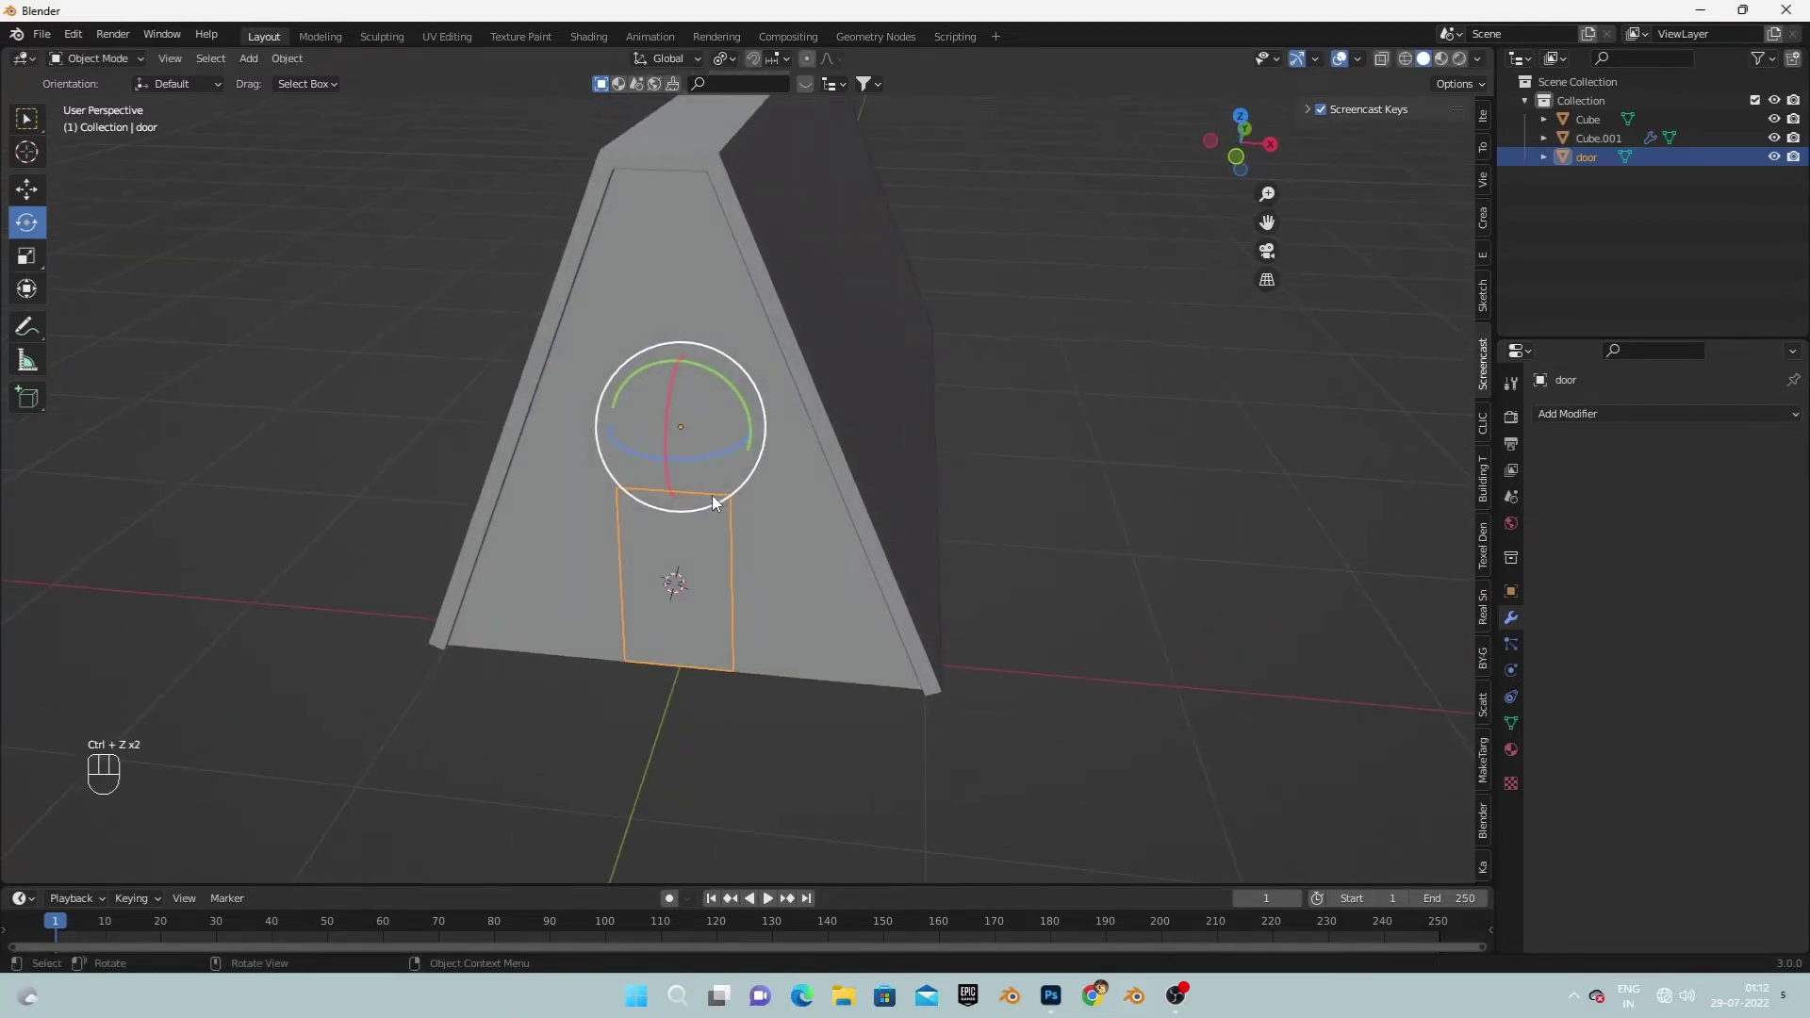
drag(694, 551, 730, 495)
drag(683, 499, 724, 473)
drag(682, 485, 728, 471)
drag(763, 564, 755, 592)
drag(719, 548, 745, 585)
Snap the 3D cursor to the door object's origin as the rotation pivot.
key(shift+s)
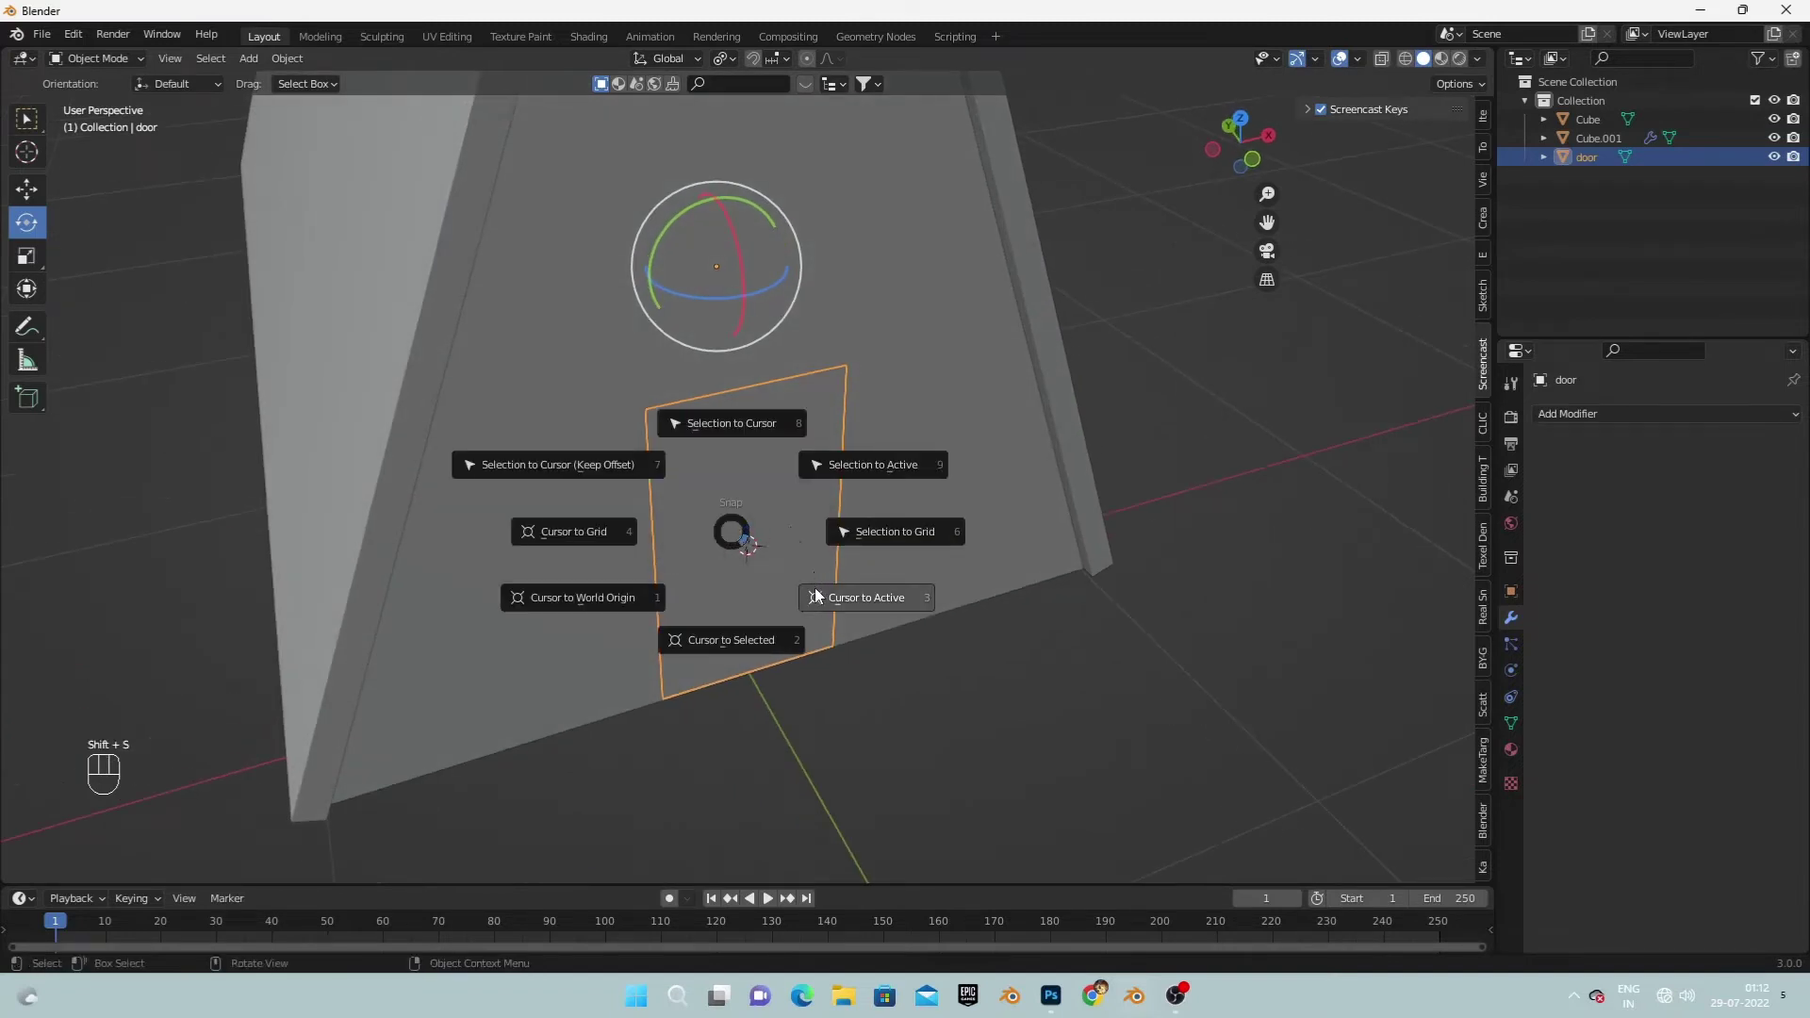
click(759, 499)
click(759, 499)
drag(1024, 420, 979, 402)
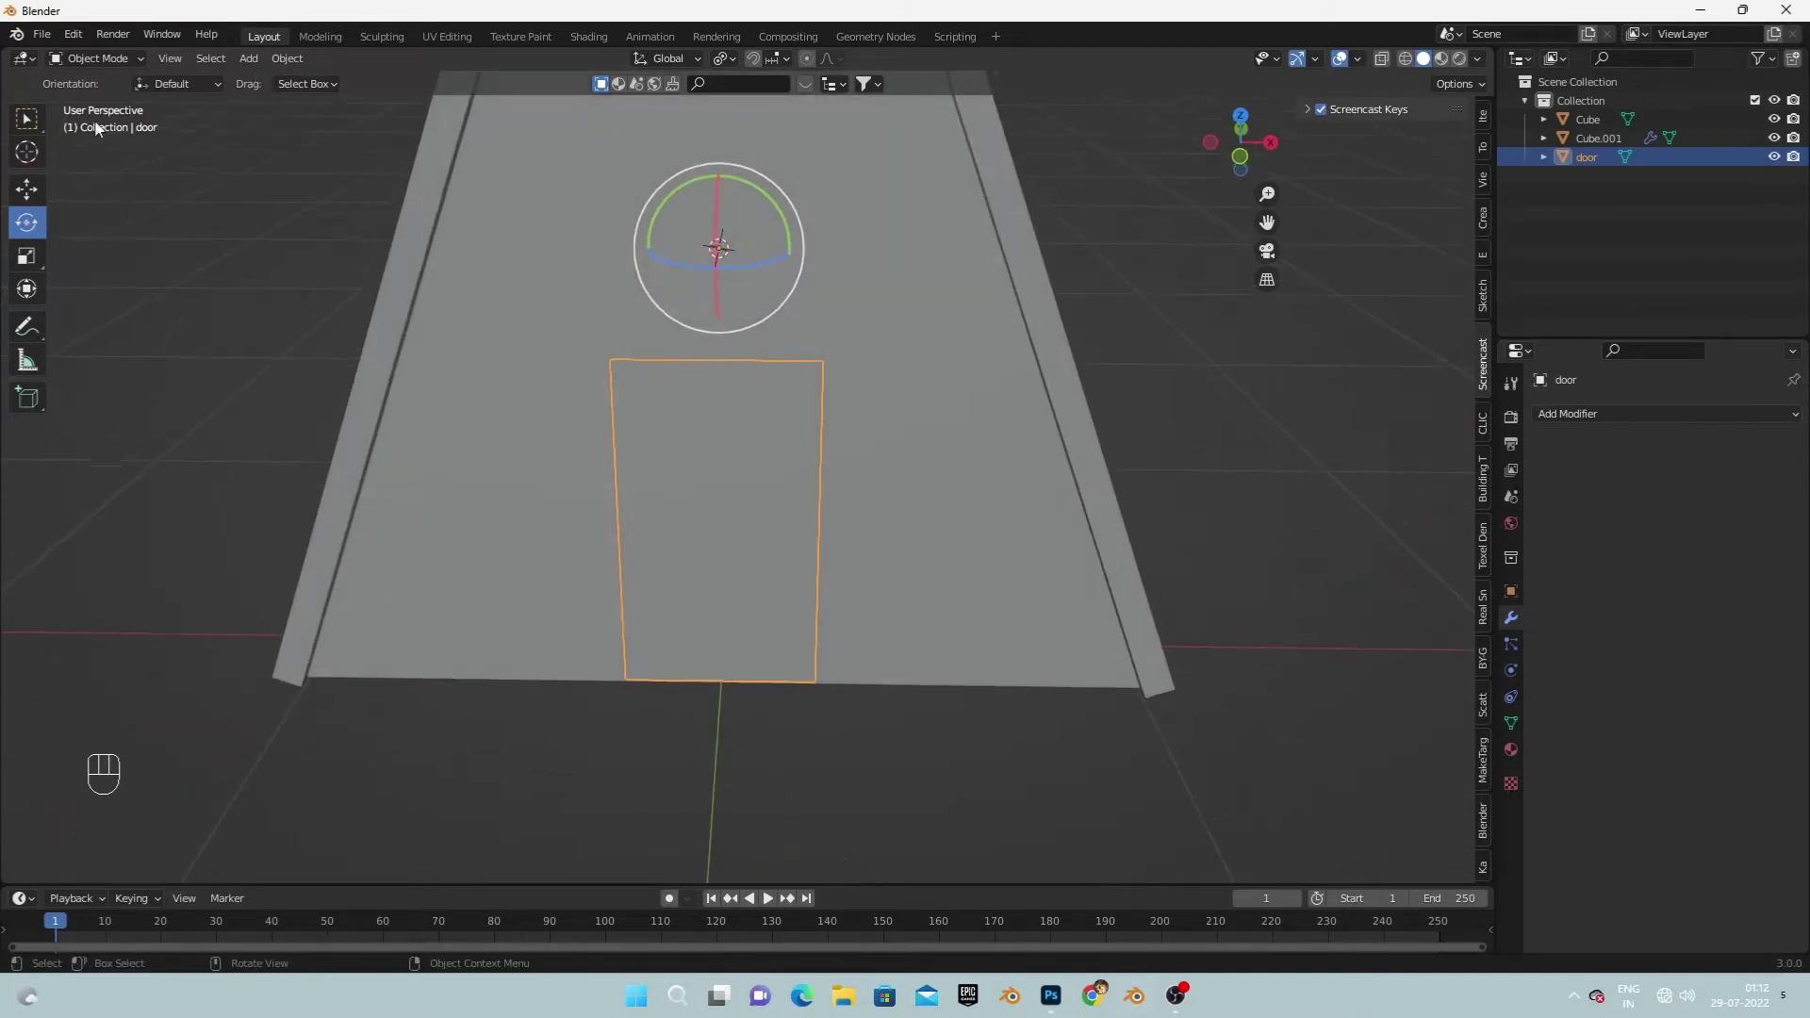
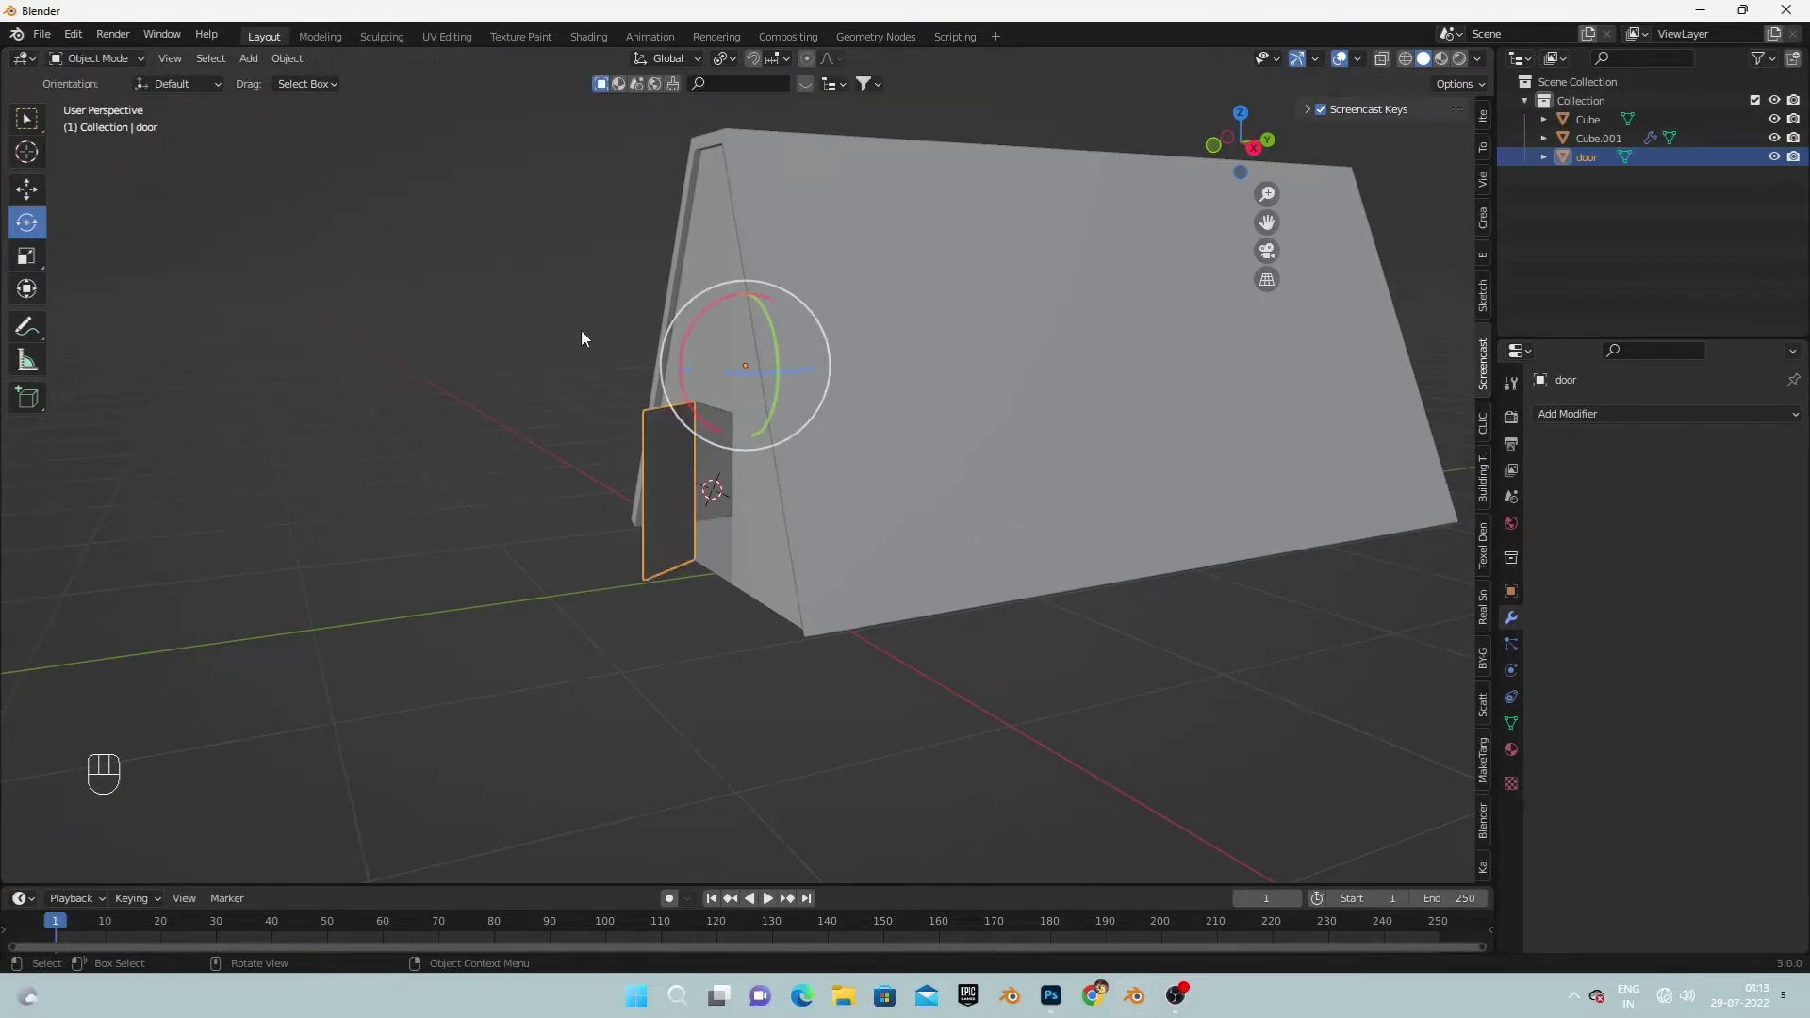
Select the shell Cube.001 and rename it 'roof' in the Outliner.
click(1019, 443)
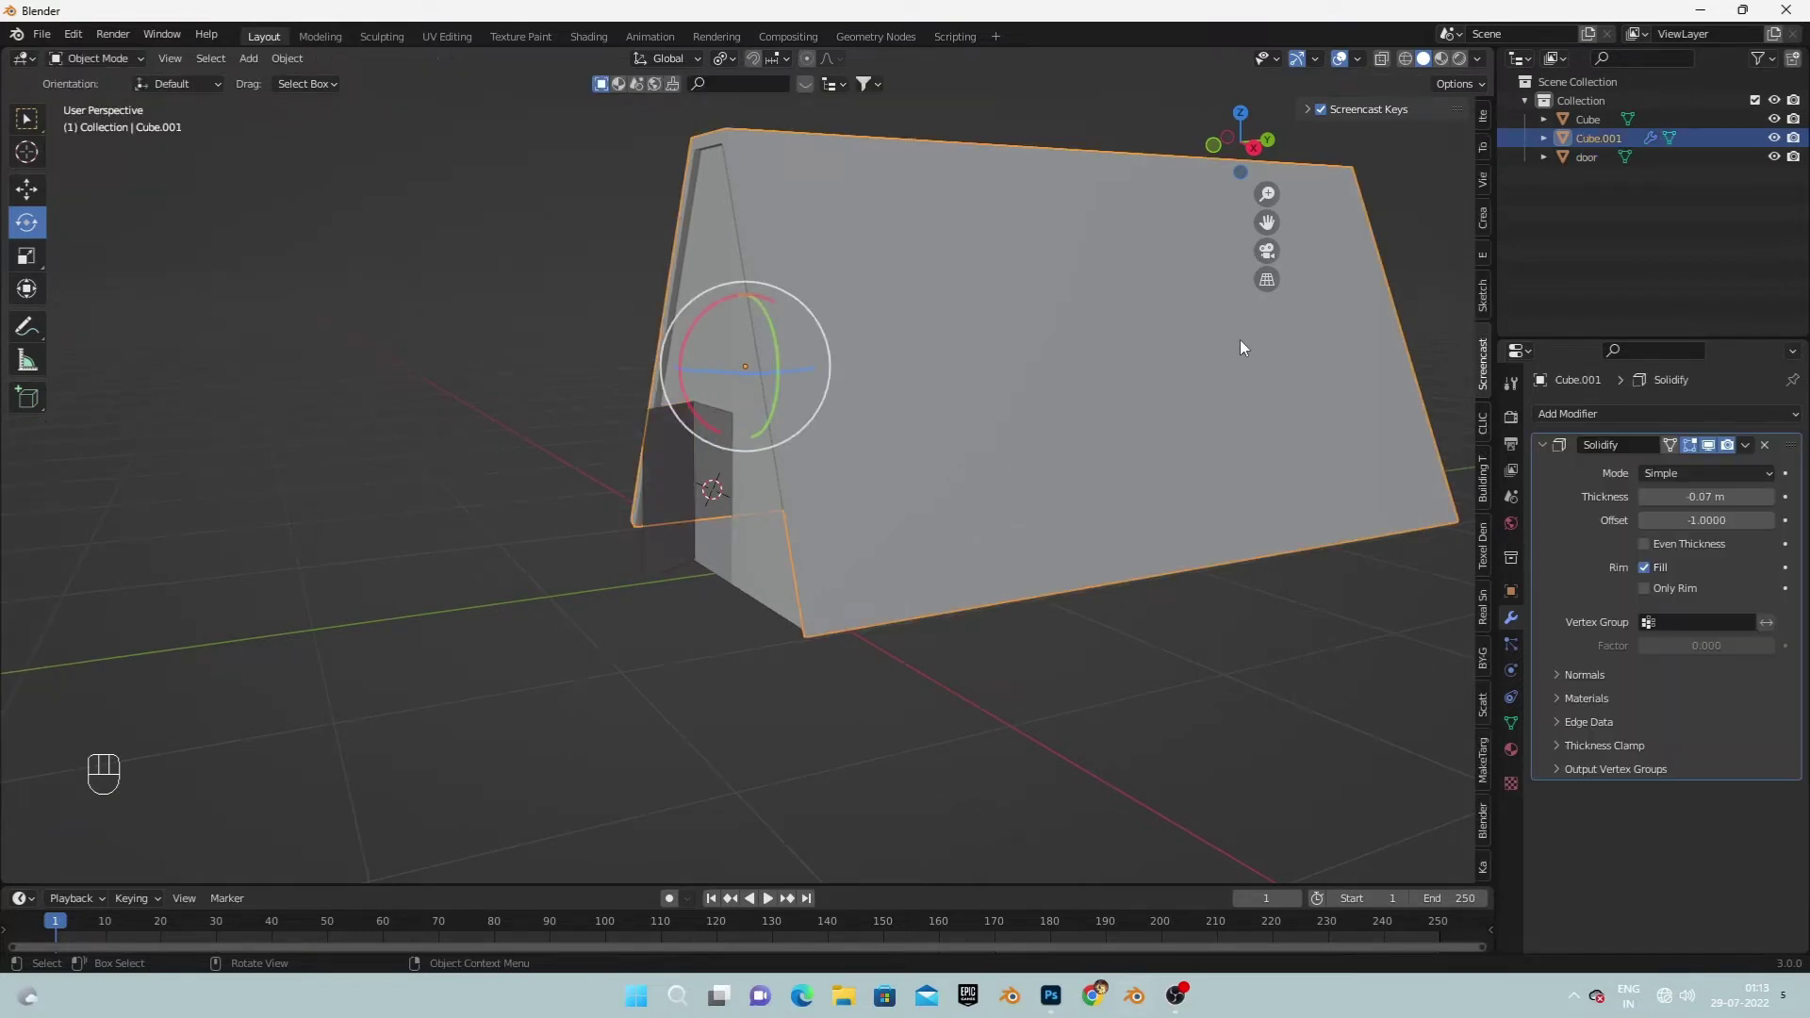
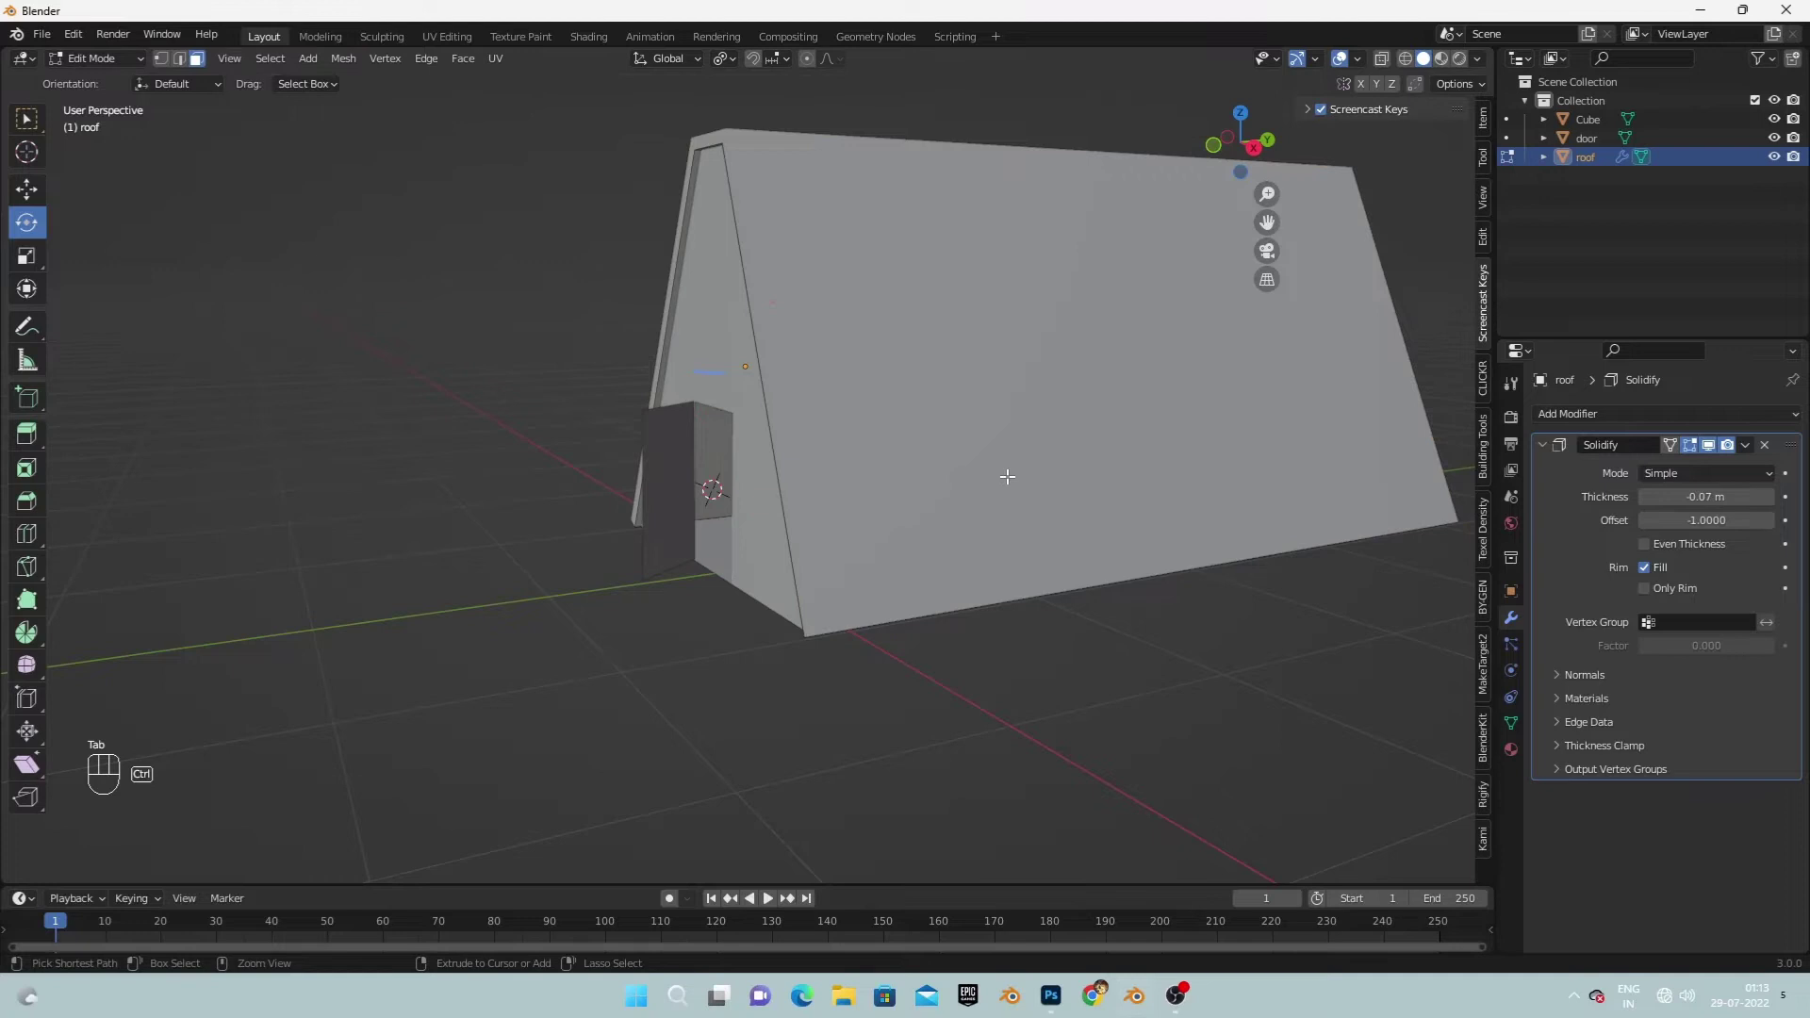
key(ctrl+r)
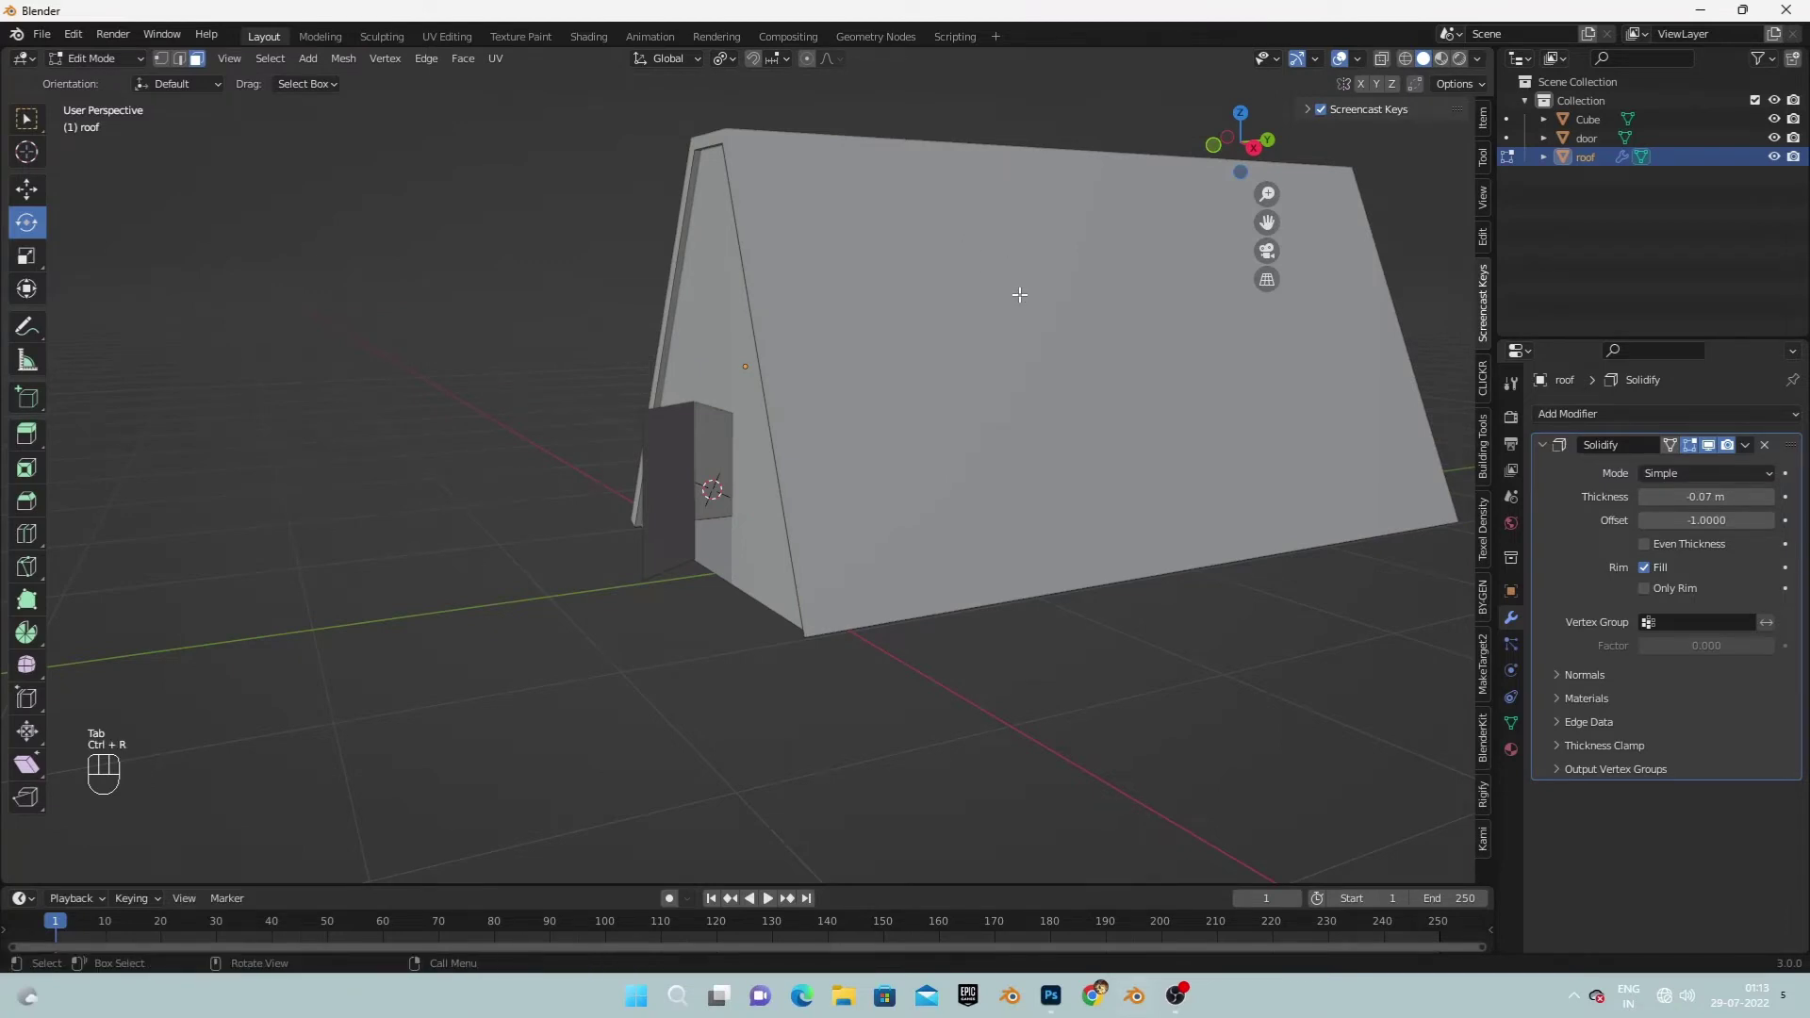
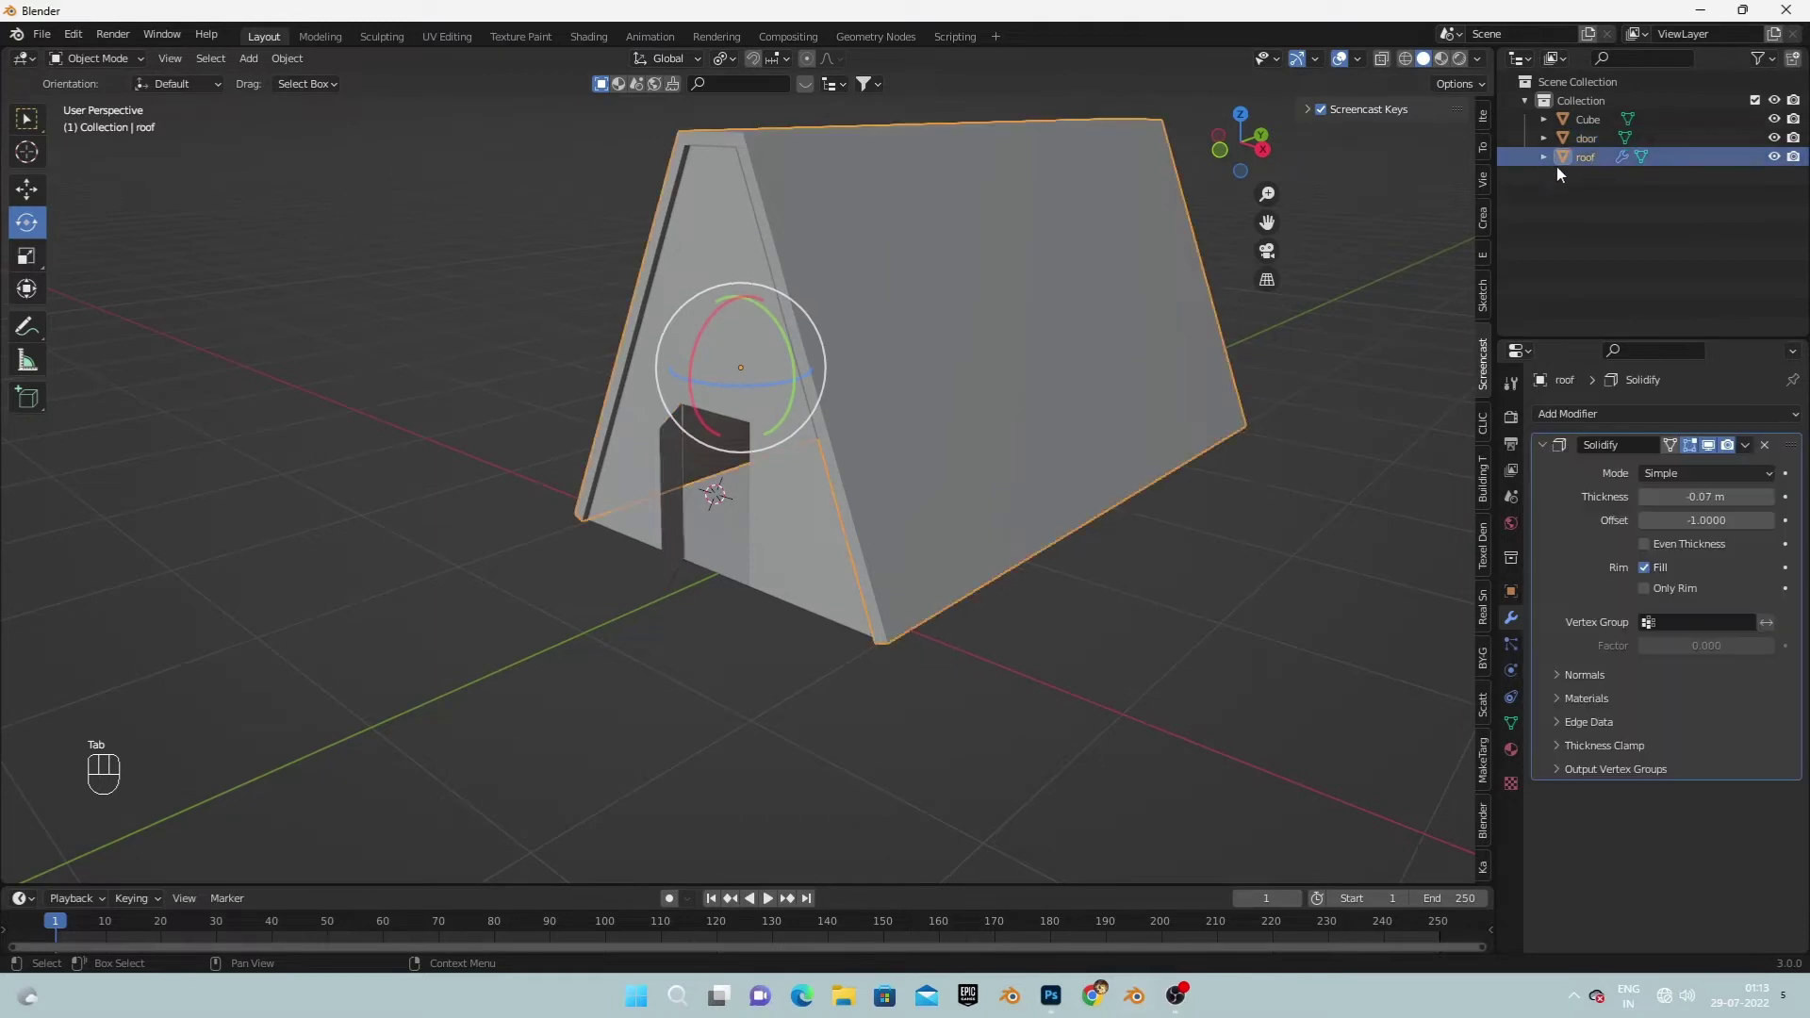
key(Tab)
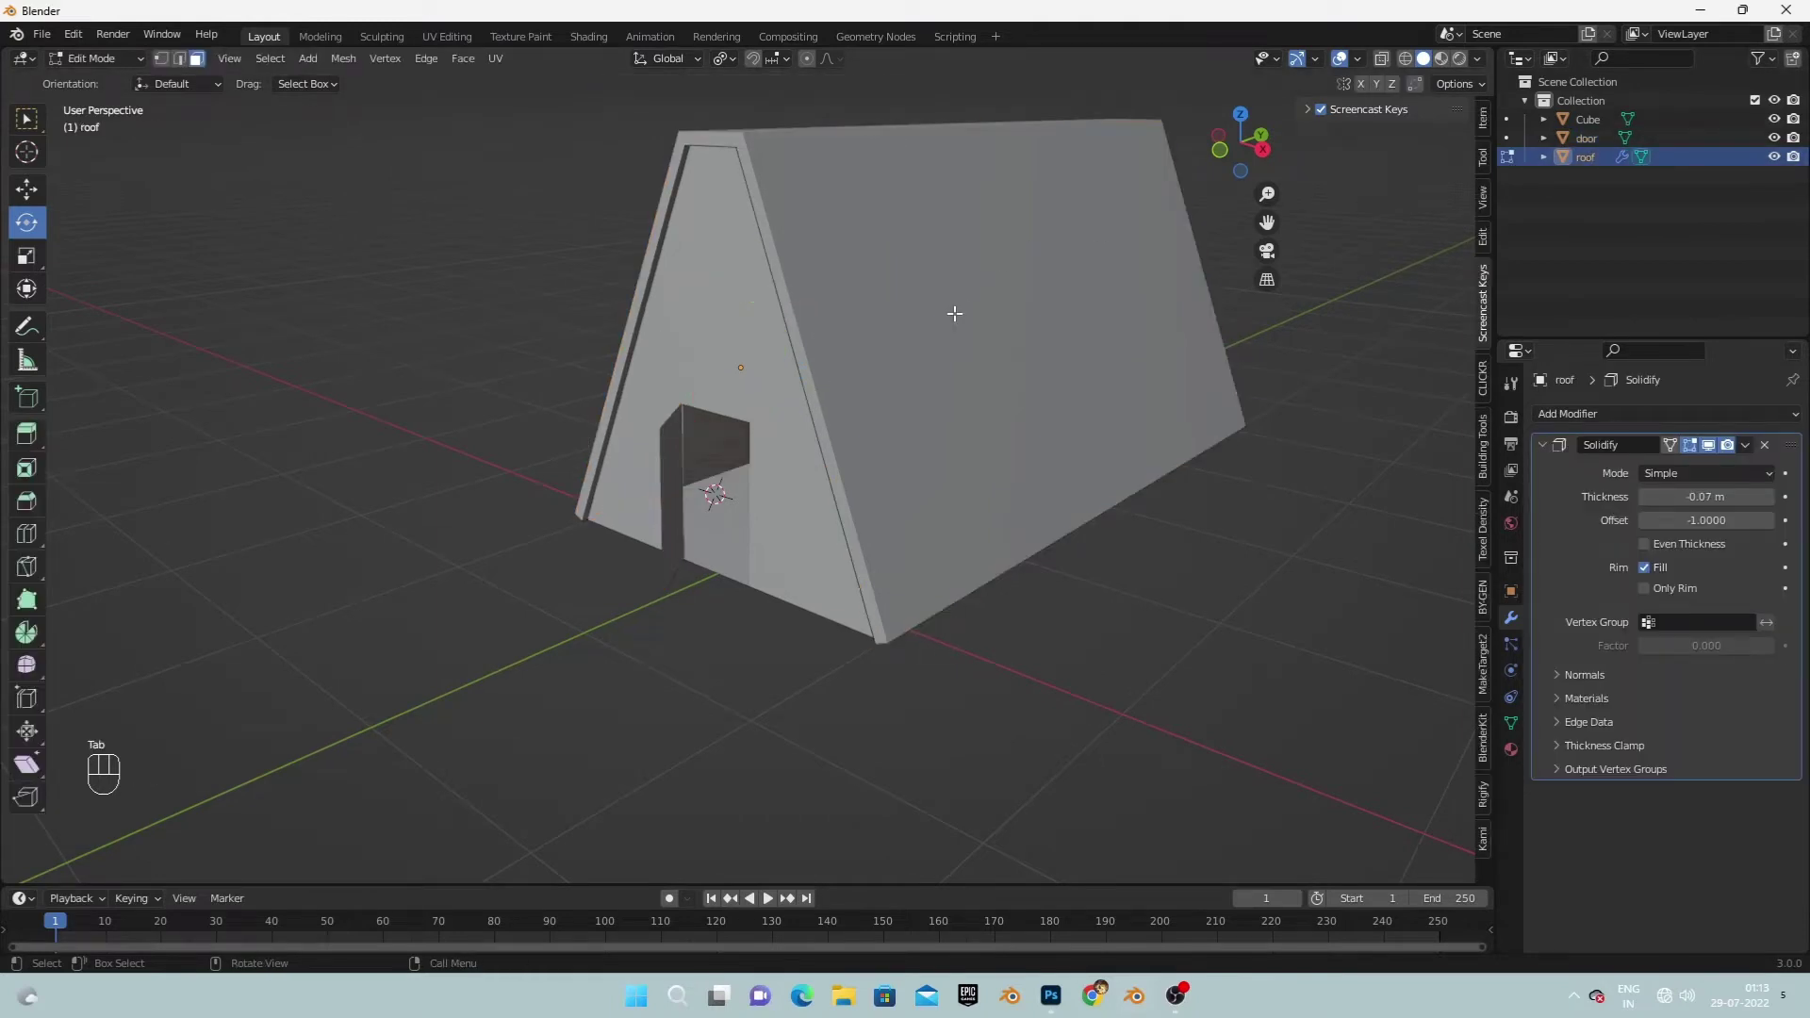
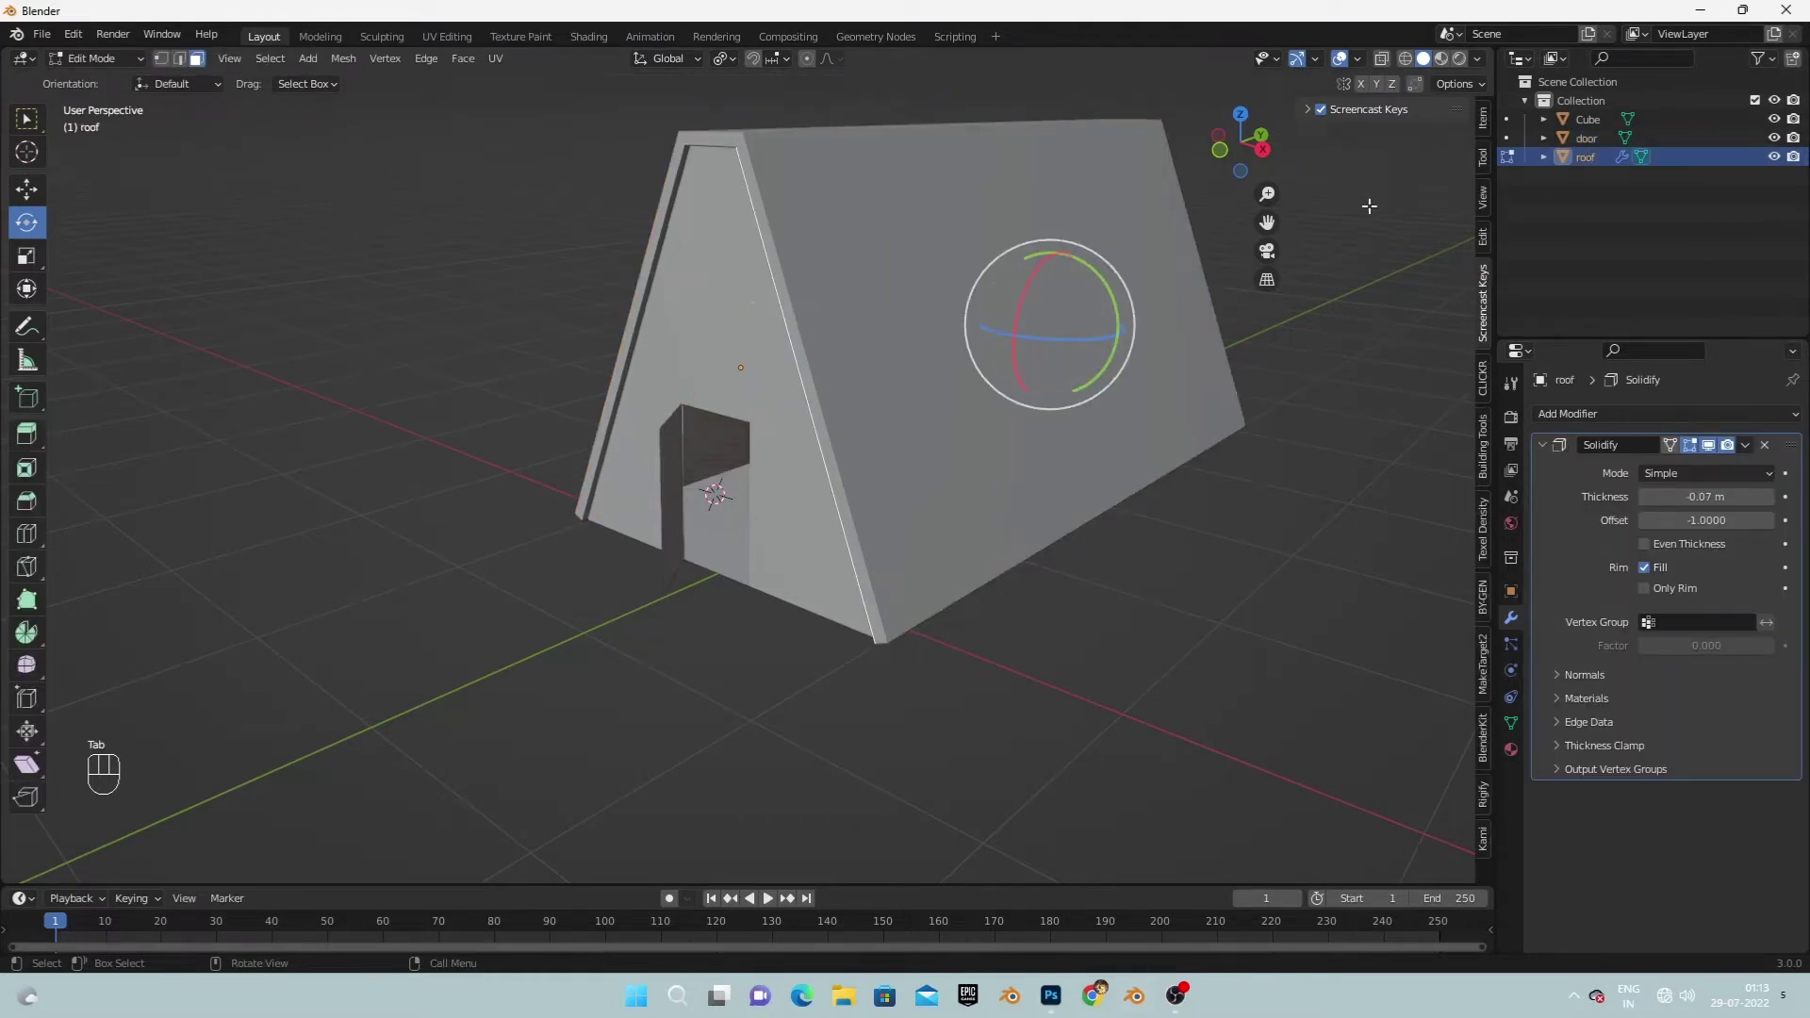
double_click(1774, 163)
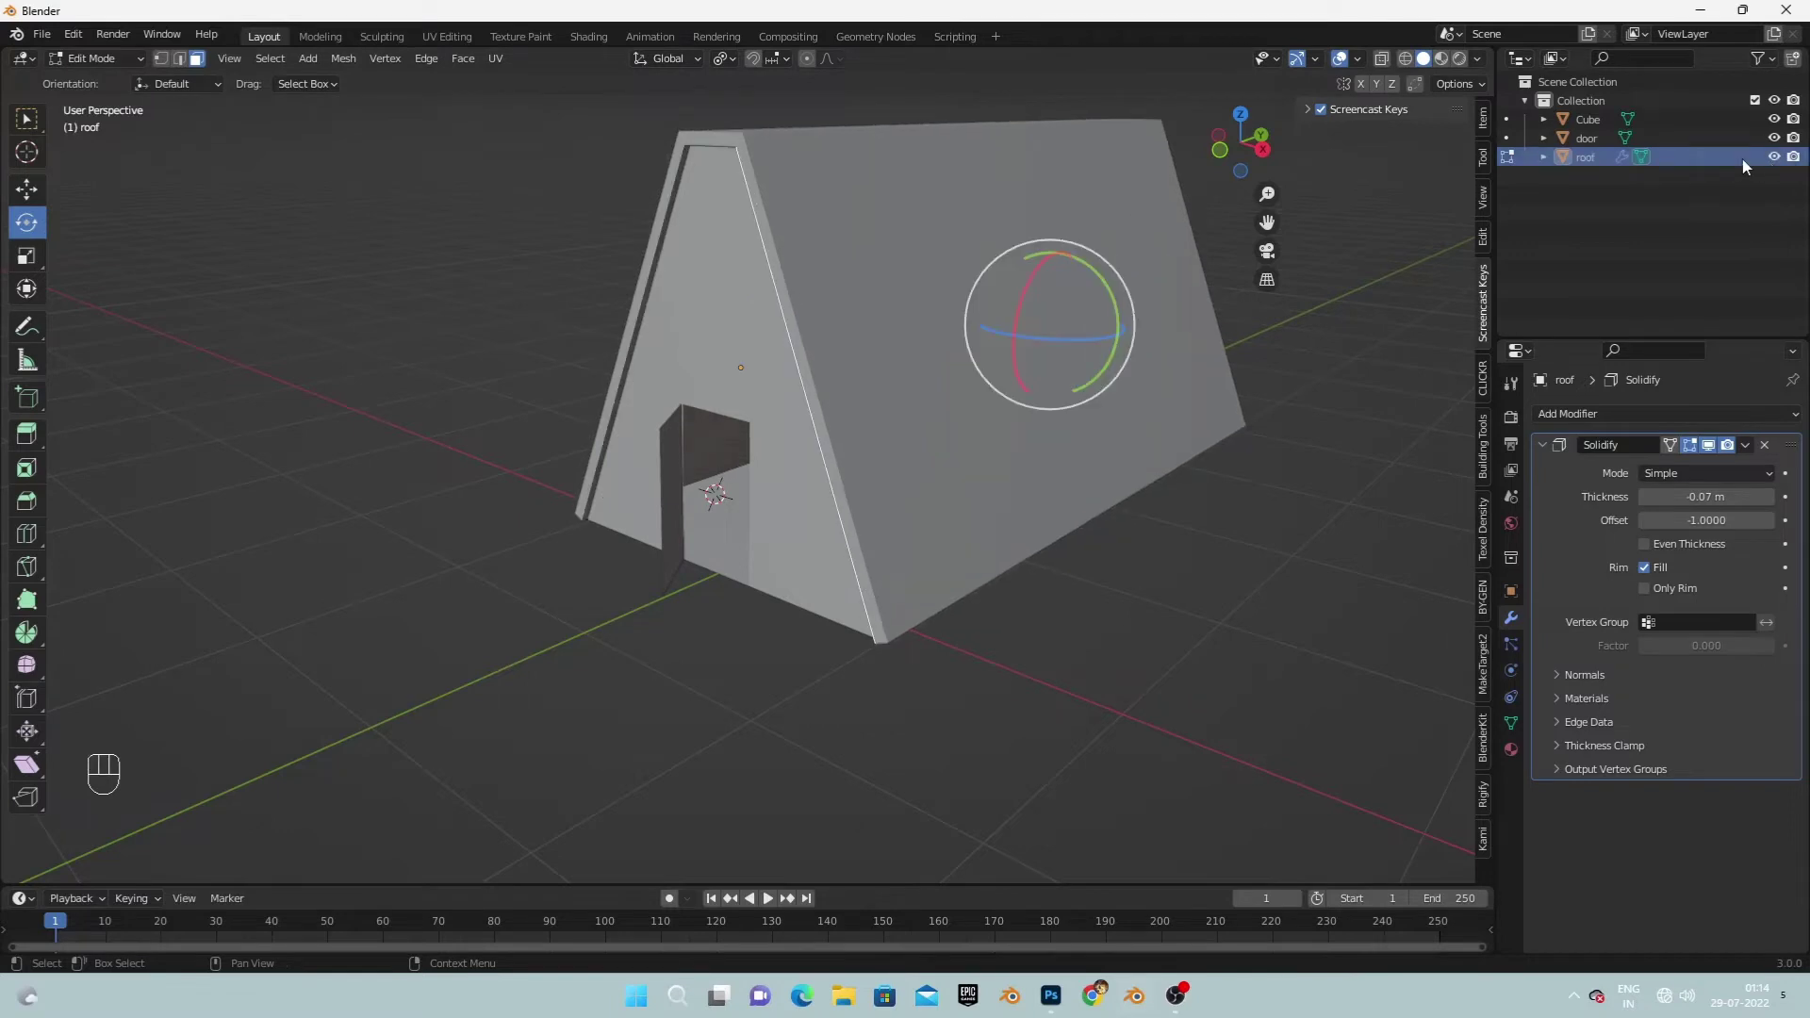
click(1778, 163)
click(1782, 162)
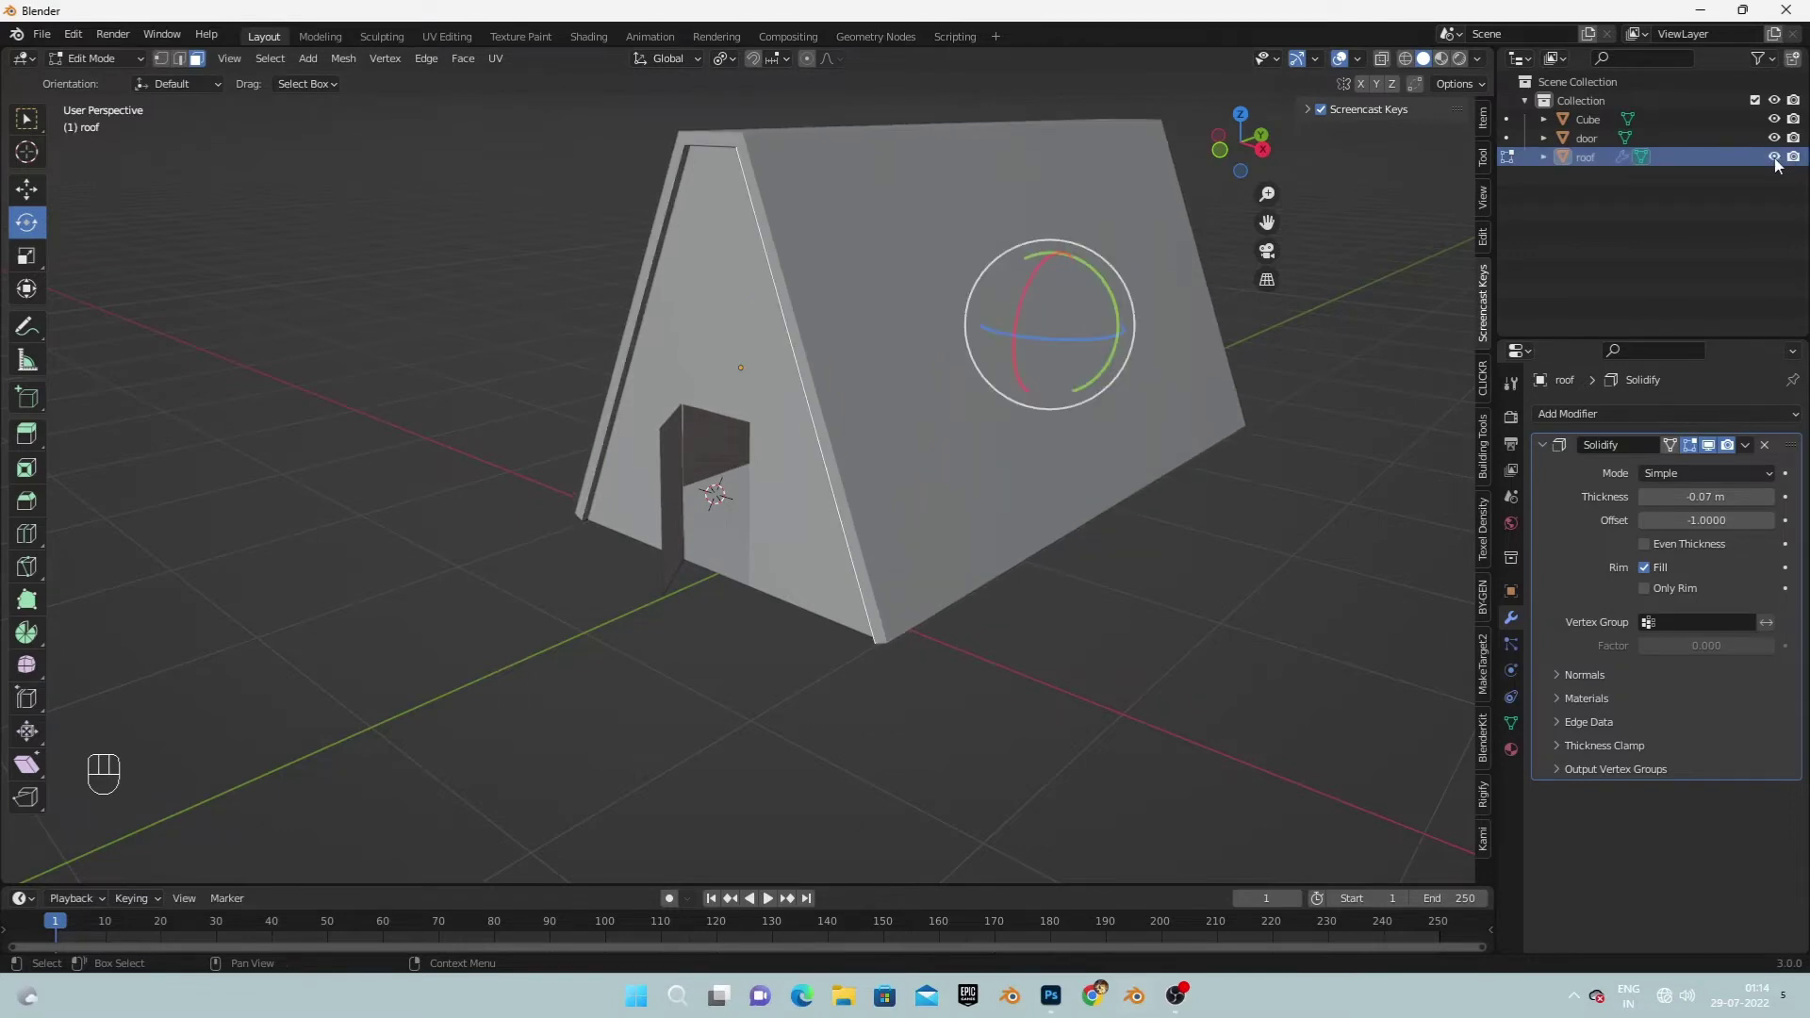
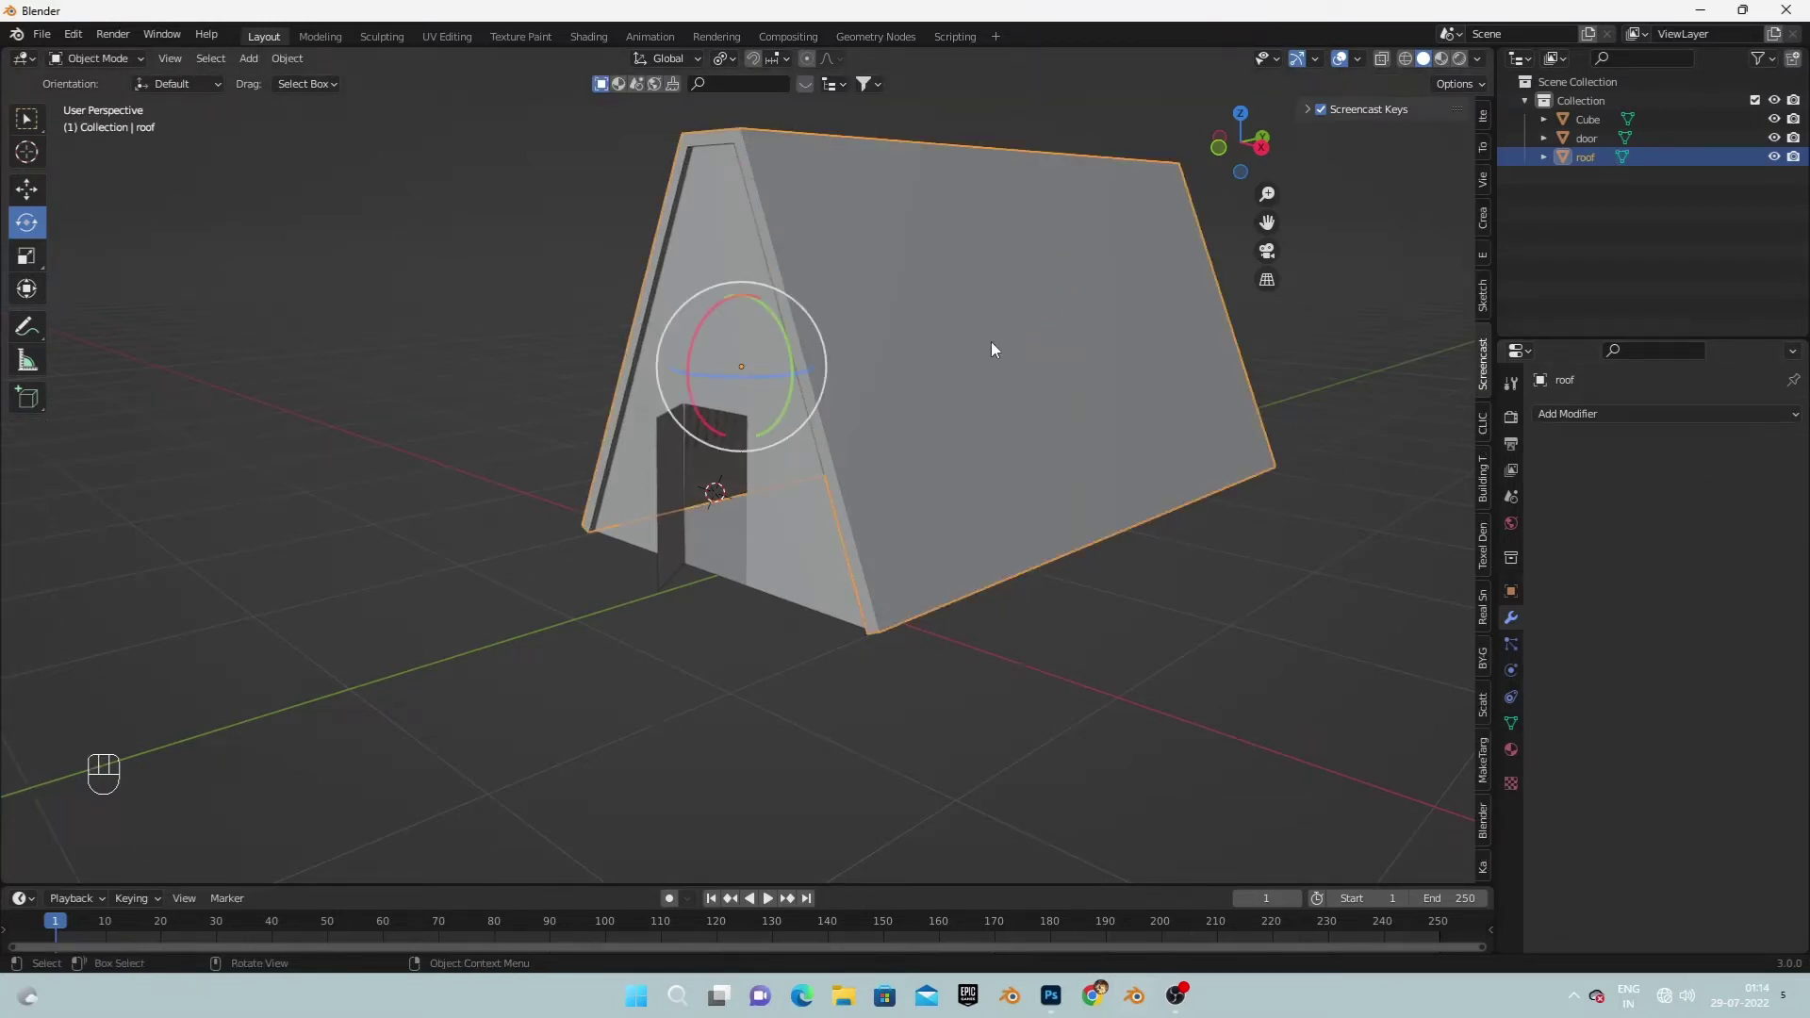
In edge select, loop-cut the roof's sloped side into several vertical strips.
click(1028, 299)
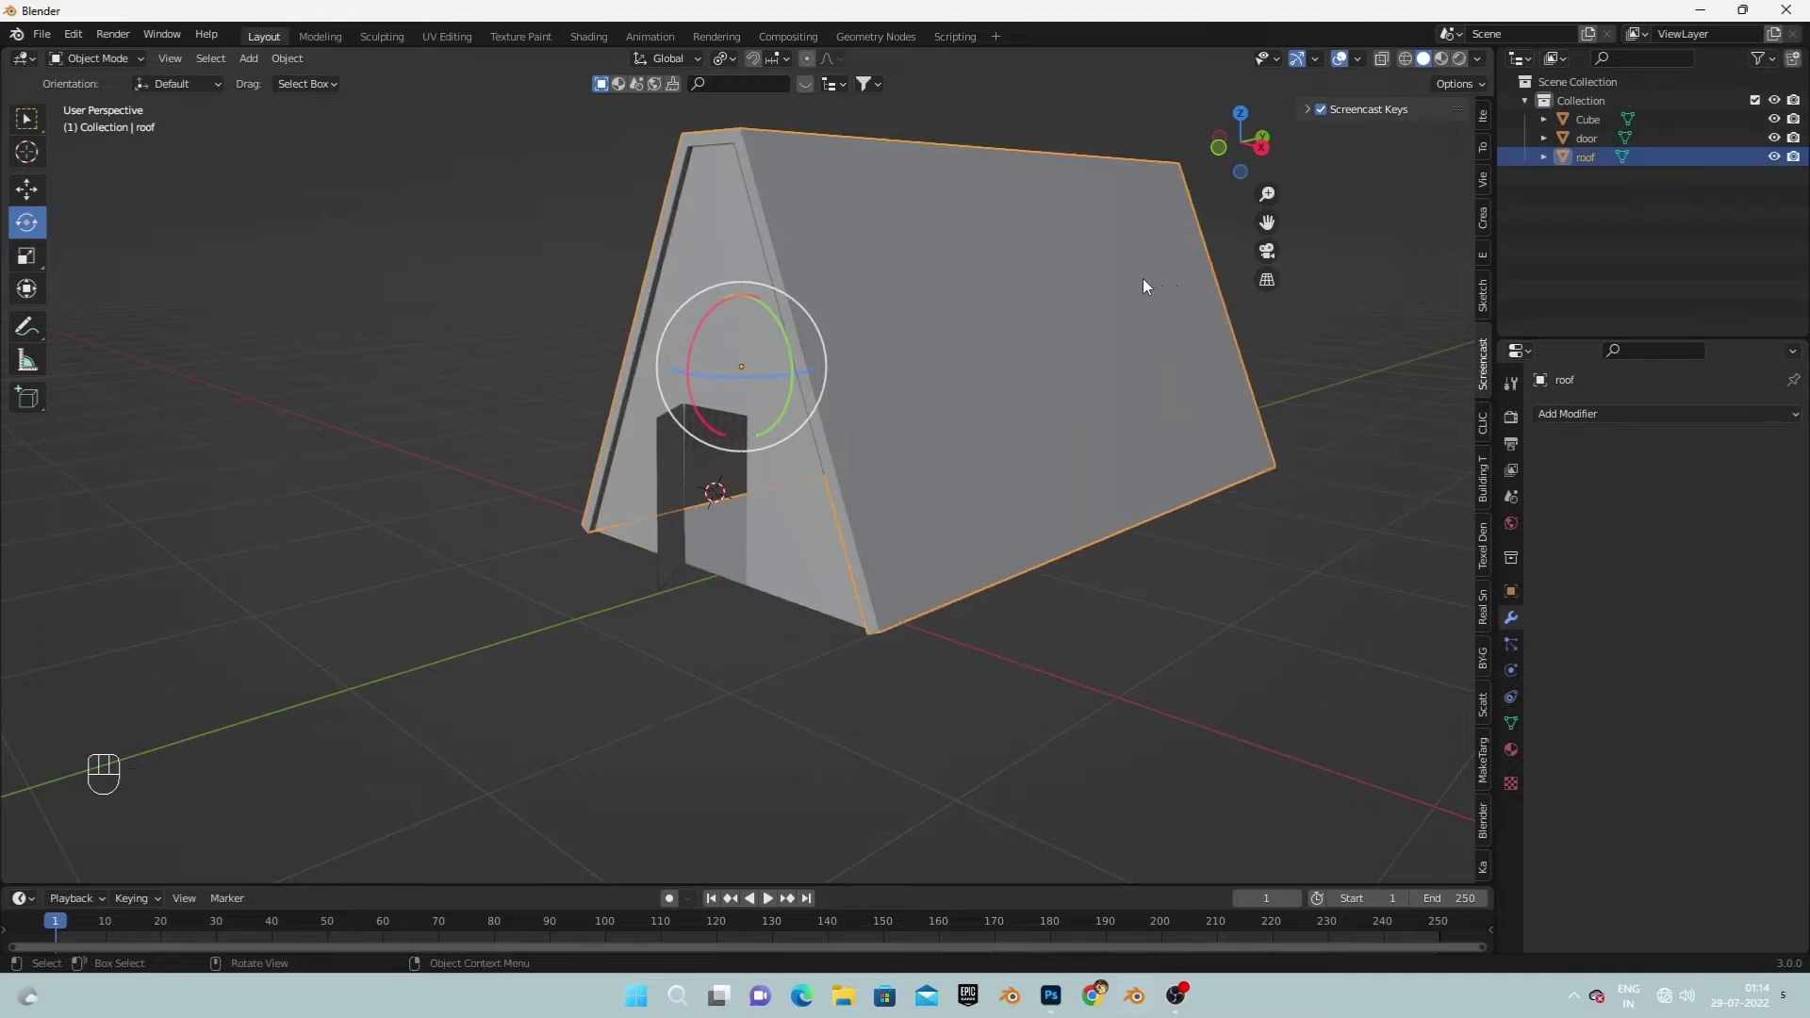
key(Tab)
key(shift+r)
click(1208, 359)
key(Tab)
key(ctrl+r)
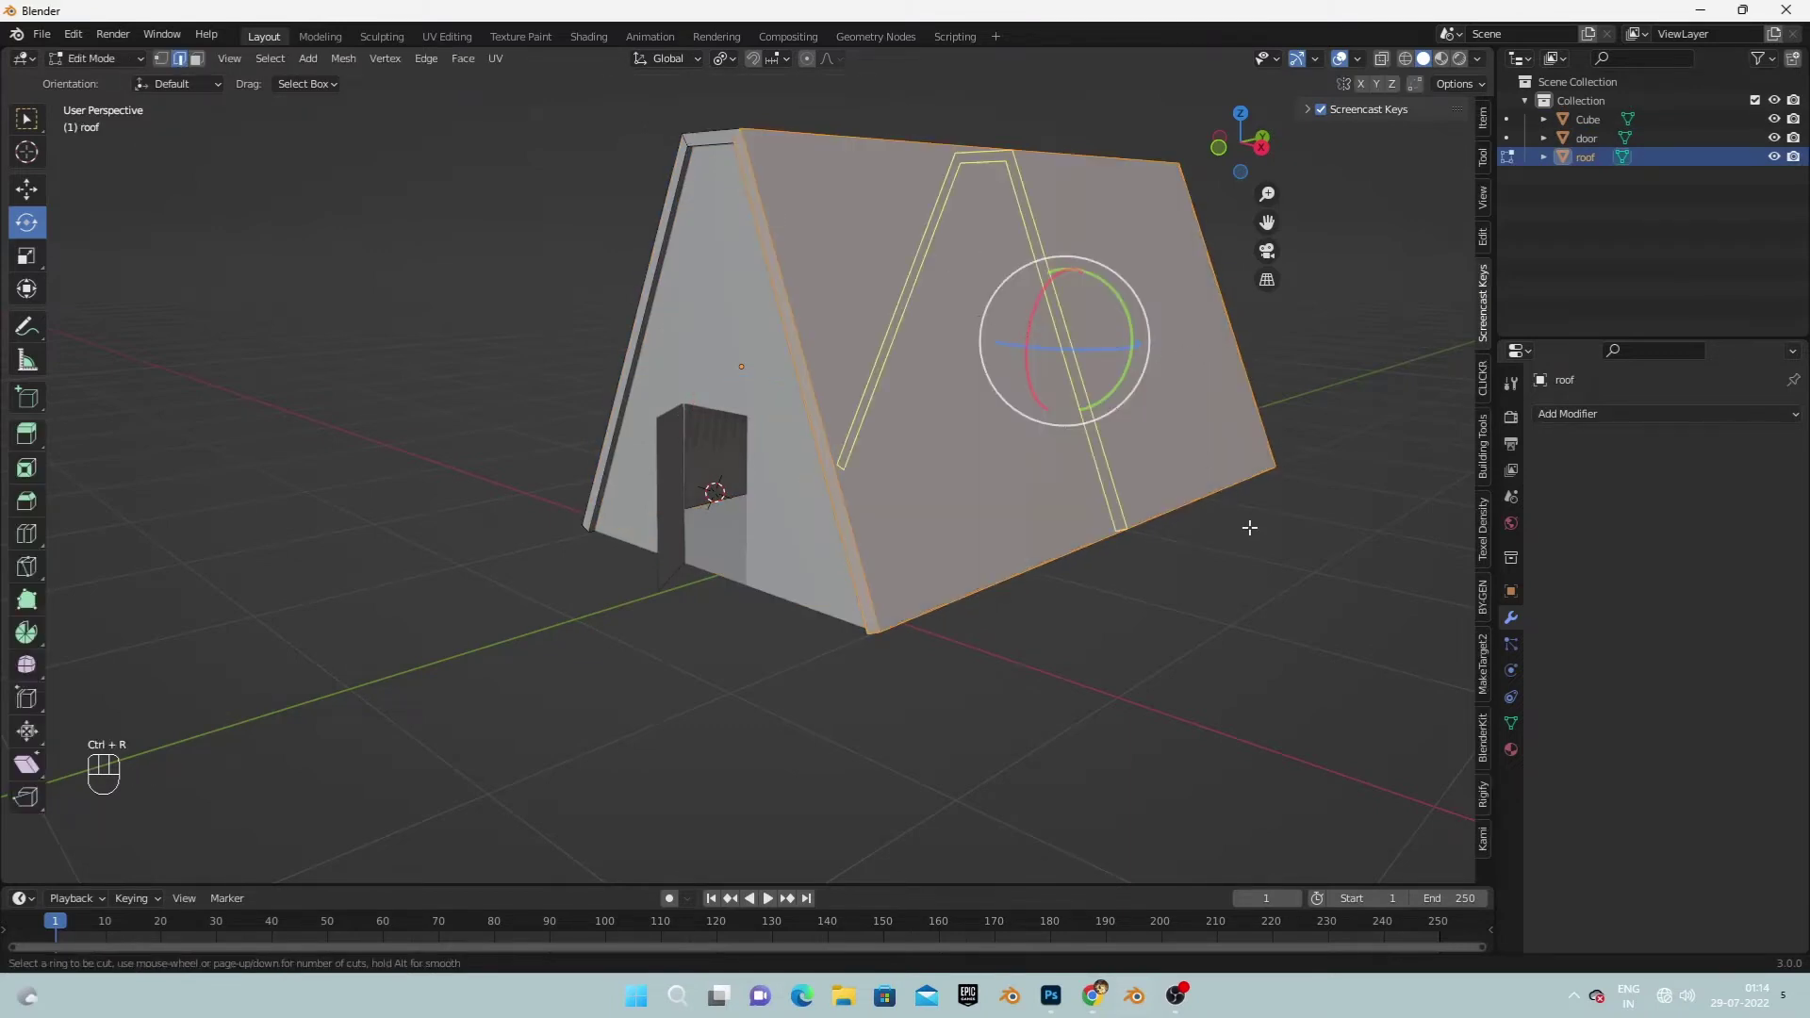
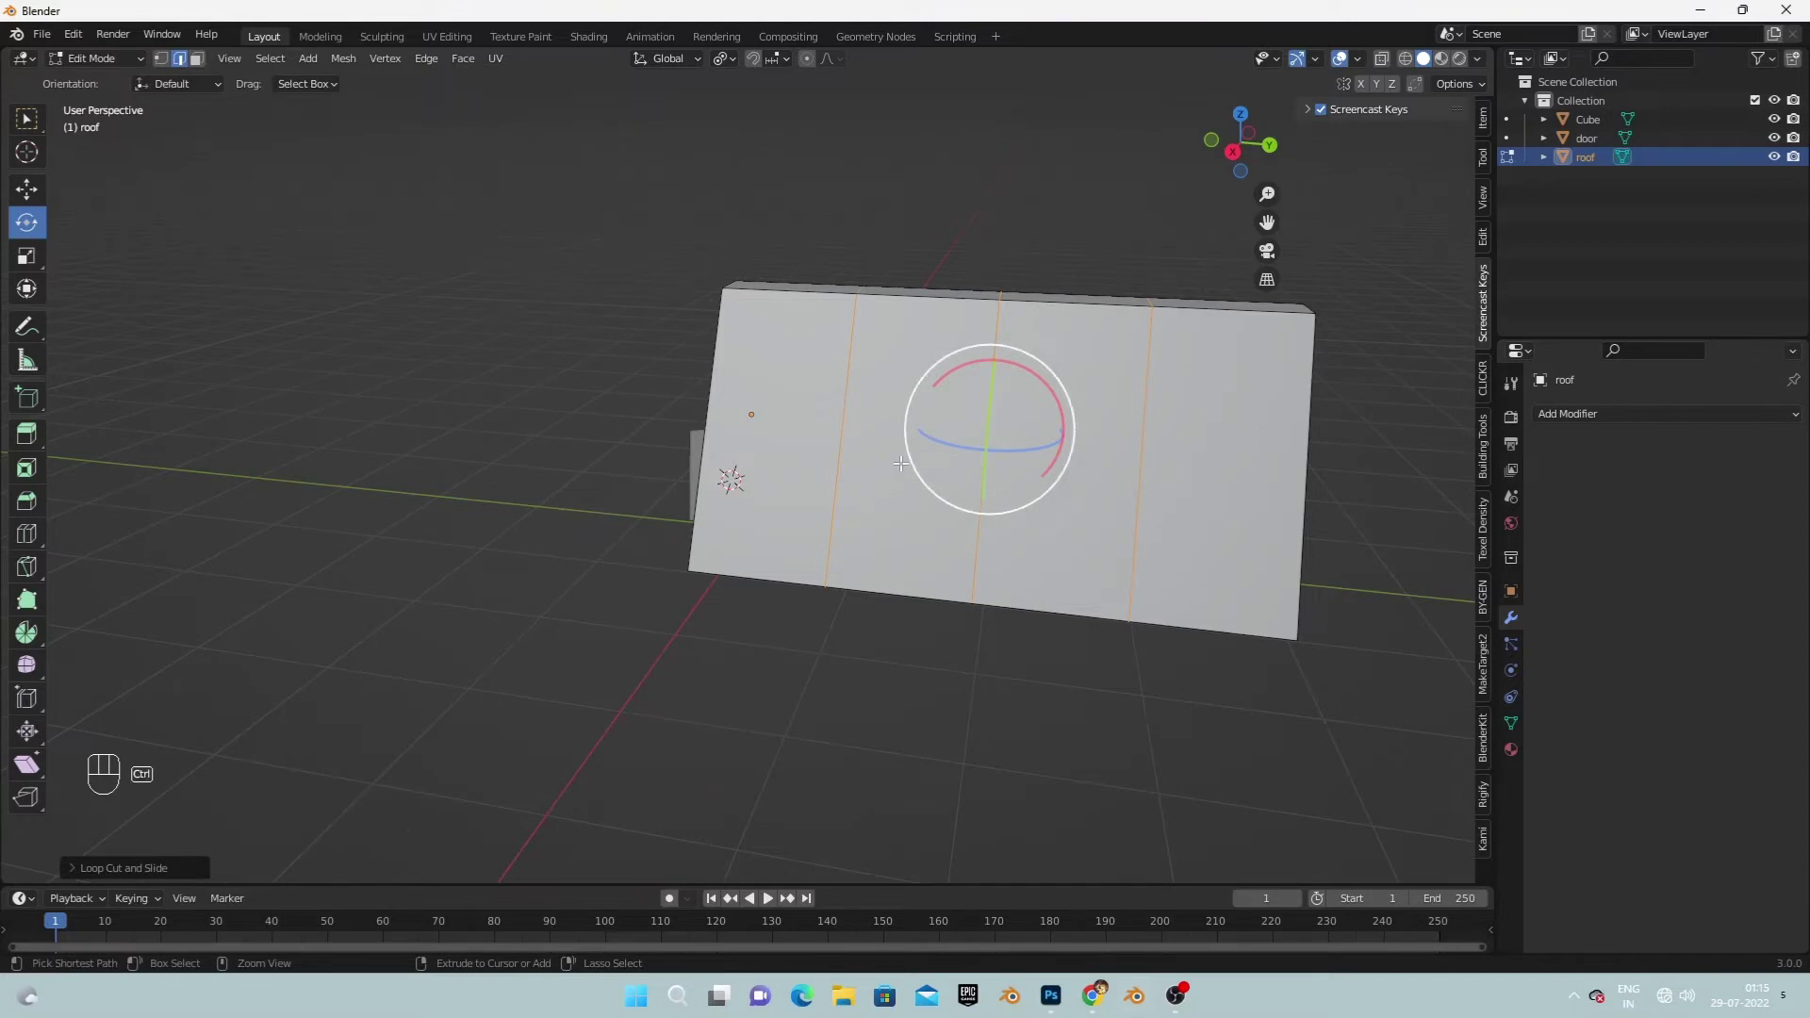
key(ctrl+r)
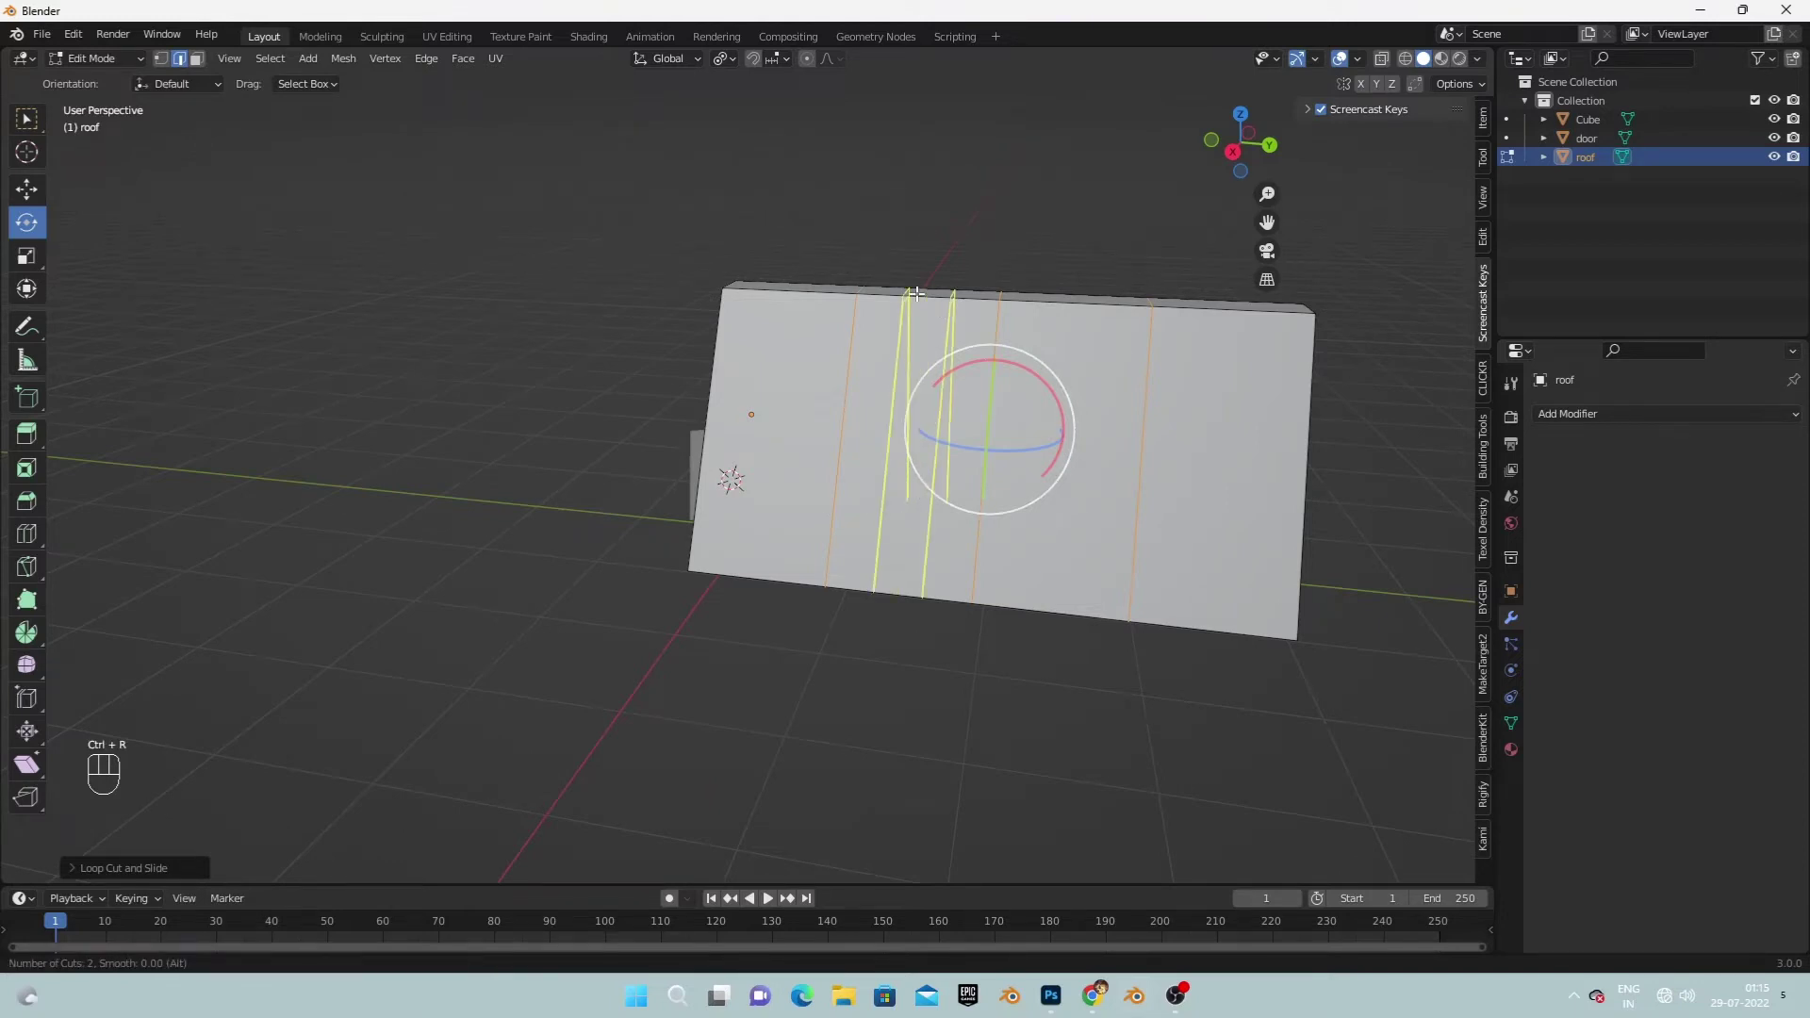
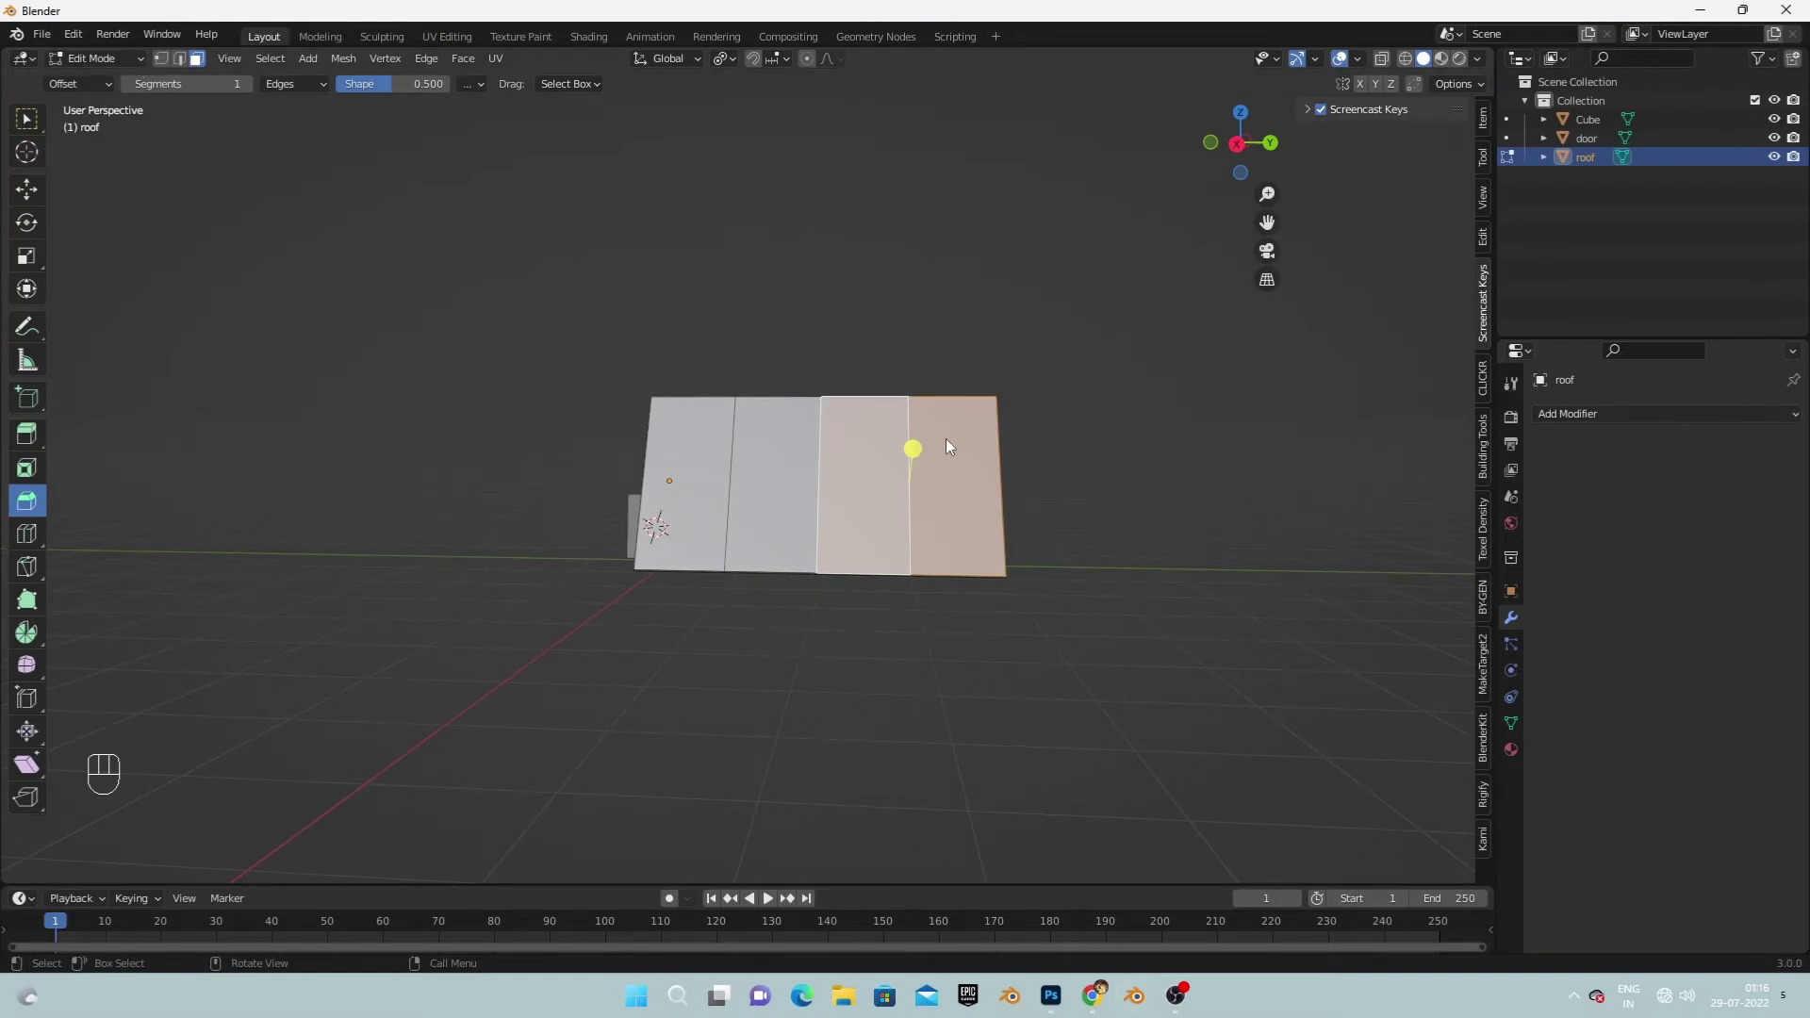
With the Move tool in edge mode, pick the edge strip at one end of the roof slope.
click(962, 441)
click(1065, 599)
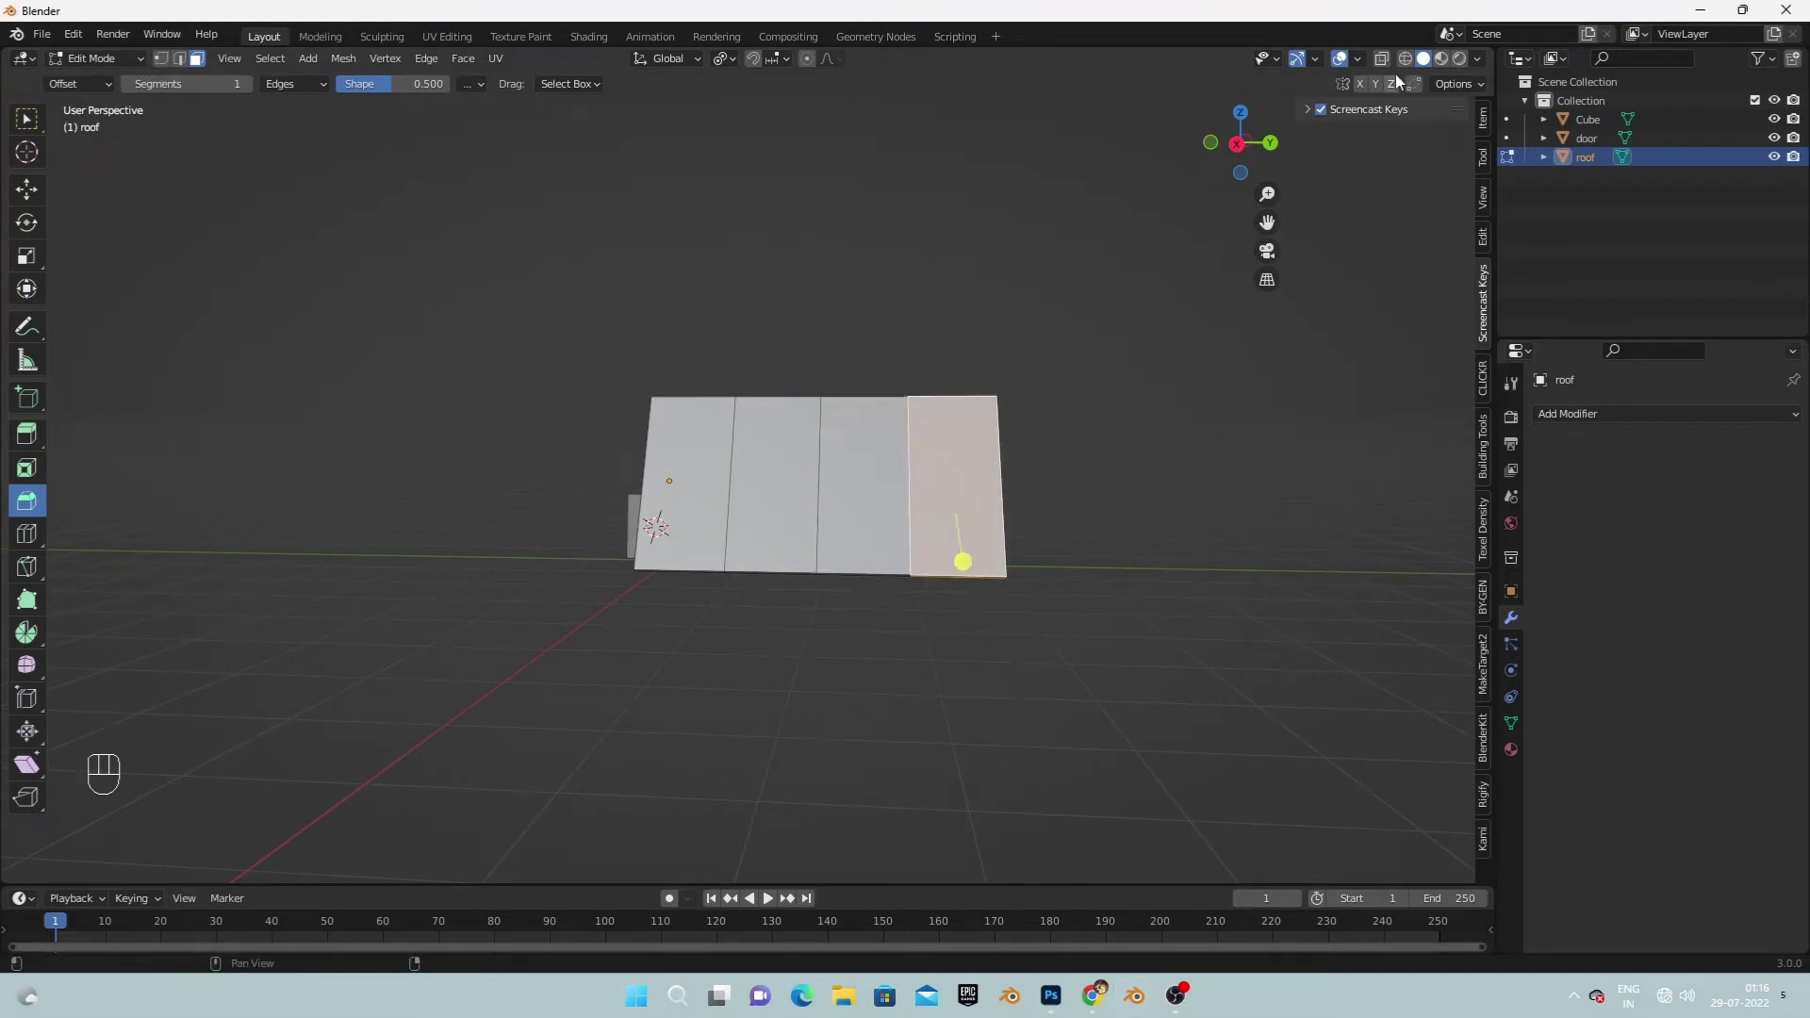
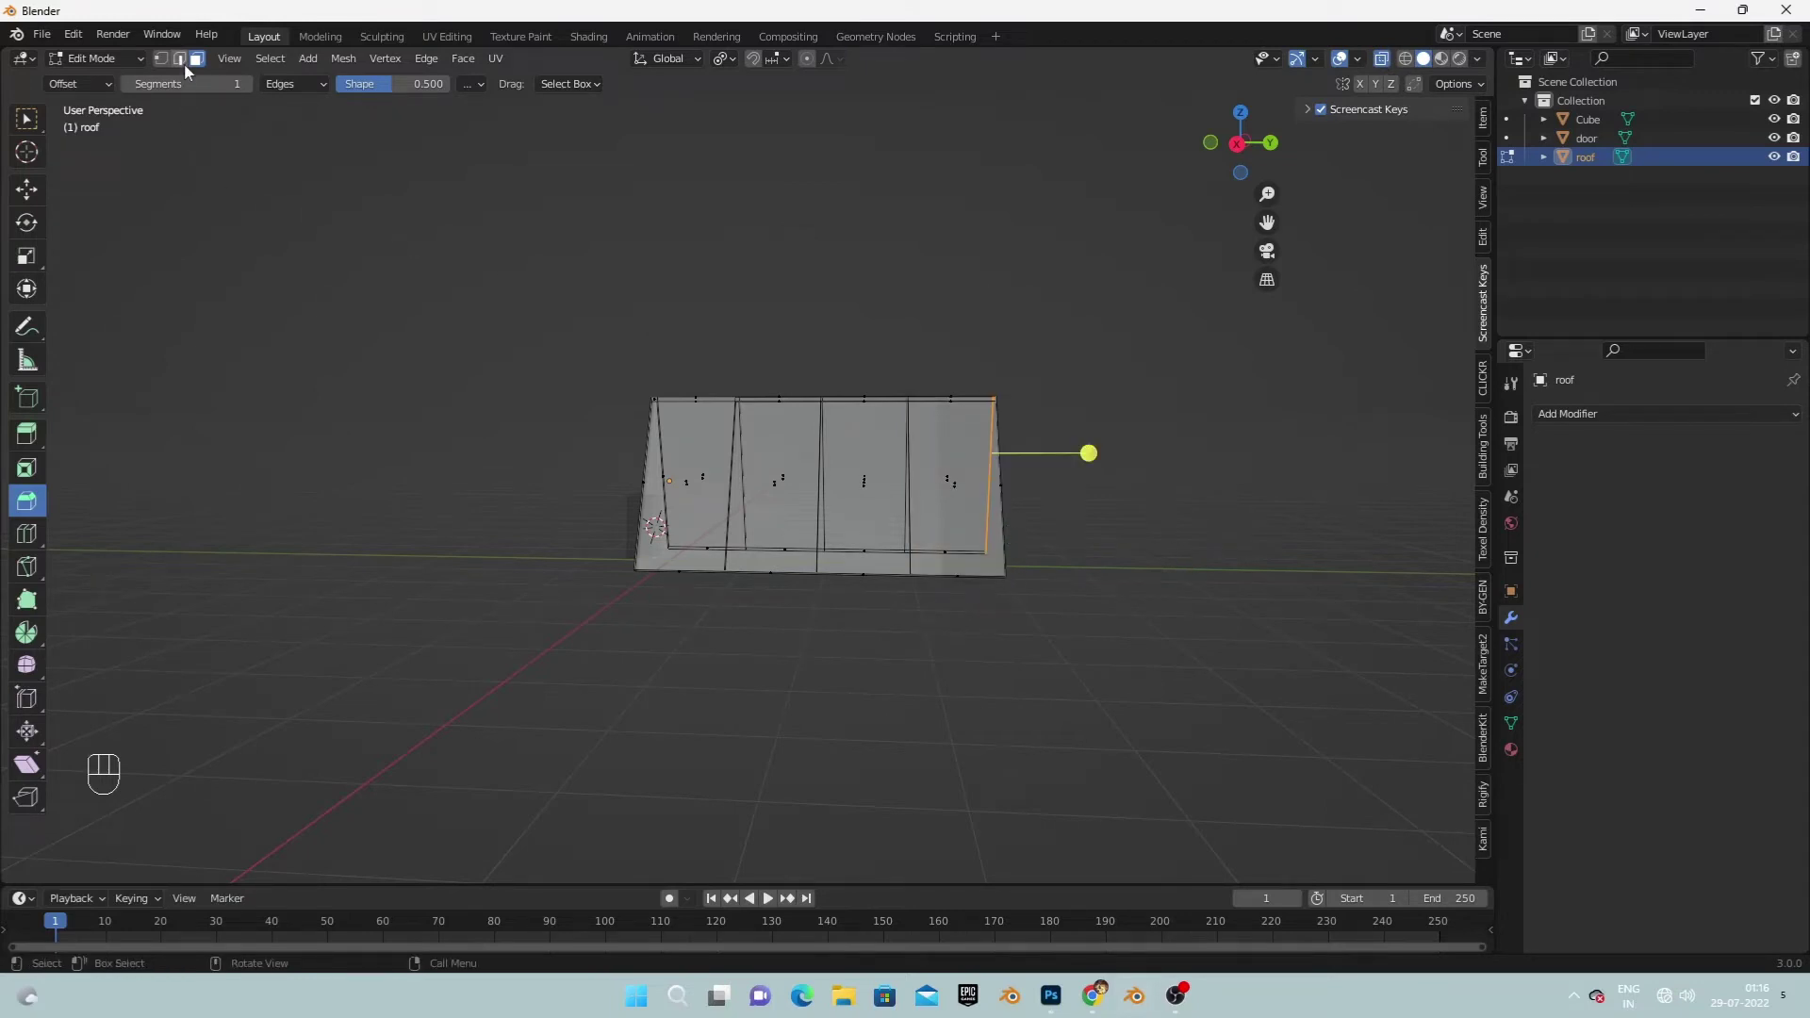
click(178, 67)
click(186, 66)
drag(1037, 423, 987, 353)
click(37, 208)
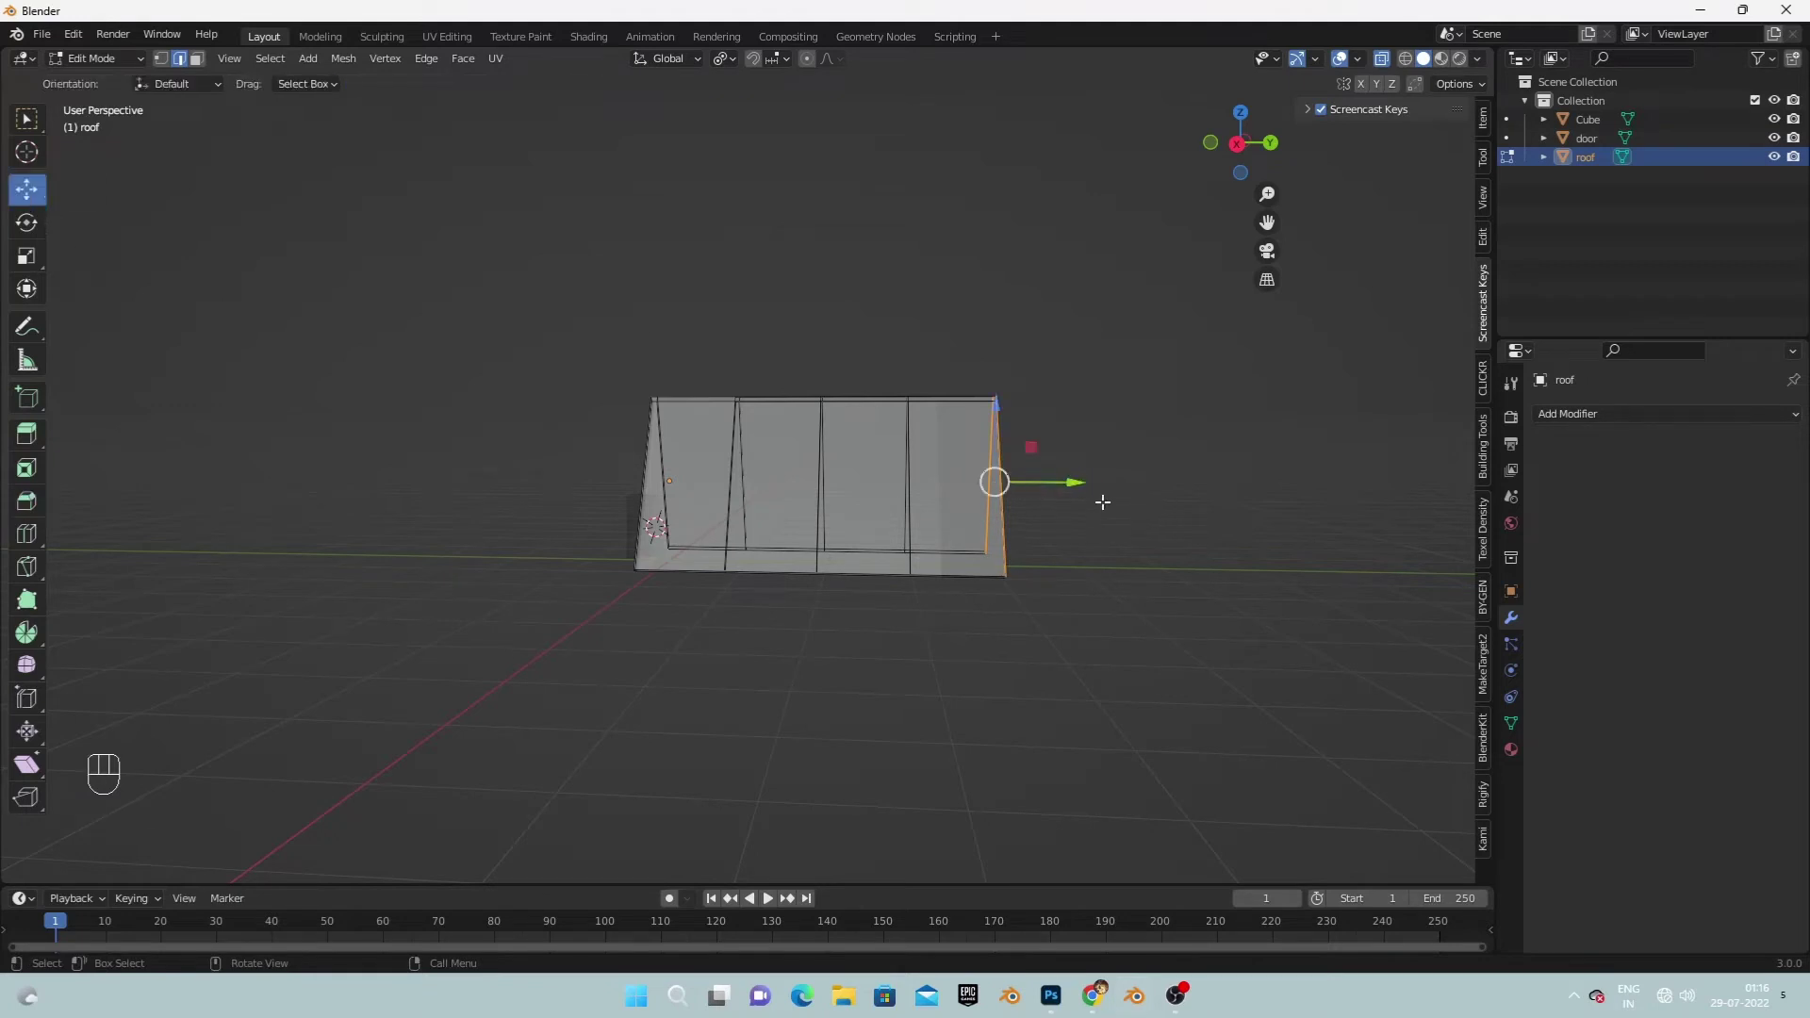
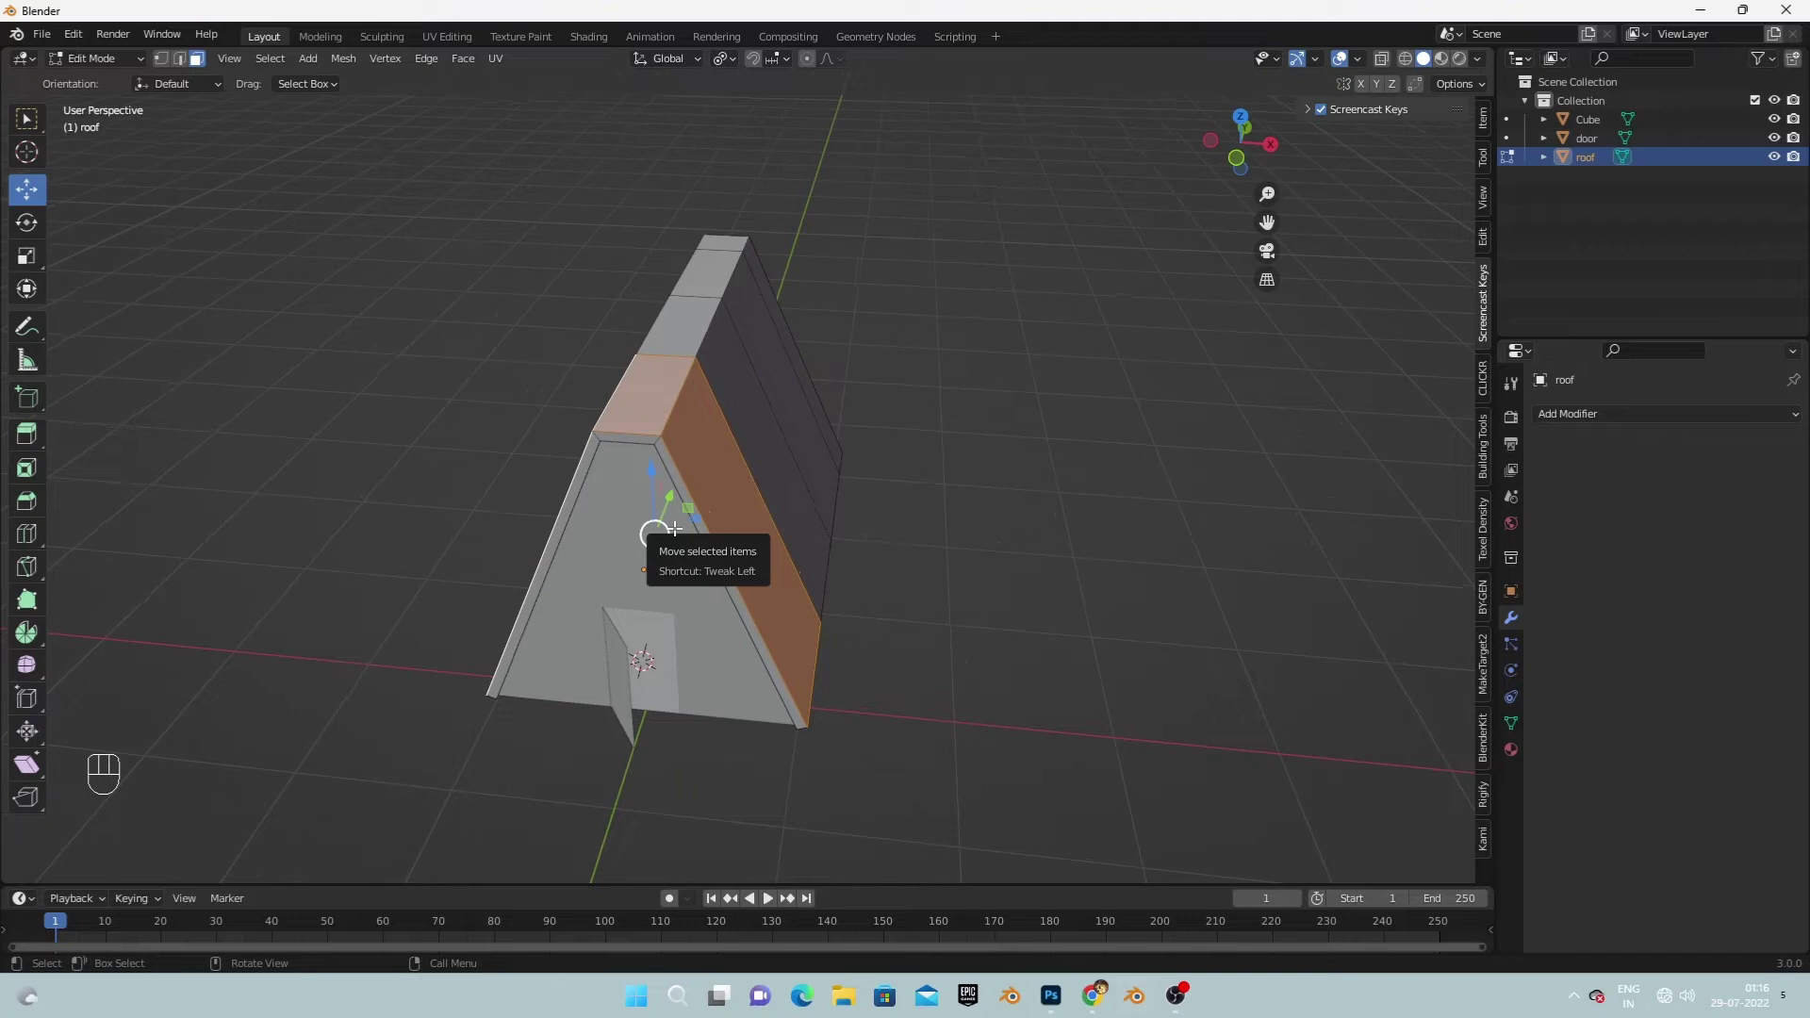
Select the front-end face ring running over both roof slopes and the ridge.
key(ctrl+alt+e)
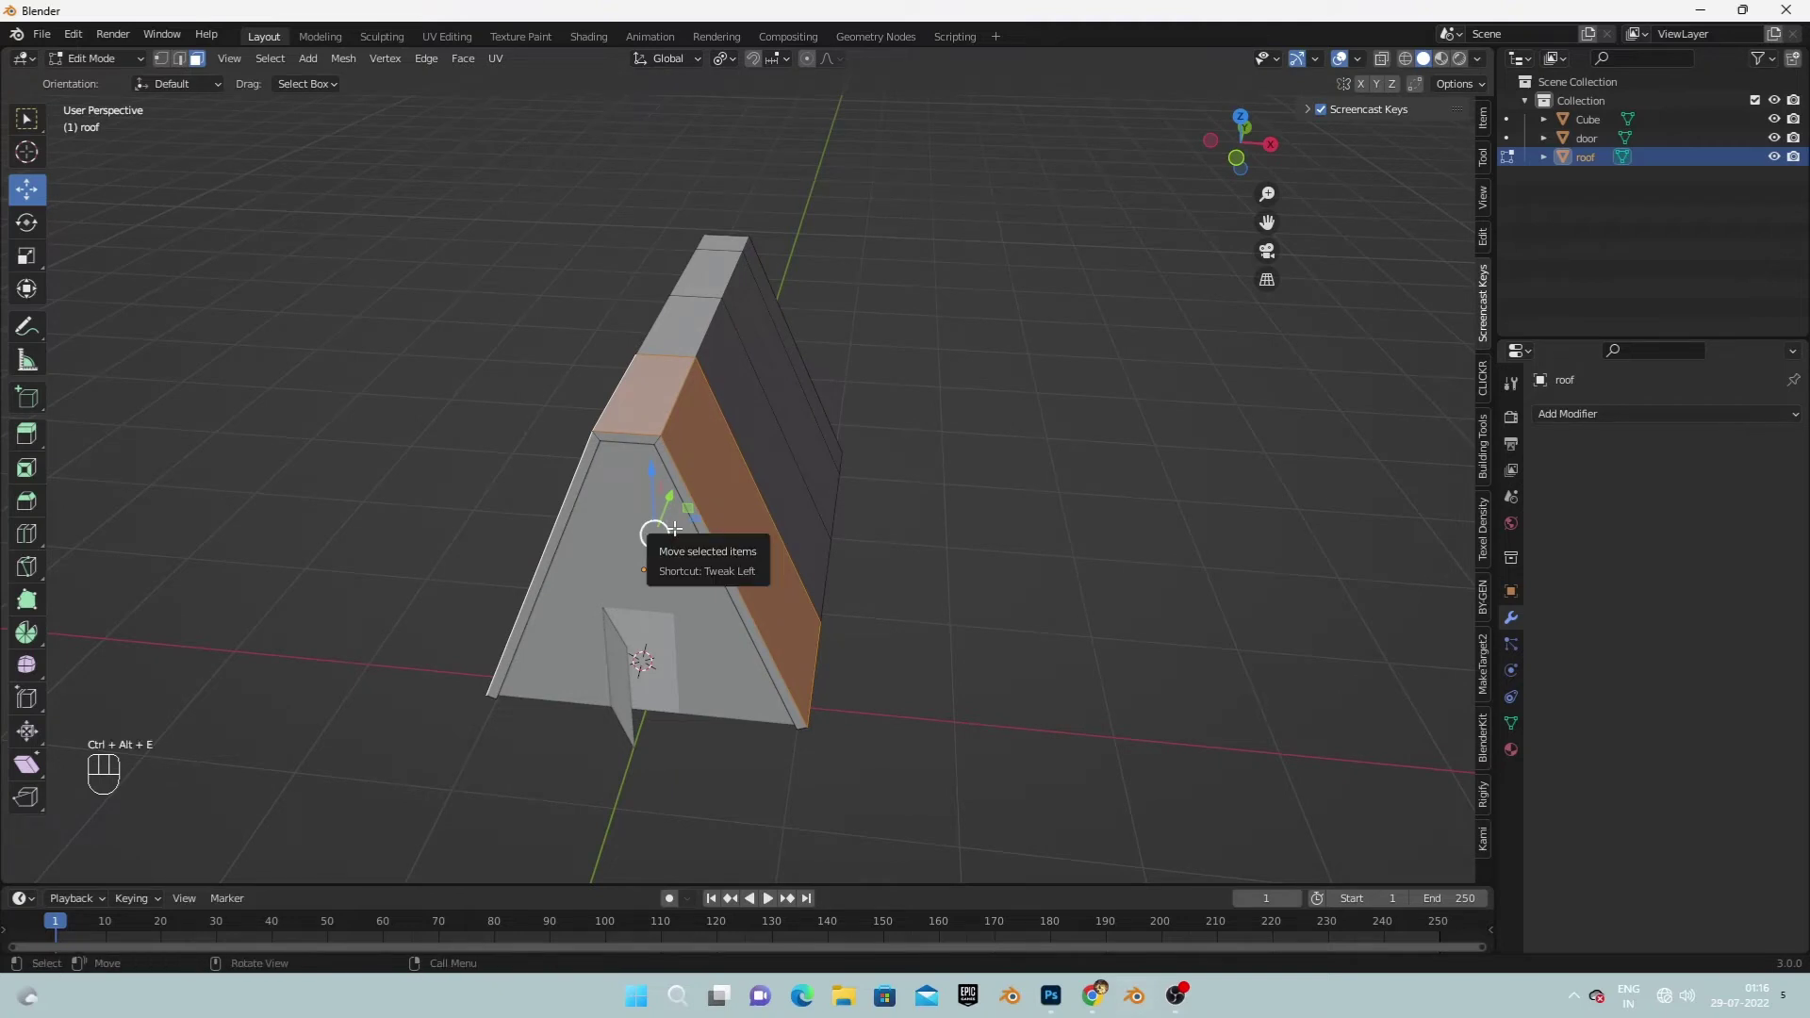
key(ctrl+shift+e)
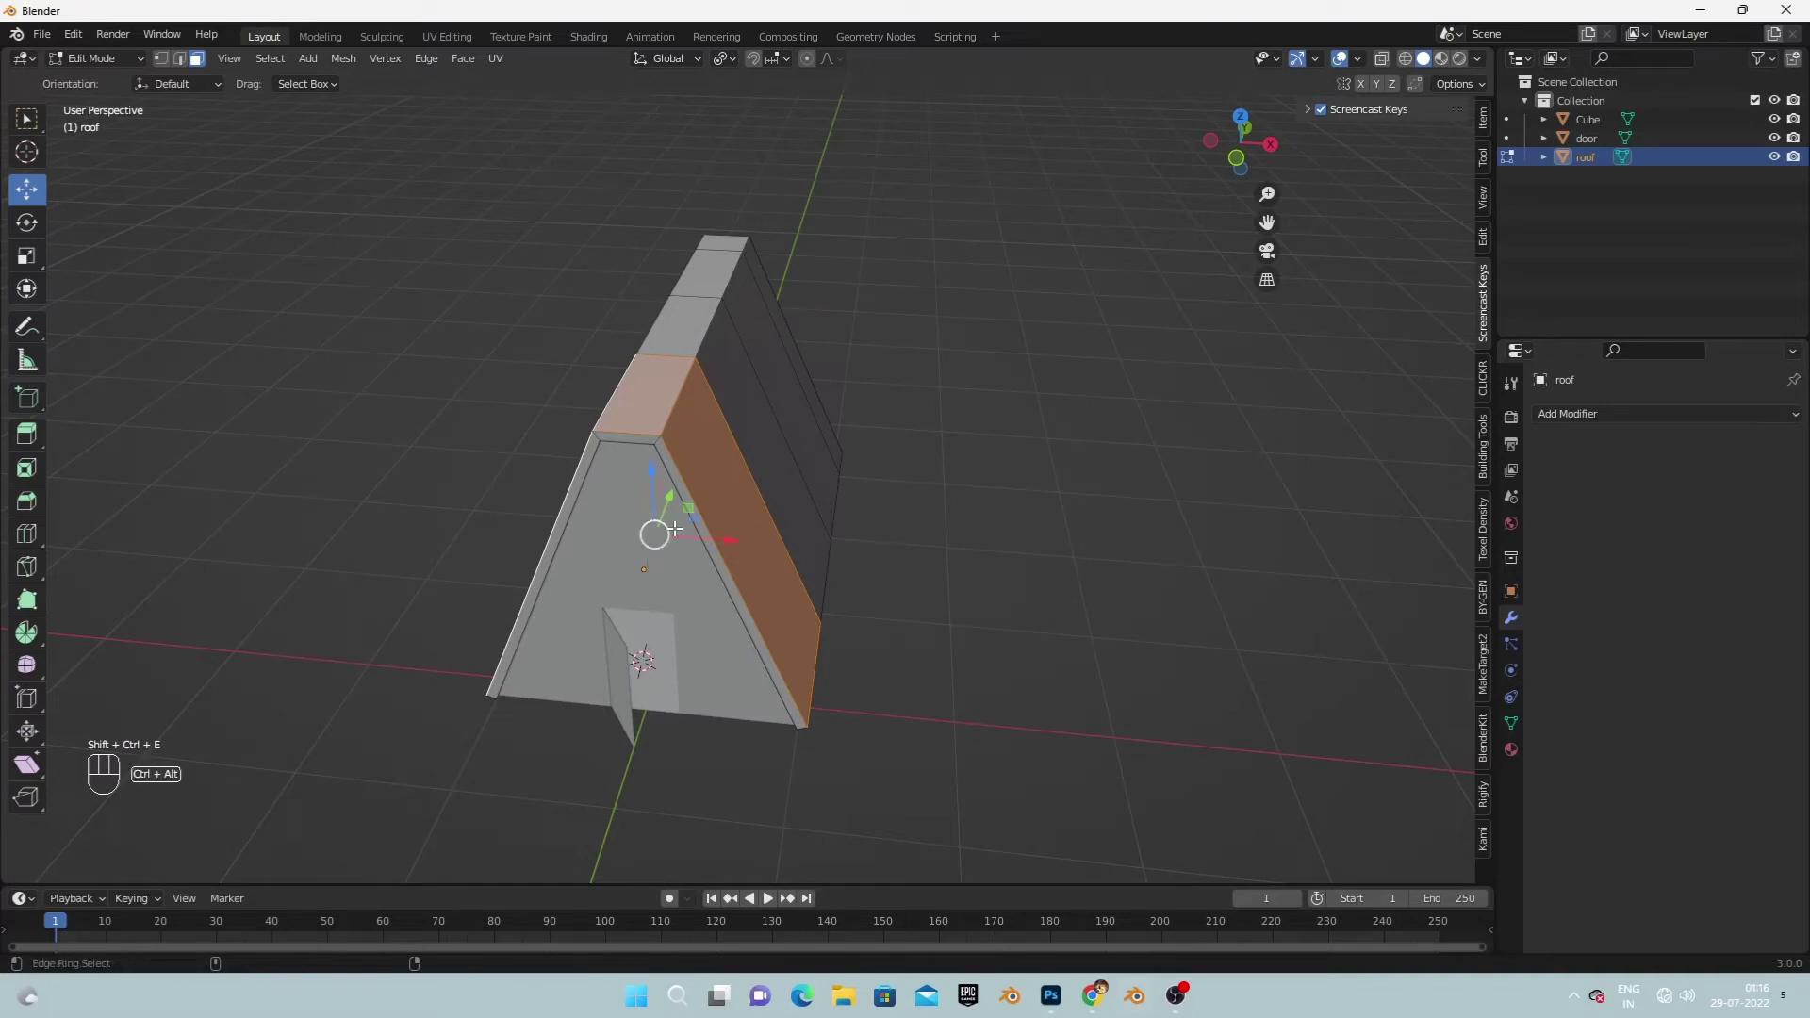
key(ctrl+alt+e)
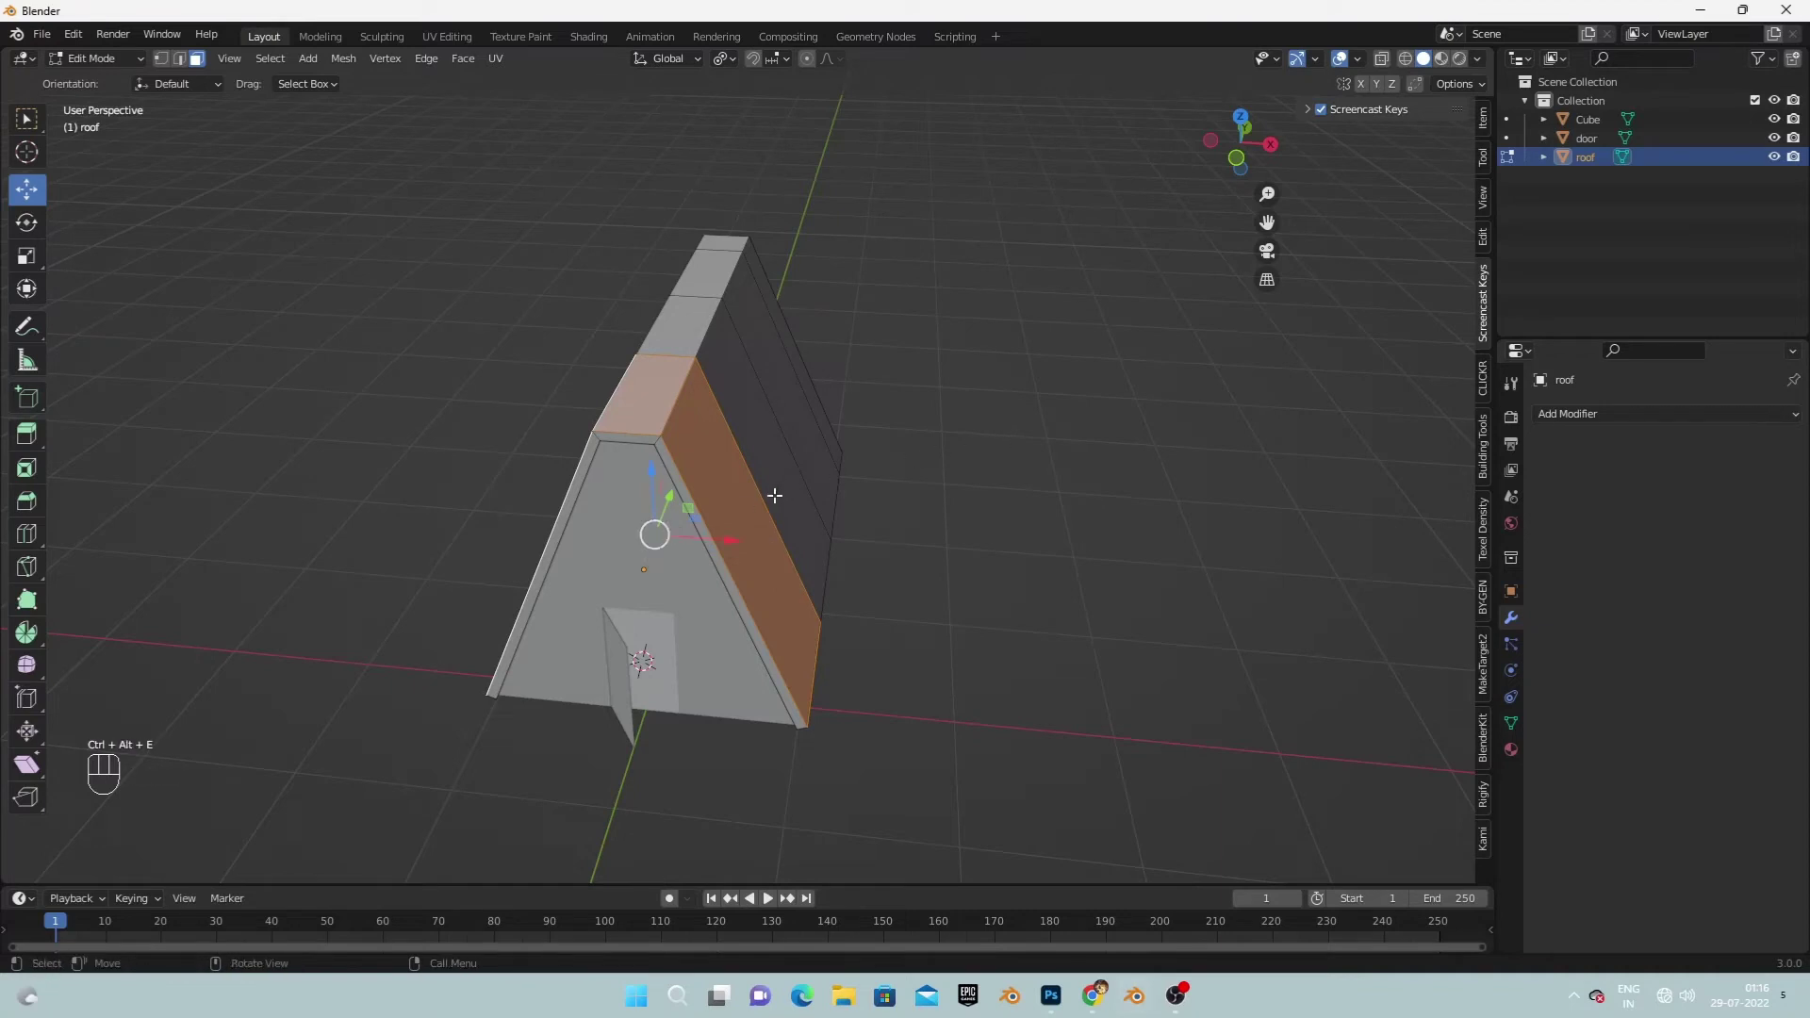
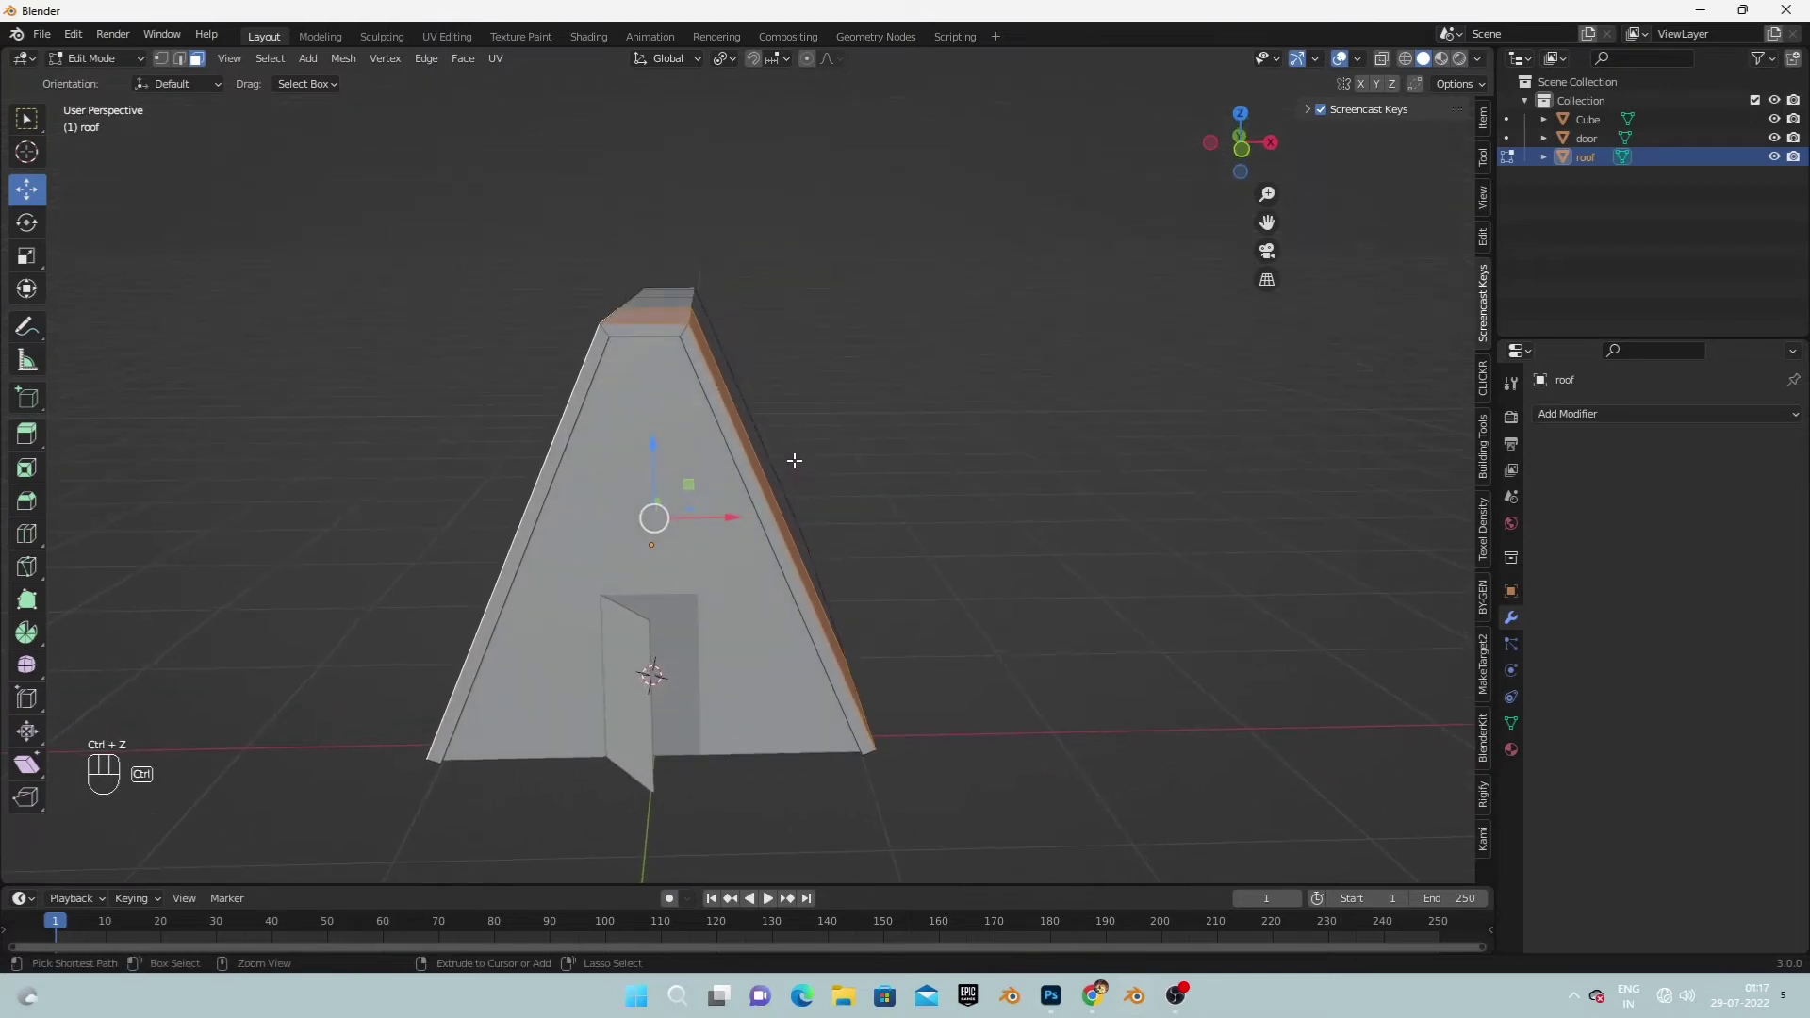
Extrude the selected roof strips outward with Alt+E into raised ribs along the slopes.
key(alt+e)
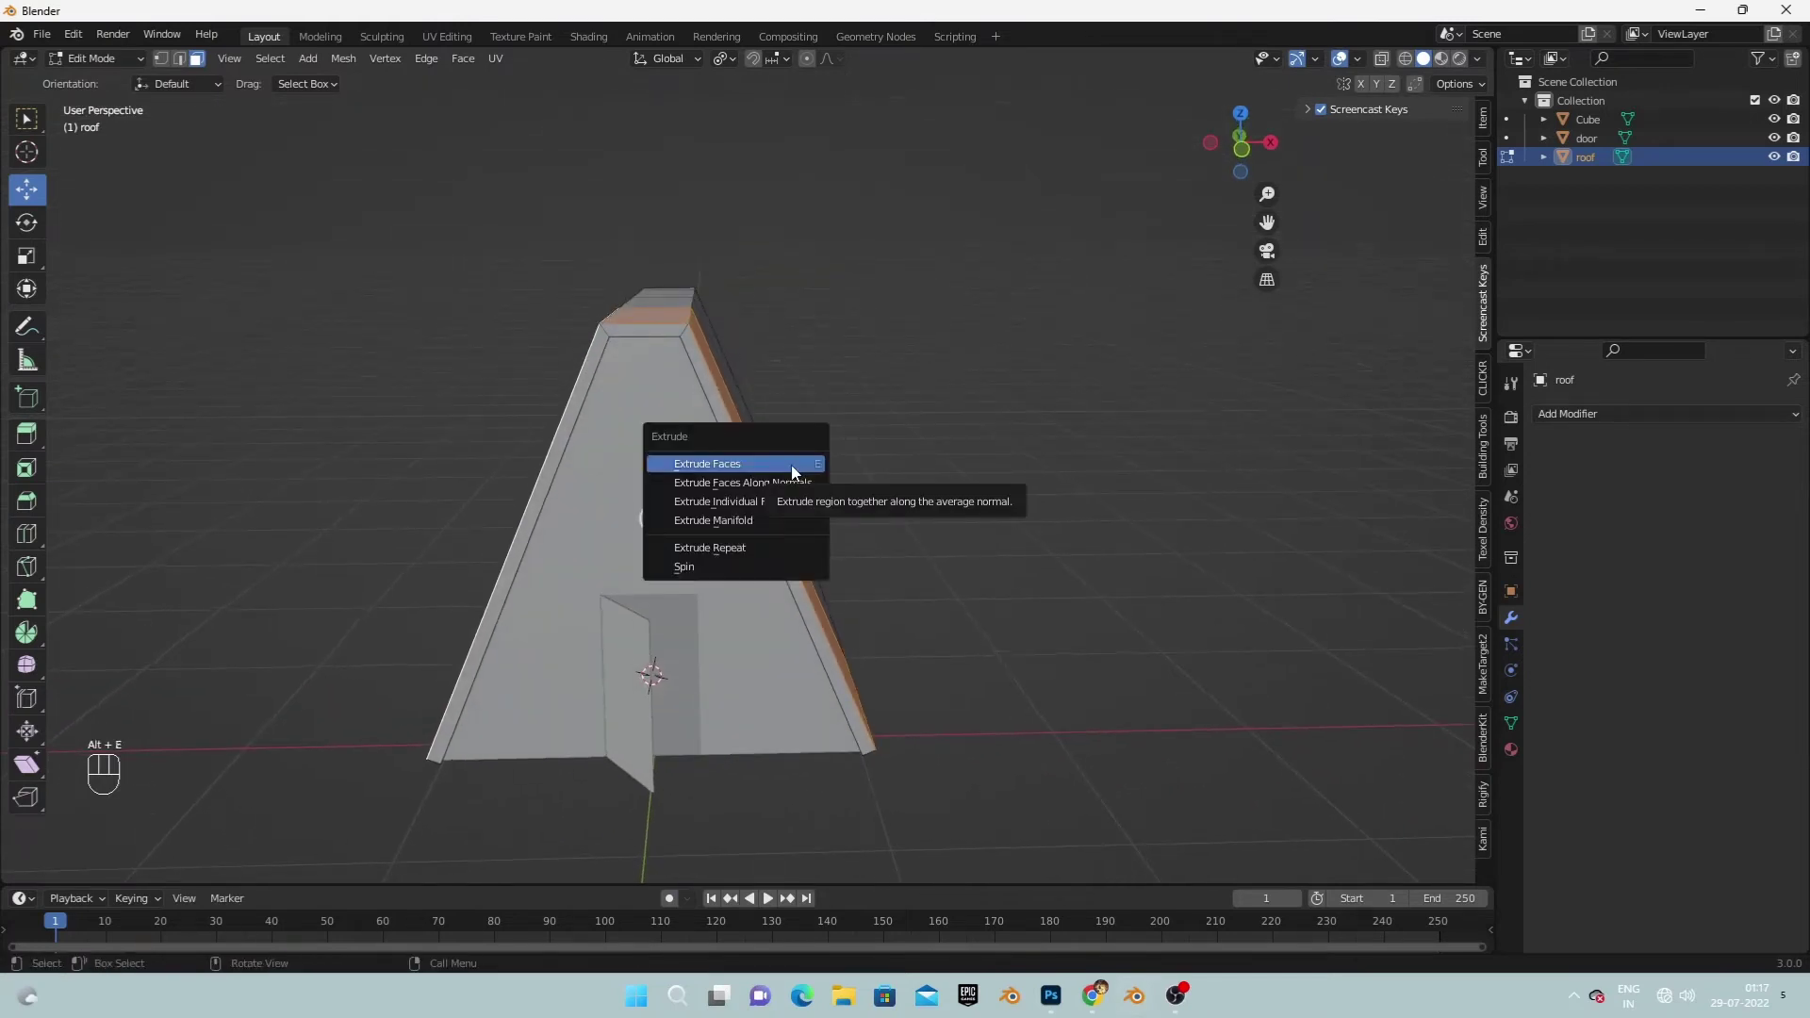
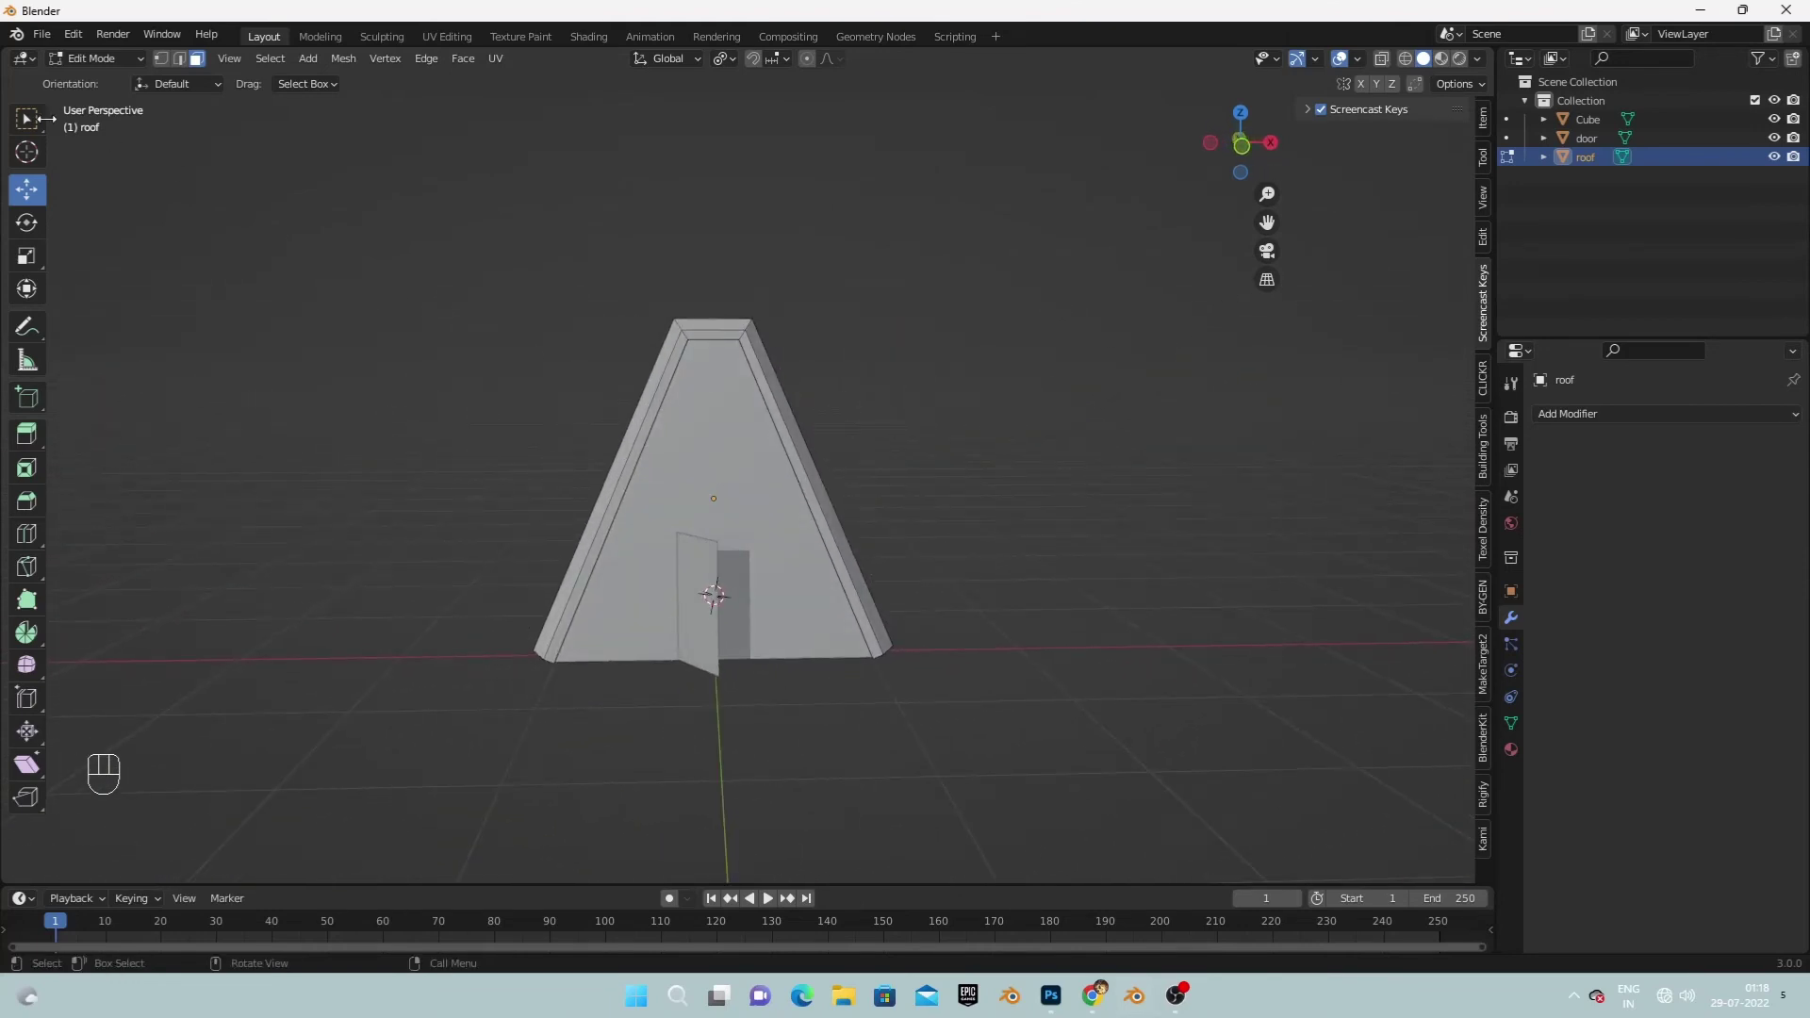
drag(129, 72, 161, 137)
Create a new material for the roof and set its base colour to a bright red.
click(944, 537)
drag(929, 536, 875, 529)
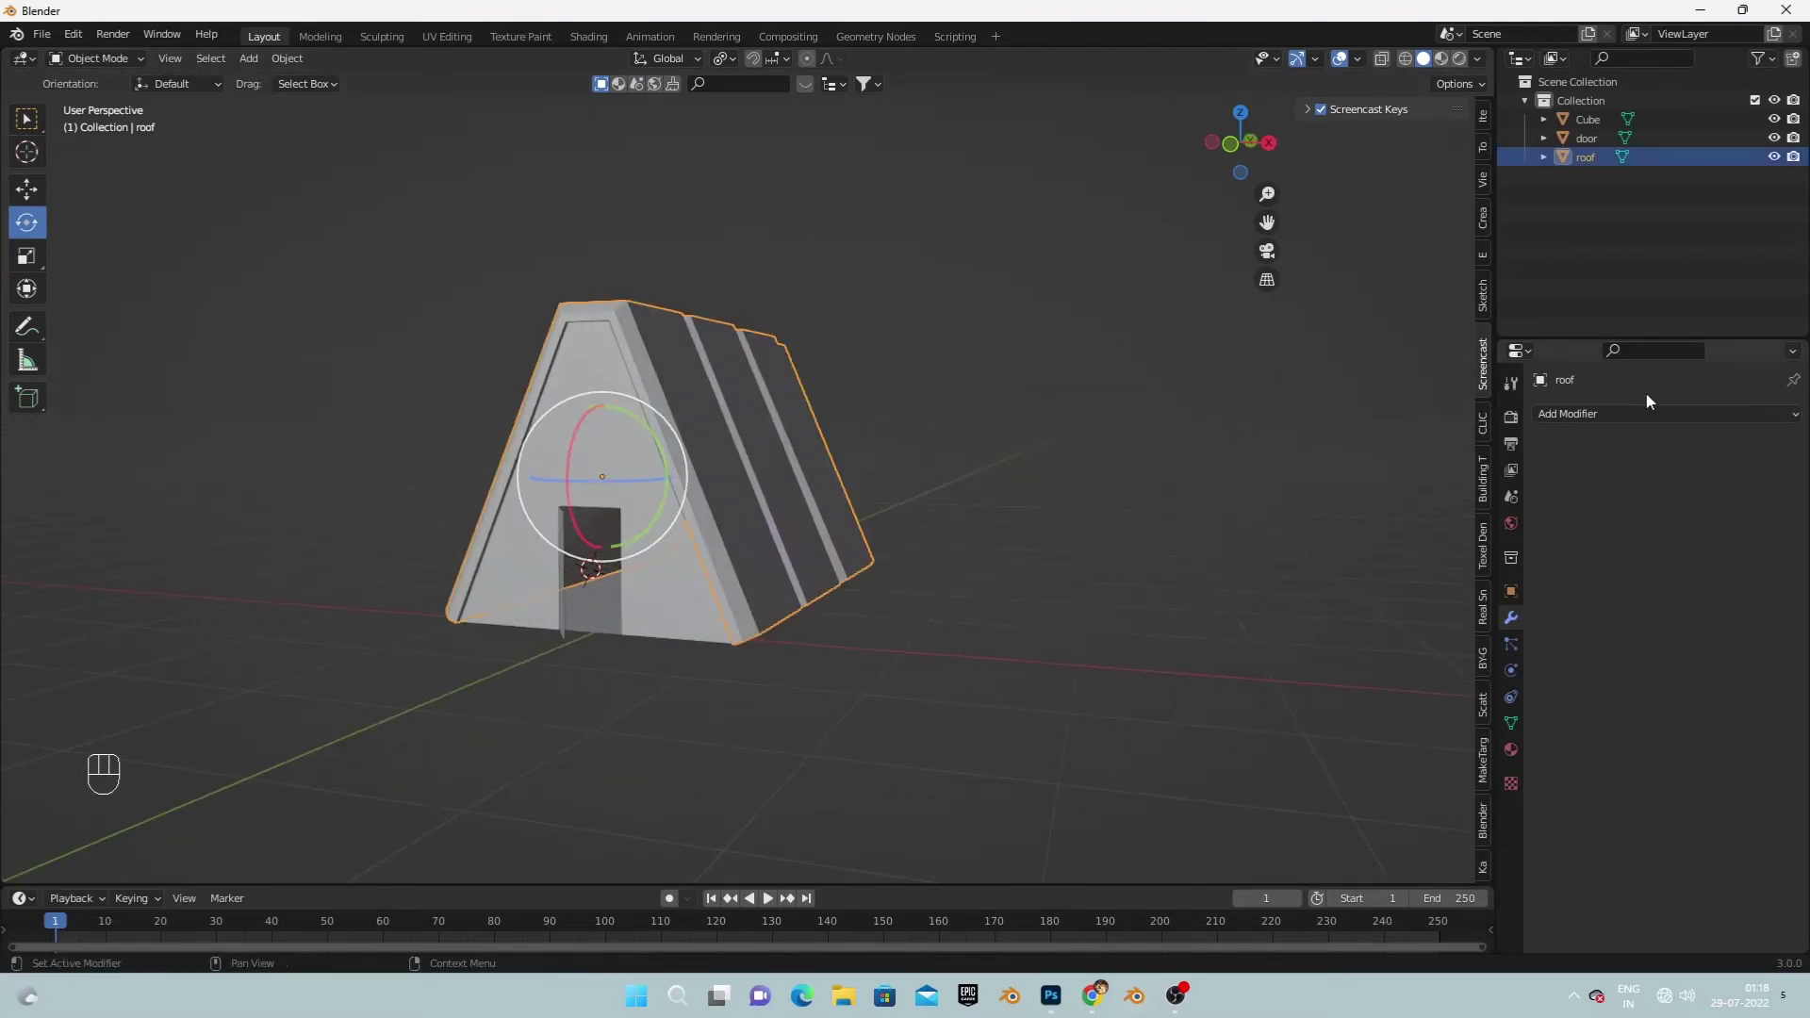
click(1521, 757)
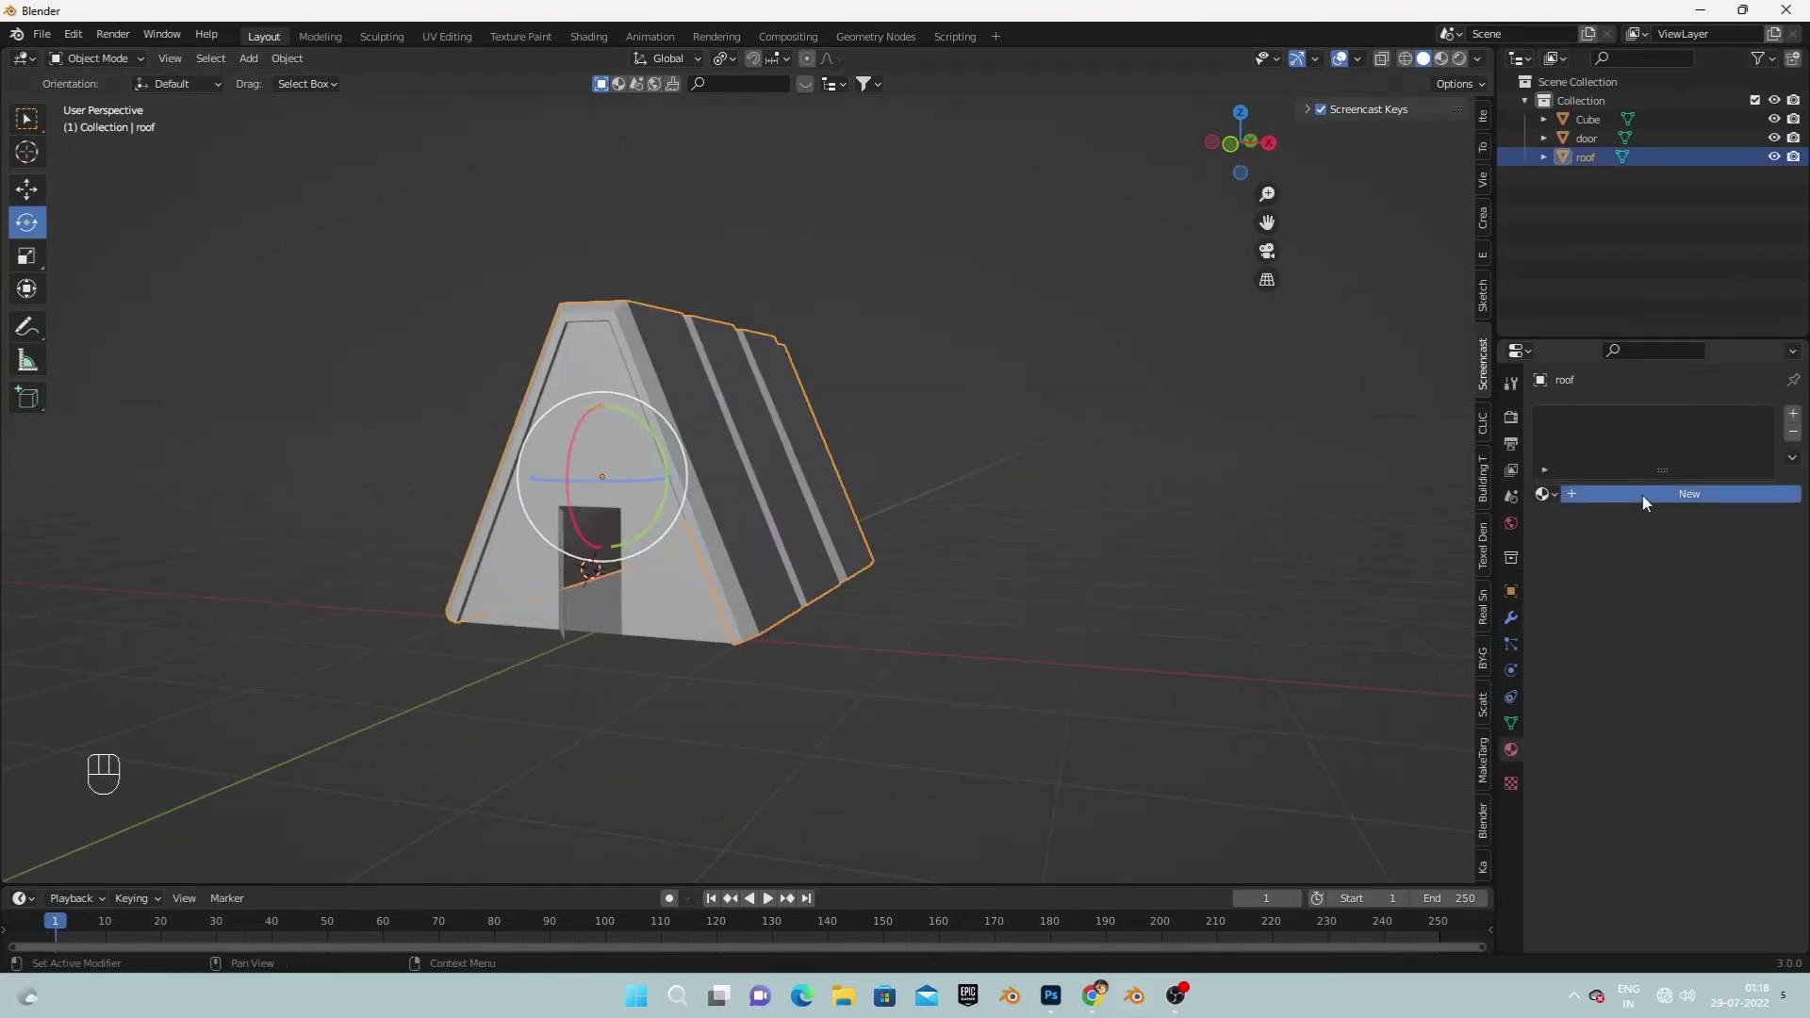
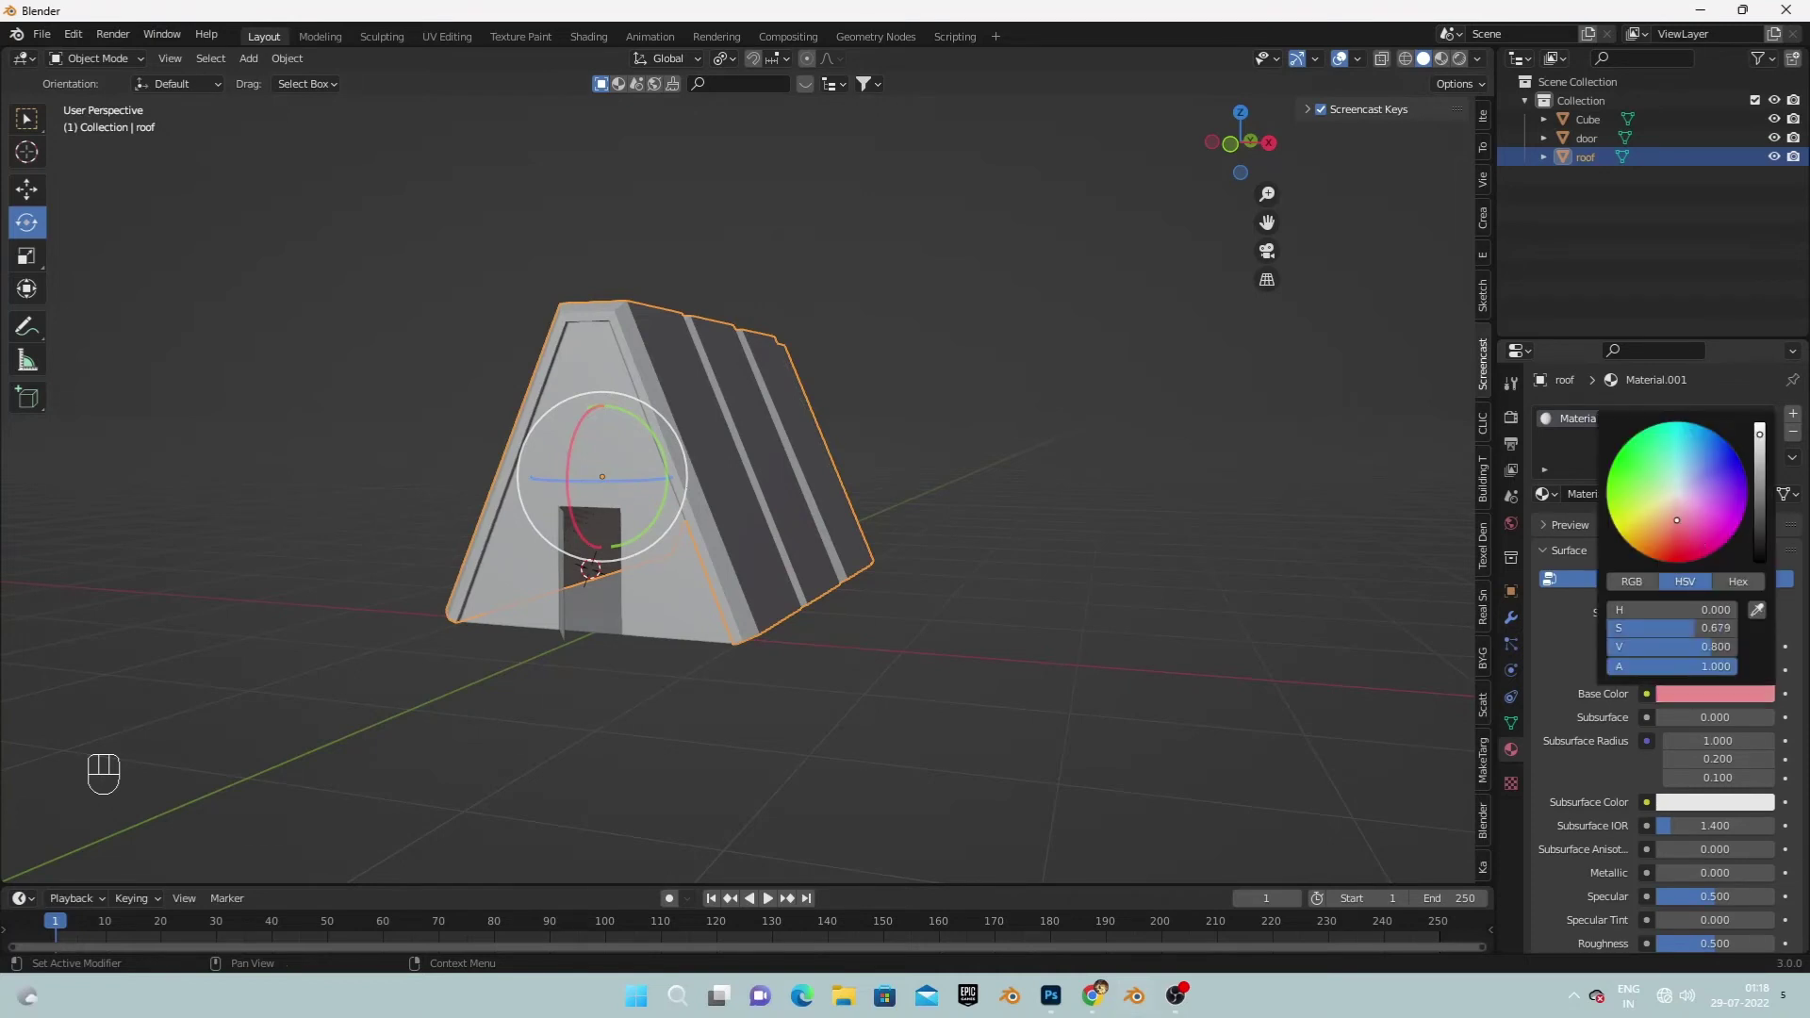
click(1446, 69)
click(1136, 556)
drag(1014, 601, 1042, 600)
drag(812, 611, 791, 612)
drag(710, 571, 709, 573)
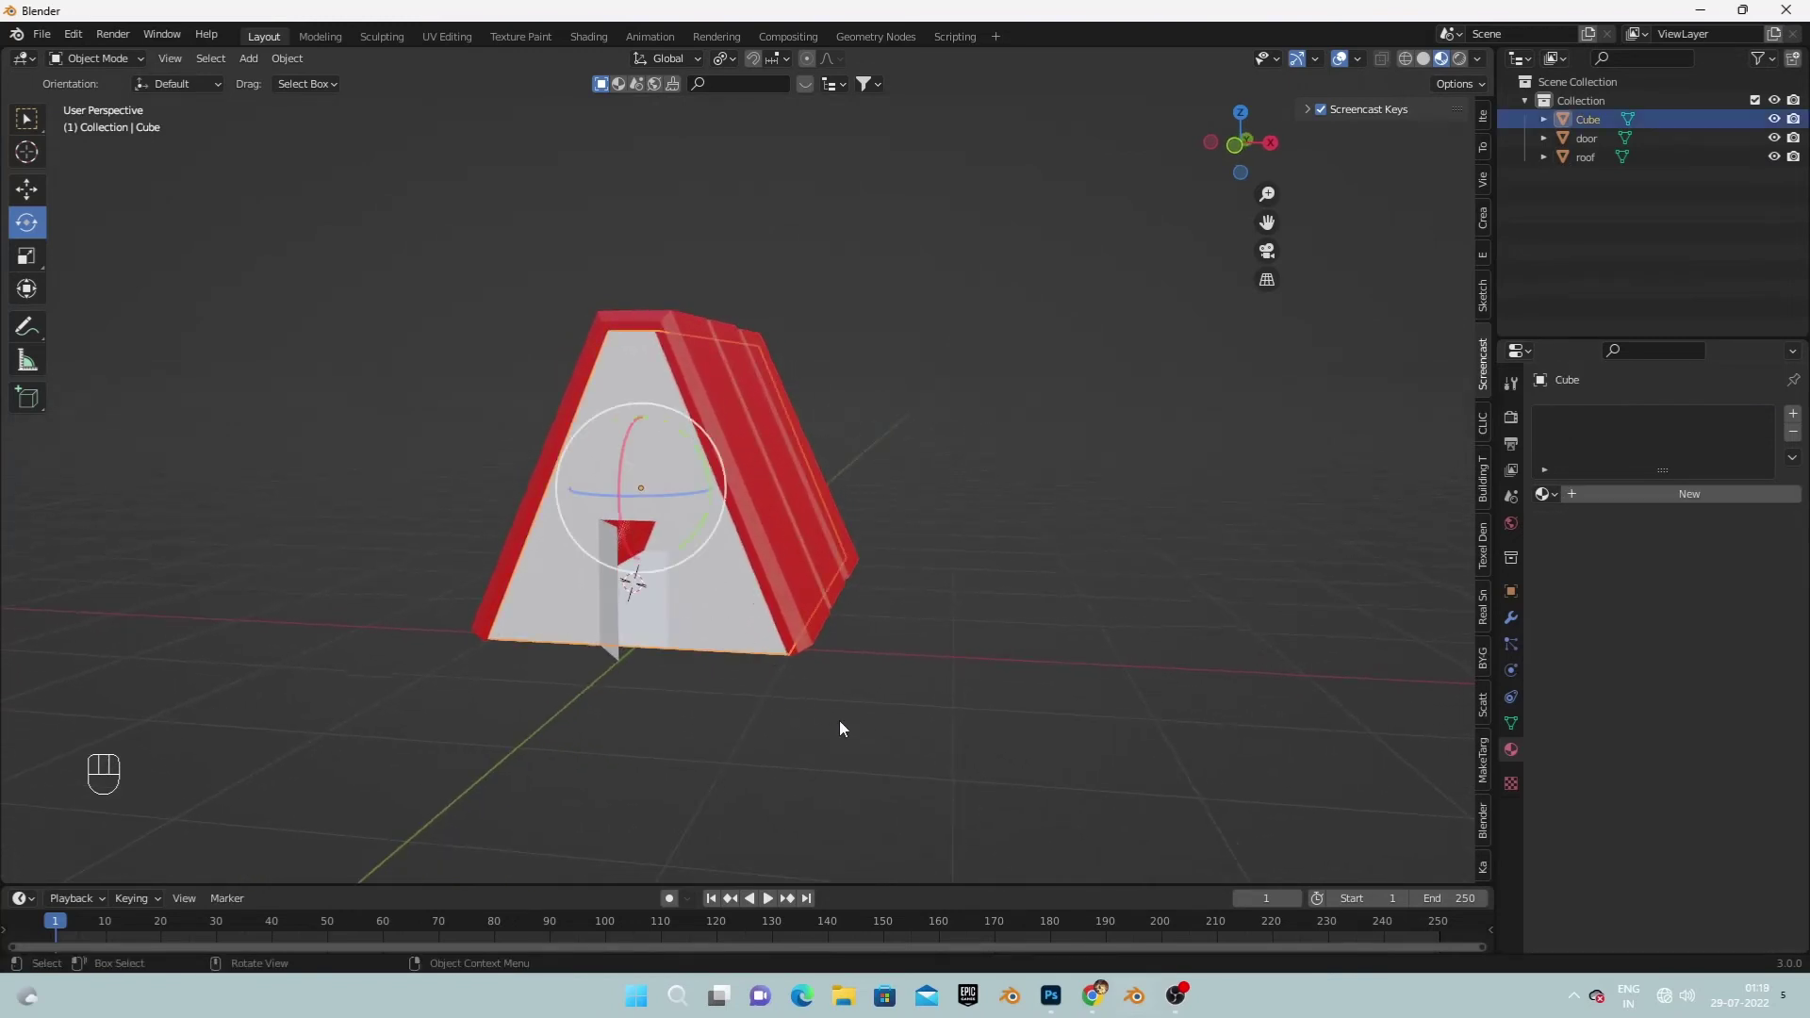
Clear the selection, face the cabin front and select the door for its own material.
click(842, 726)
middle_click(840, 723)
click(905, 718)
drag(907, 718, 914, 721)
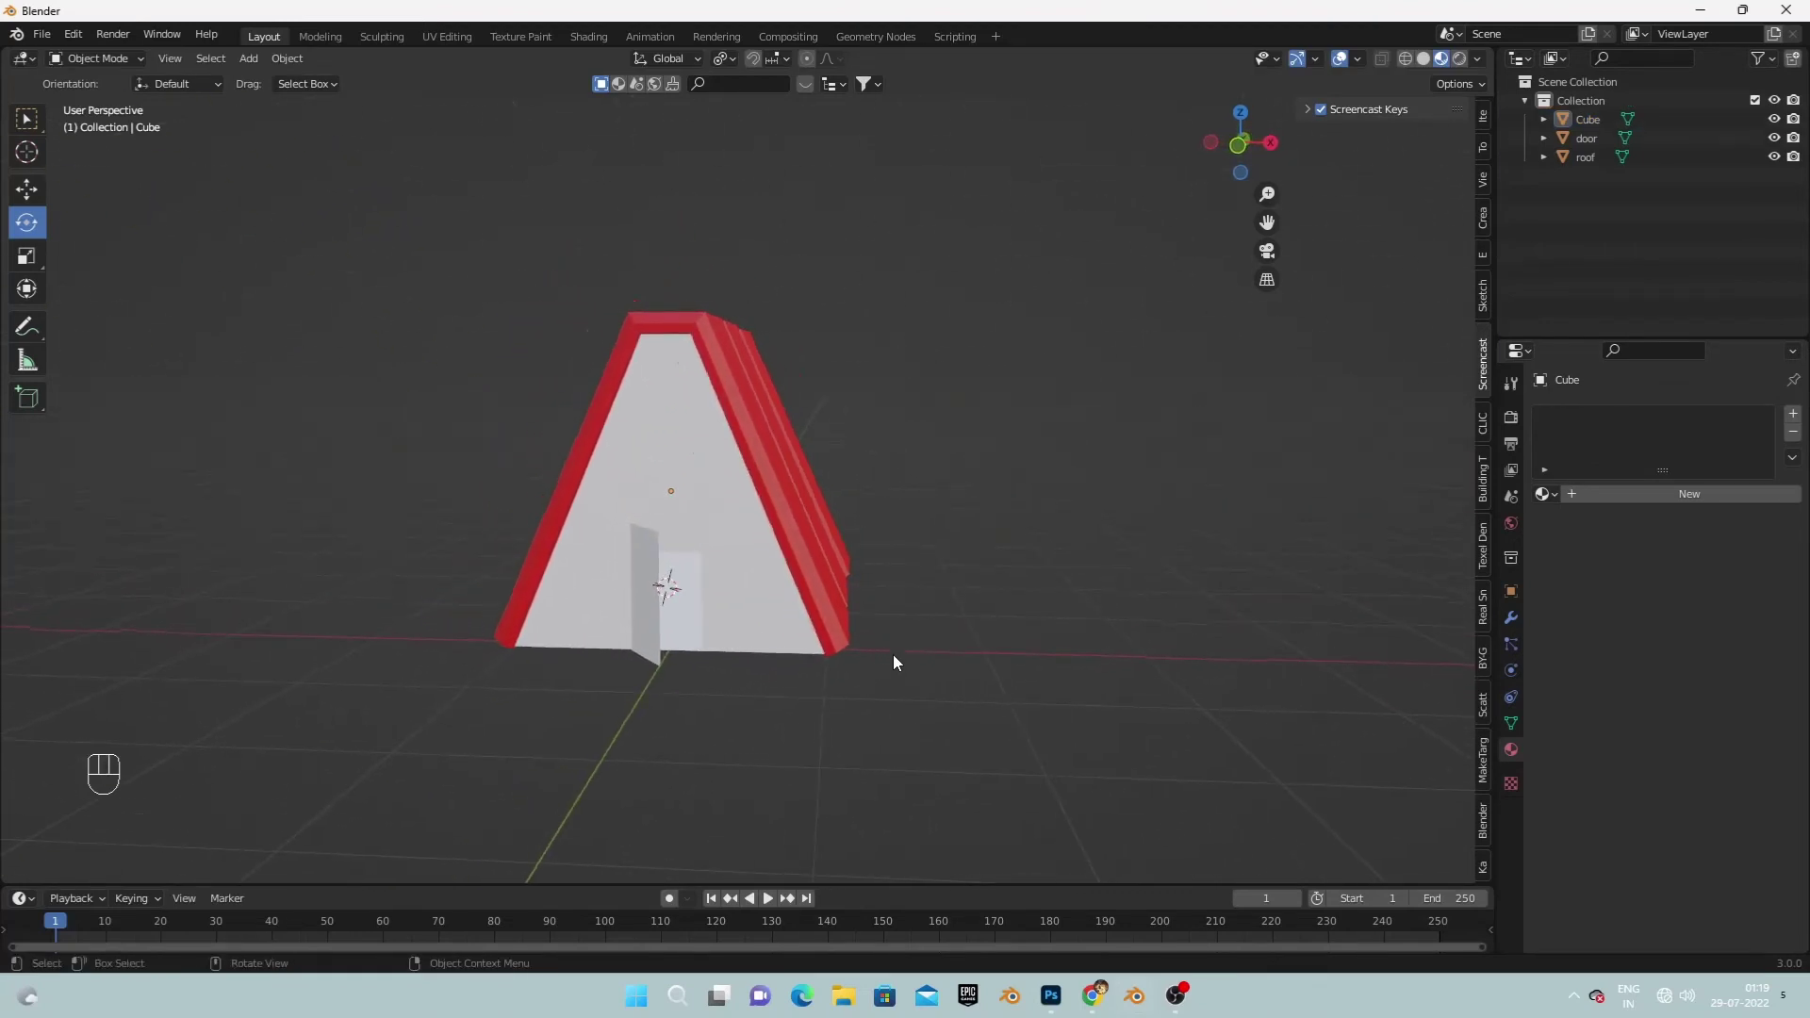
click(651, 612)
drag(660, 621, 762, 623)
Set the door material's base colour to a dark brownish red.
click(1634, 498)
click(1689, 707)
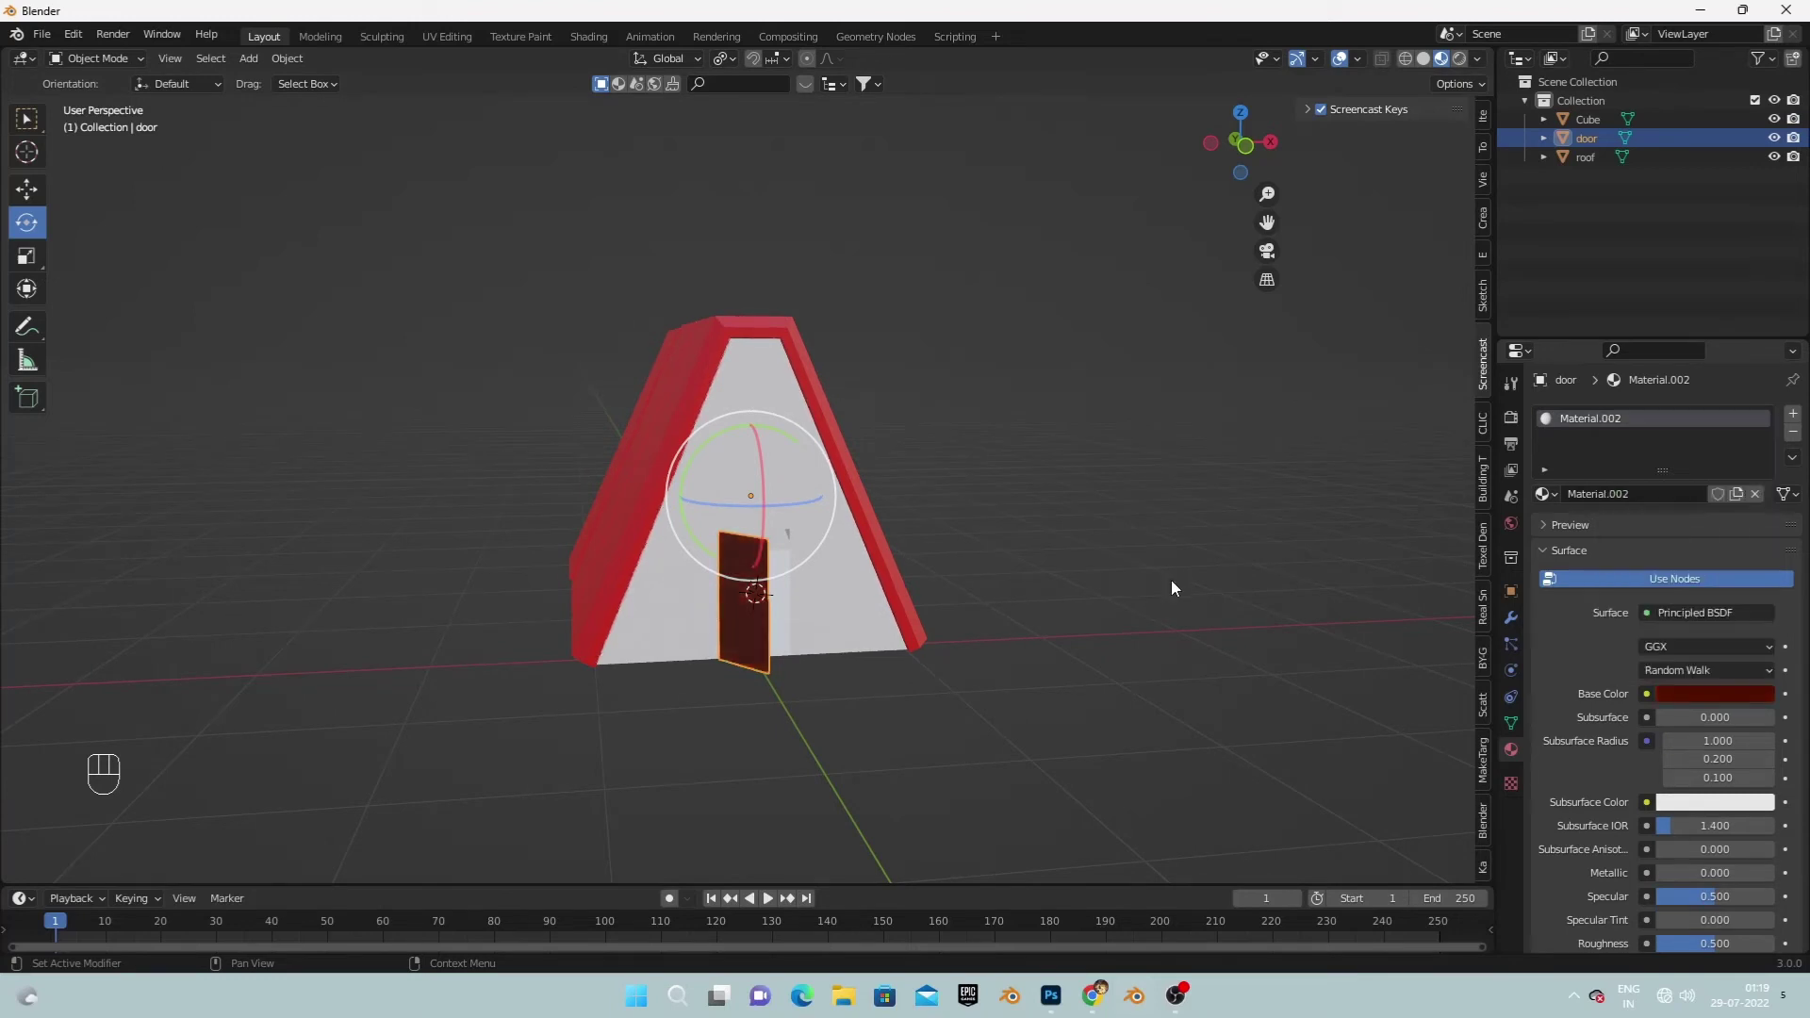
drag(1102, 588, 1099, 589)
Give the cabin walls a new material with a pure white base colour.
click(802, 516)
click(1594, 502)
click(1698, 697)
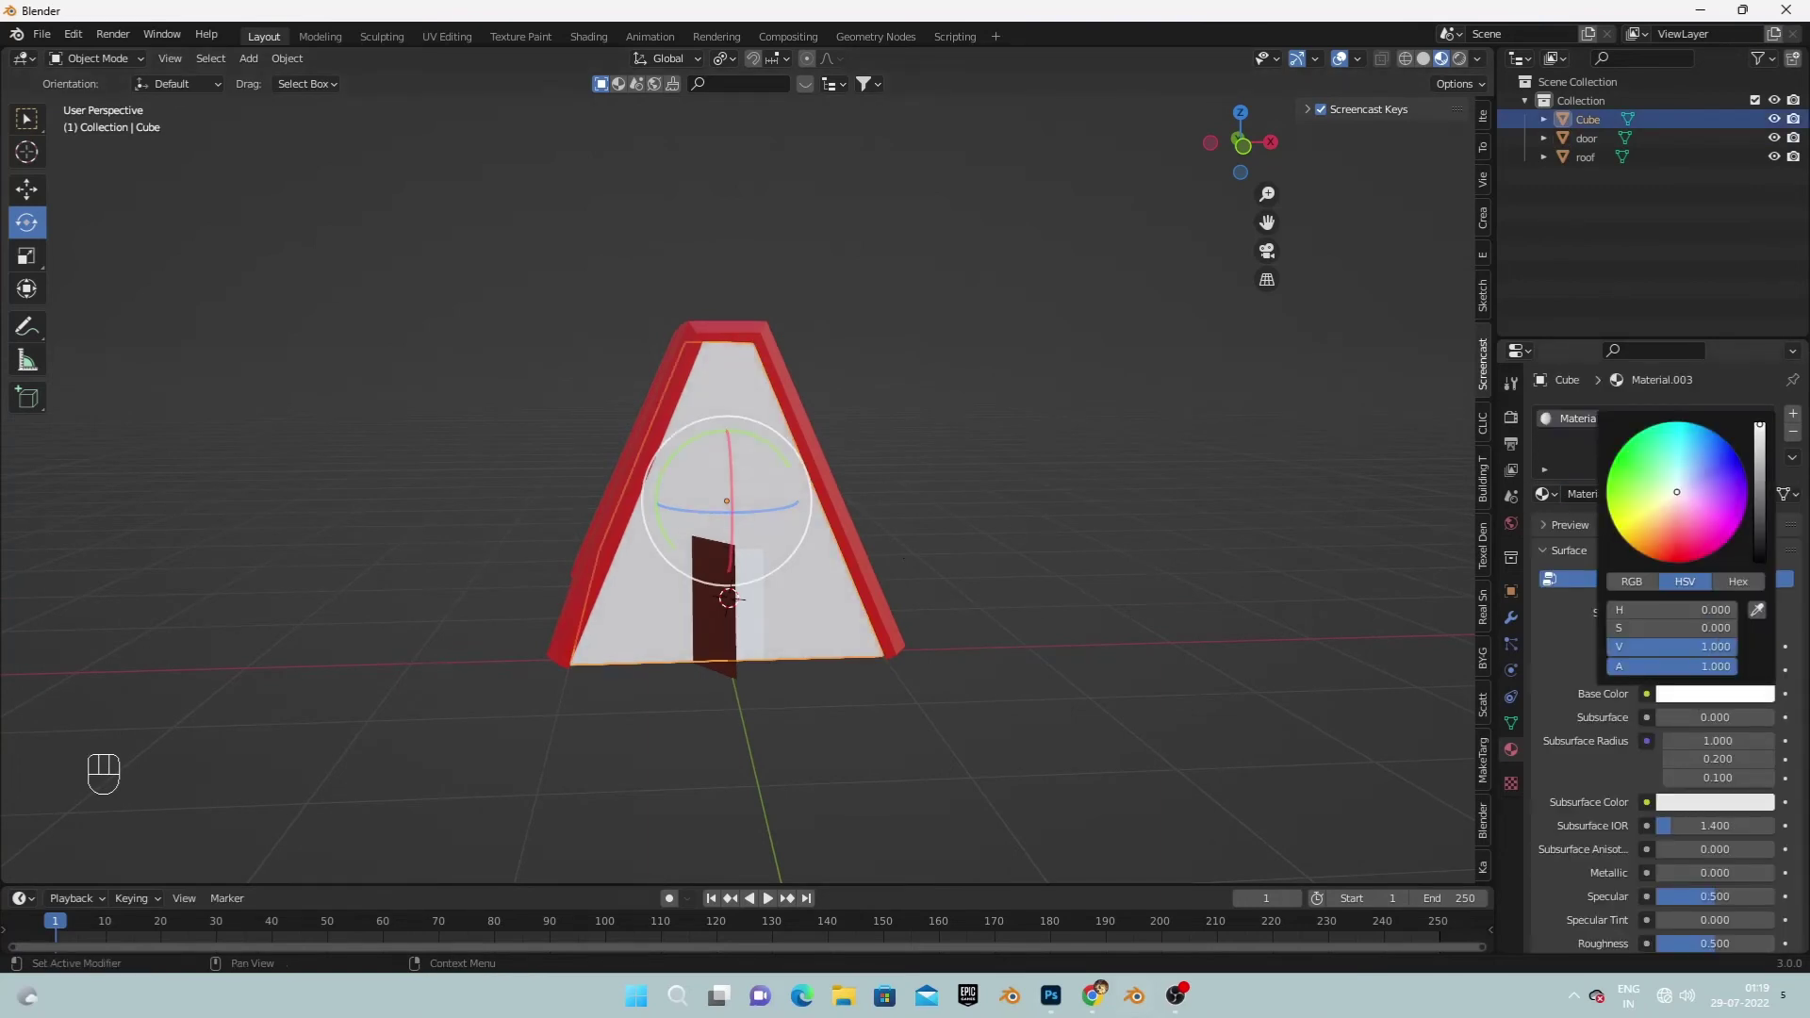
click(1198, 552)
Orbit the viewport around the red-roofed cabin before adding new objects.
drag(1181, 552, 1203, 517)
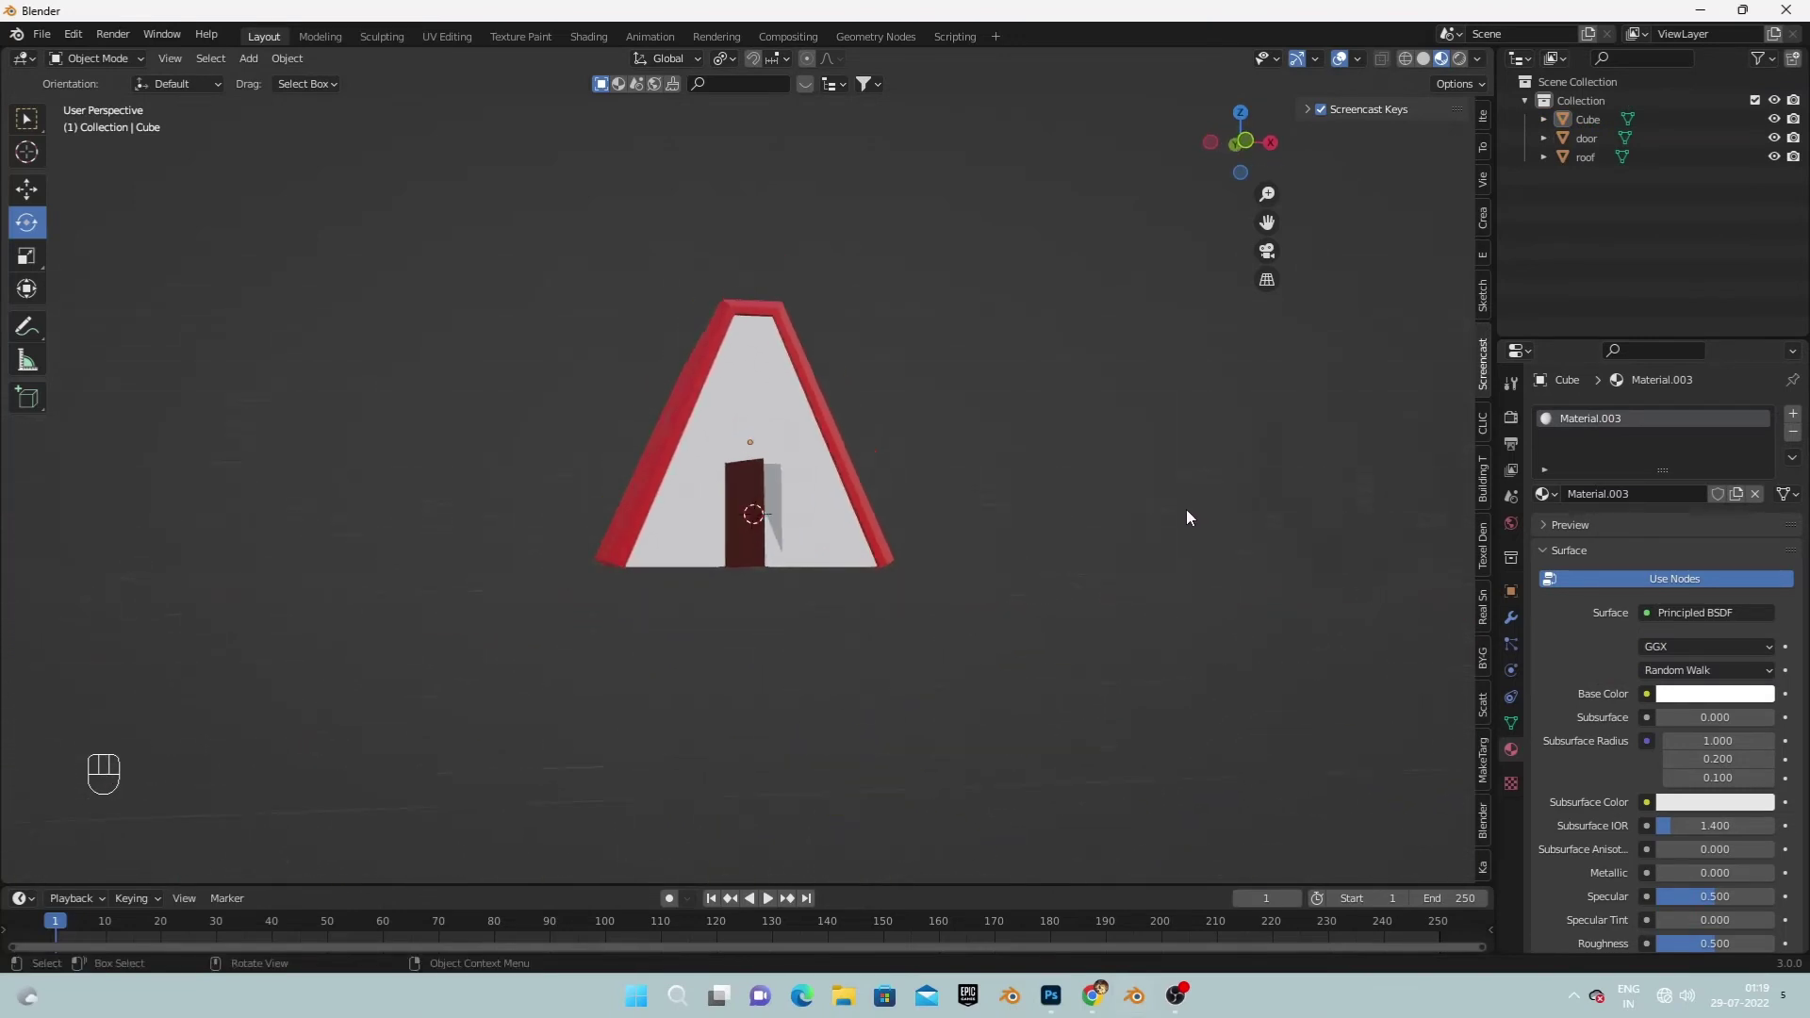
drag(993, 581, 994, 605)
drag(917, 609, 43, 646)
drag(454, 636, 644, 630)
drag(663, 652, 657, 629)
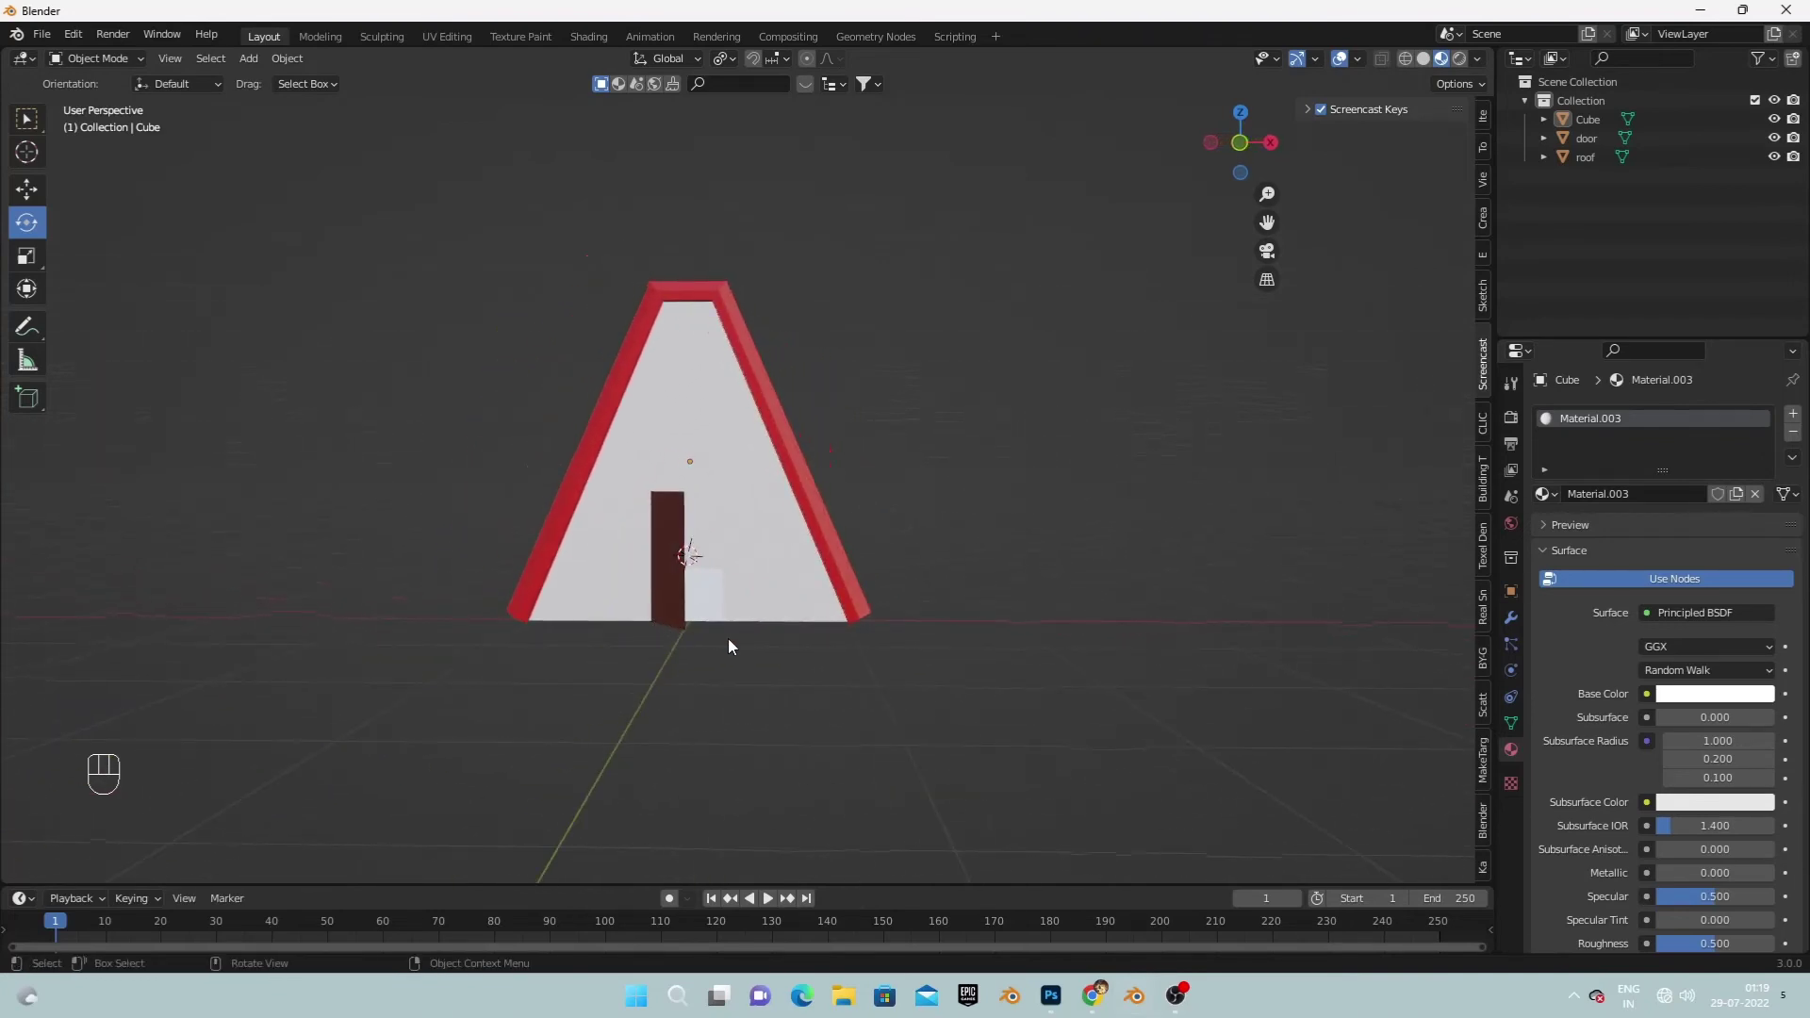
drag(684, 649, 728, 648)
drag(1012, 776, 1016, 774)
Add a plane, view from the front, move it to the cabin's base and scale it into broad ground.
key(shift+a)
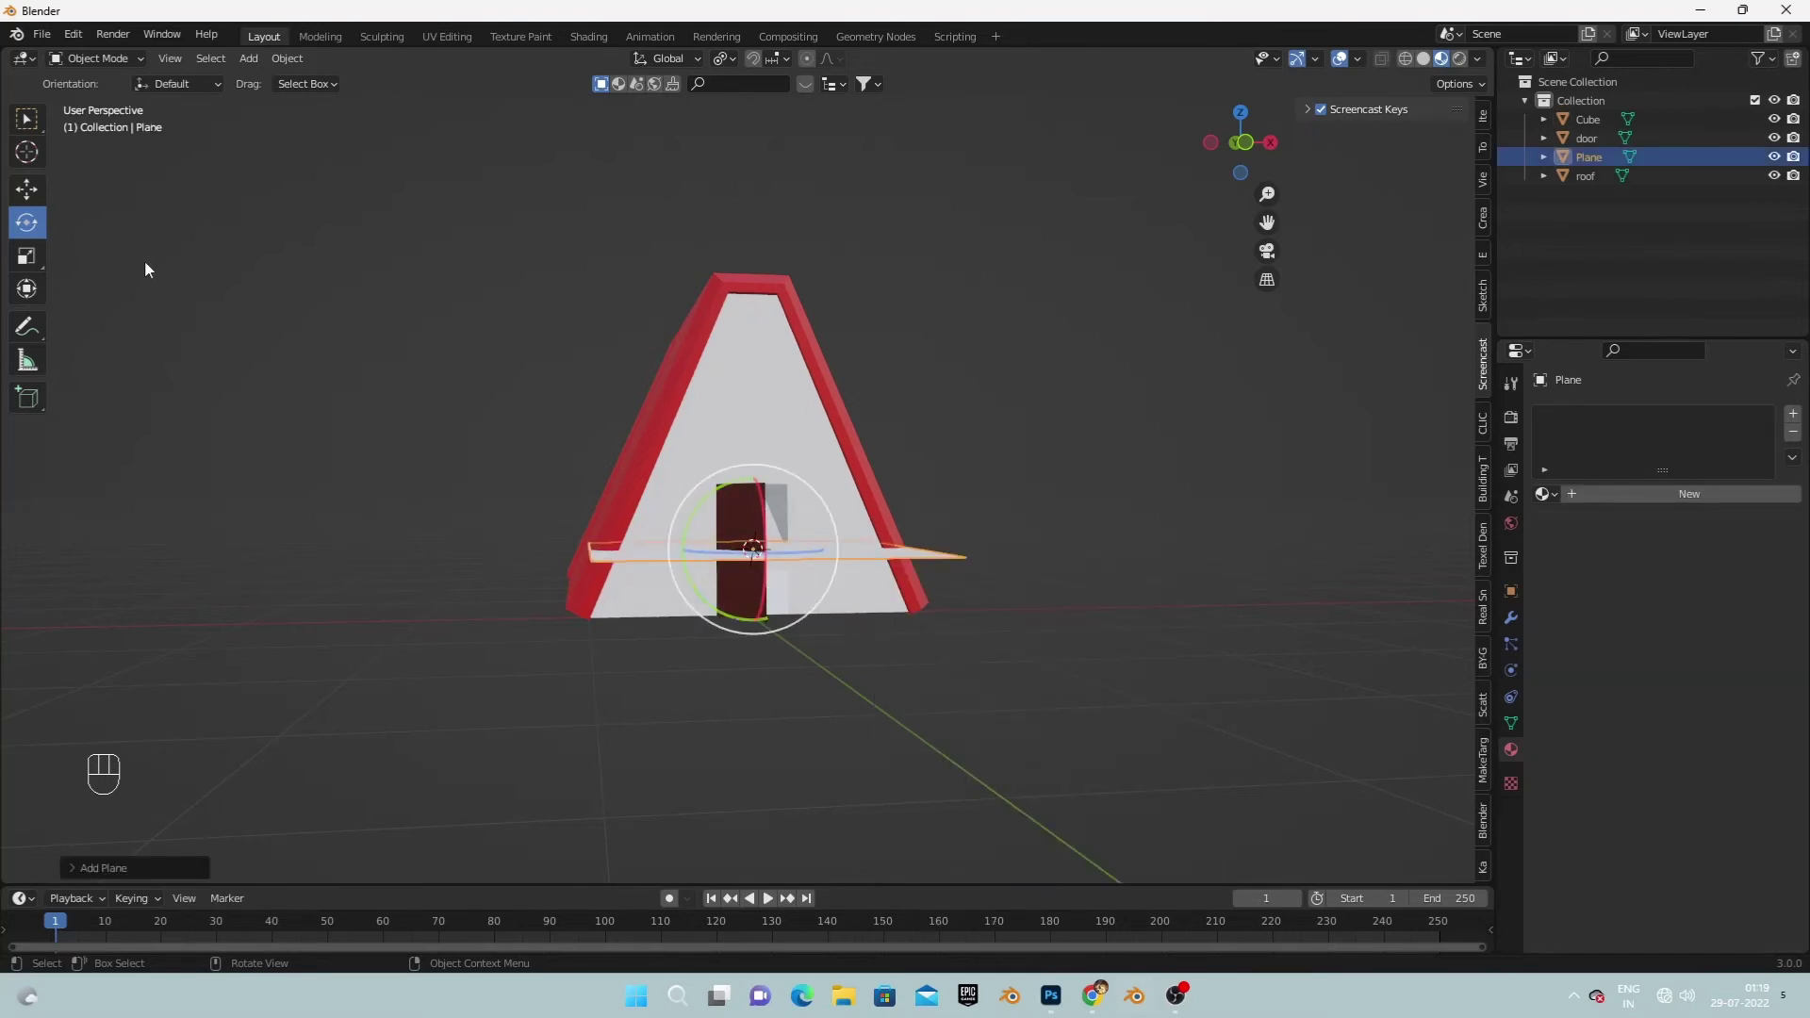
key(KP_1)
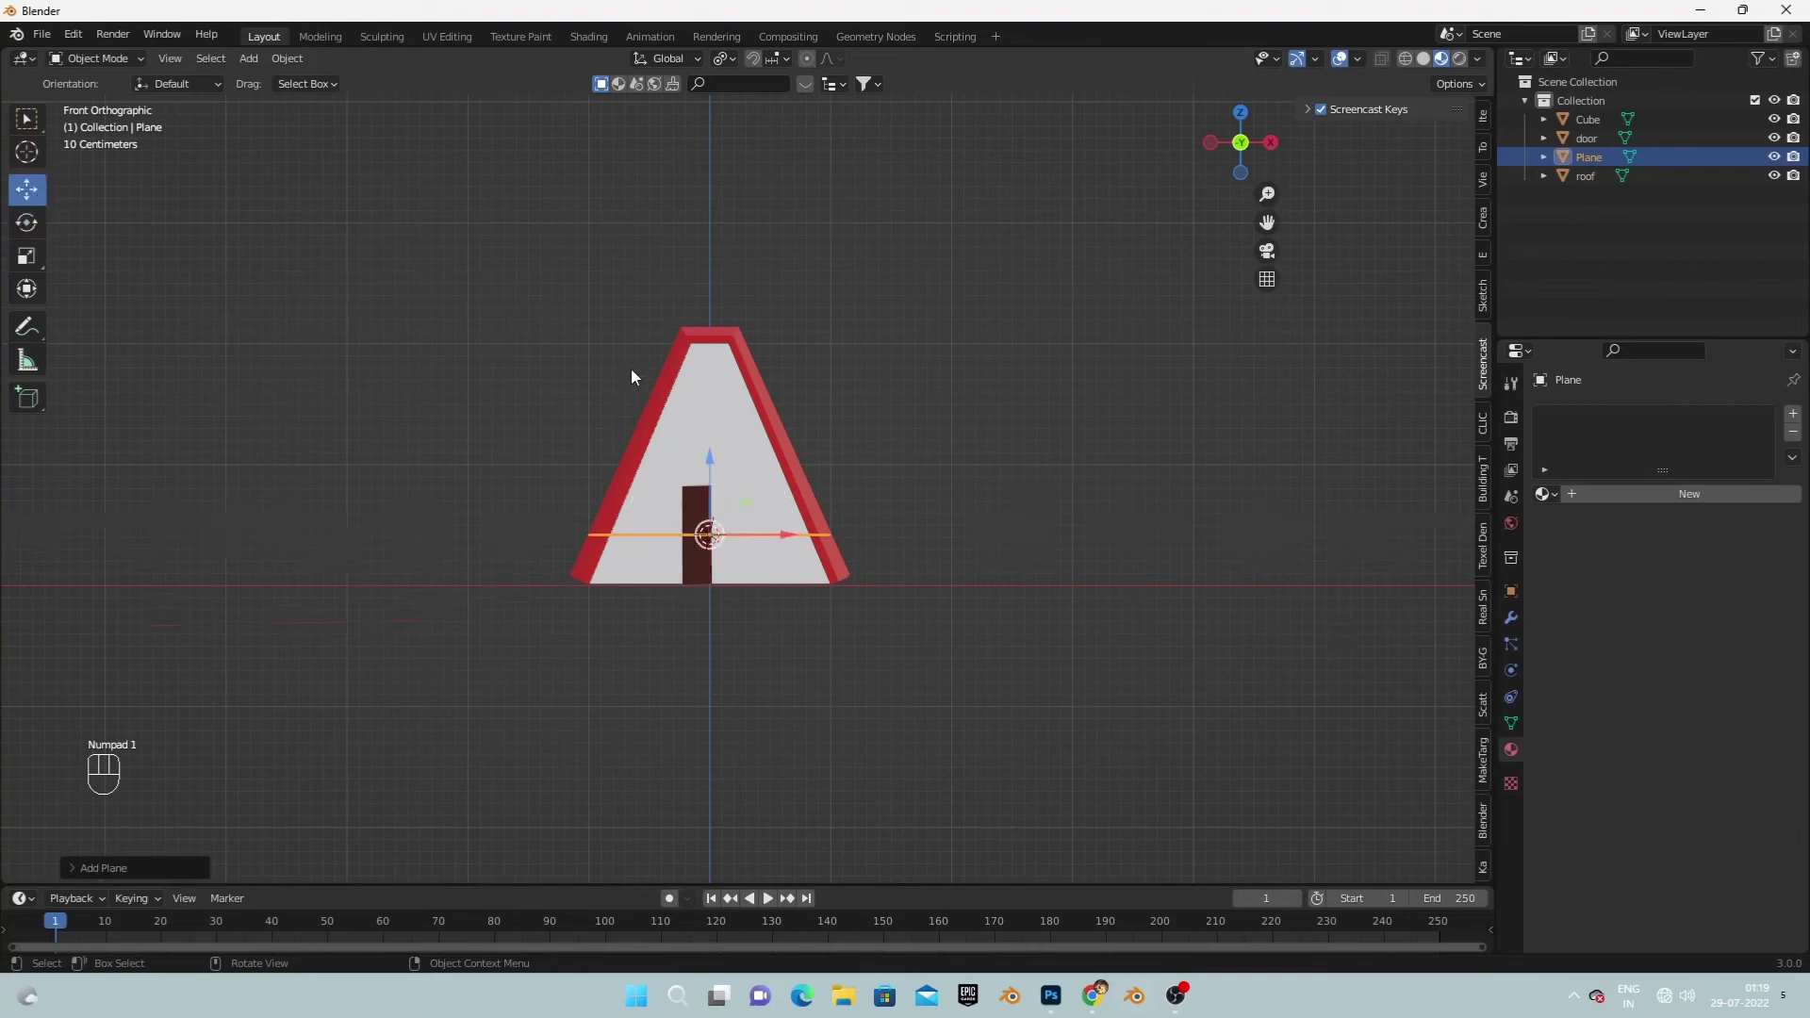
drag(710, 461, 716, 517)
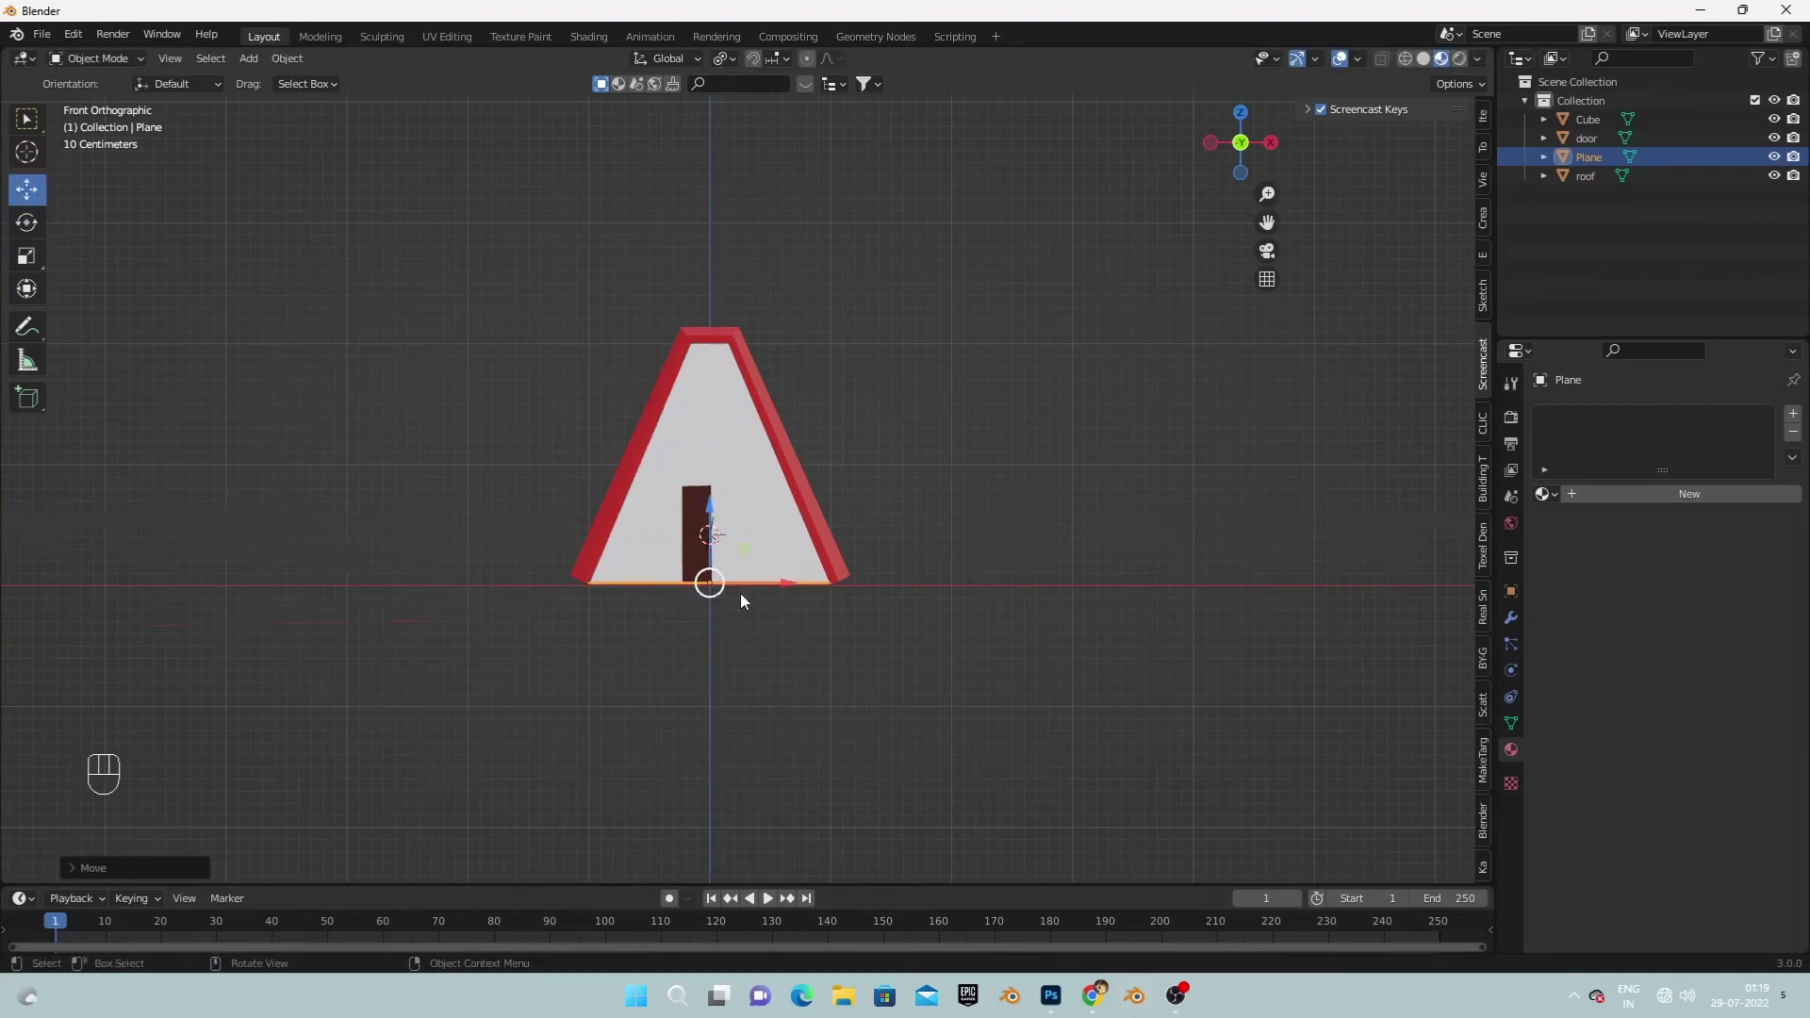
click(869, 686)
drag(844, 685, 852, 722)
drag(870, 705, 914, 716)
Extrude the plane's edges upward into back and side backdrop walls, previewing with lighting.
drag(845, 677, 688, 534)
drag(828, 584, 787, 567)
middle_click(783, 566)
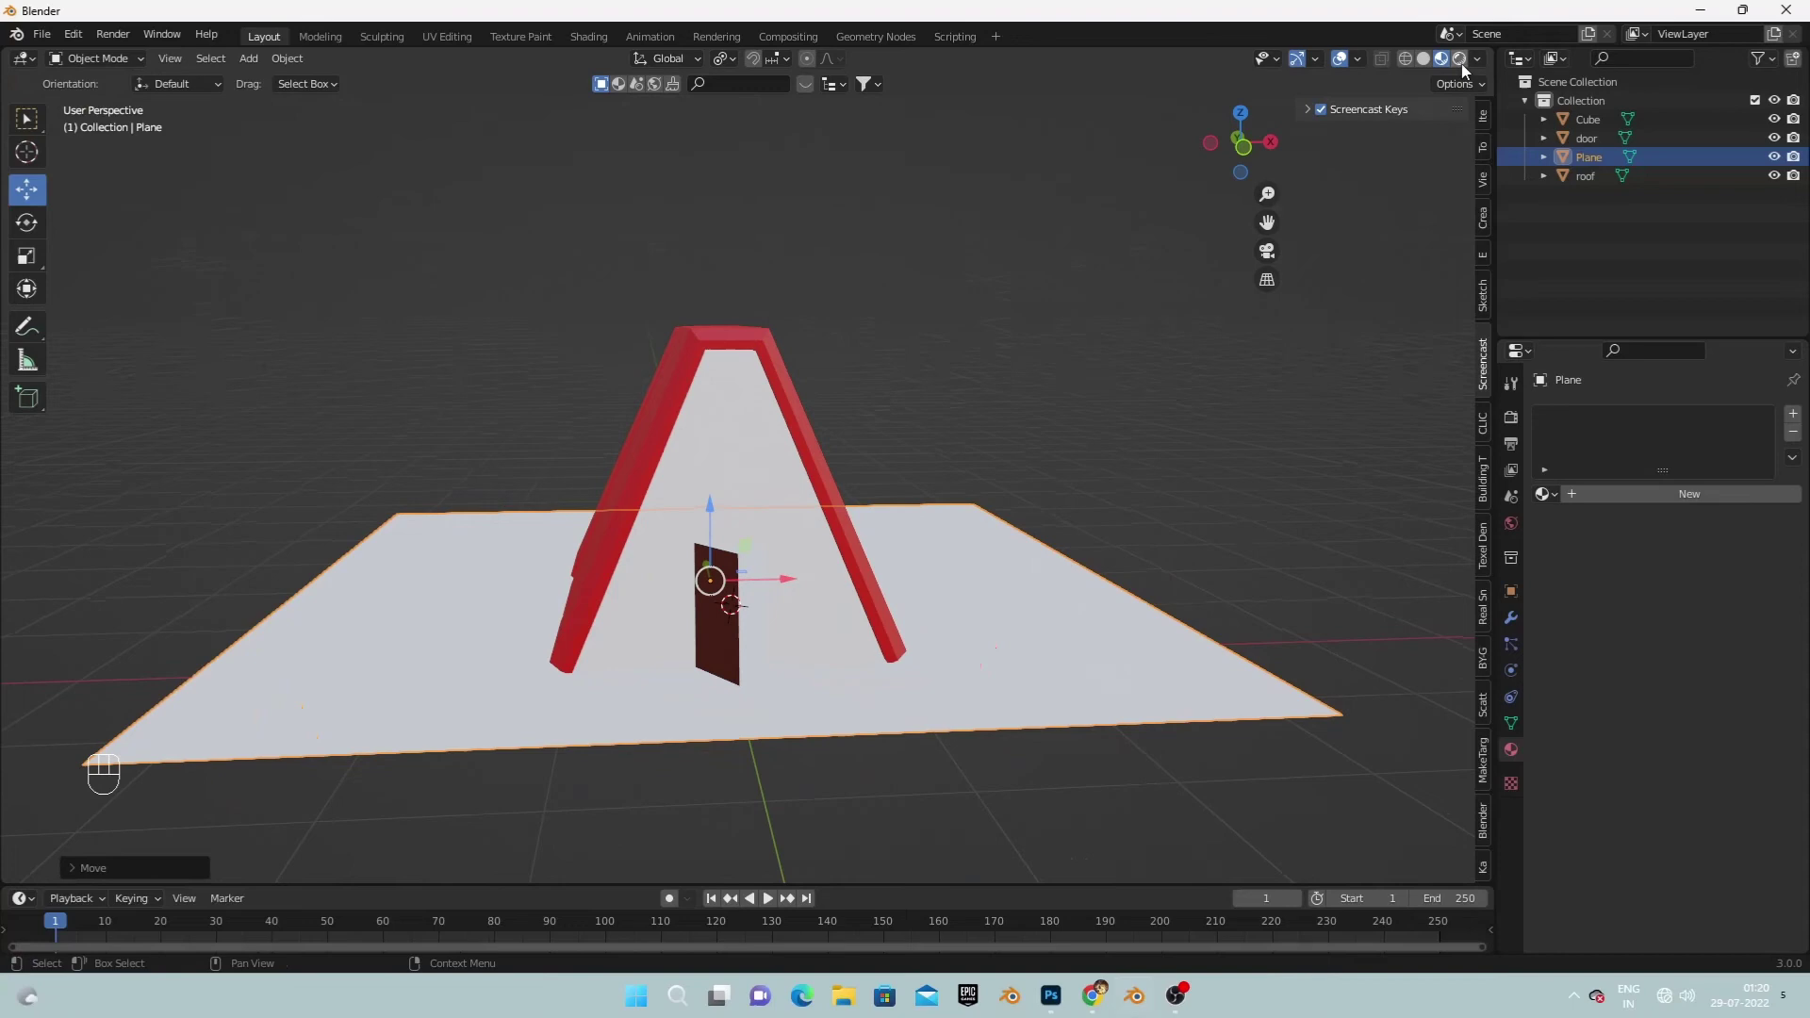
drag(781, 520, 820, 533)
click(1165, 529)
drag(566, 533, 676, 570)
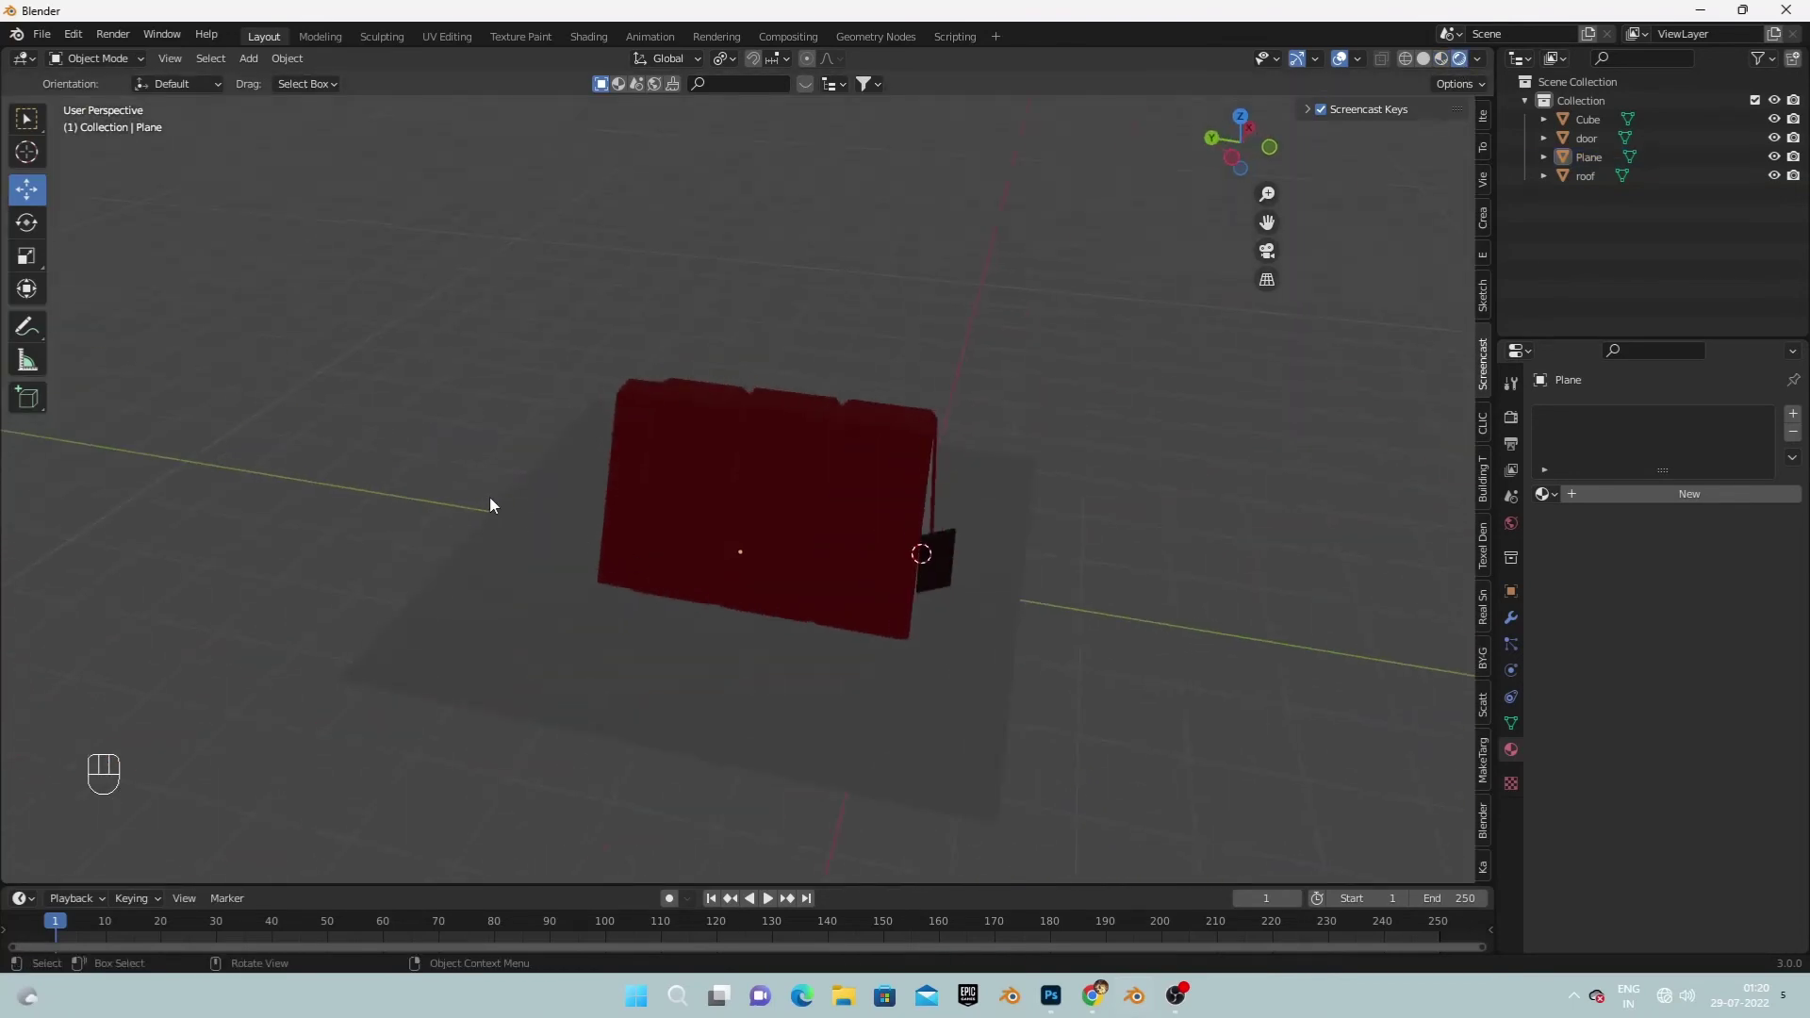
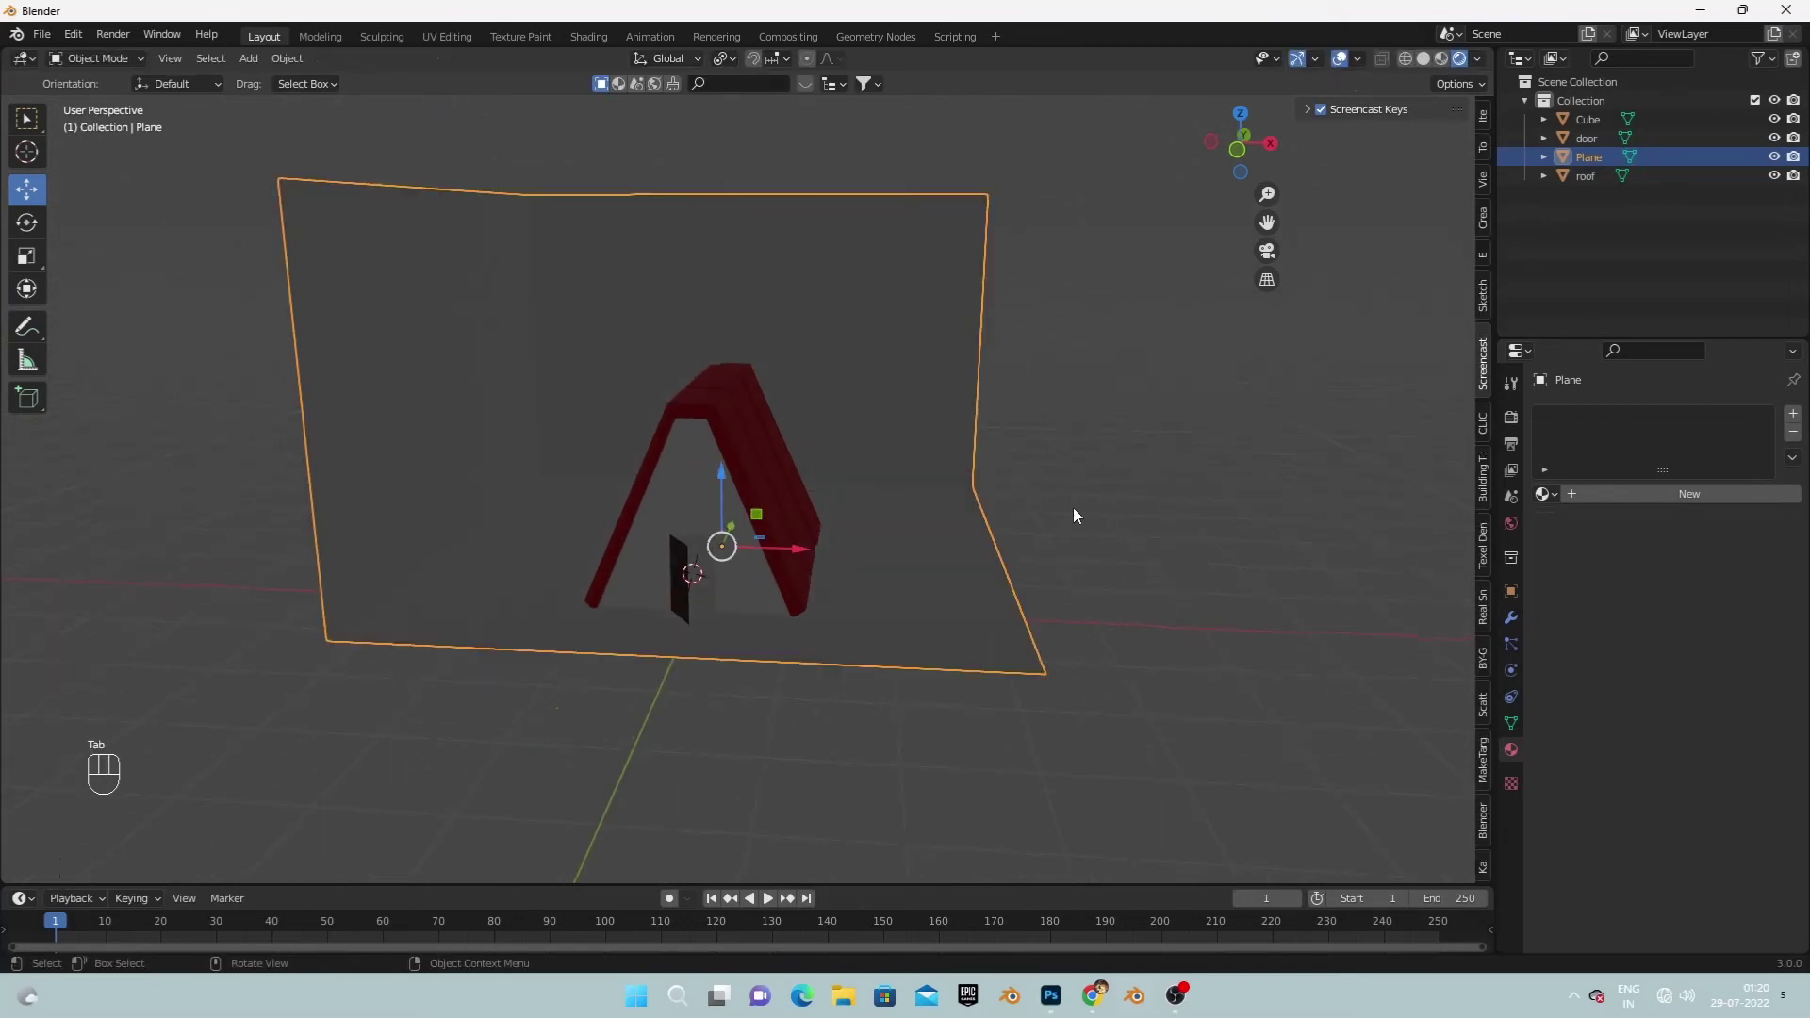
click(1089, 523)
drag(1007, 549, 1025, 559)
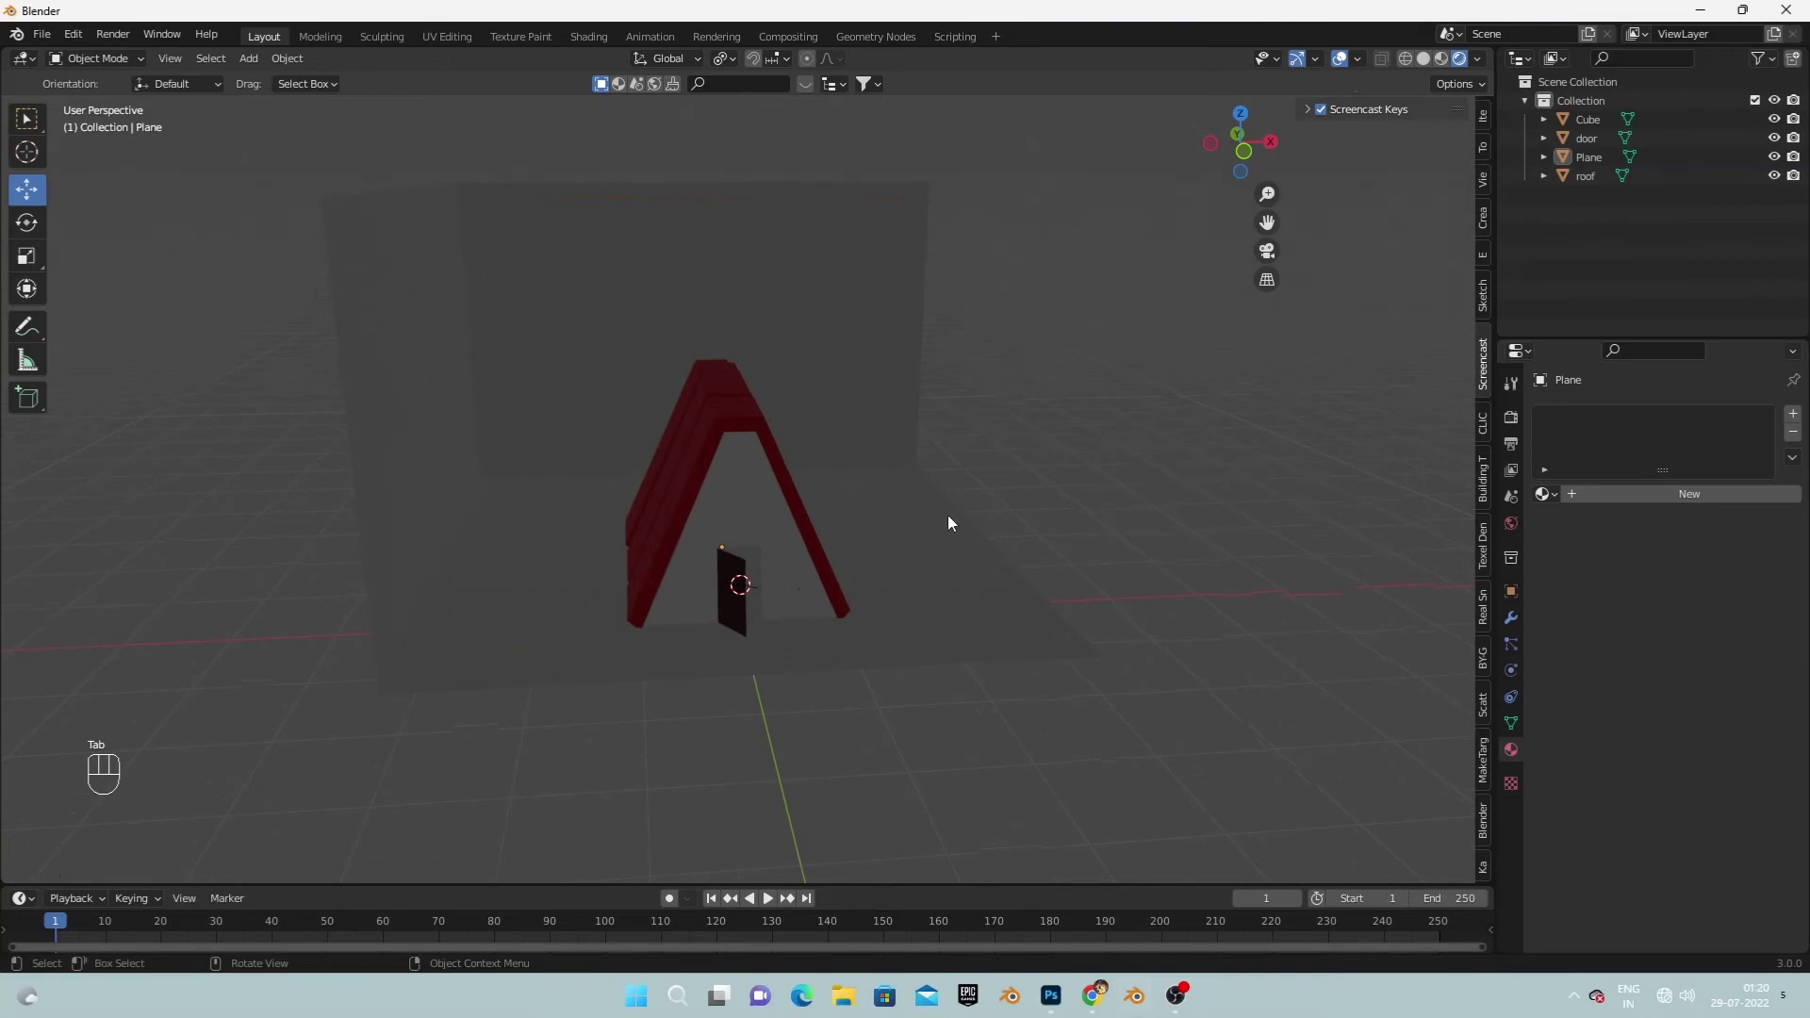
Add a sun lamp to the scene from the Add menu.
key(shift+s)
key(shift+a)
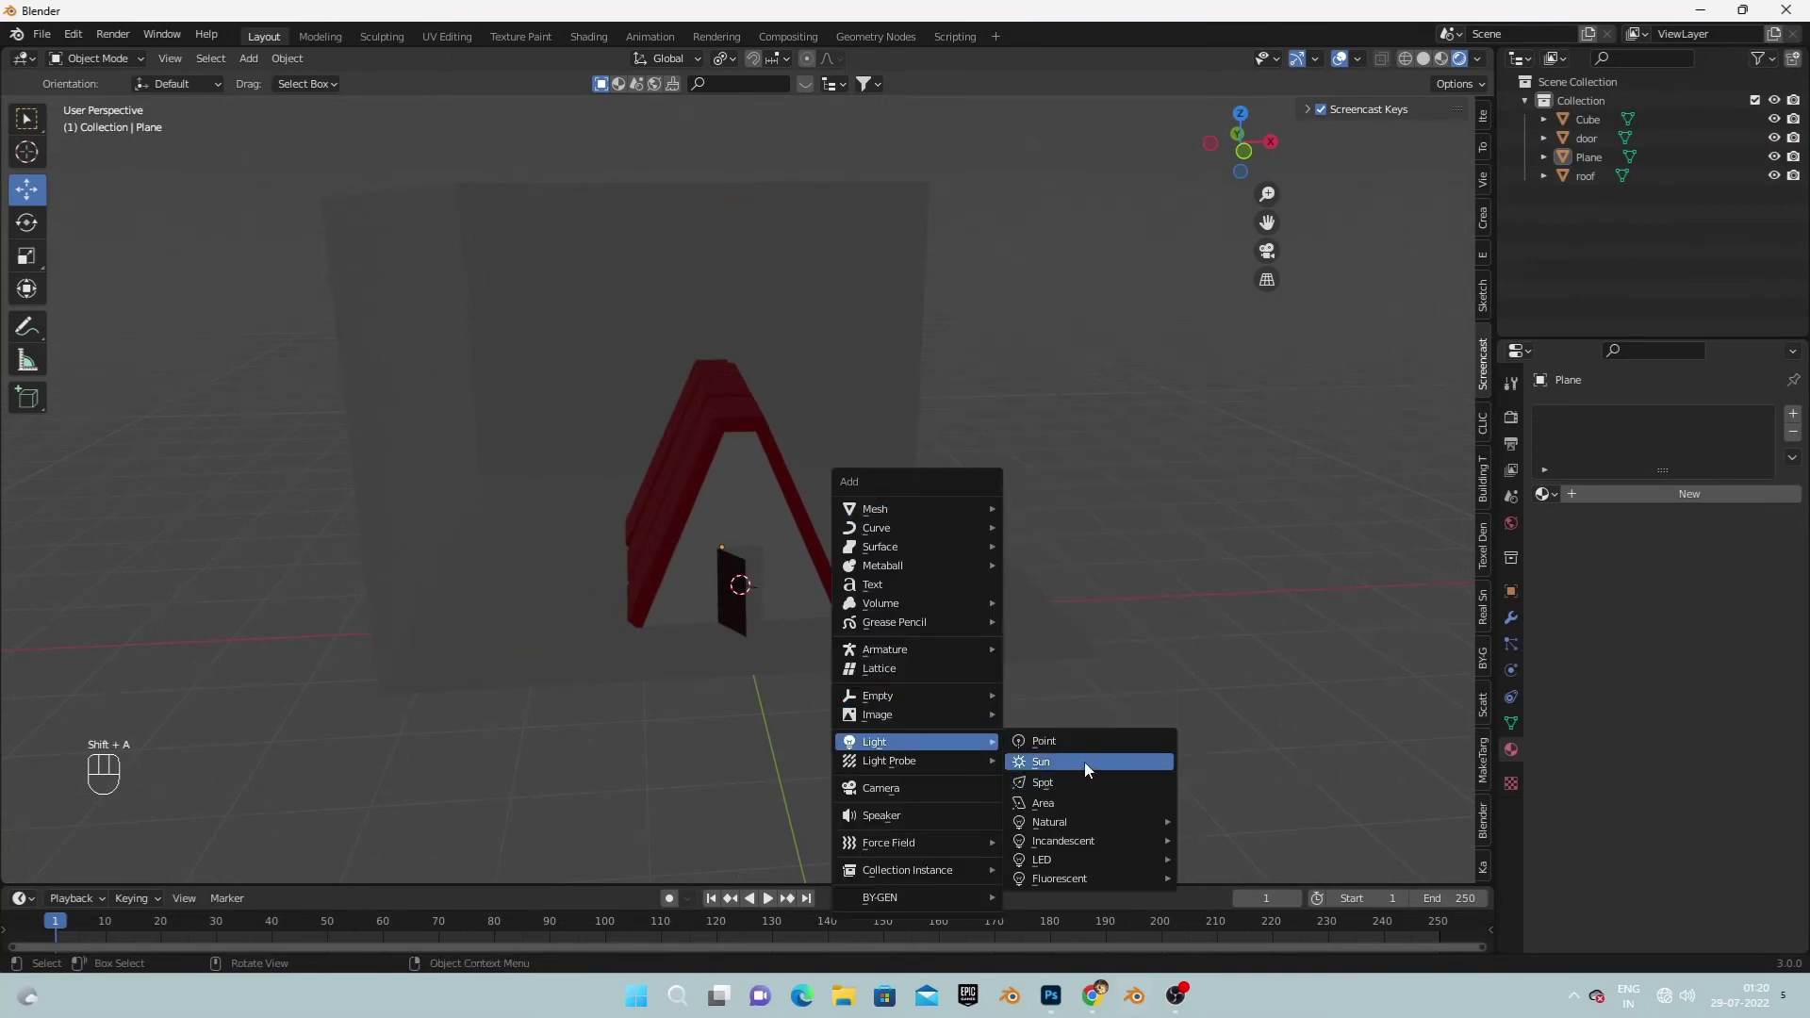
click(751, 531)
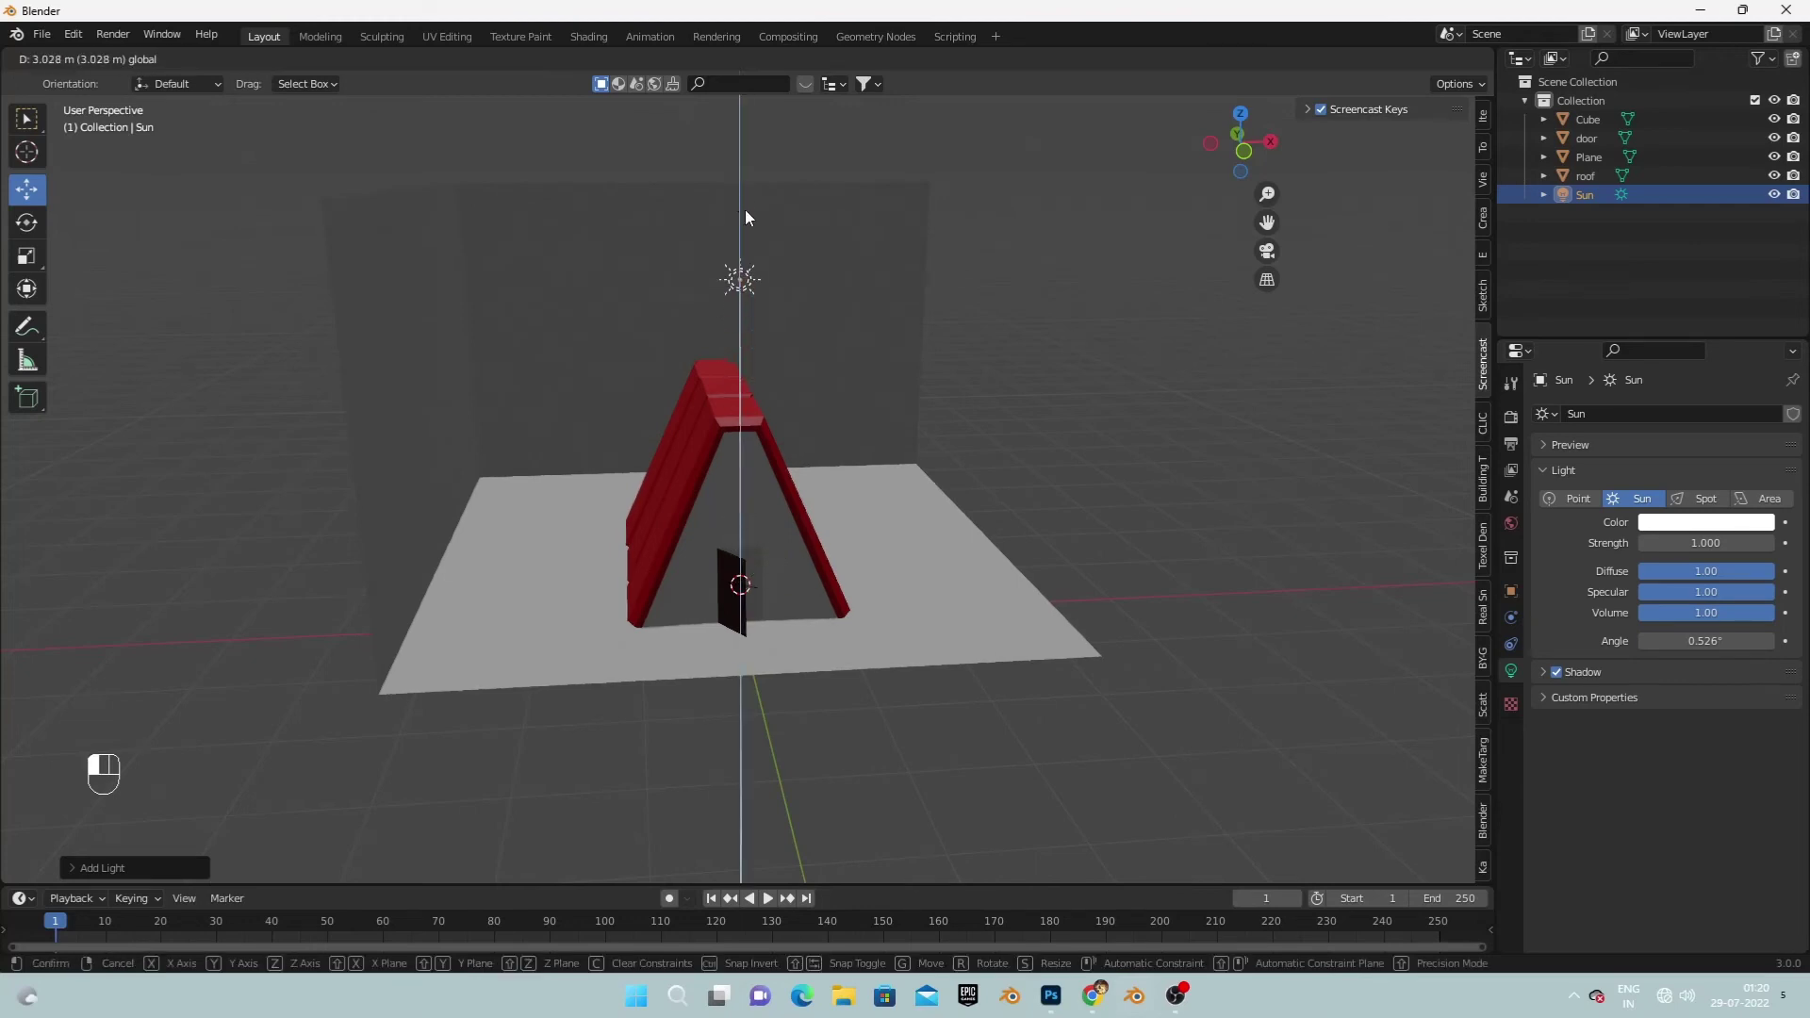
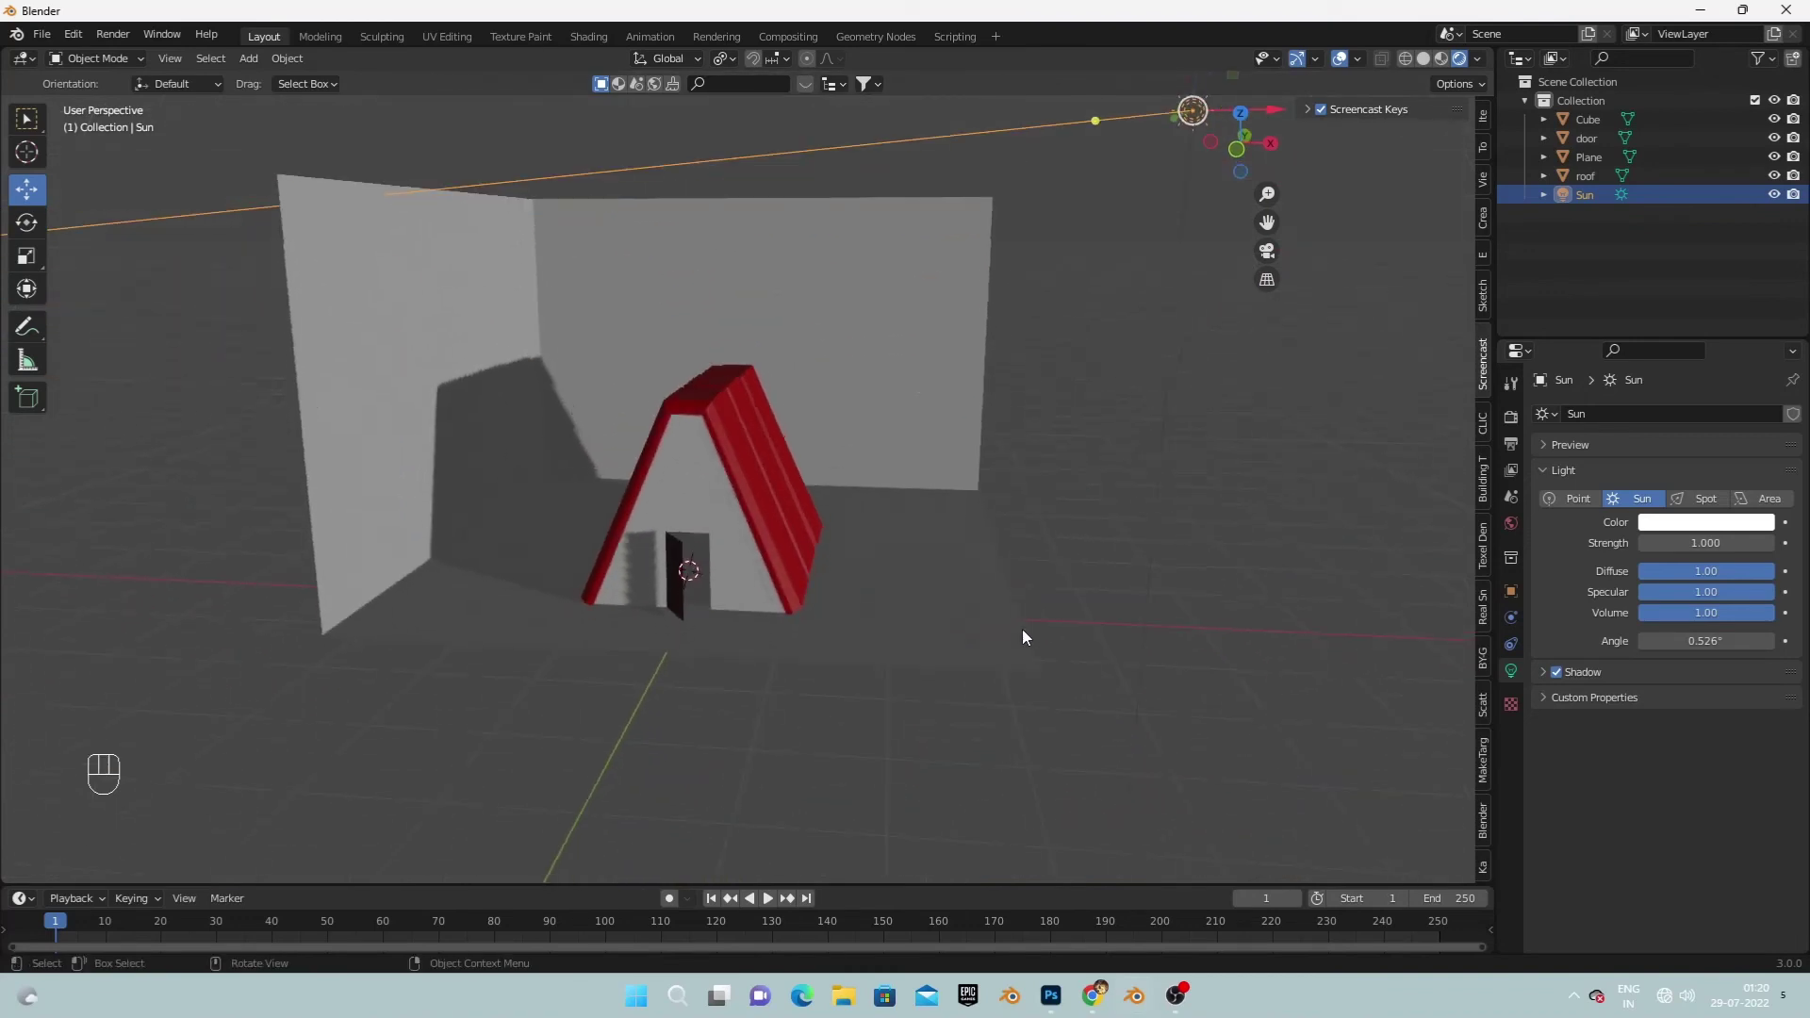
Check from several angles that the cabin casts its shadow onto the backdrop walls.
drag(1078, 124, 1052, 186)
drag(1098, 109, 1084, 189)
drag(1062, 229, 900, 251)
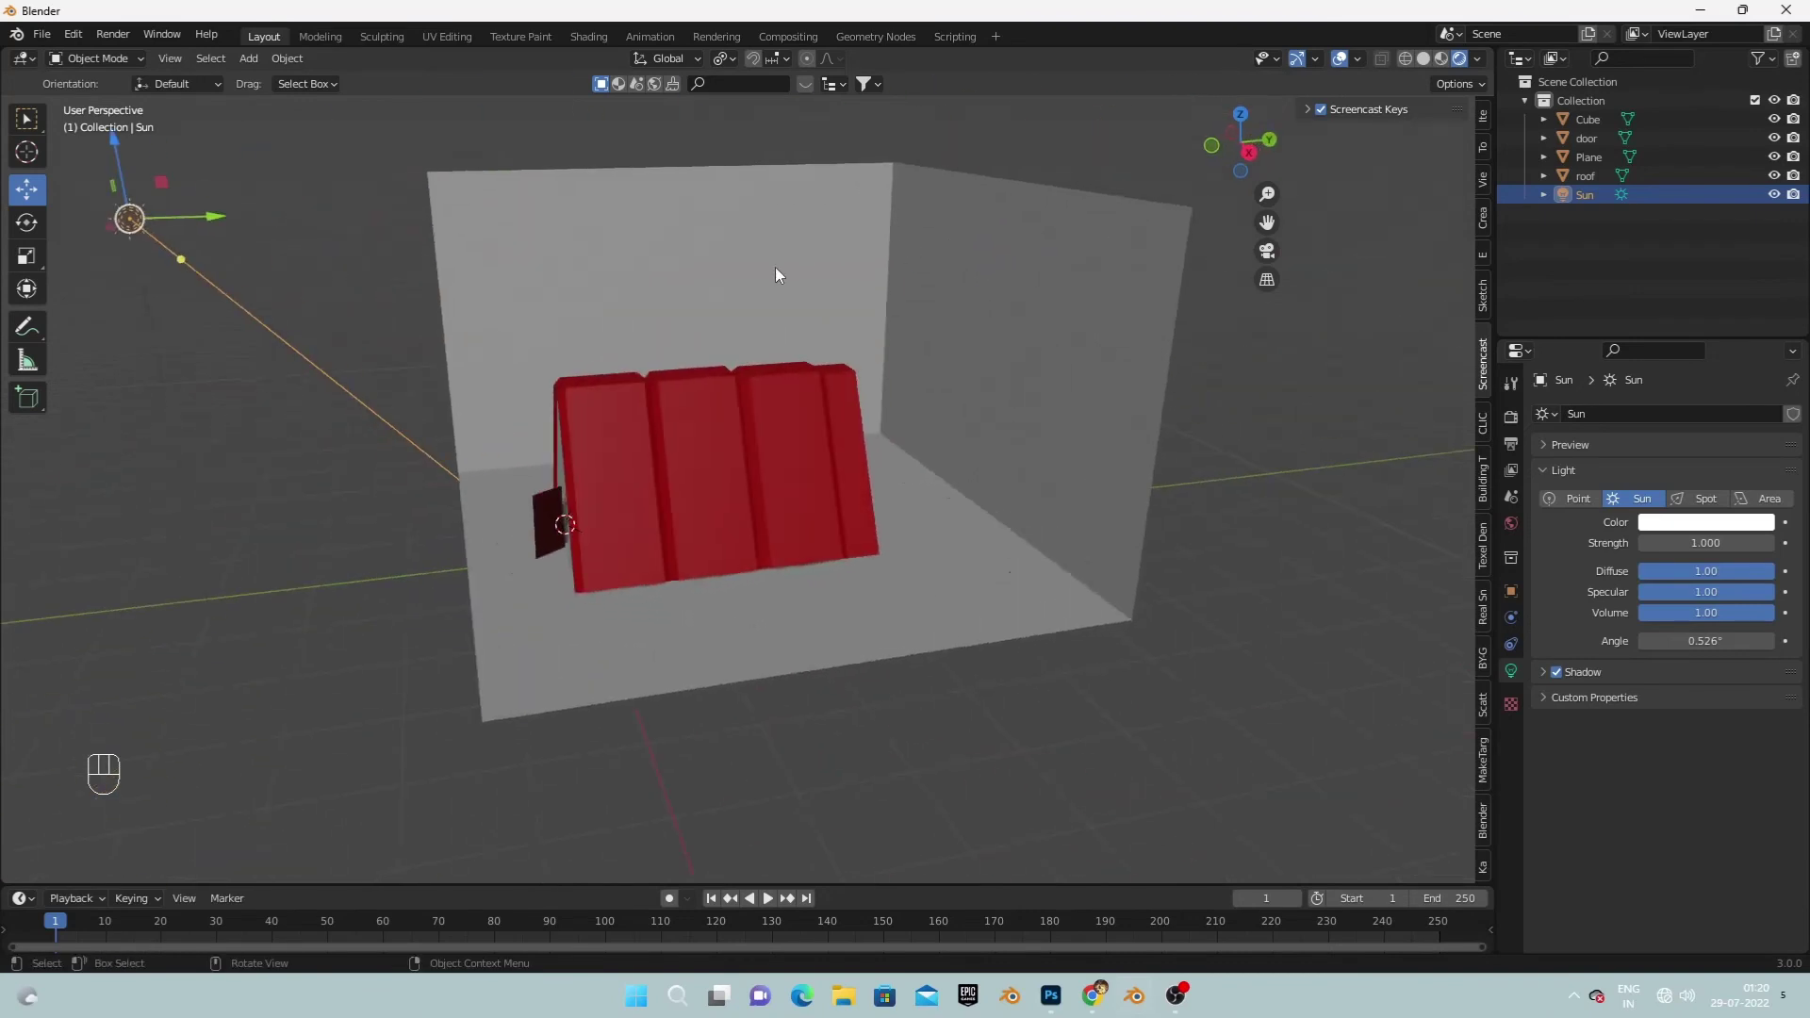
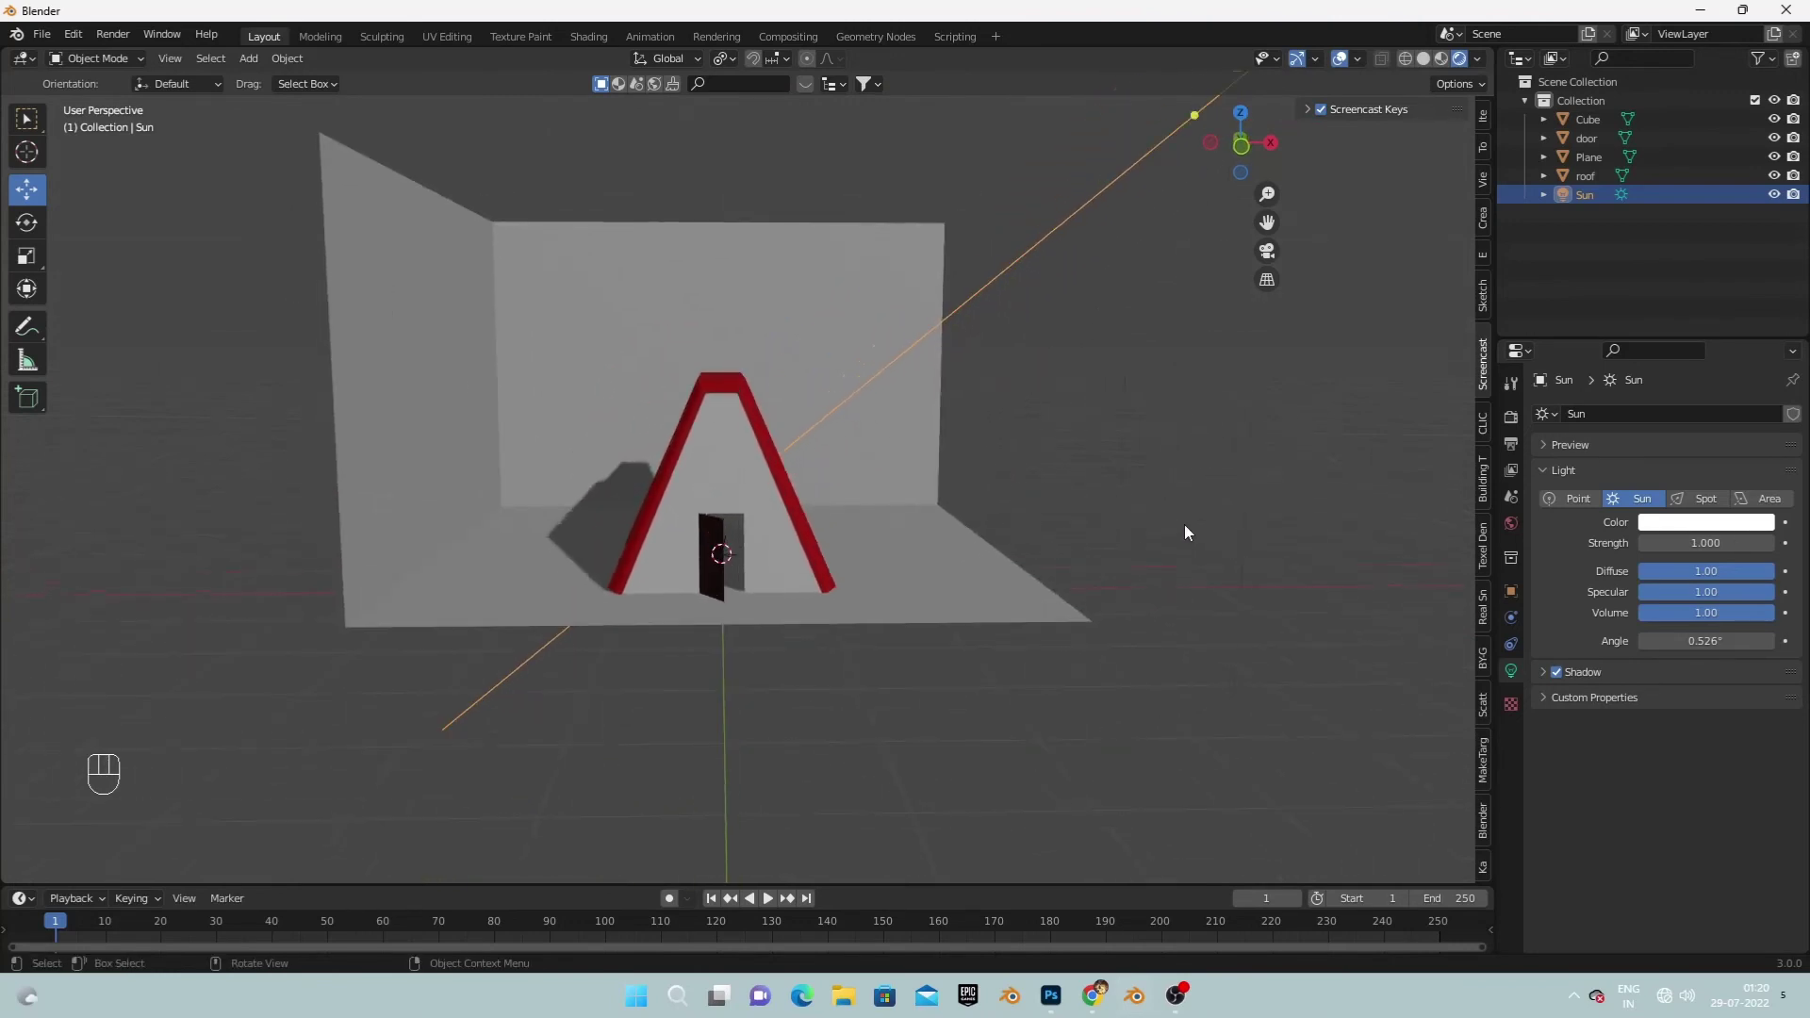
click(1188, 532)
drag(1077, 554, 1050, 576)
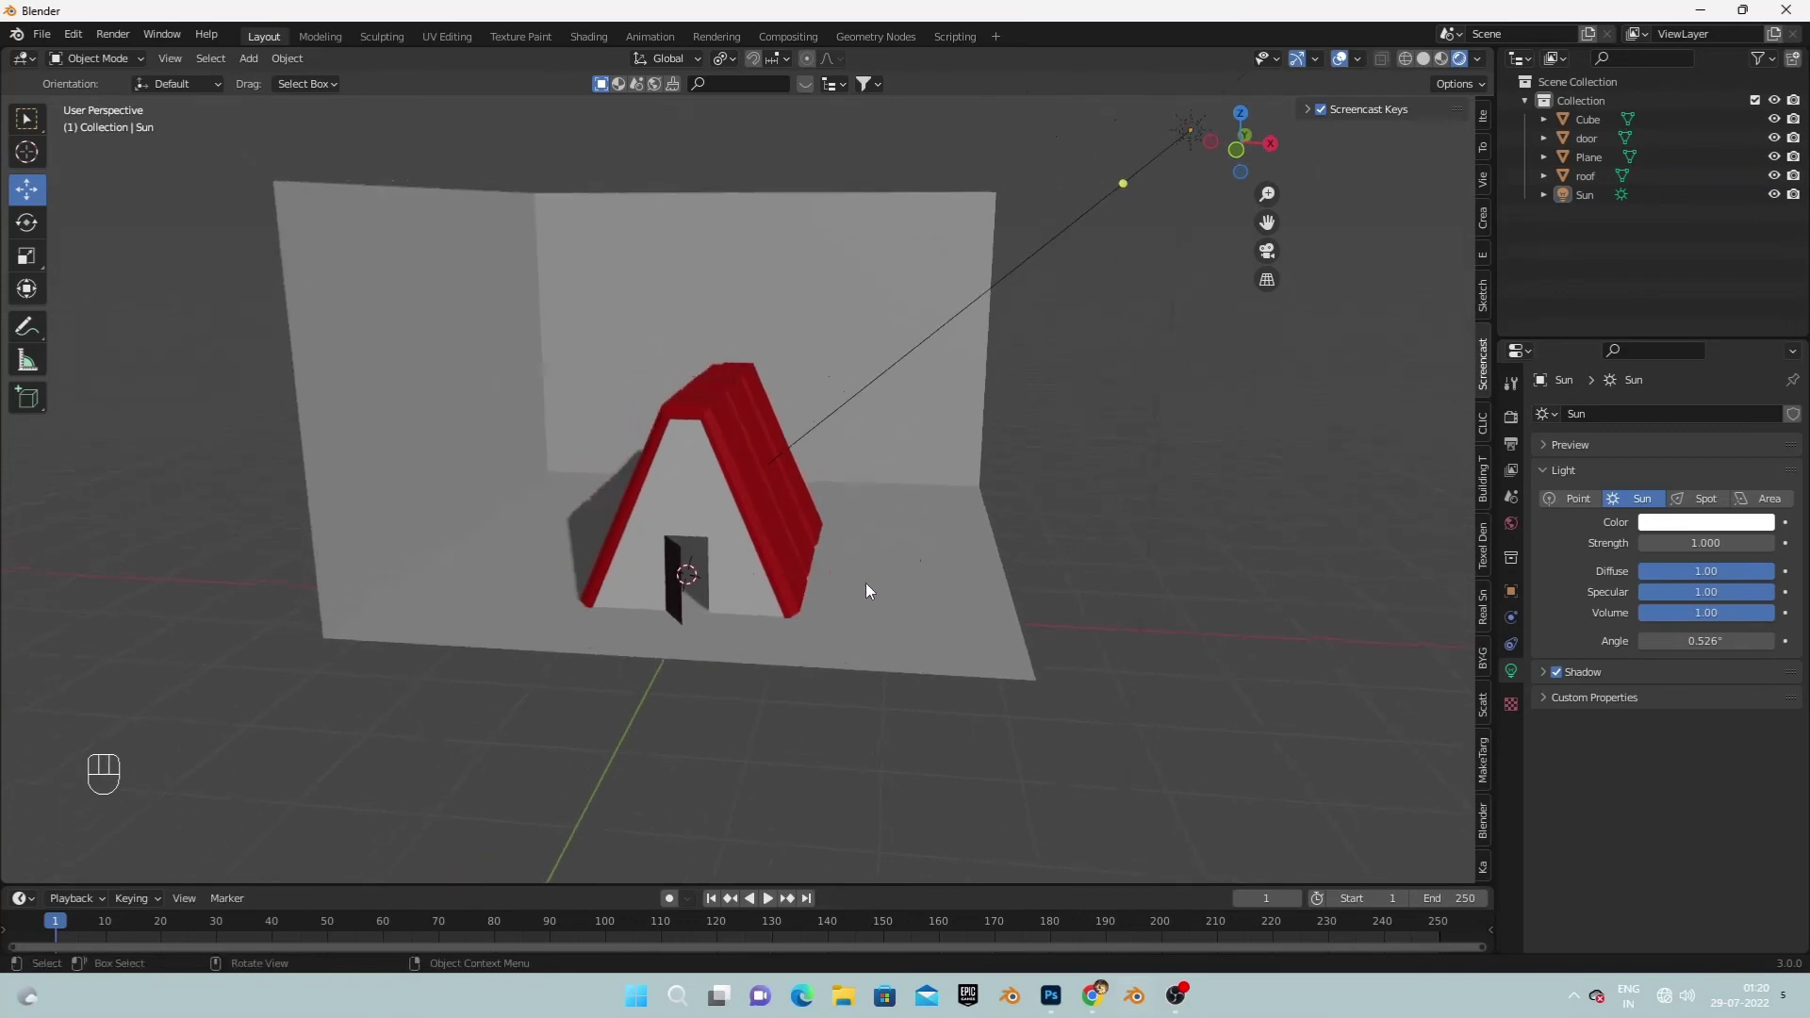
Select the backdrop plane and give it a new green ground material.
click(872, 589)
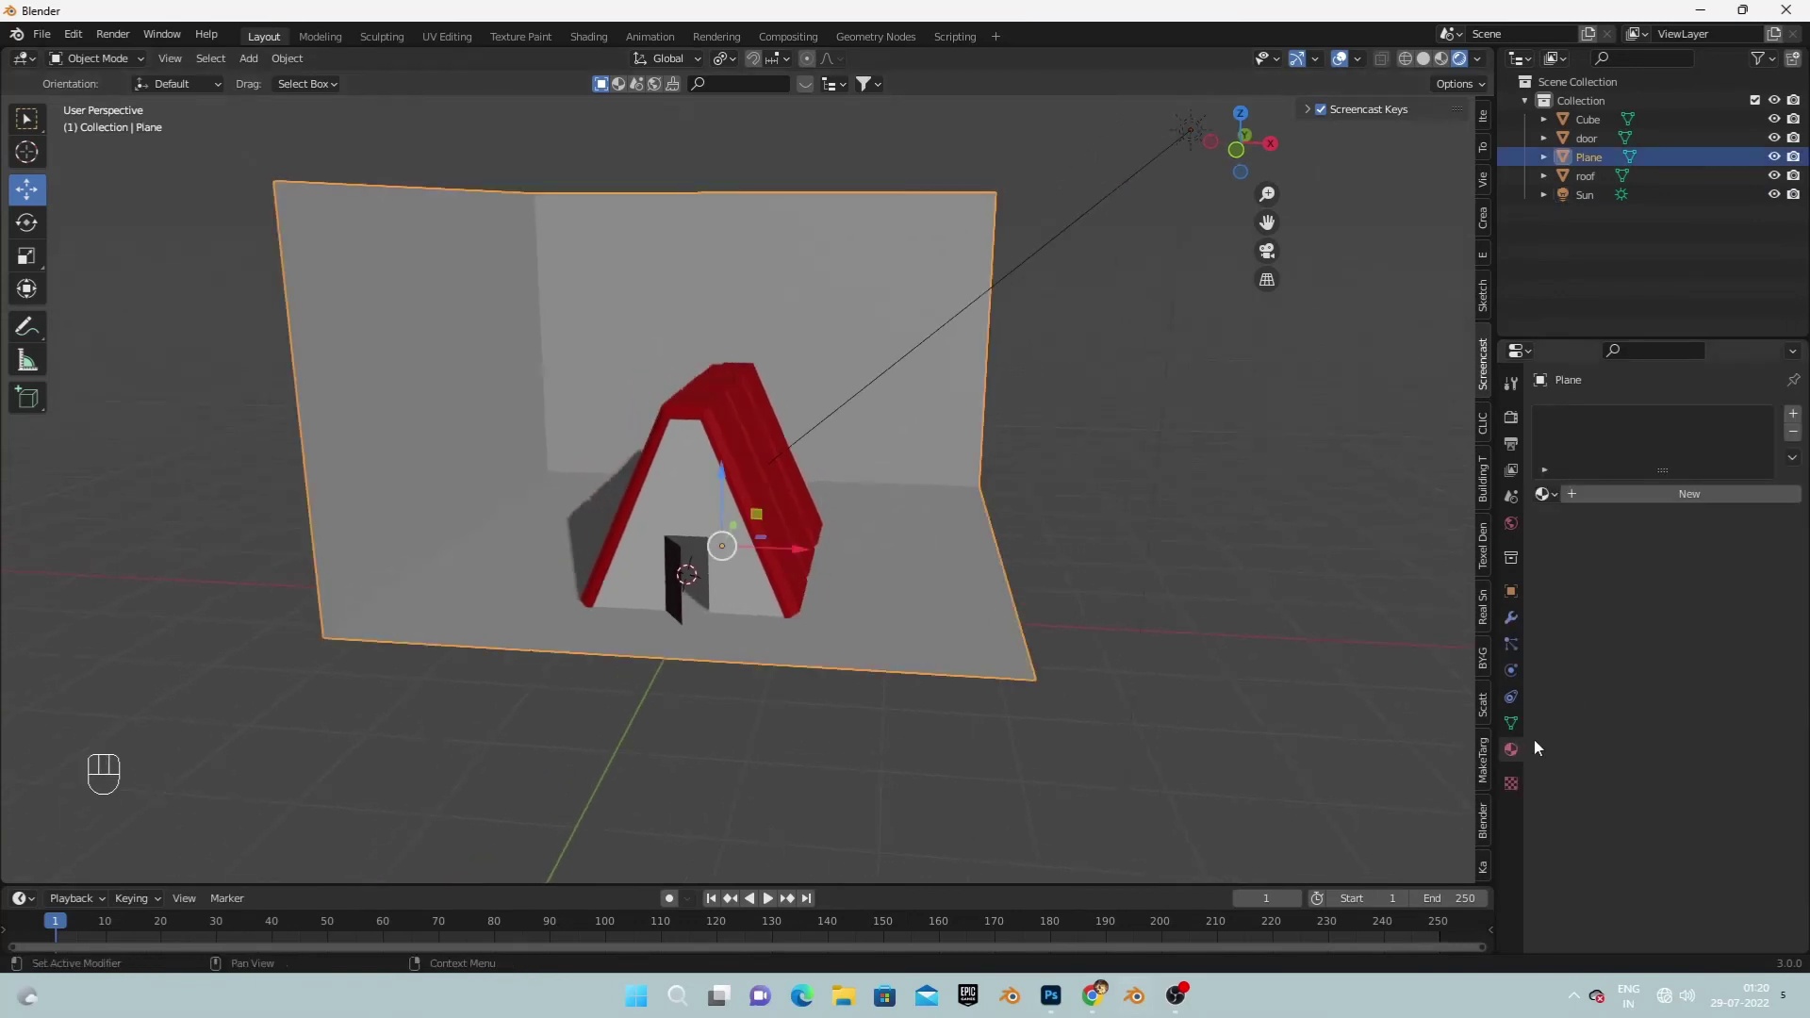
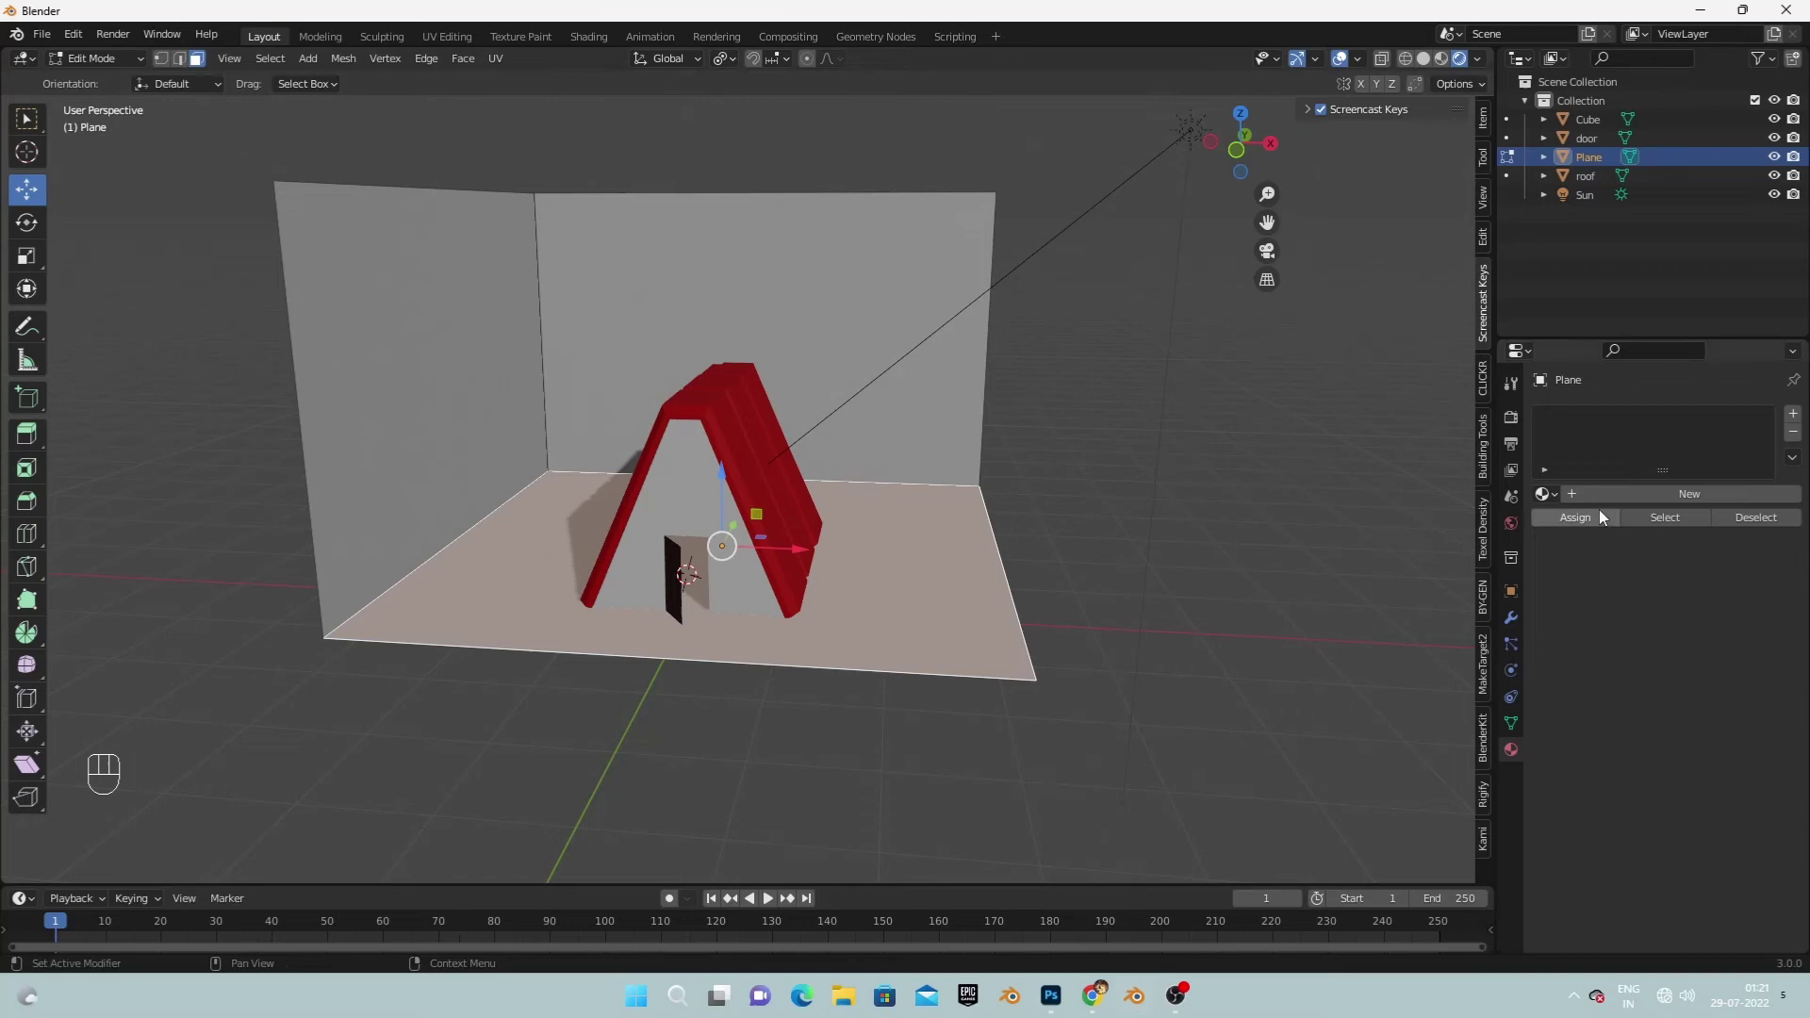
click(1696, 724)
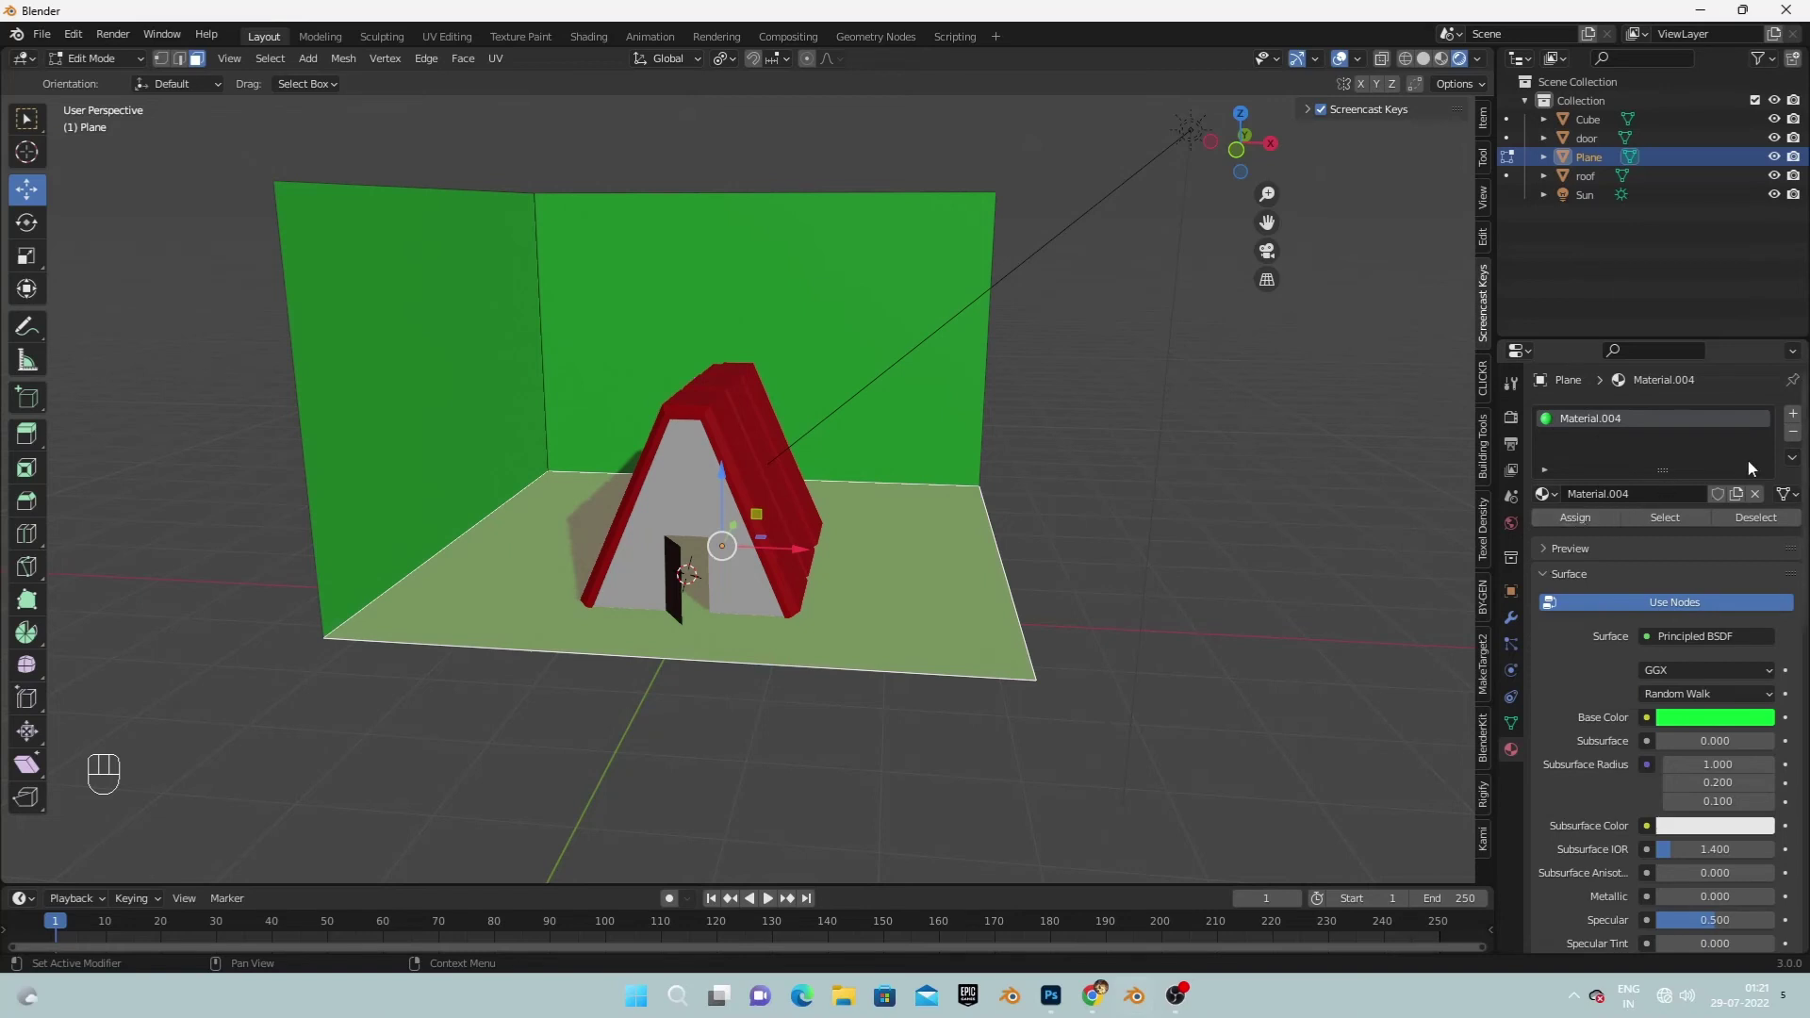
click(1599, 525)
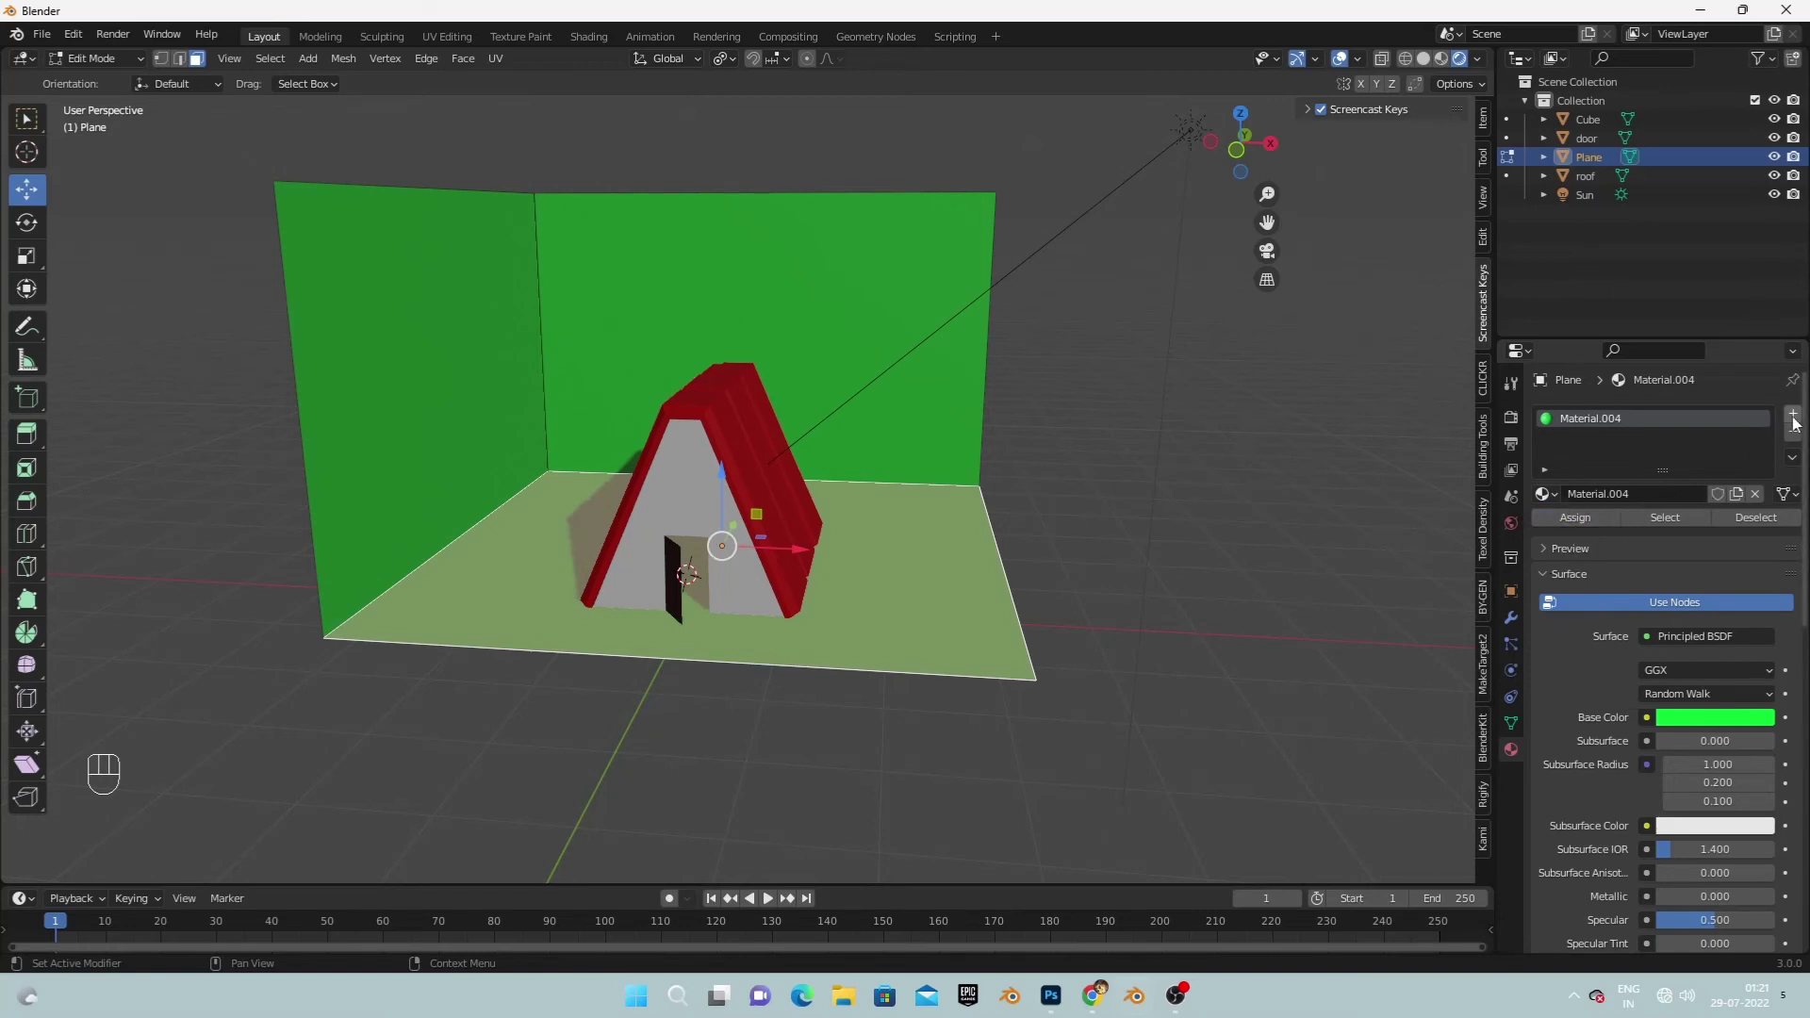
Add a second material slot with a new blue material for the backdrop walls.
click(1802, 424)
click(1620, 433)
click(1592, 441)
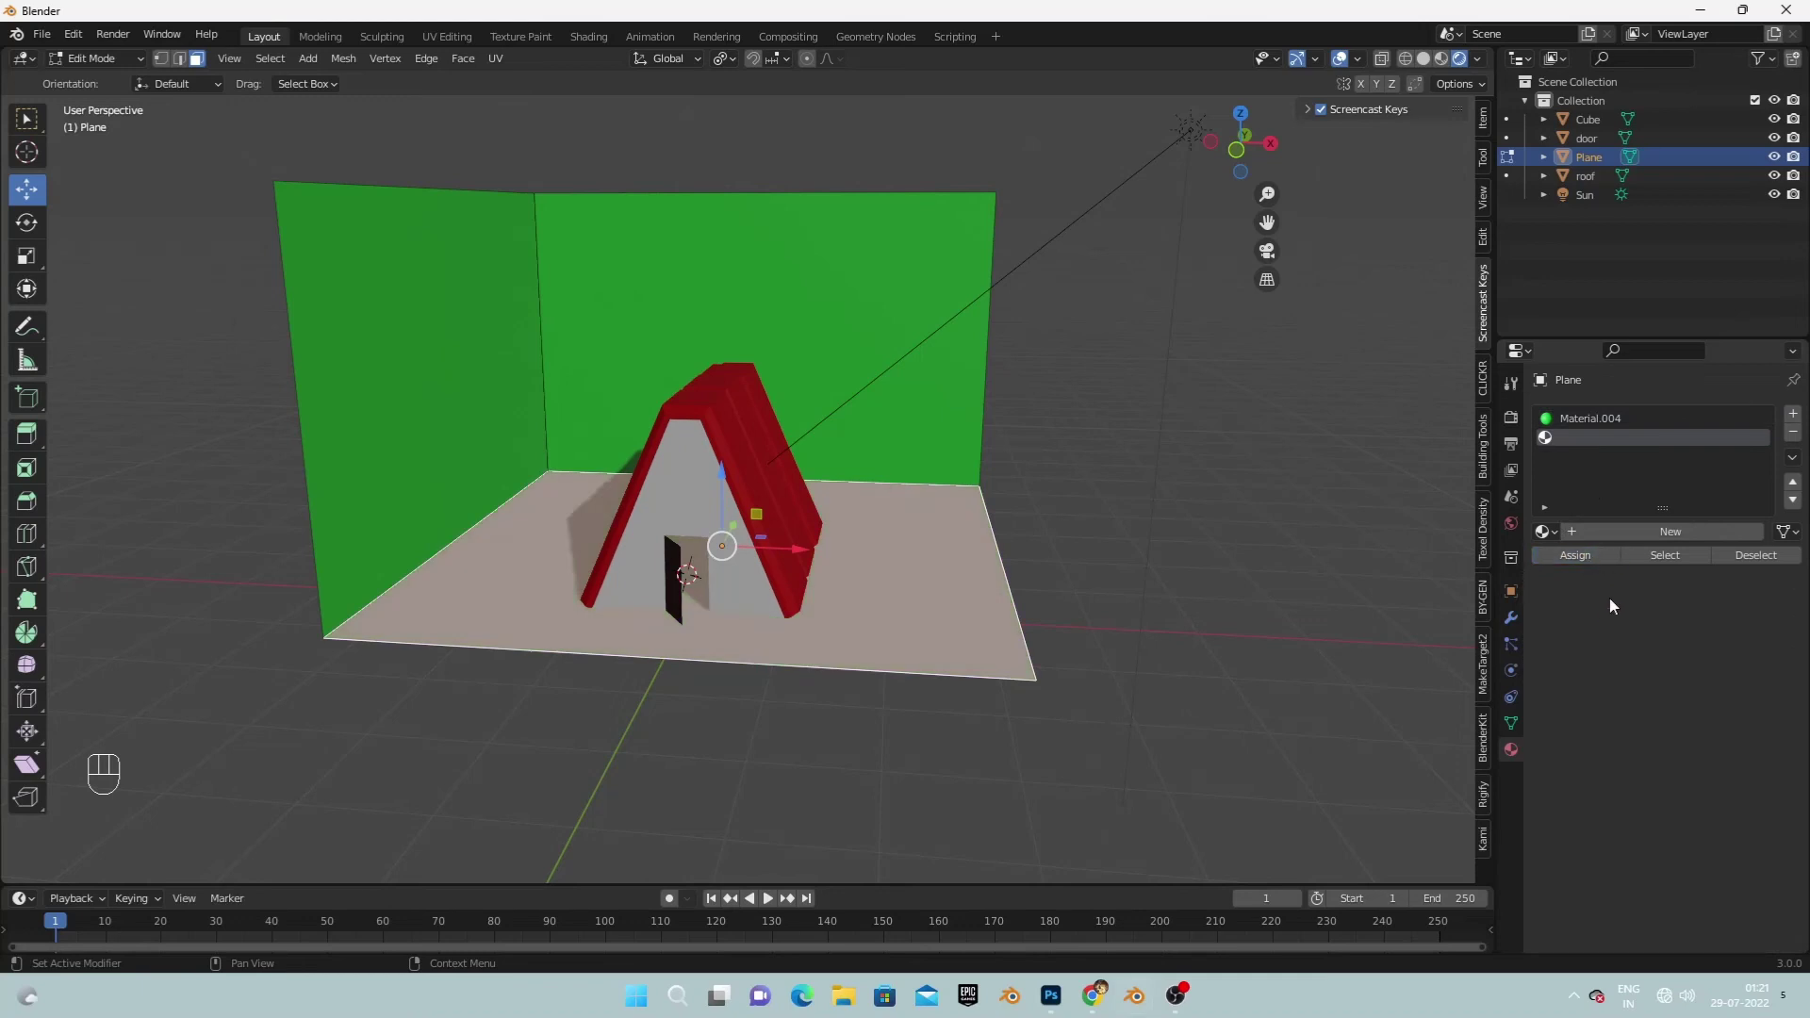
click(1605, 544)
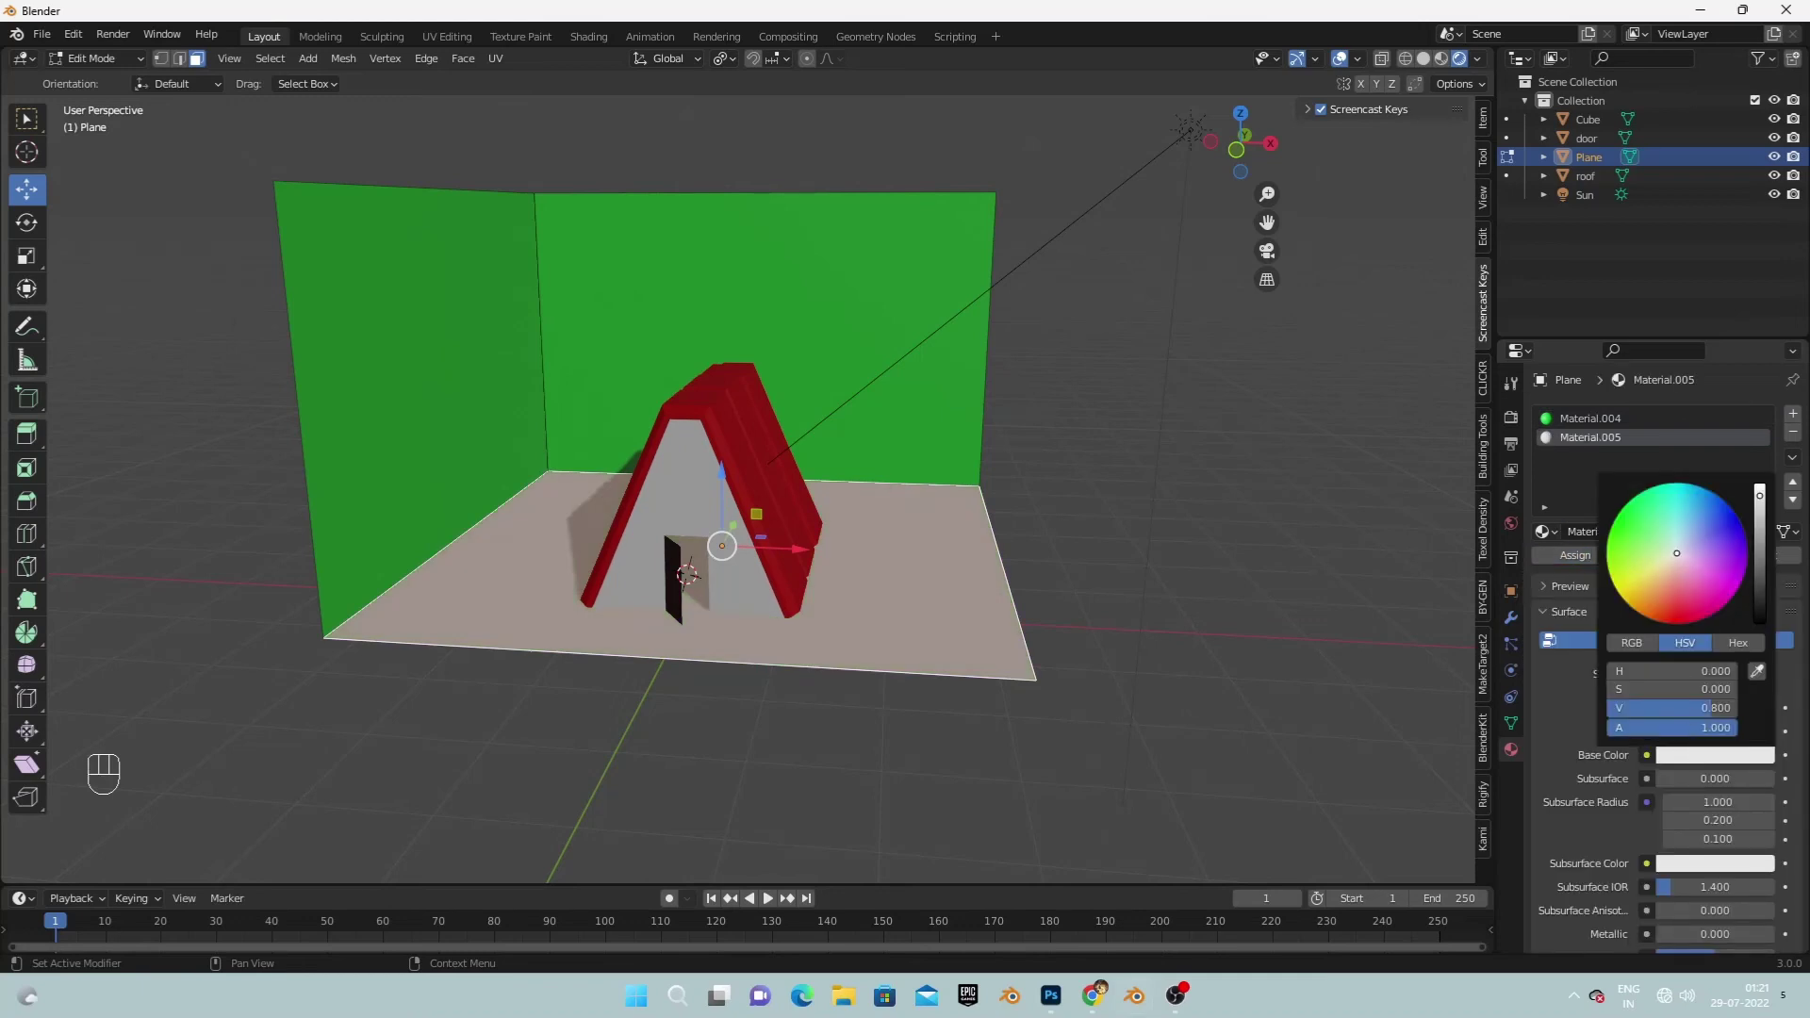
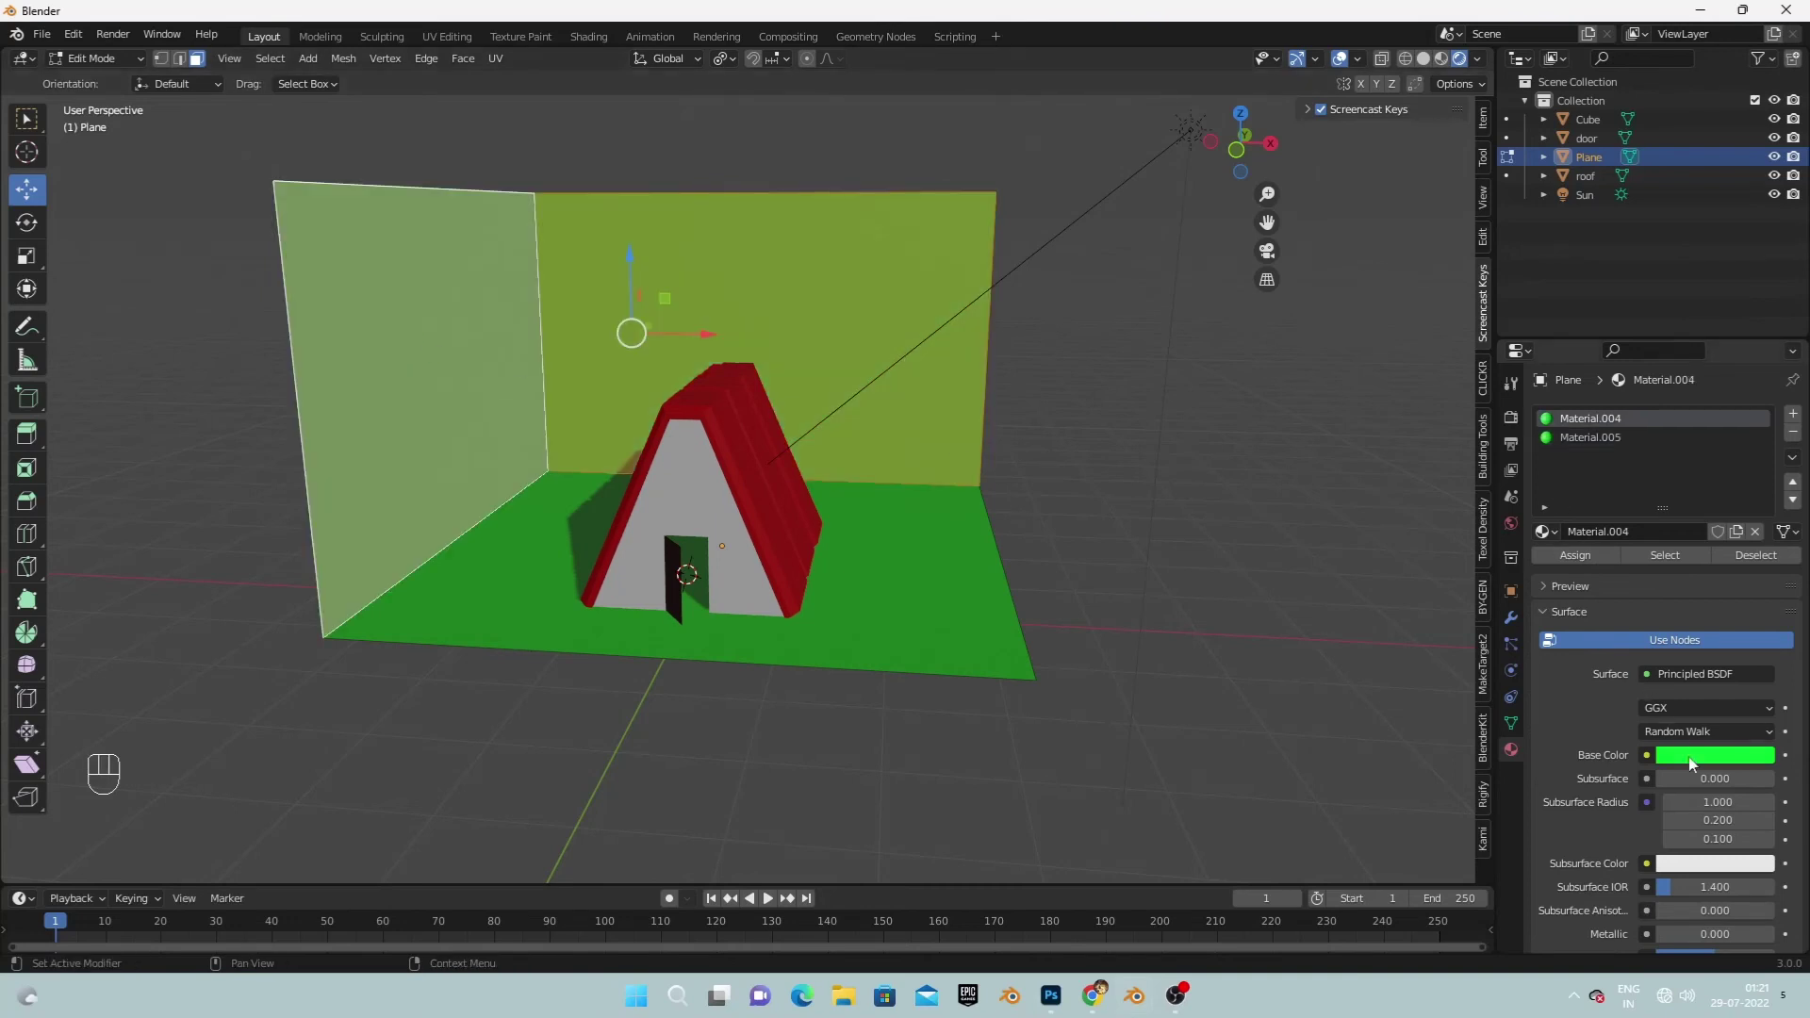
click(1701, 763)
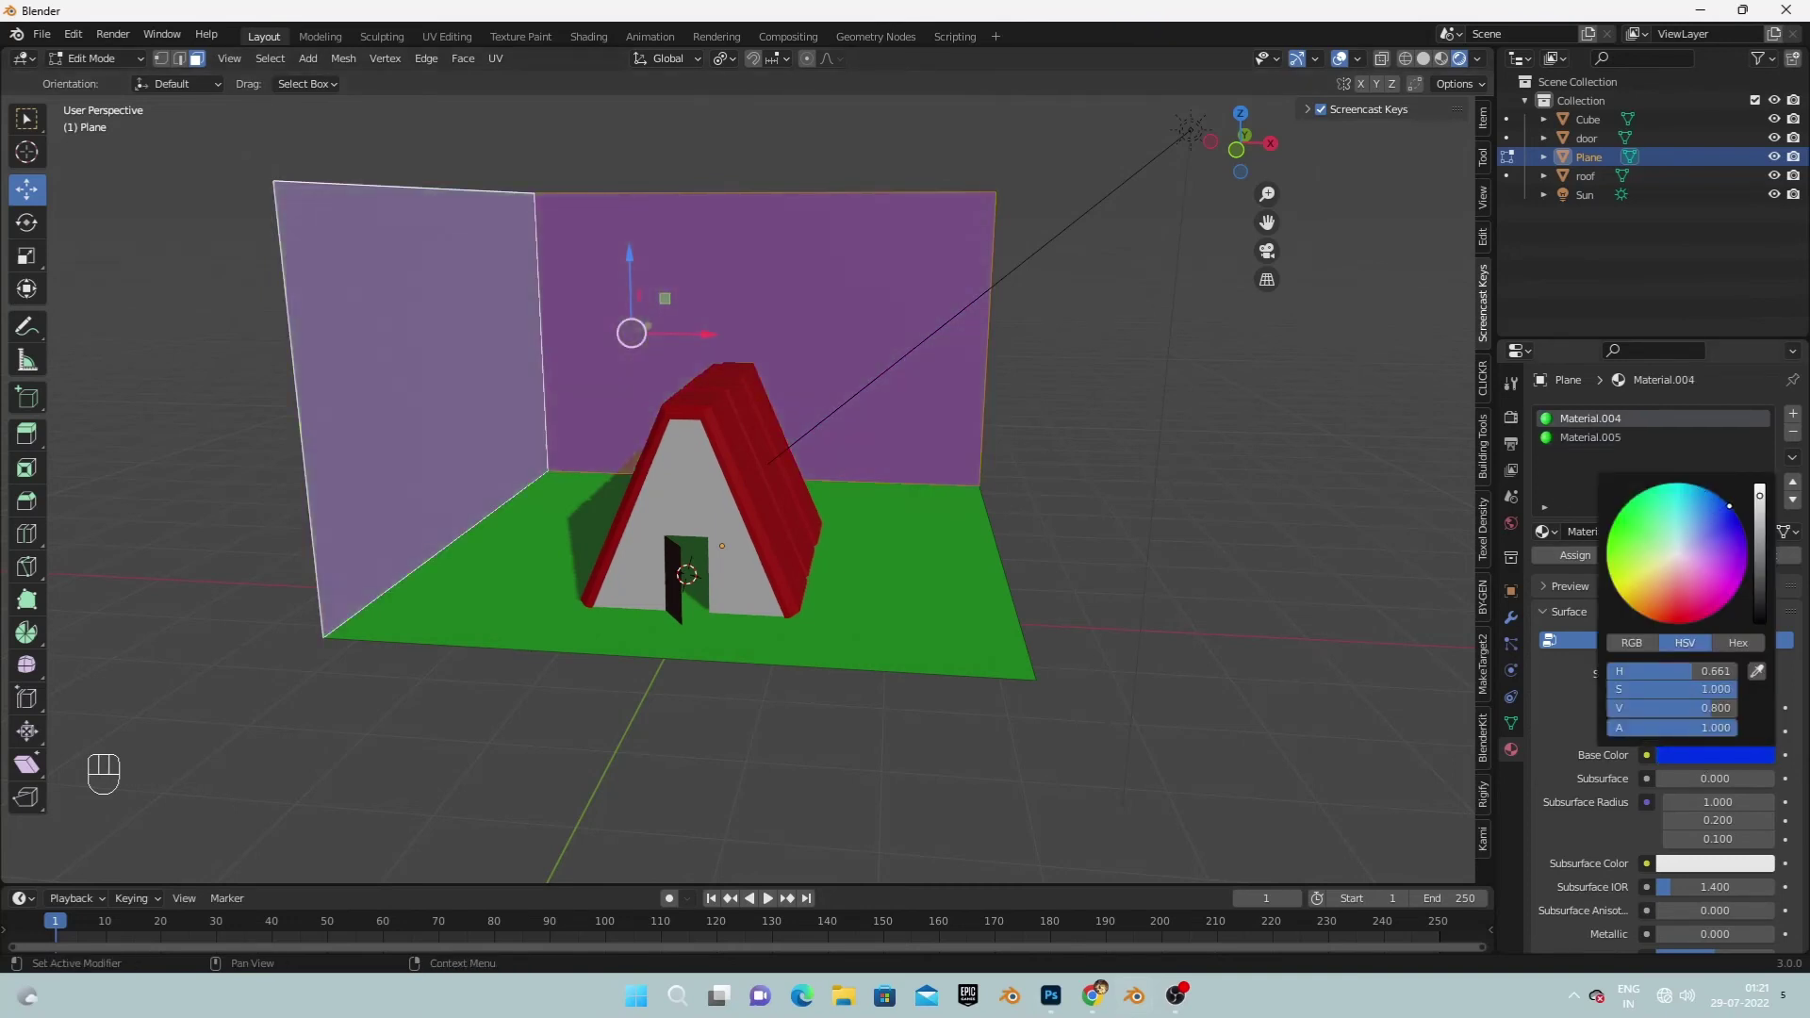
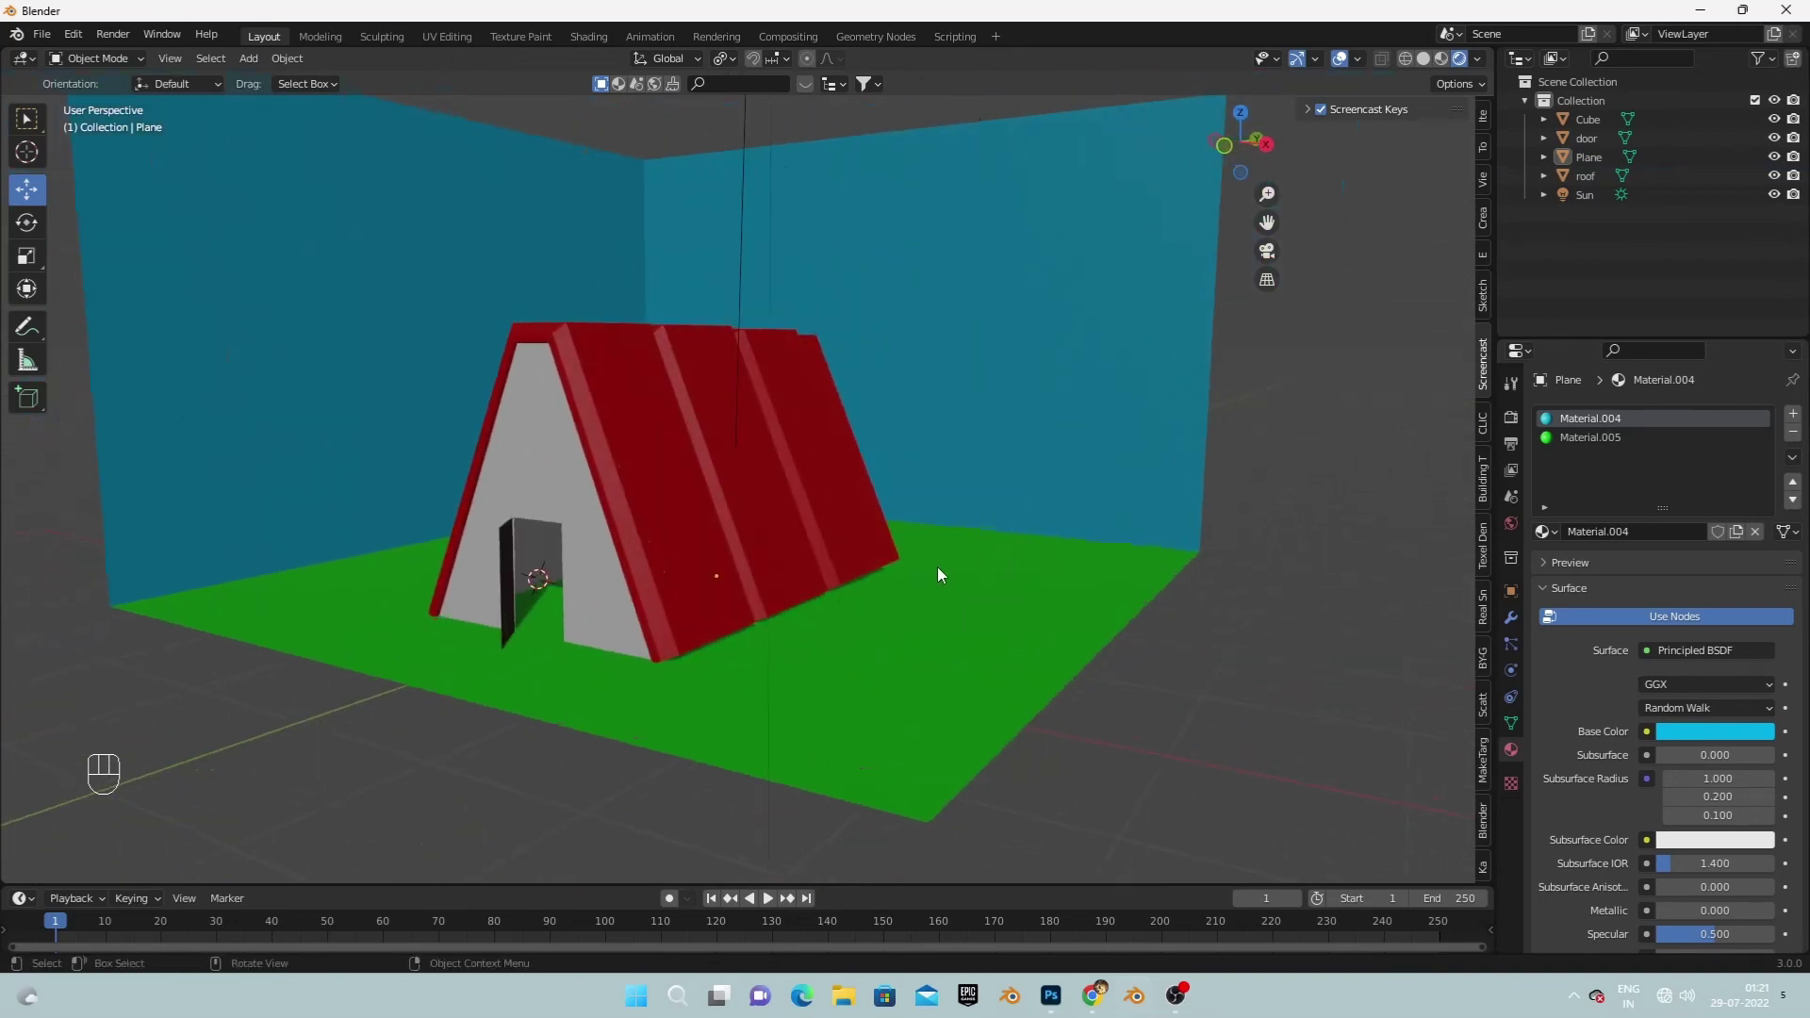
Add a camera and move it in front of the cabin, lining the view up on its front.
middle_click(1164, 618)
key(shift+a)
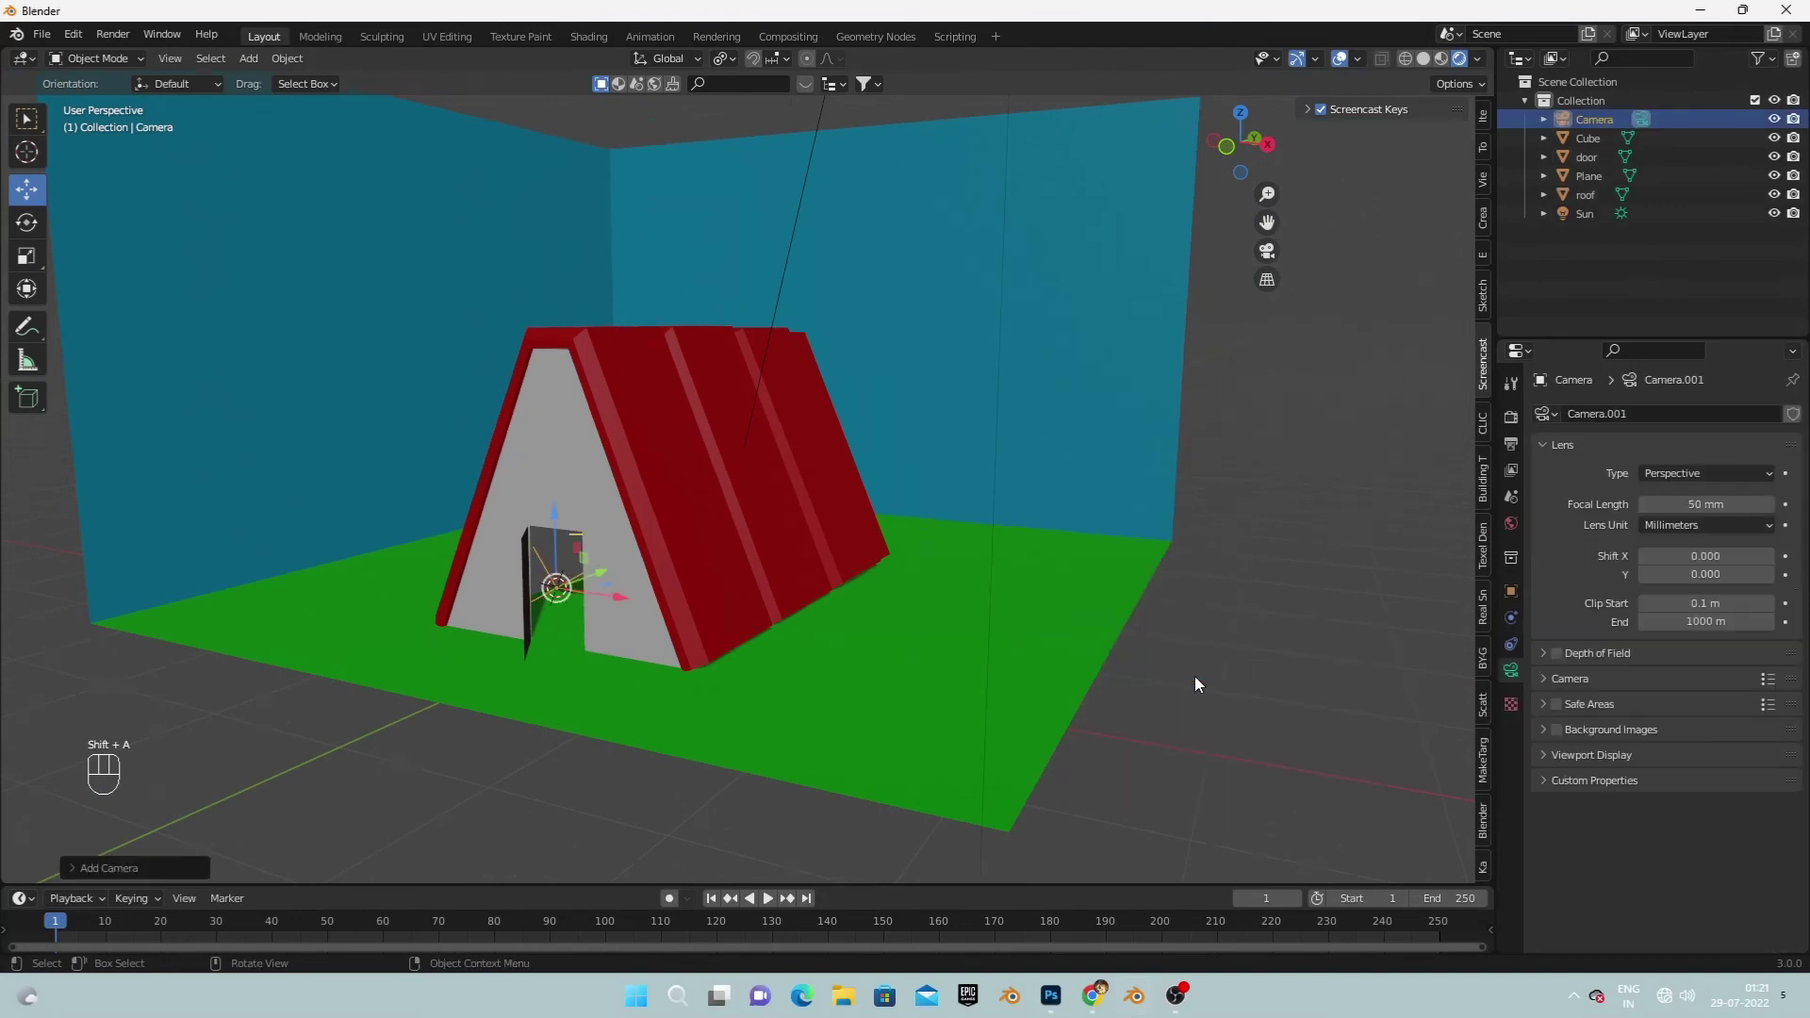
drag(612, 576, 145, 808)
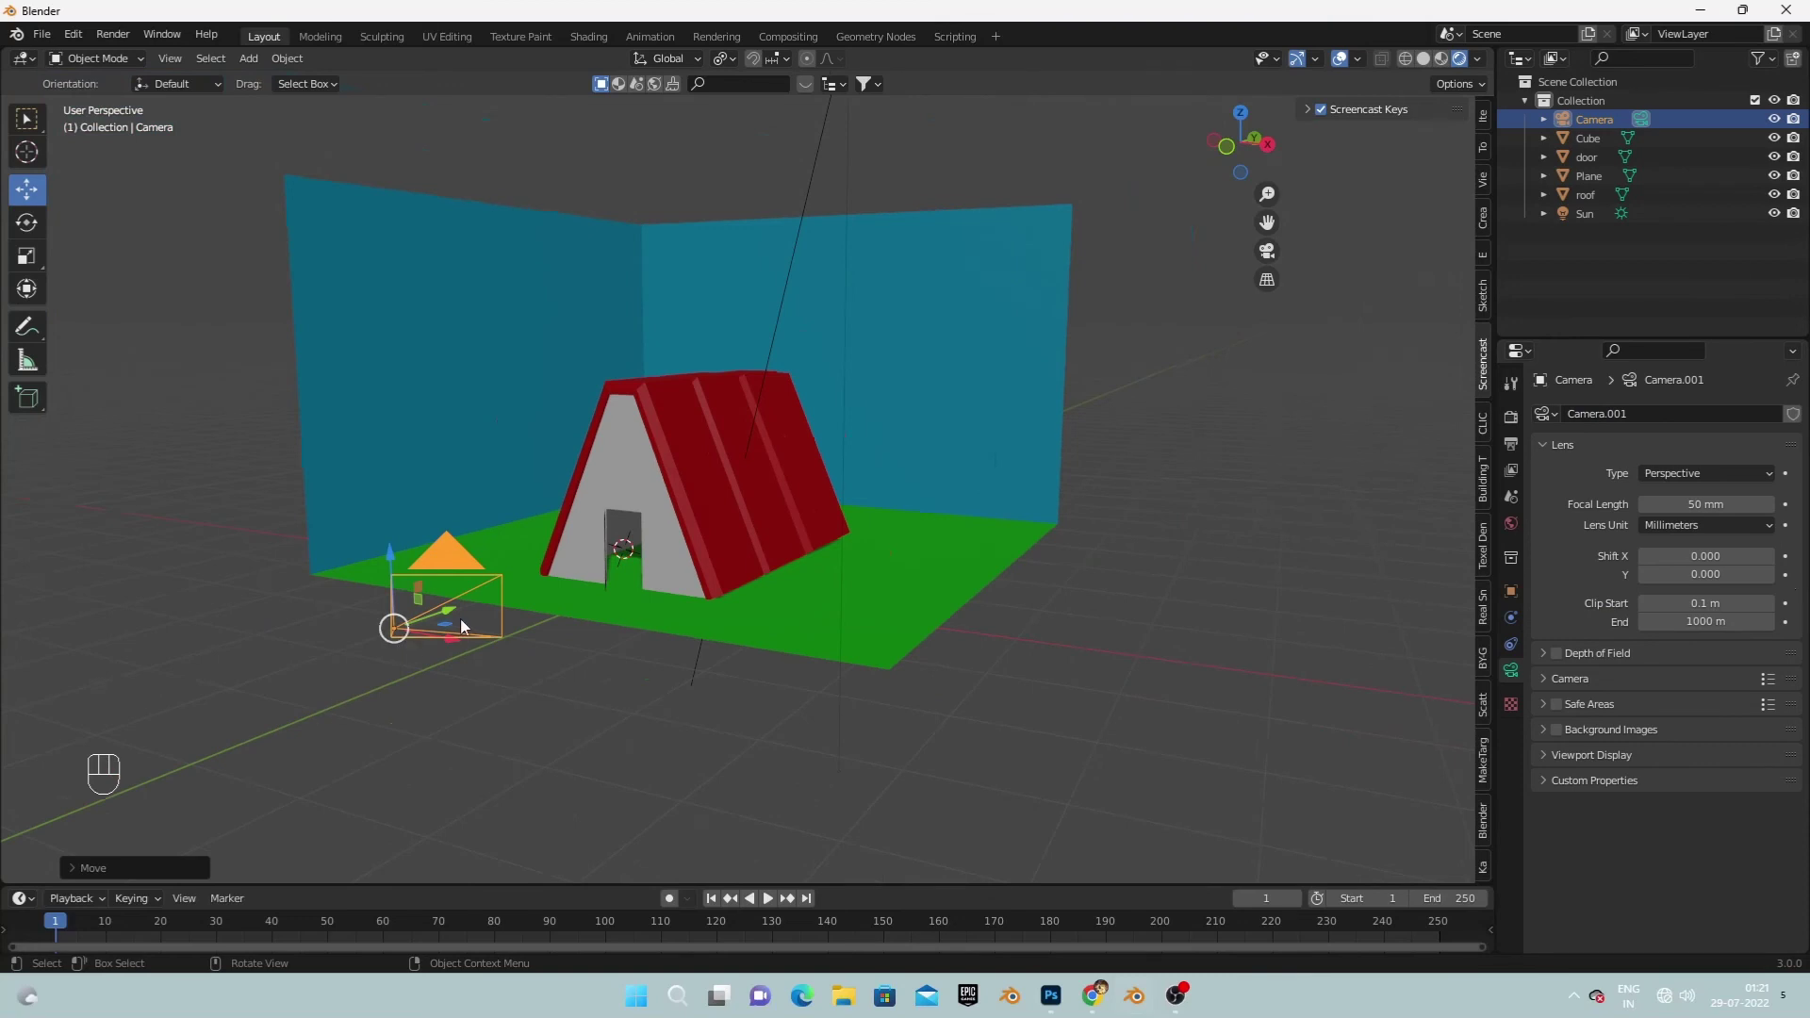
drag(449, 627, 332, 678)
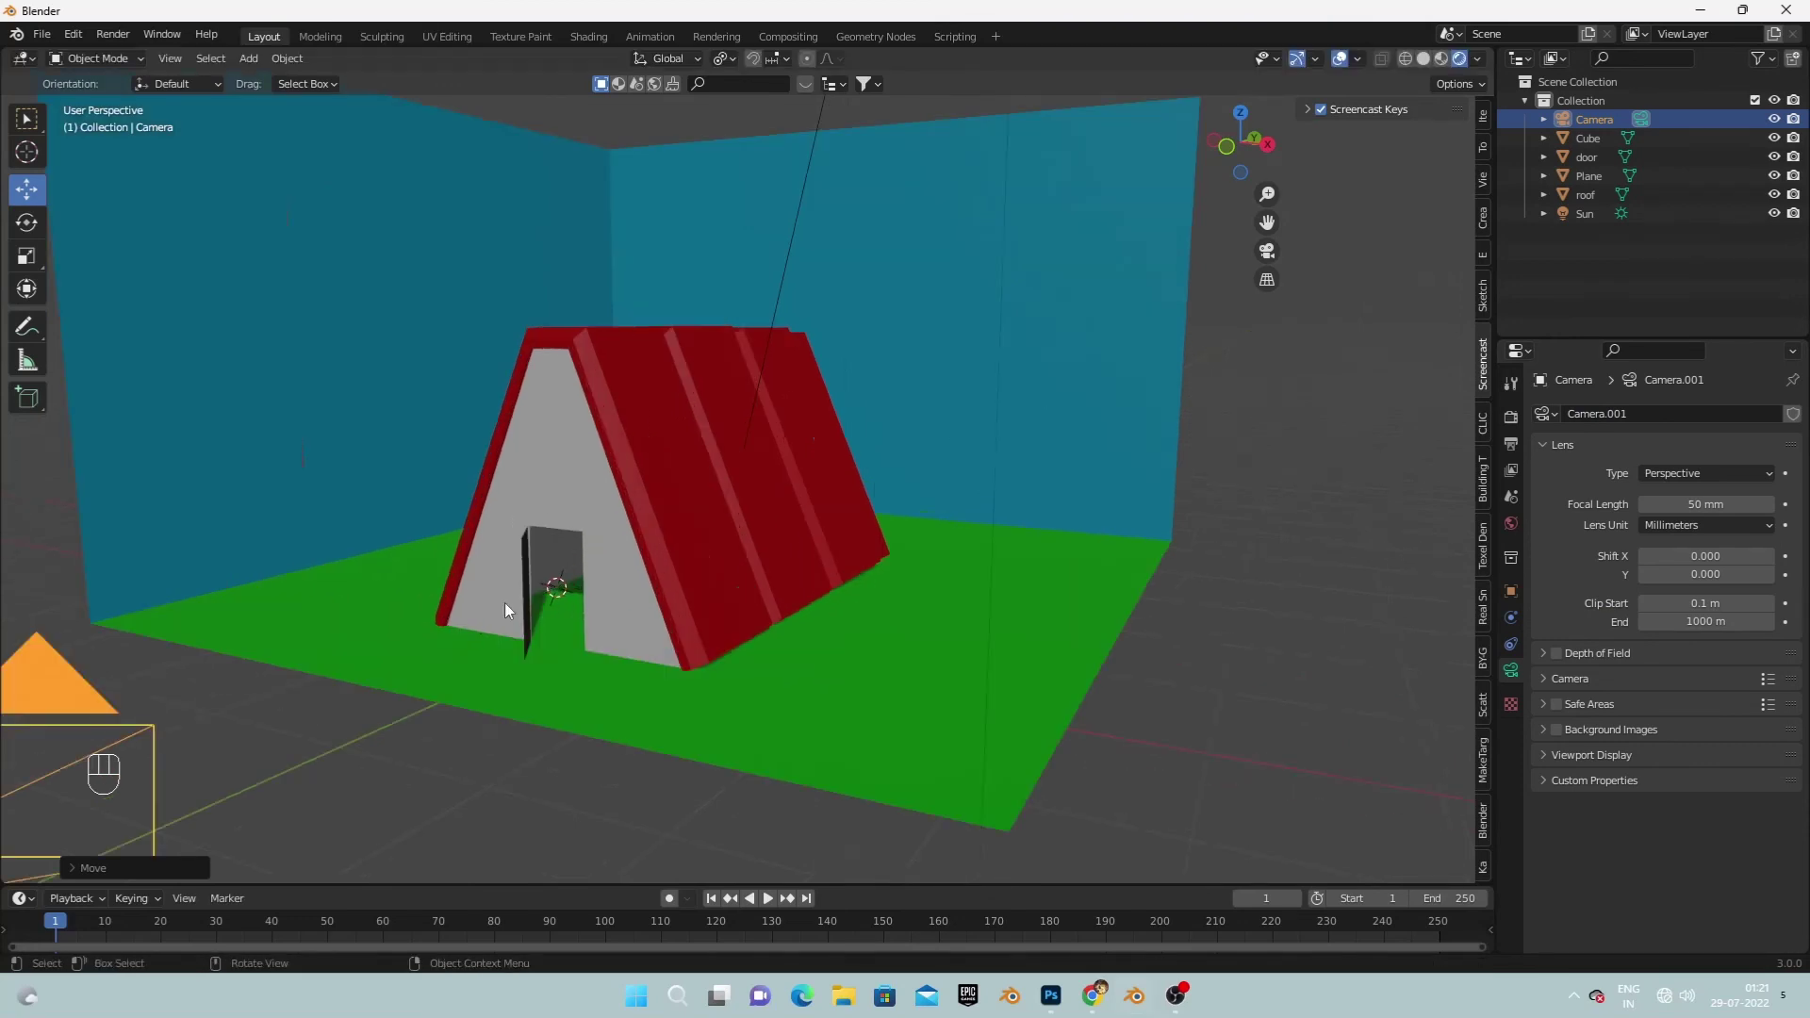
middle_click(668, 558)
drag(705, 541, 730, 570)
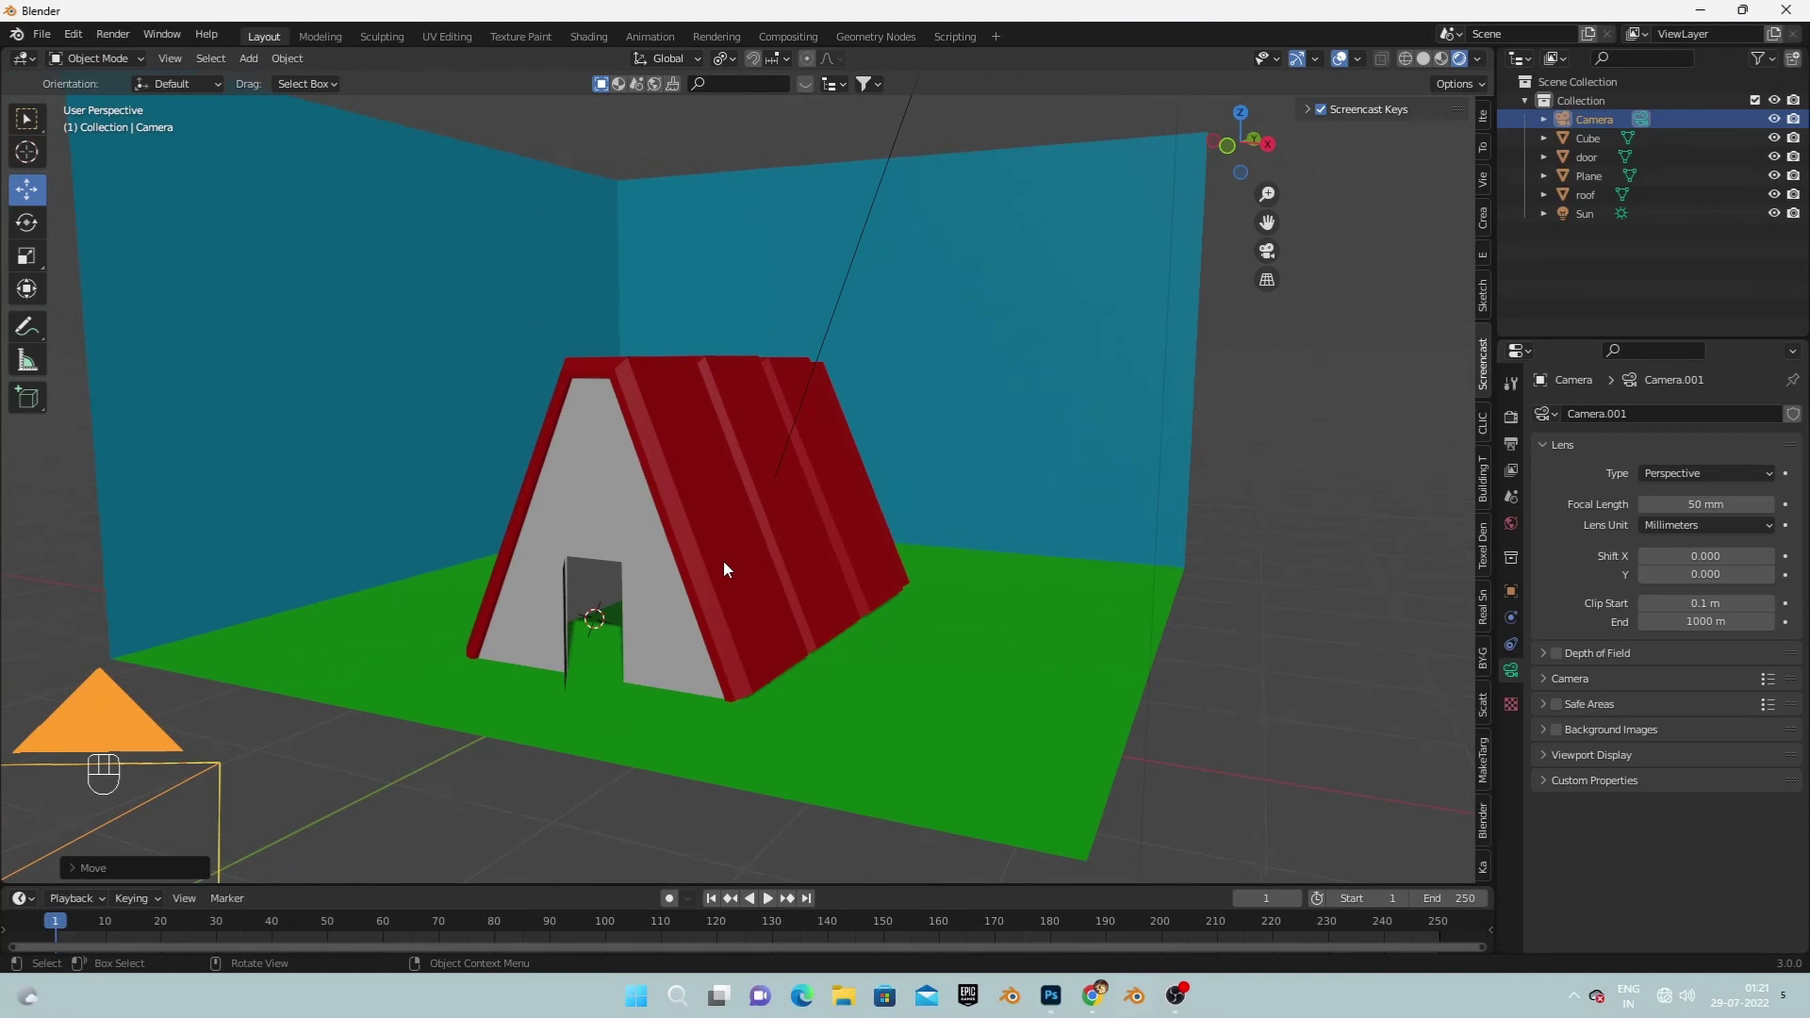
Align the camera to the view, lock it to navigation and reframe to centre the cabin.
key(ctrl+alt+KP_0)
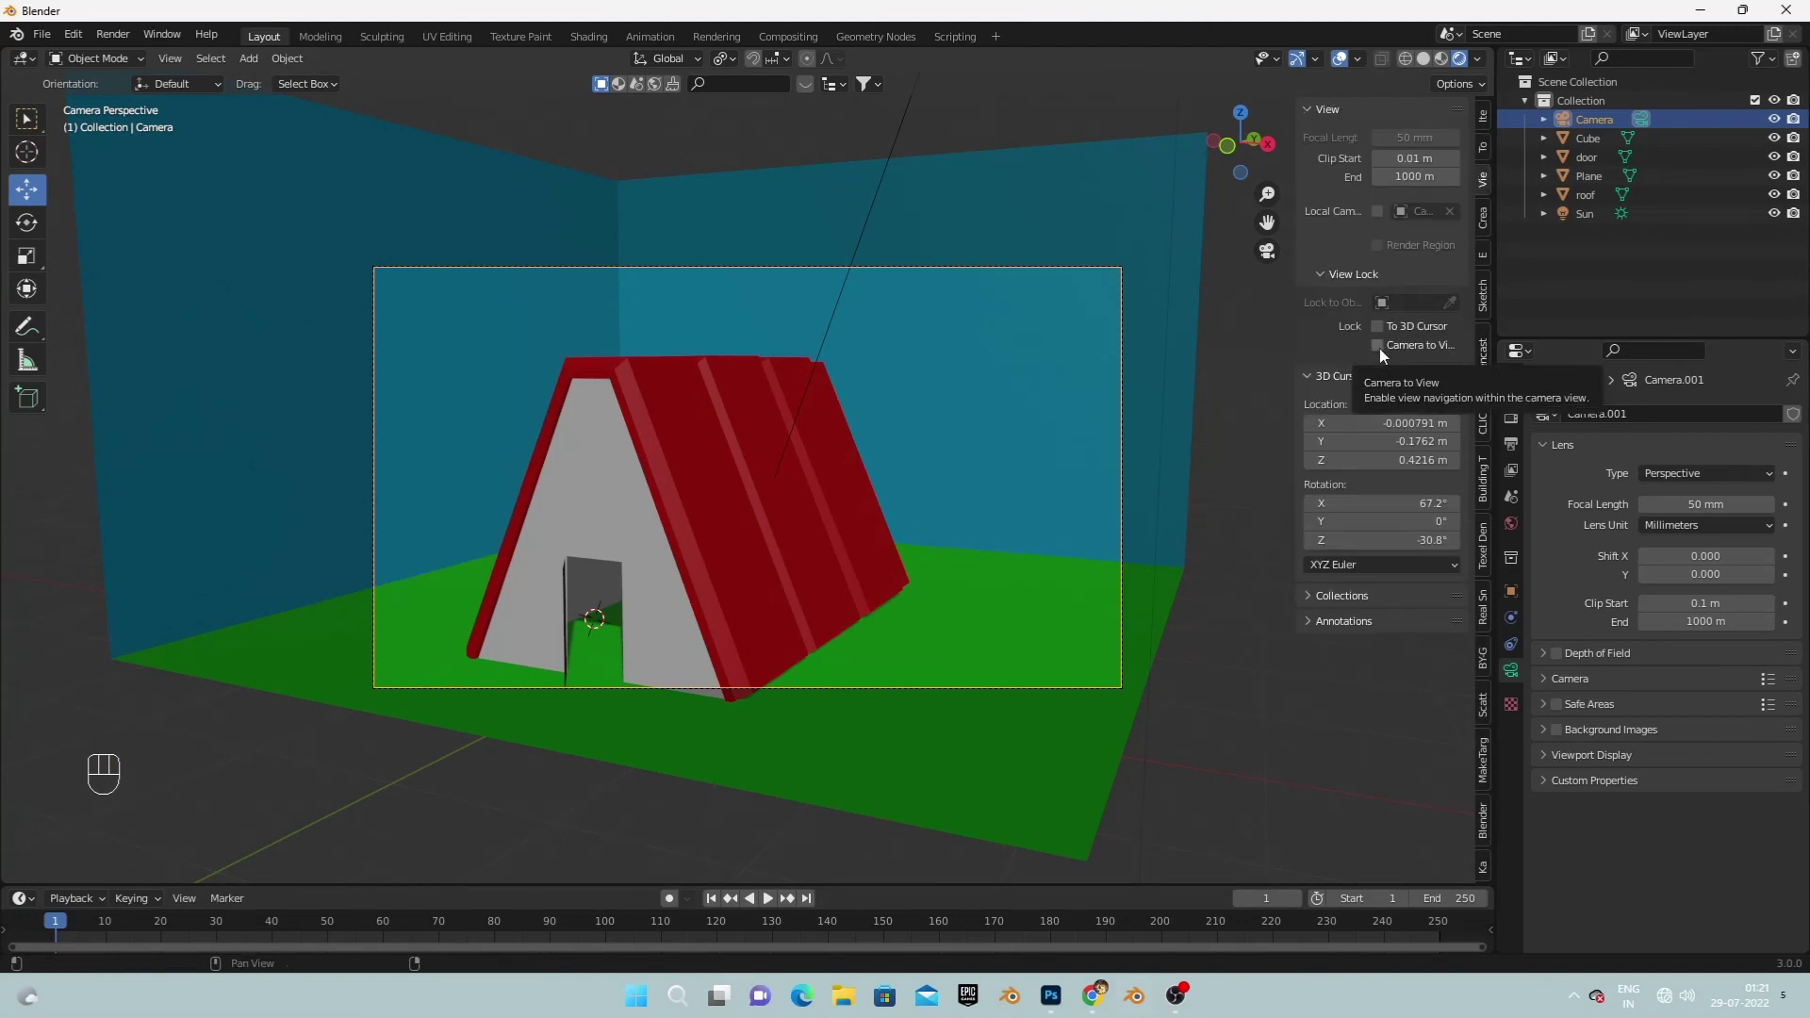
click(1386, 357)
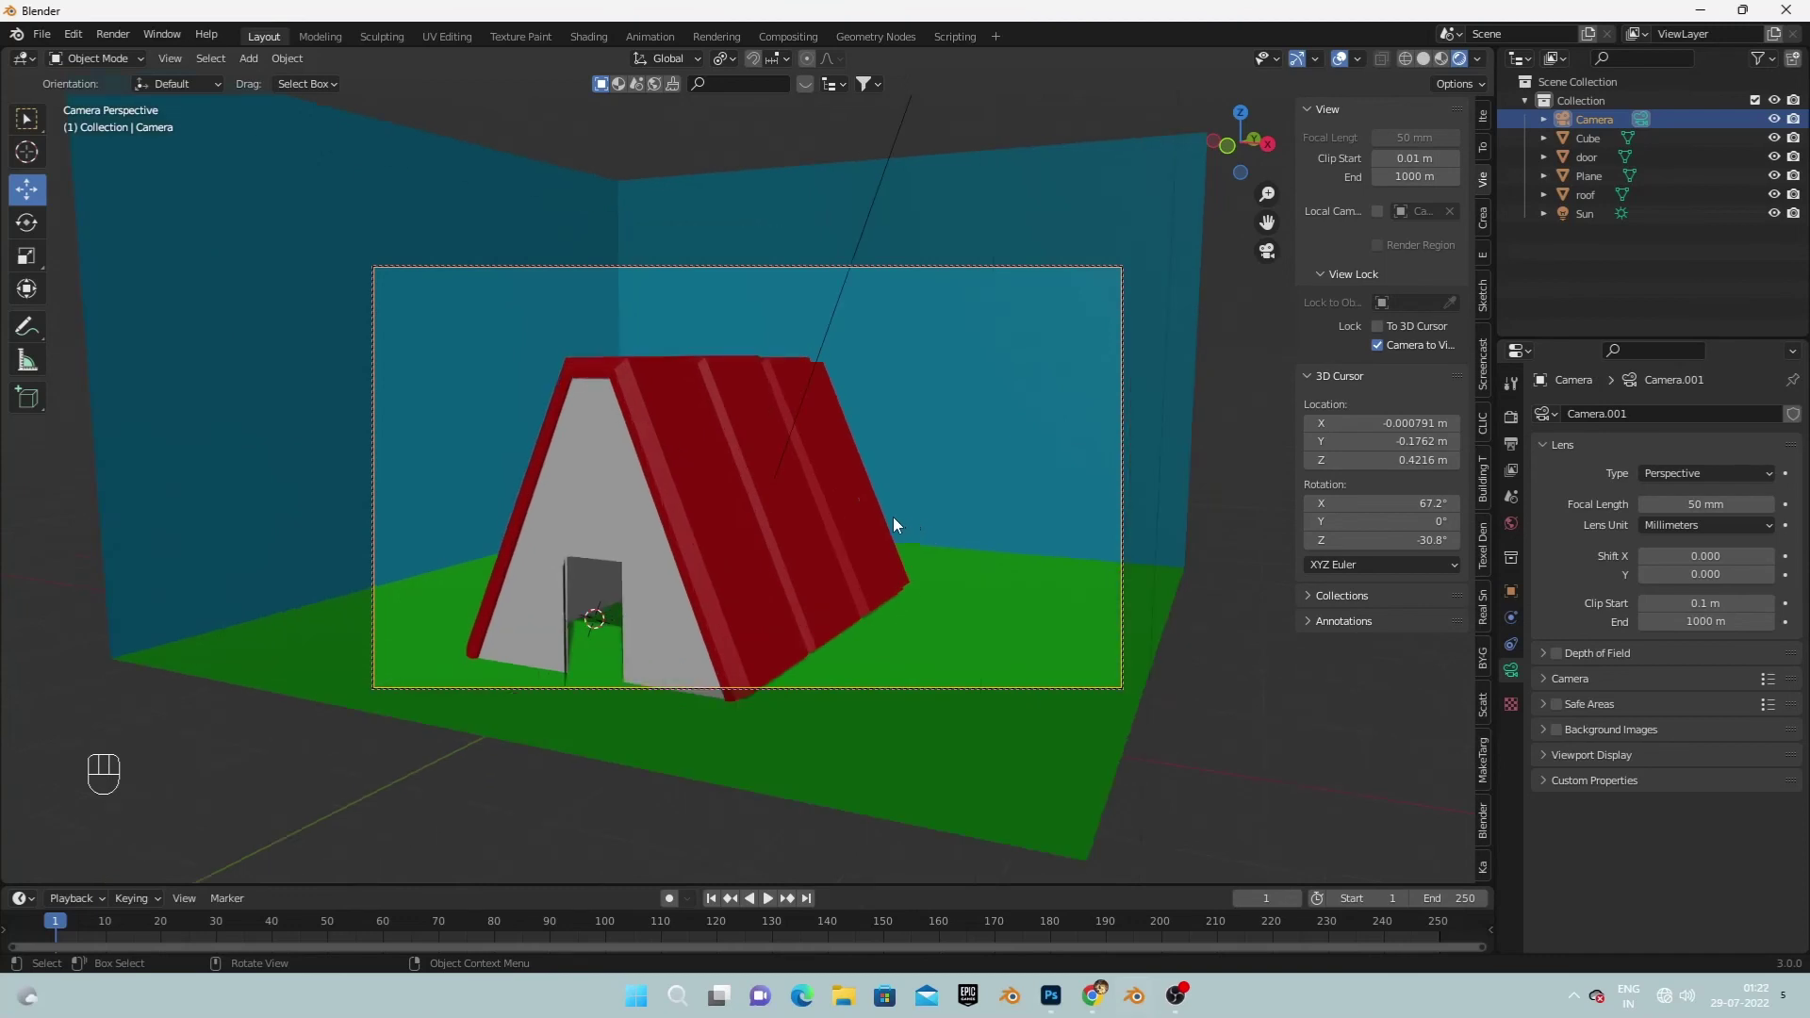
drag(890, 521, 912, 510)
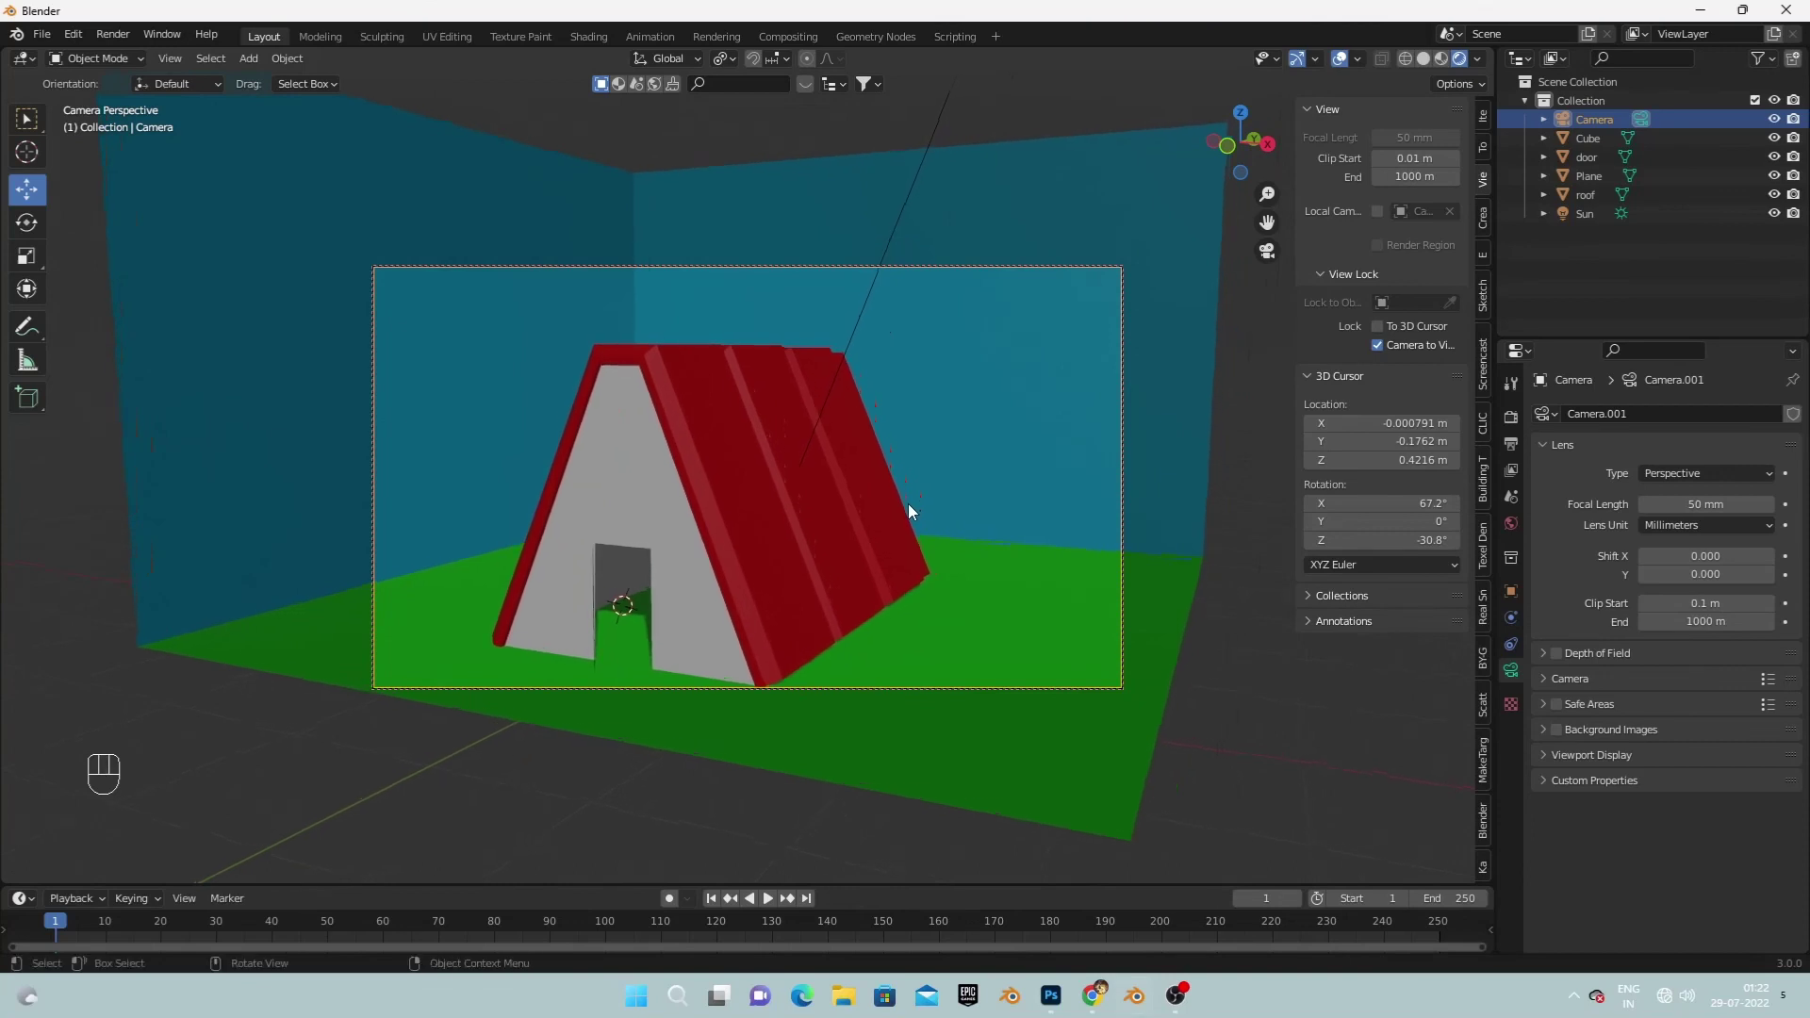
drag(932, 509, 926, 507)
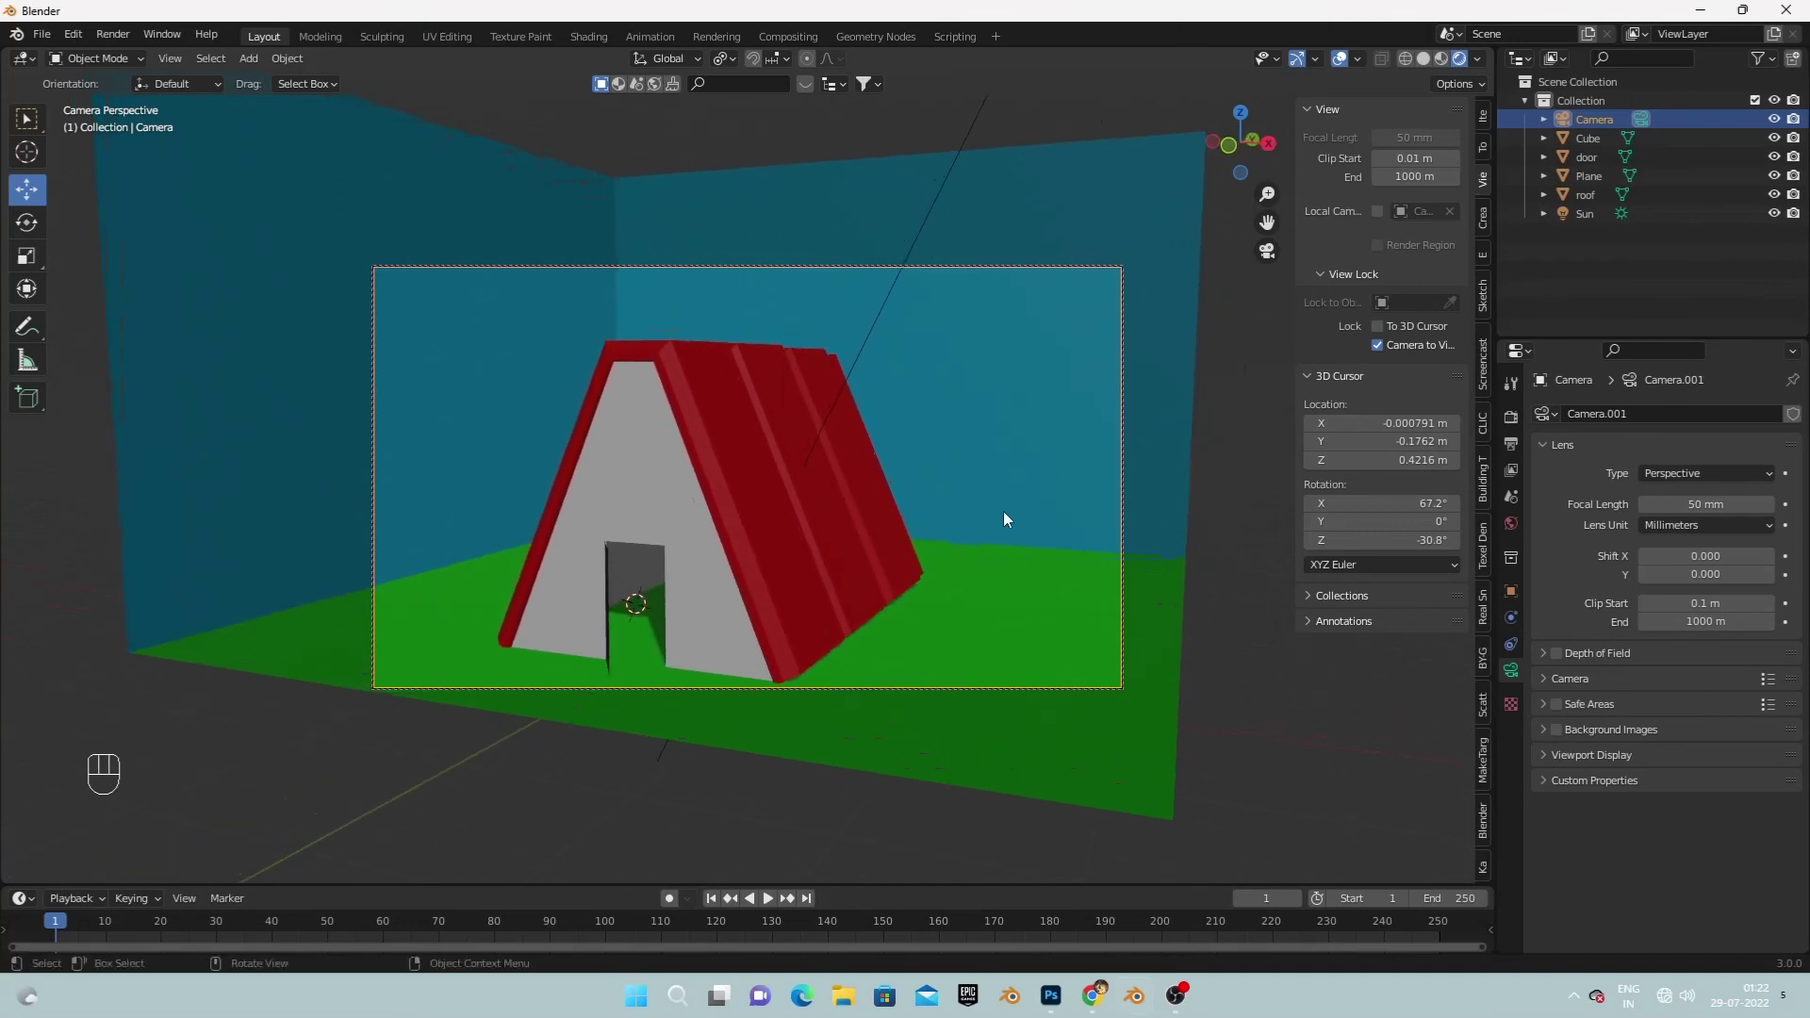
Switch the render engine to Cycles and lower the maximum render samples.
click(1508, 427)
drag(1698, 422, 1695, 481)
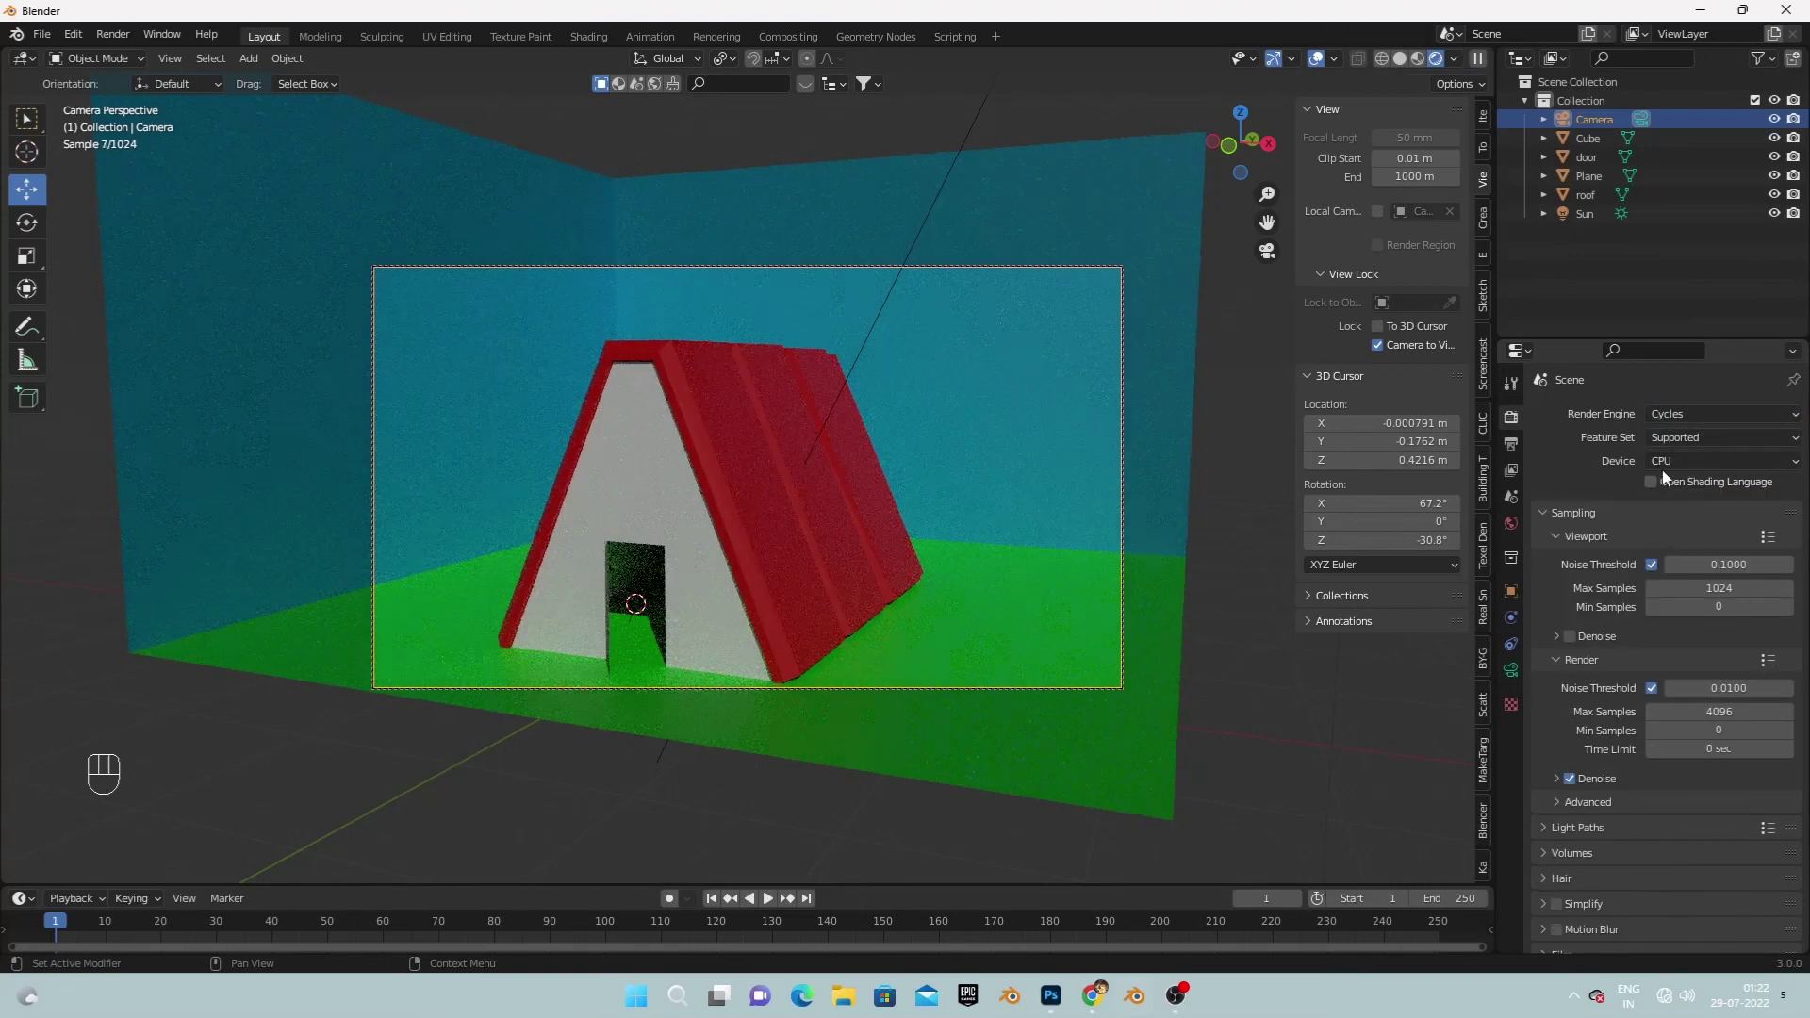
click(1671, 474)
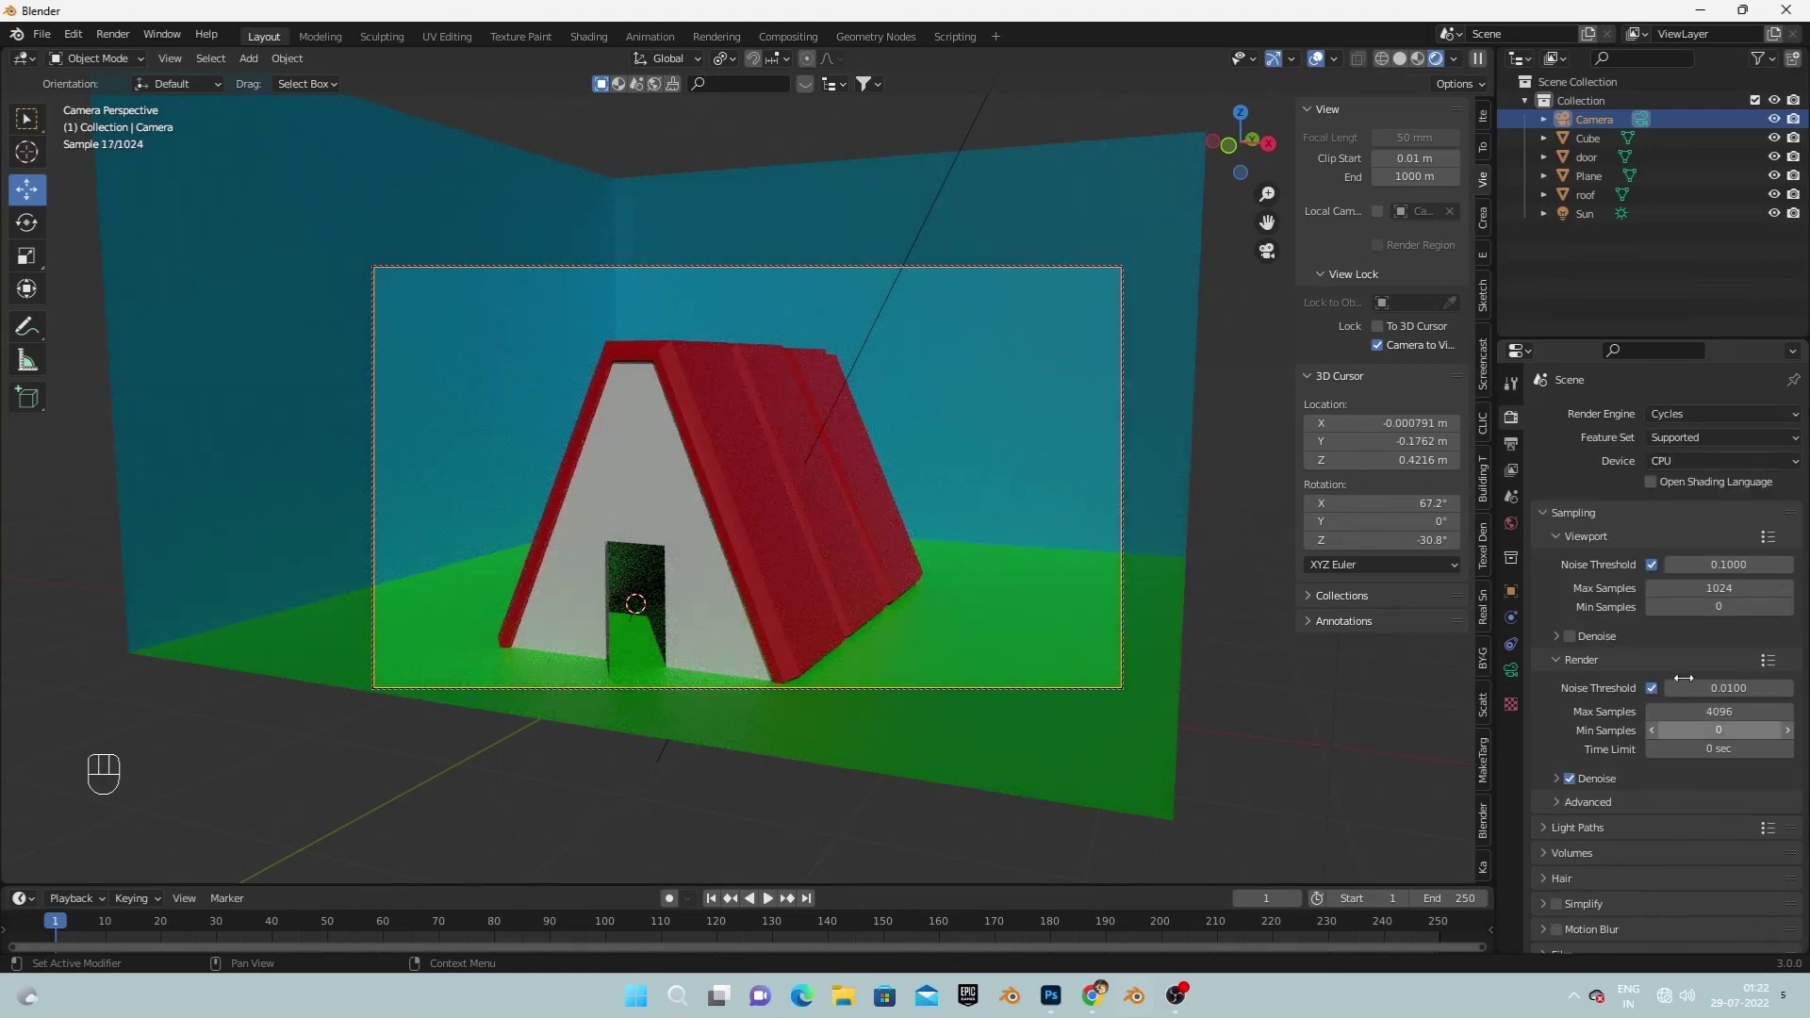